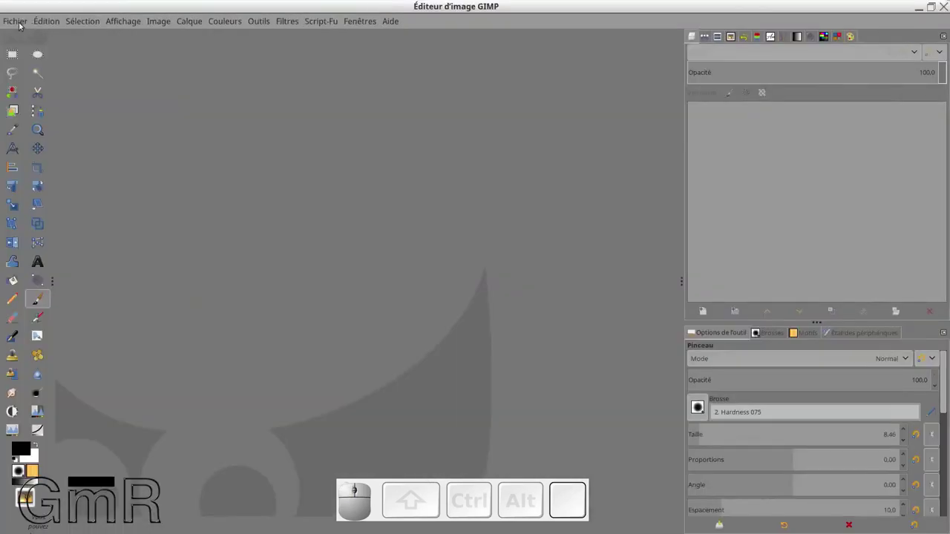
Step: Create a new blank 1920×1080 image via Fichier > Nouvelle image
left_click(21, 26)
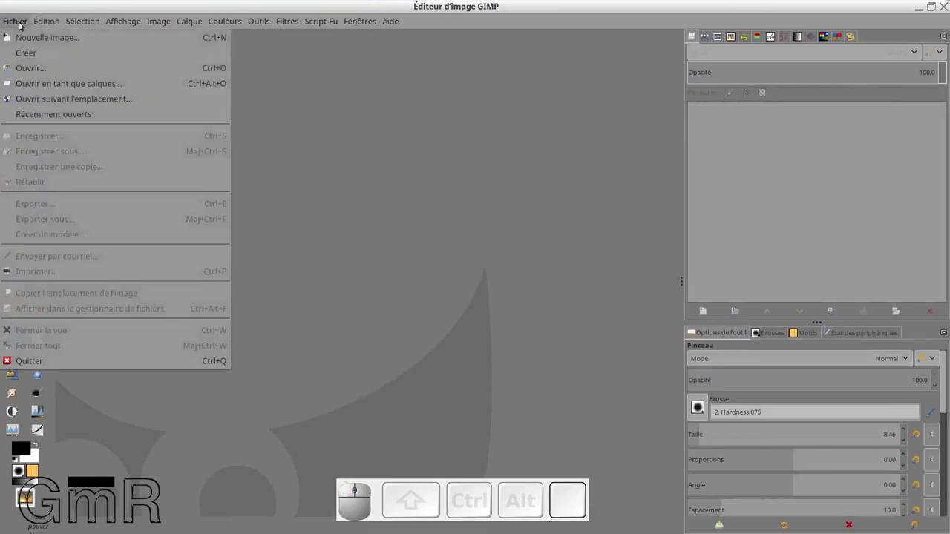
left_click(40, 47)
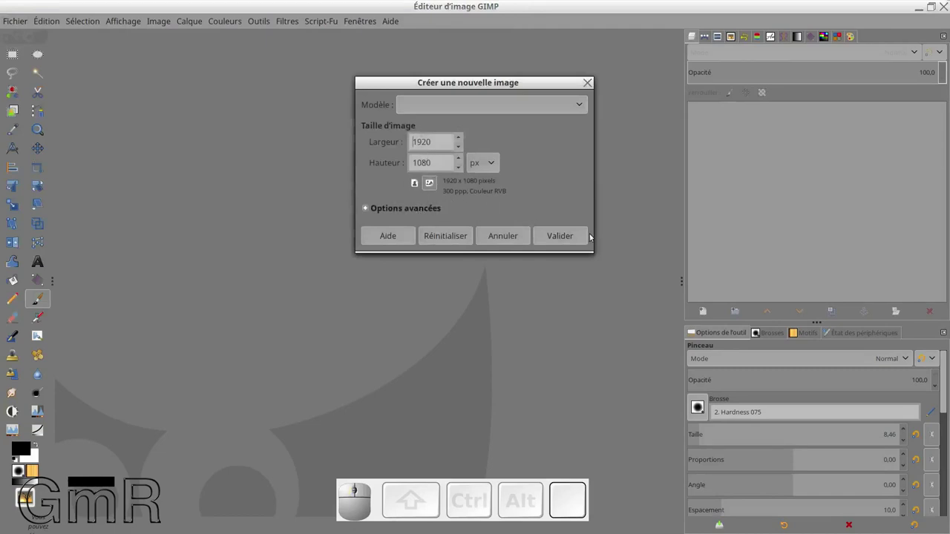
left_click(579, 238)
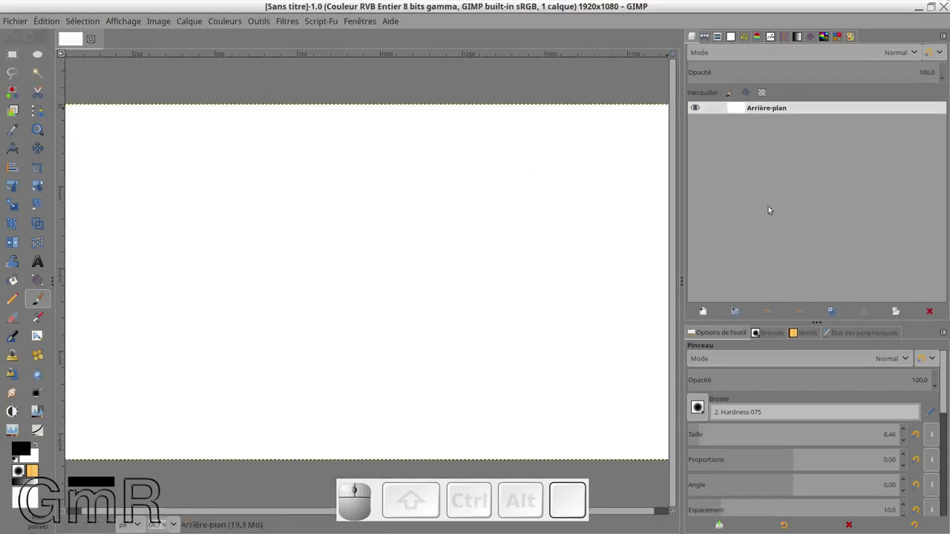
Step: Drag the France map and Creuse map SVGs from the file browser in as layers, confirming the render
left_click_drag(547, 8, 557, 125)
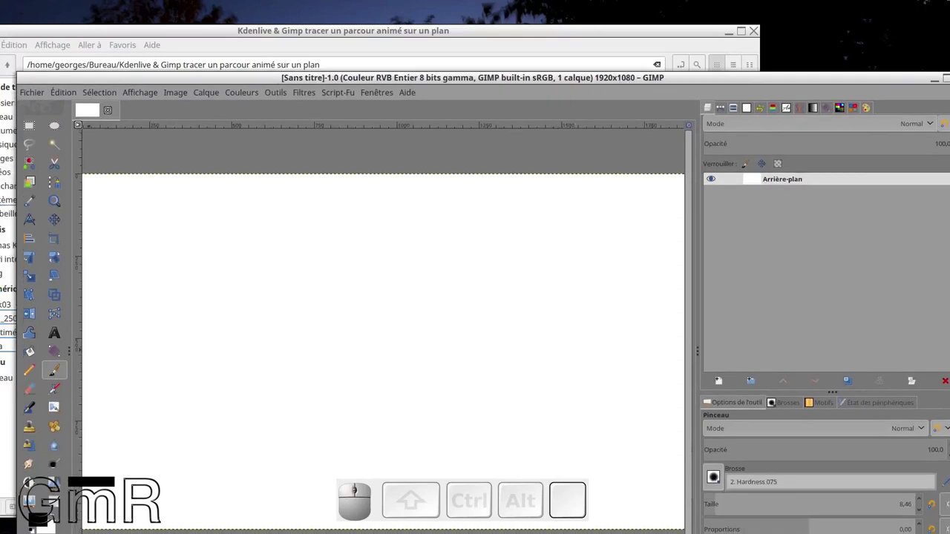
left_click(179, 28)
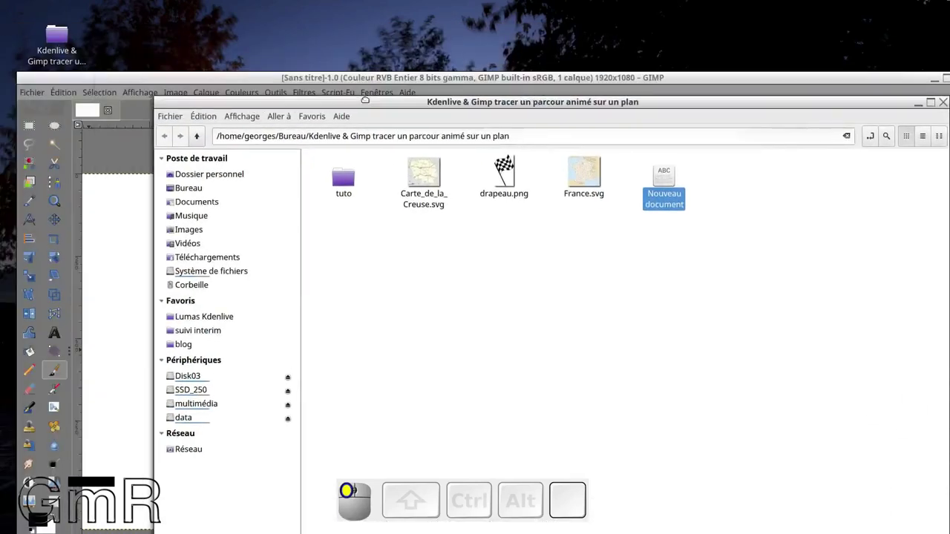
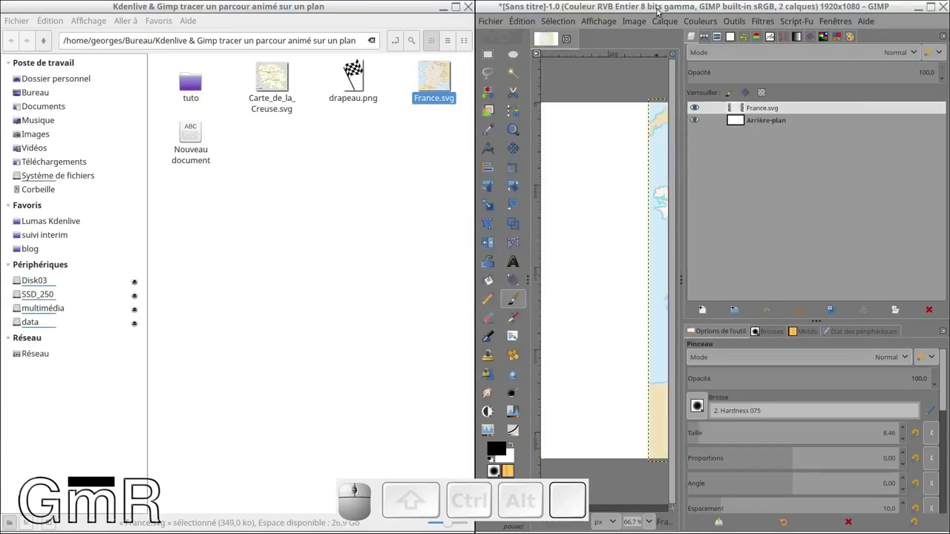
left_click(514, 69)
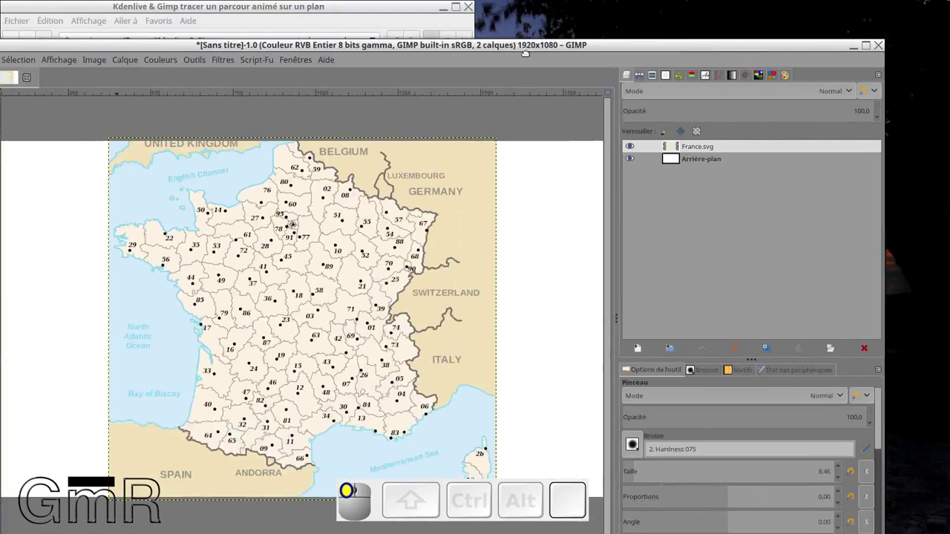
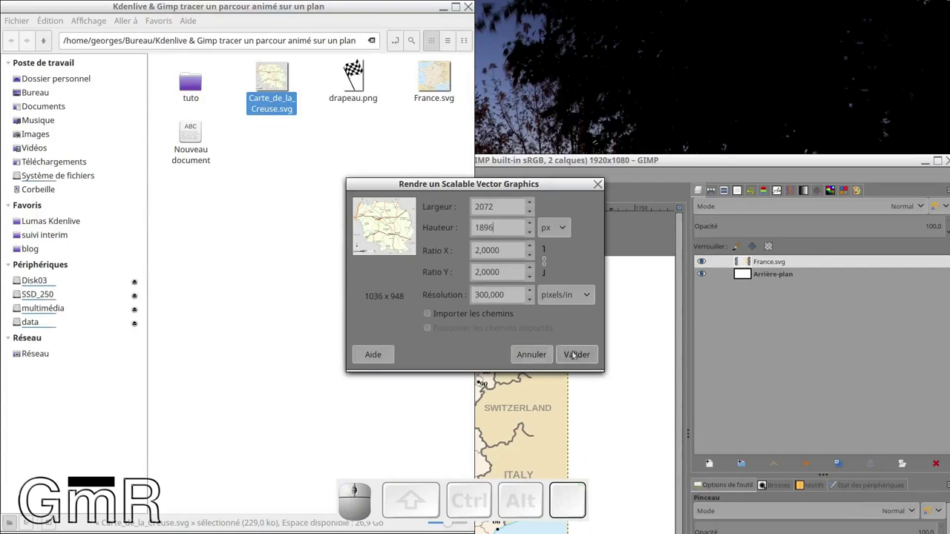
left_click(583, 362)
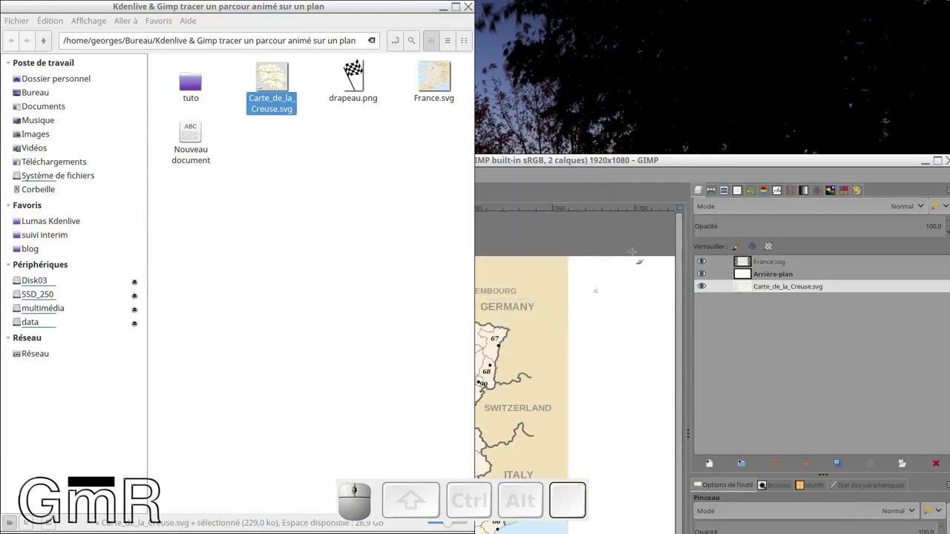
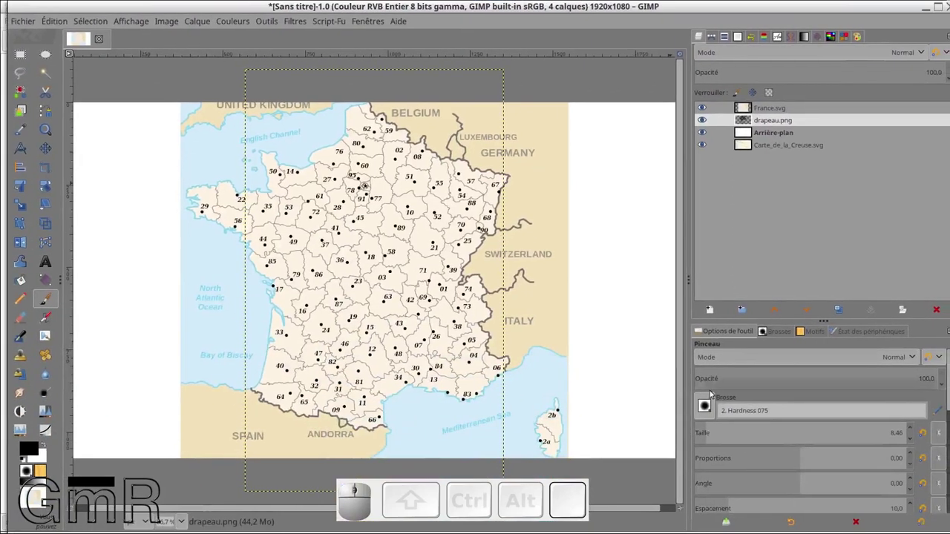
Step: Raise drapeau.png to the top and move Arrière-plan to the bottom of the stack
left_click(777, 312)
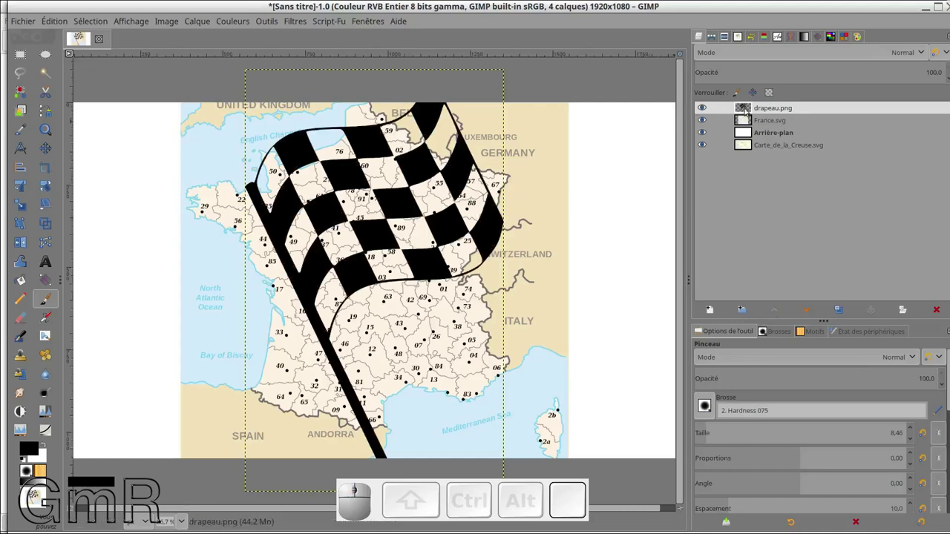
left_click(710, 110)
left_click(712, 121)
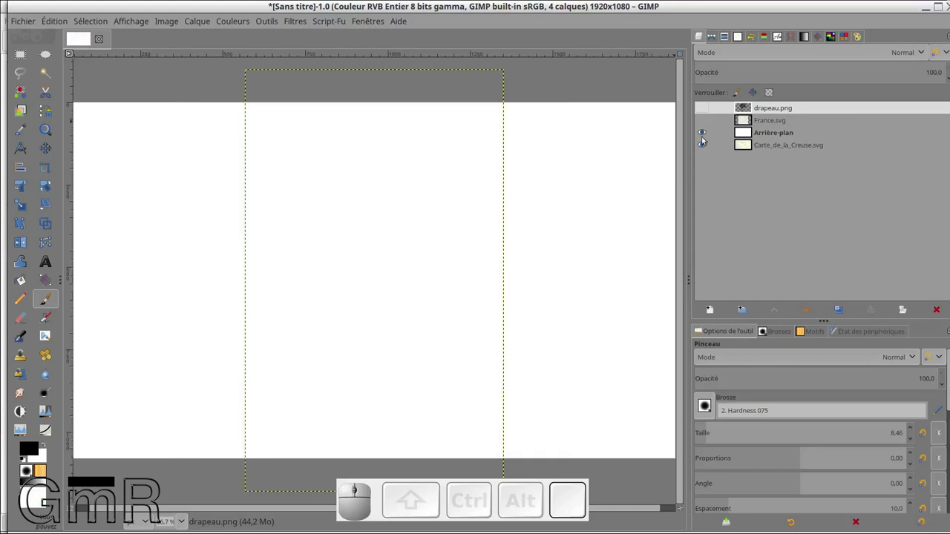
left_click(708, 138)
left_click(751, 134)
left_click(808, 309)
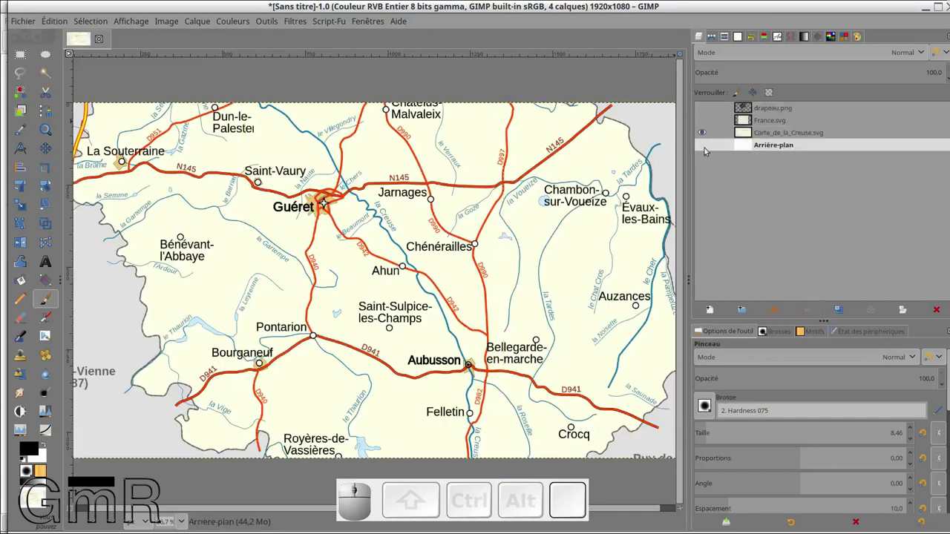
left_click(708, 149)
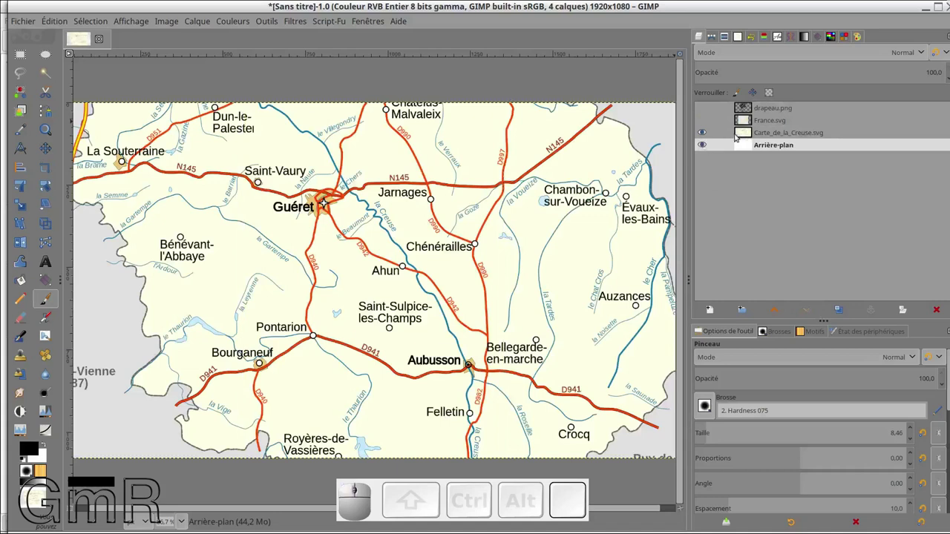
Step: Hide the Creuse map layer and show only France.svg over the background
left_click(743, 135)
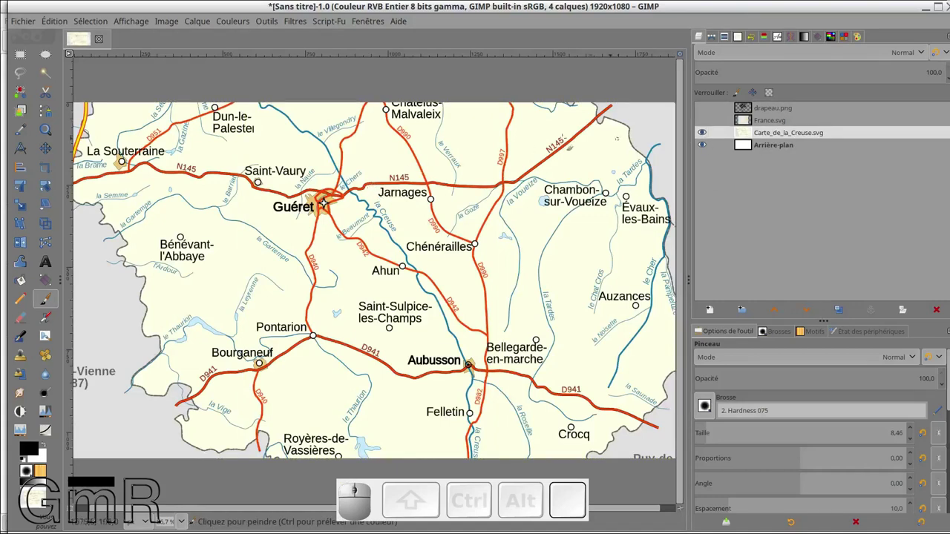
left_click(704, 137)
left_click(701, 123)
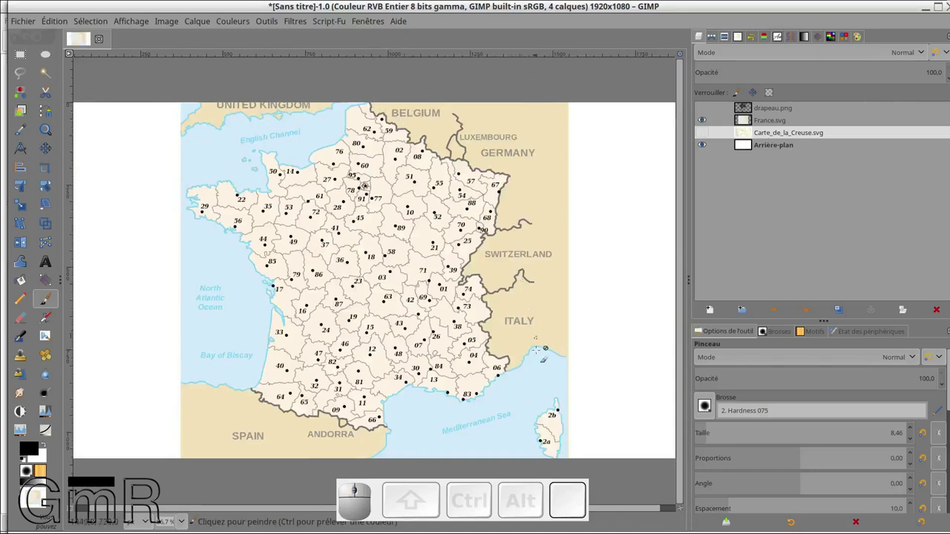
right_click(754, 136)
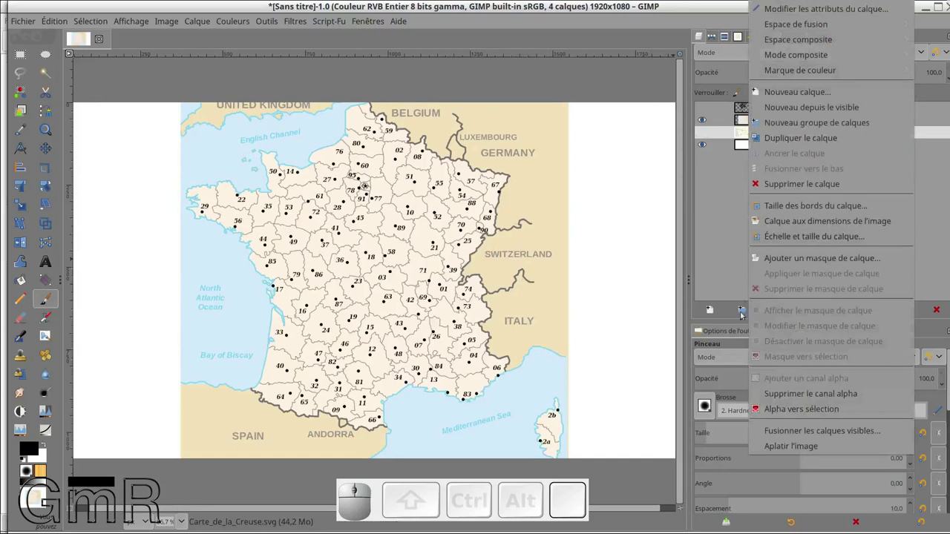
left_click(743, 233)
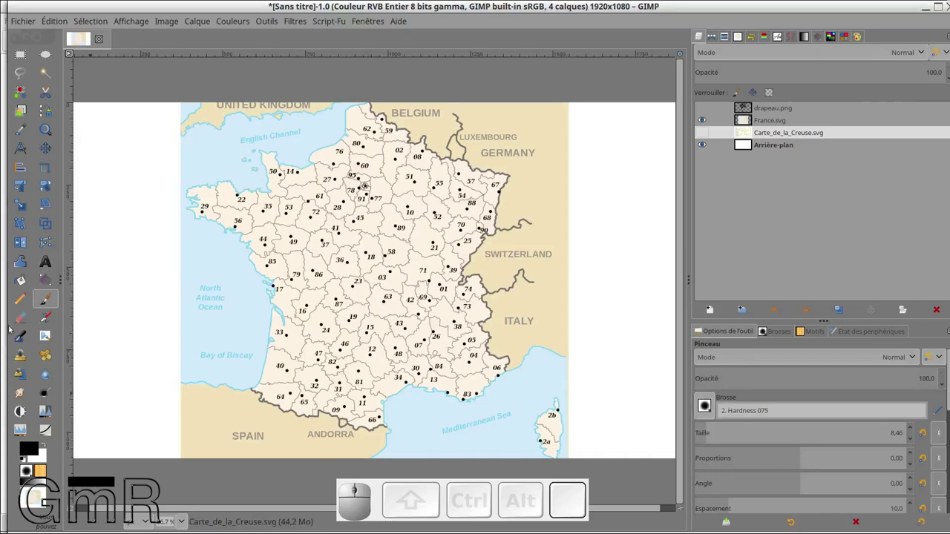
Step: Erase the surroundings of France with a large Gomme brush, then show the Creuse layer
left_click(27, 323)
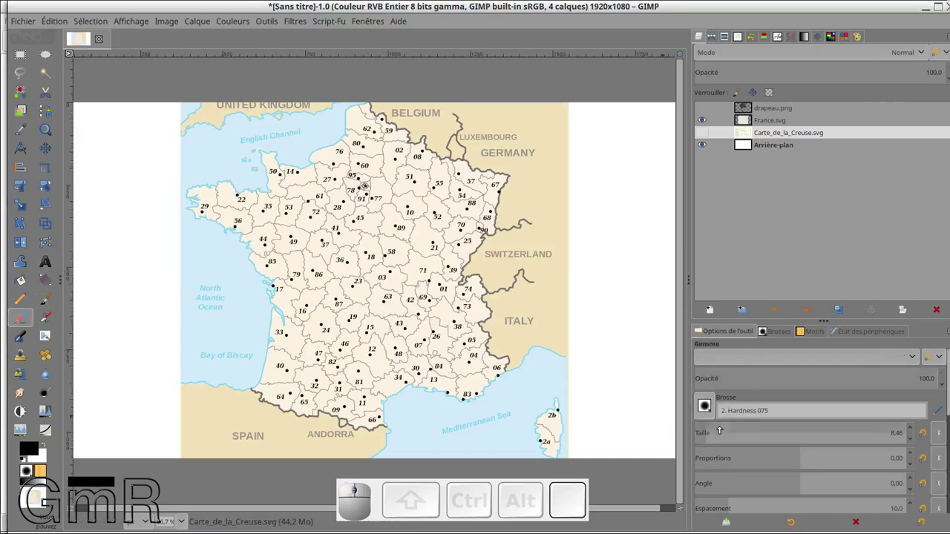
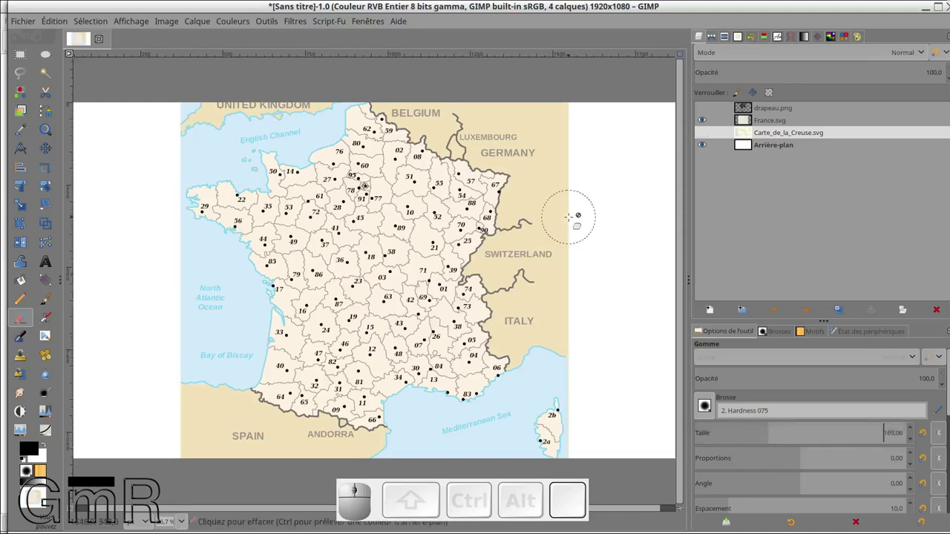
scroll("down", 3)
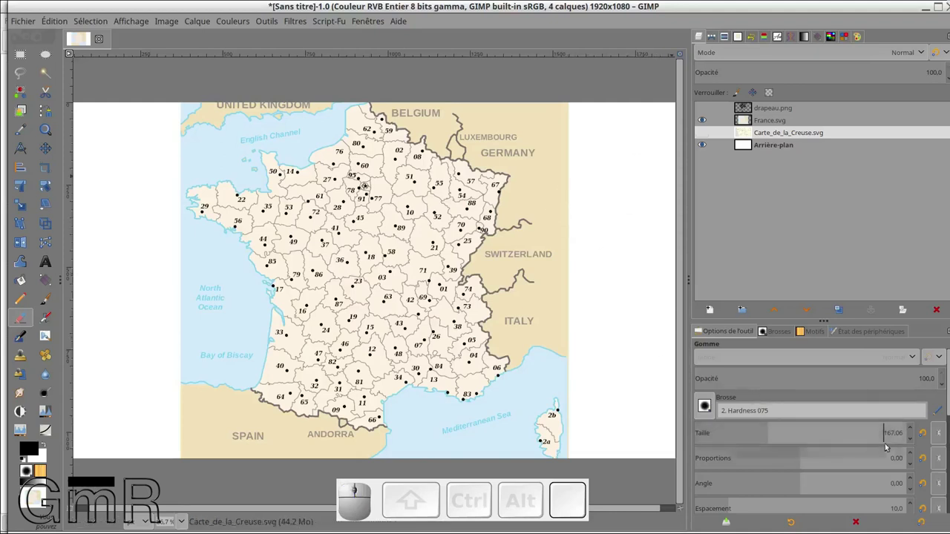
scroll("down", 3)
scroll("down", 3)
scroll("up", 3)
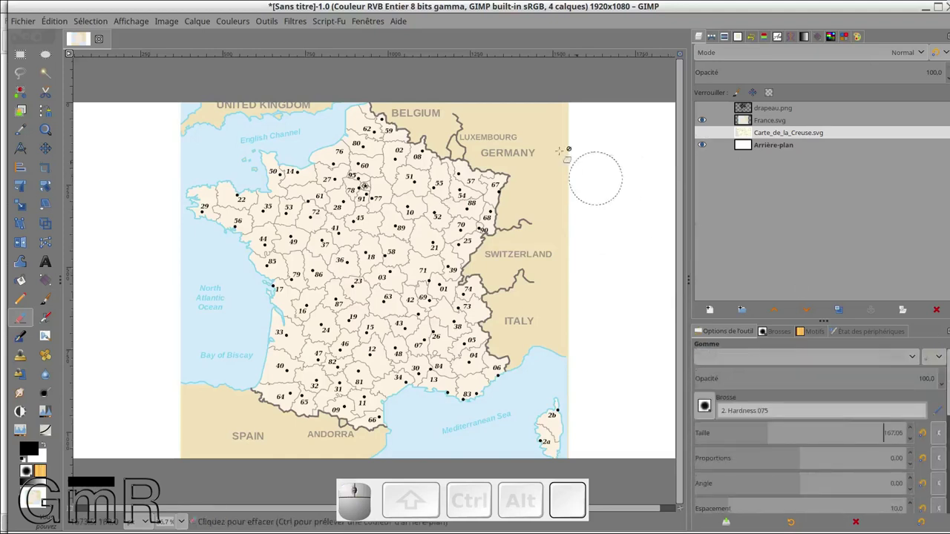
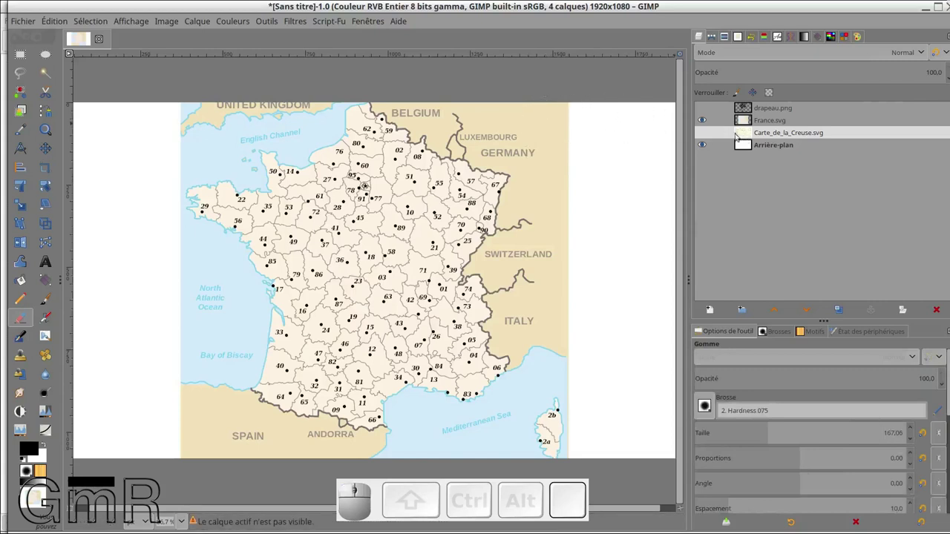
left_click(707, 136)
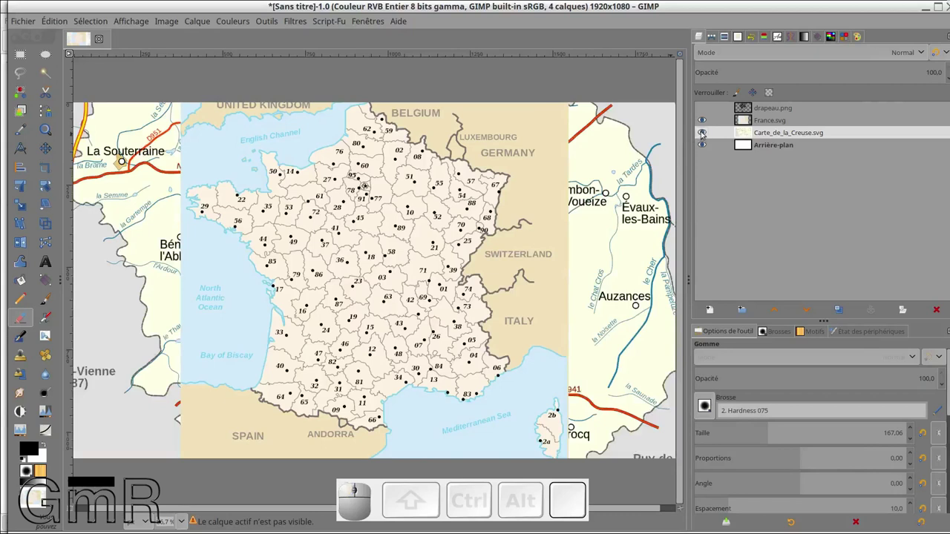
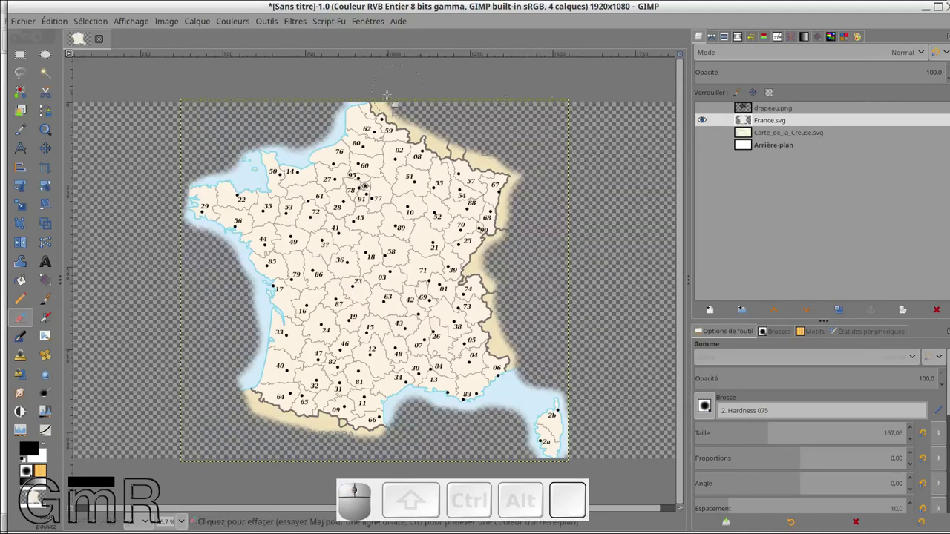
Step: Switch to the Déplacement tool and bring up Fichier > Exporter sous…
left_click(58, 149)
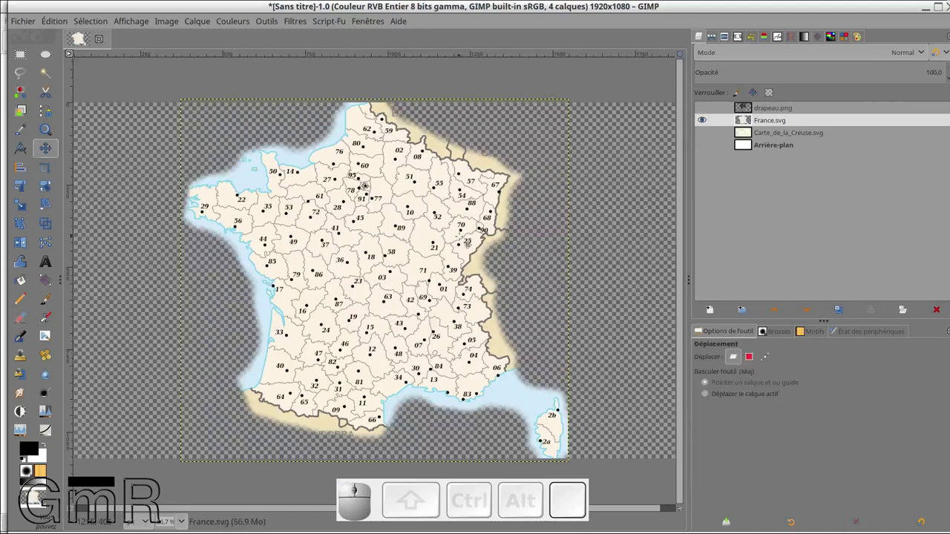
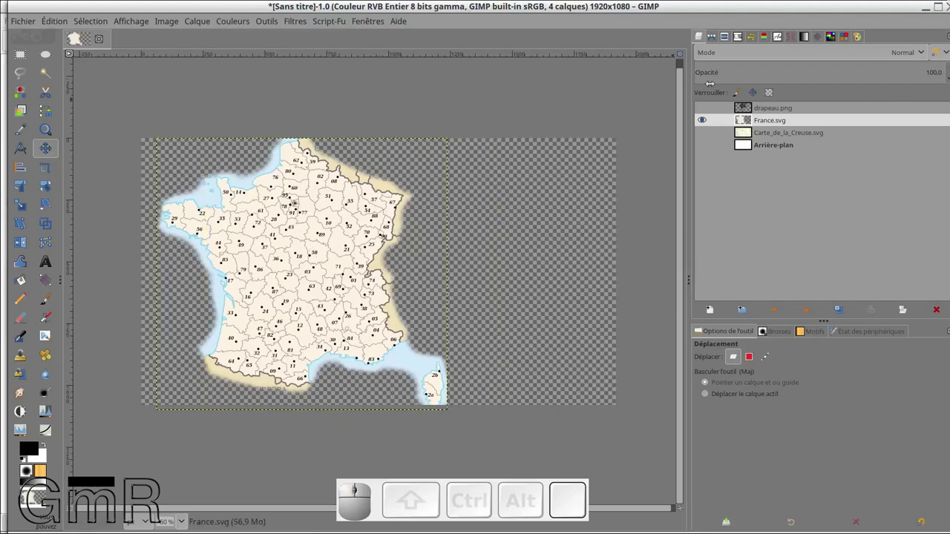
left_click(35, 26)
left_click(45, 204)
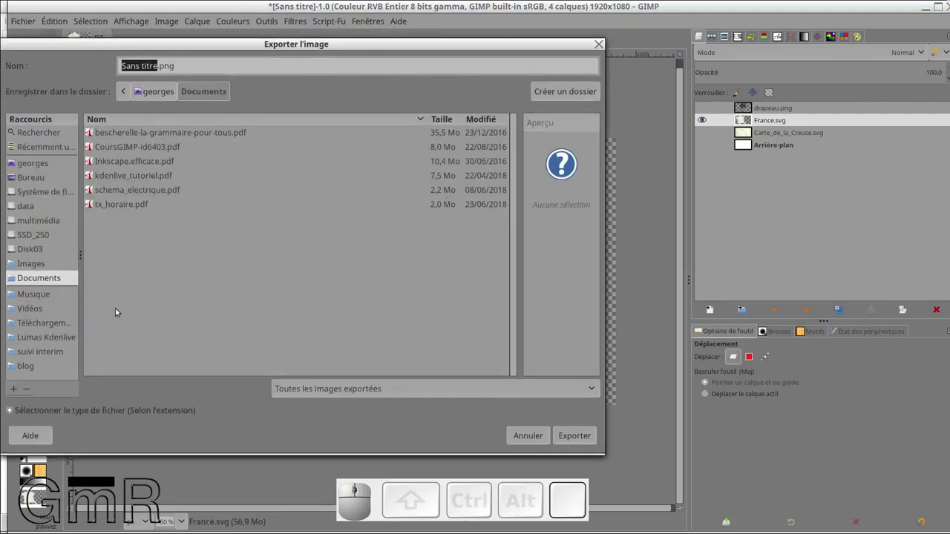
Step: In the tutorial folder, rename the export file to Carte_ France_1080P.png
left_click(36, 149)
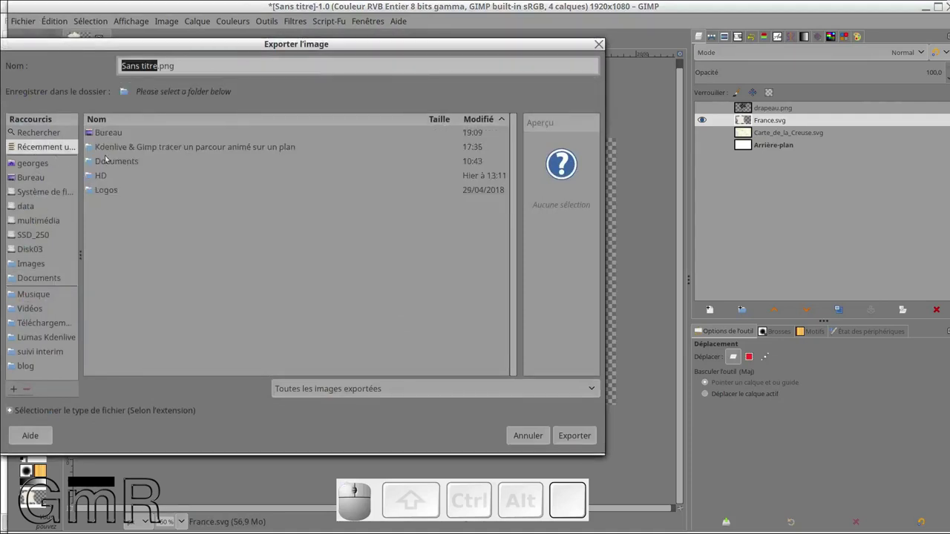
left_click(128, 150)
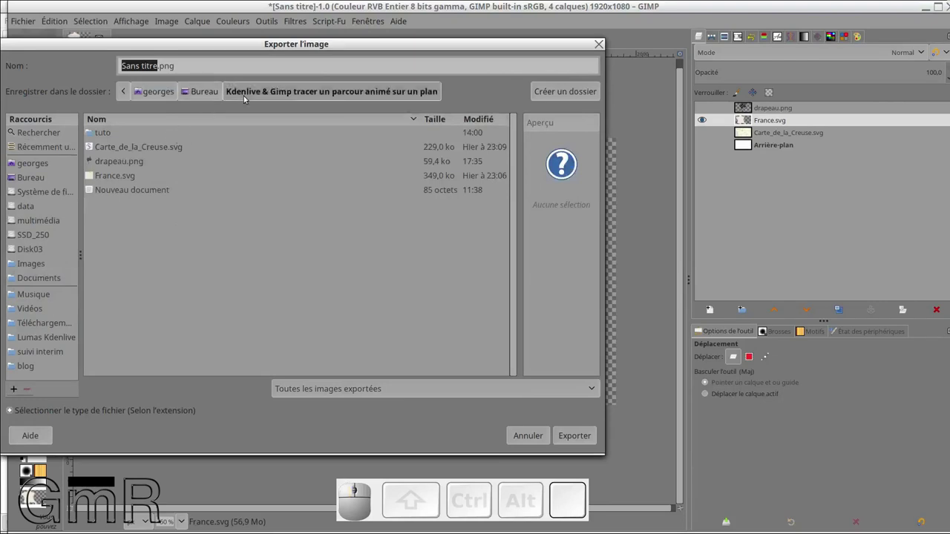
key("c")
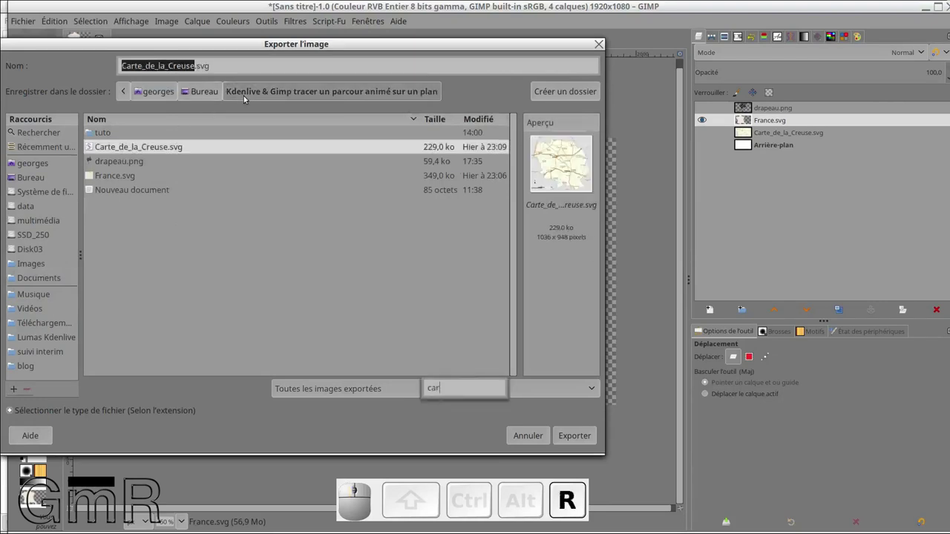
key("e")
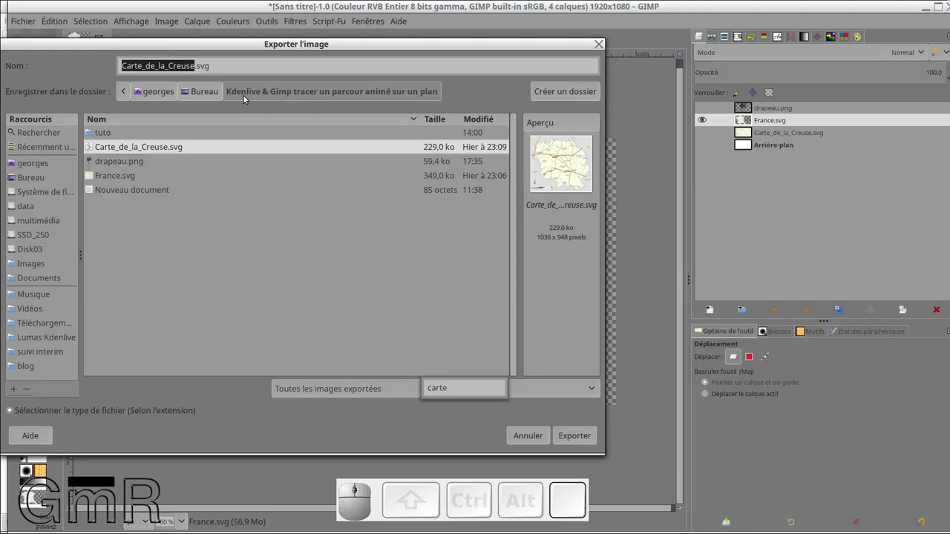
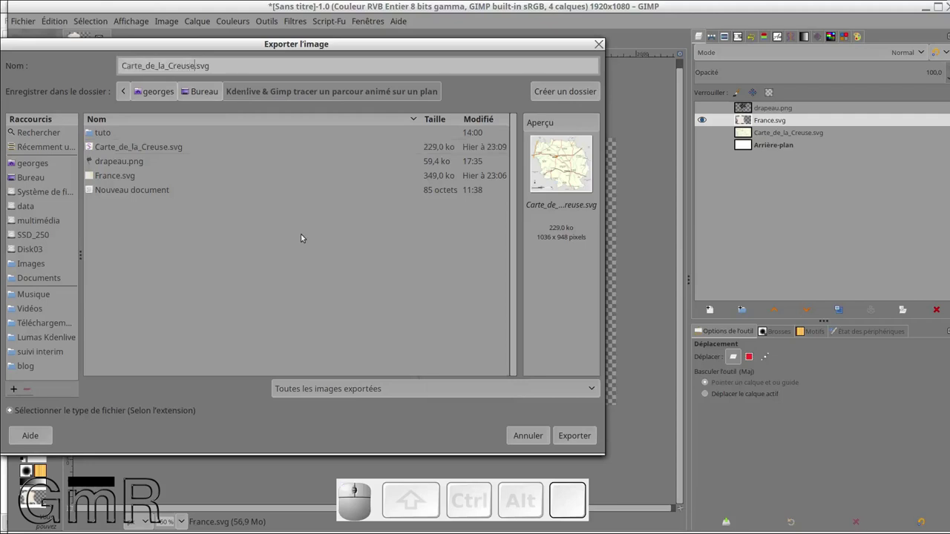
key("BackSpace")
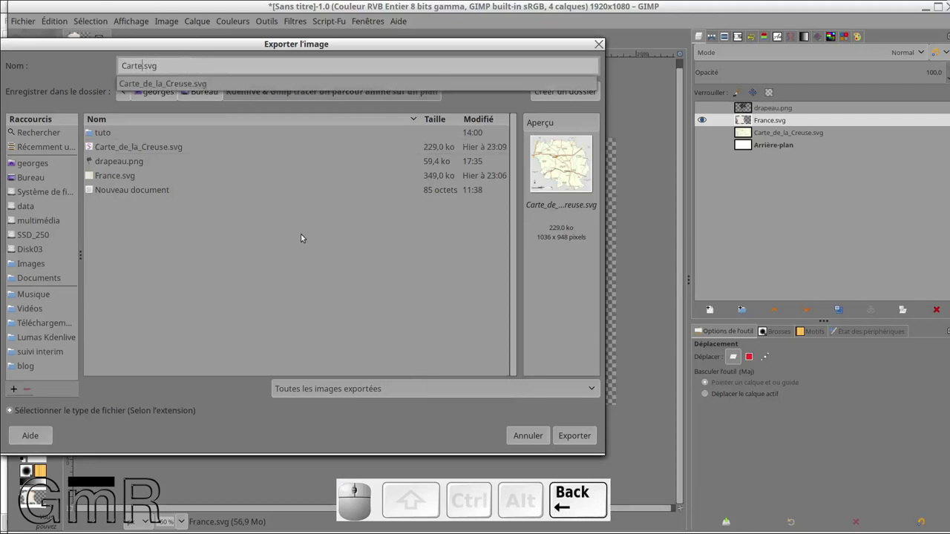
key("space")
key("shift+space")
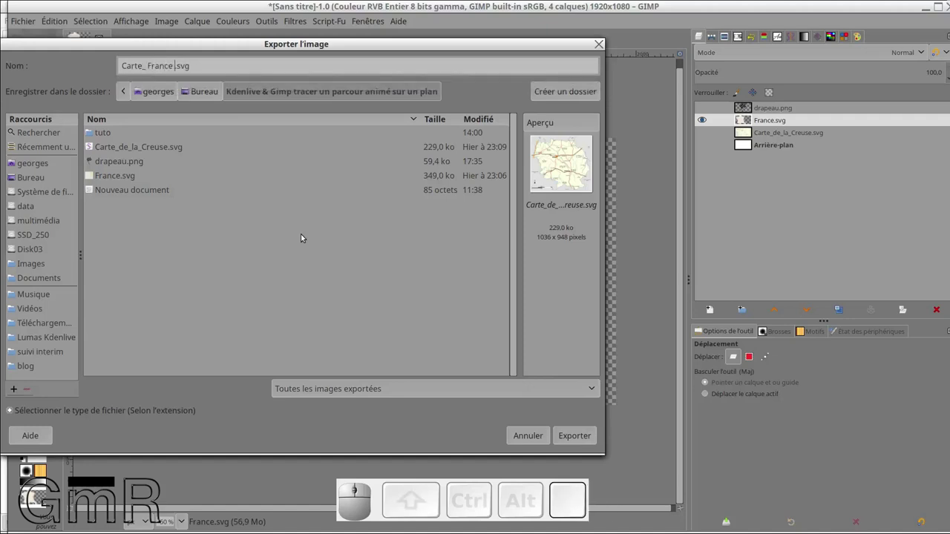
key("BackSpace")
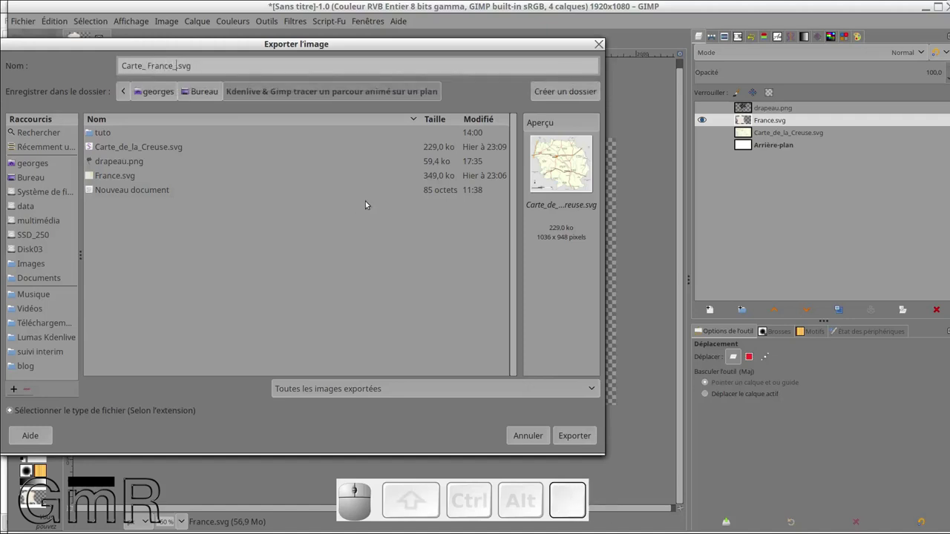
key("KP_1")
key("KP_0")
key("KP_8")
key("KP_0")
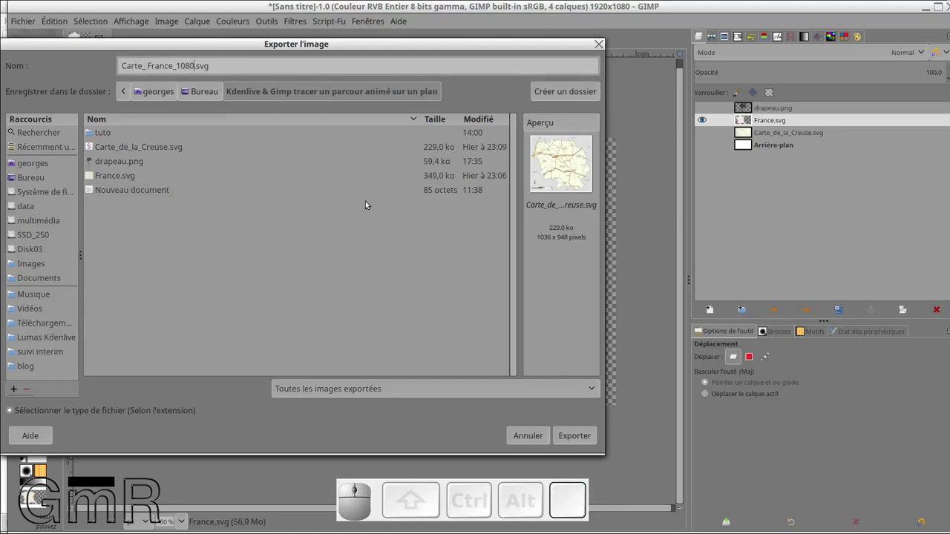
key("shift+p")
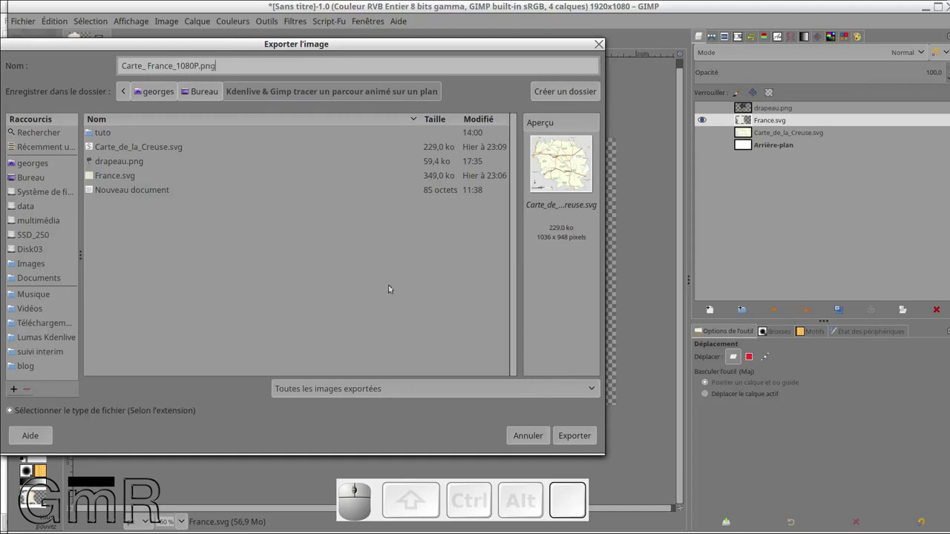
Step: Export the image, accepting the default PNG settings
left_click(585, 439)
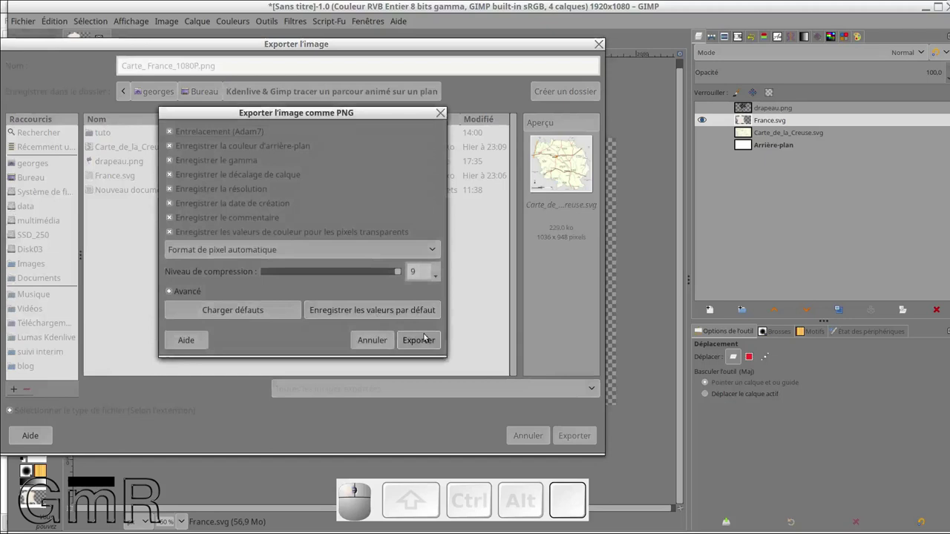
left_click(429, 336)
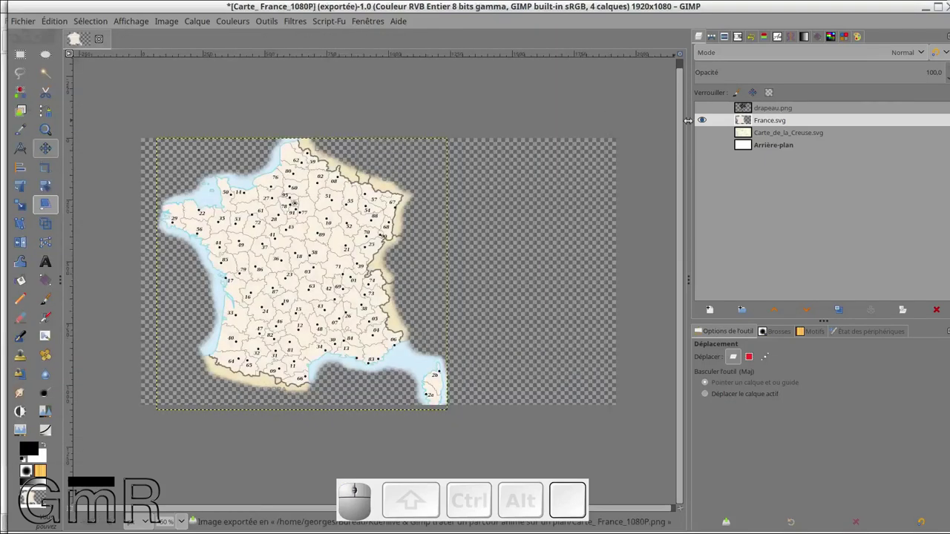
Step: Hide France.svg, show the Creuse map and scale it to about 1197×1095 to fill the canvas
left_click(711, 123)
left_click(704, 125)
left_click(701, 137)
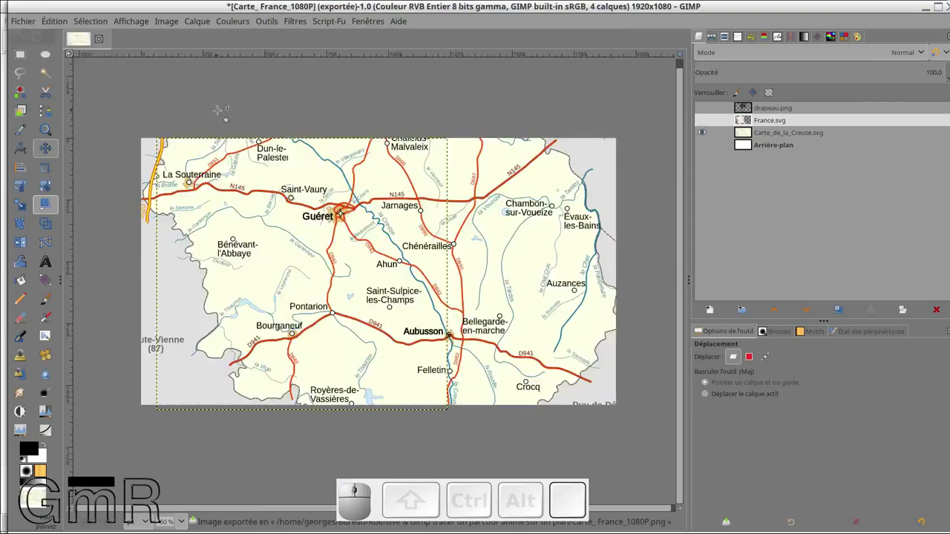
scroll("down", 3)
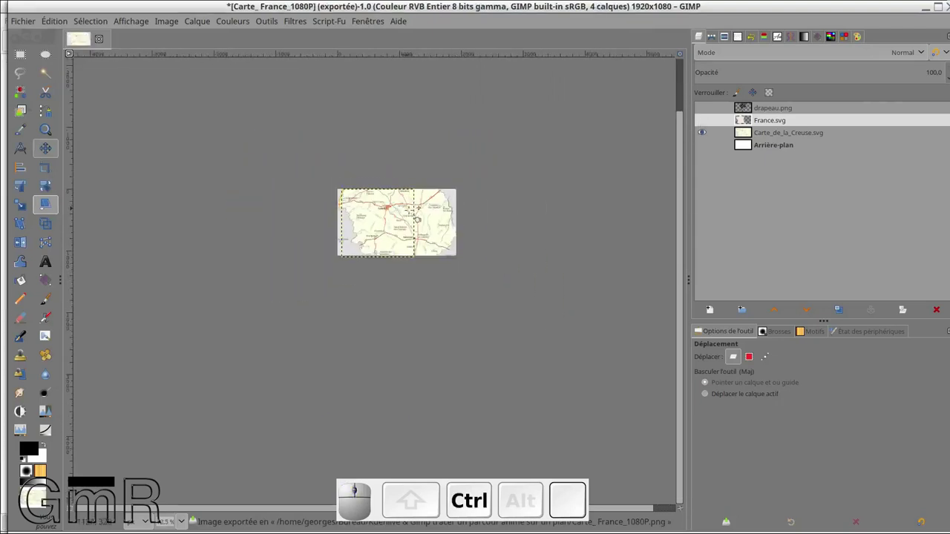
scroll("up", 3)
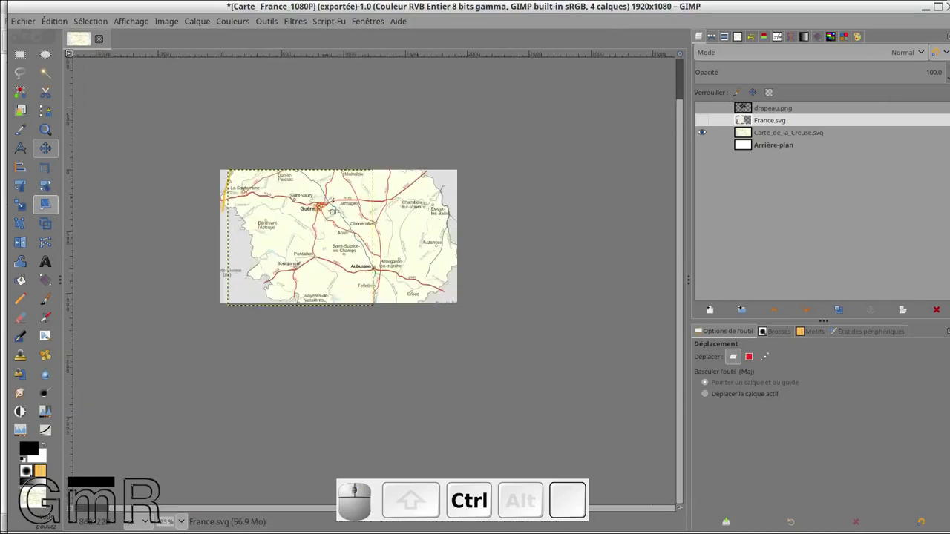
scroll("up", 3)
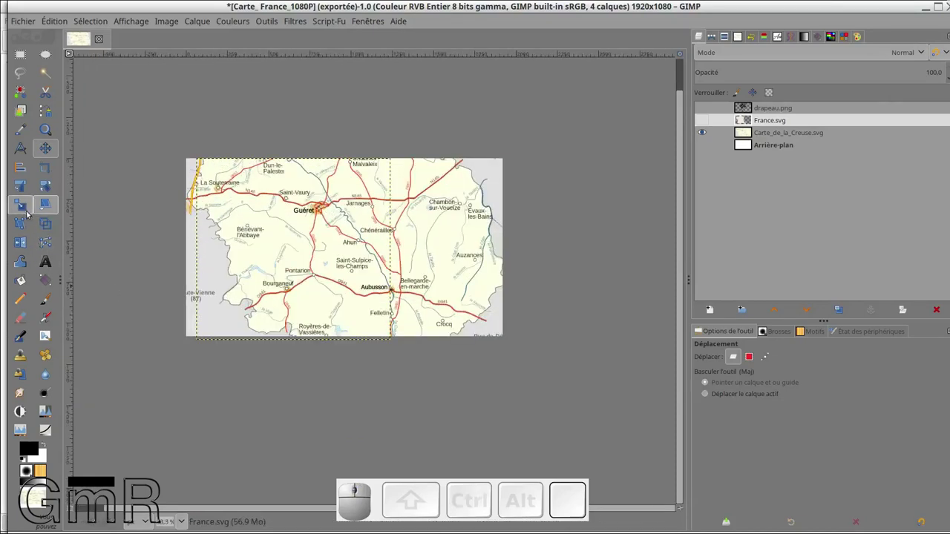
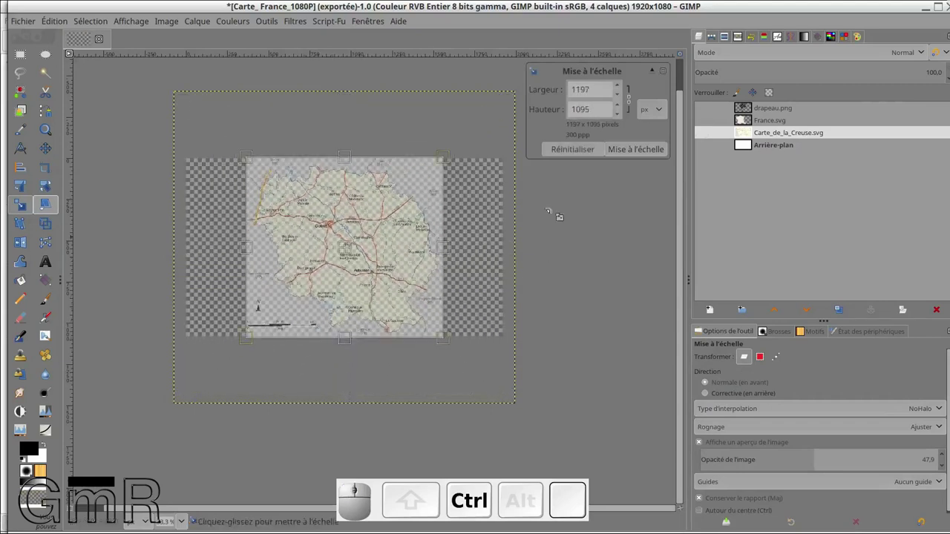
left_click(633, 149)
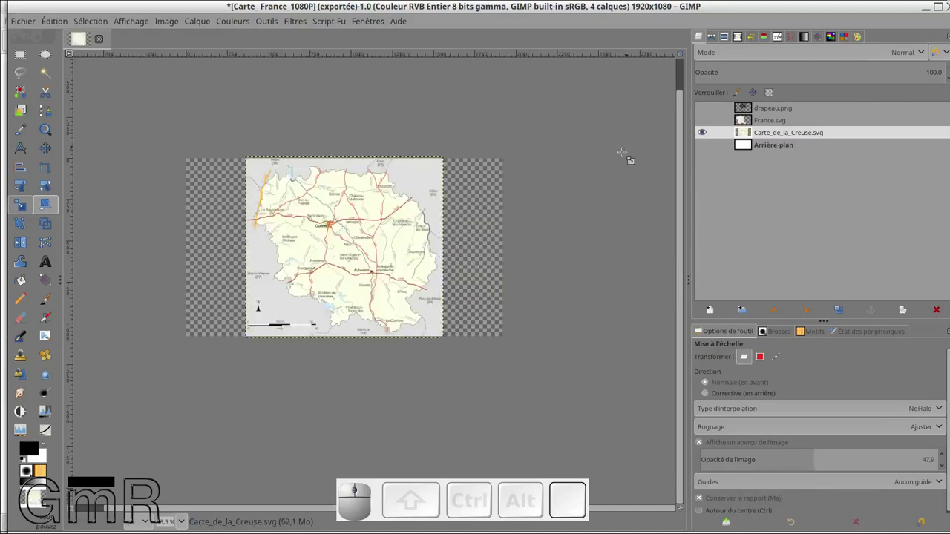
scroll("up", 3)
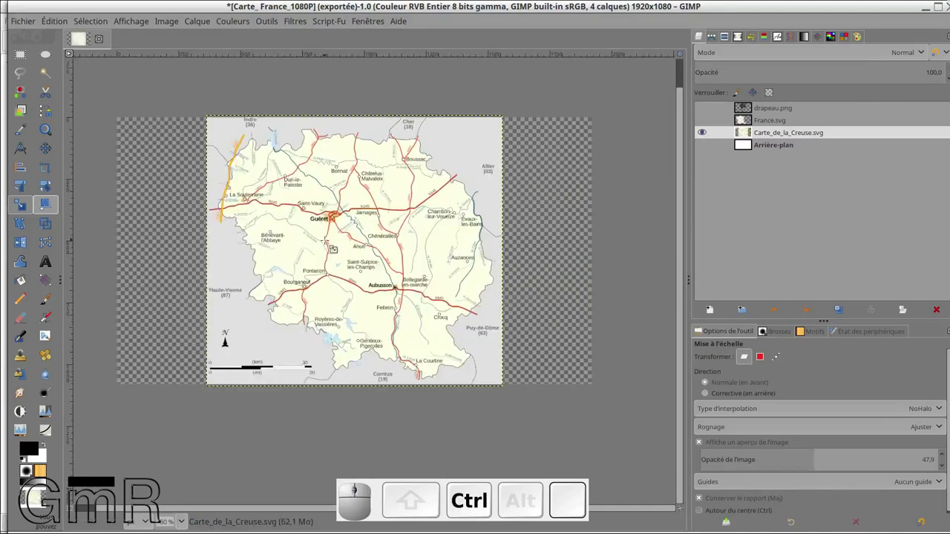
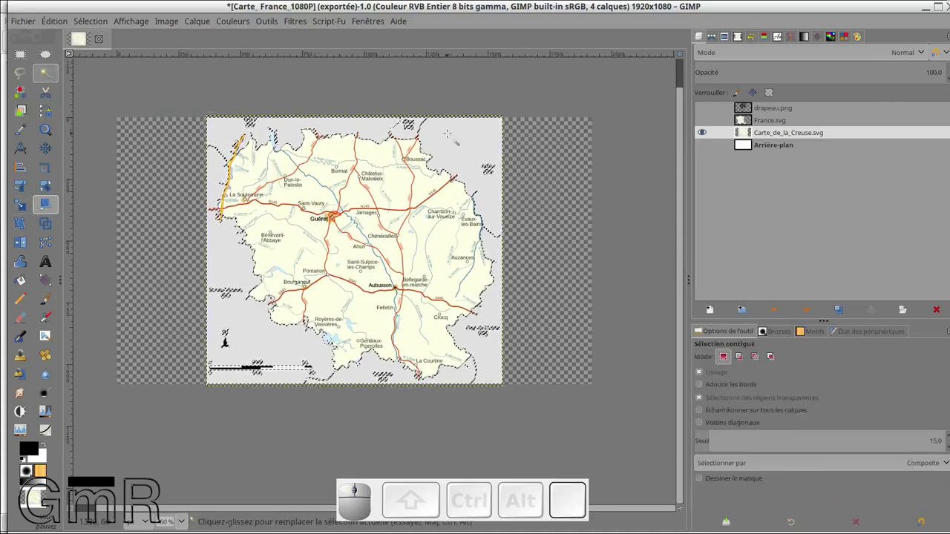
Step: Delete the selected grey surroundings, clear the selection and erase leftover marks
key("Delete")
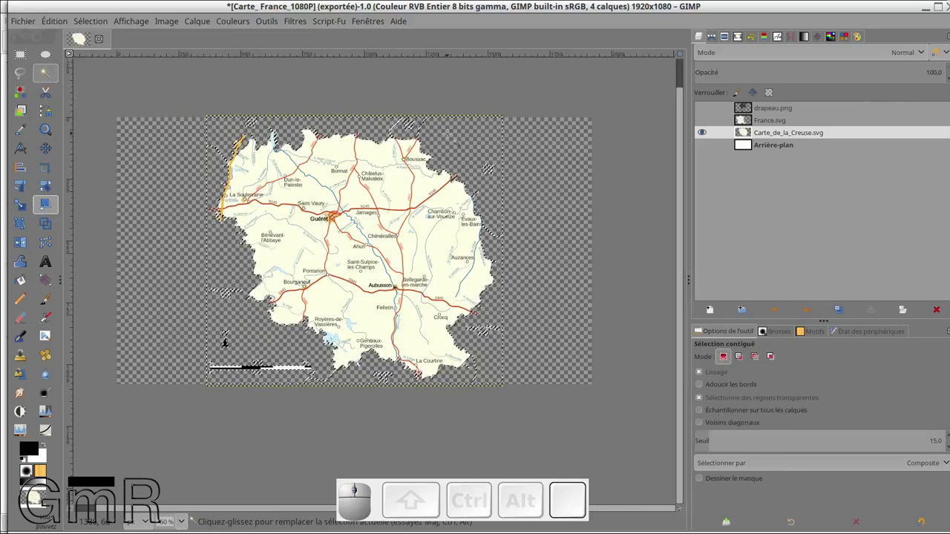
key("ctrl+shift+a")
scroll("up", 3)
scroll("down", 3)
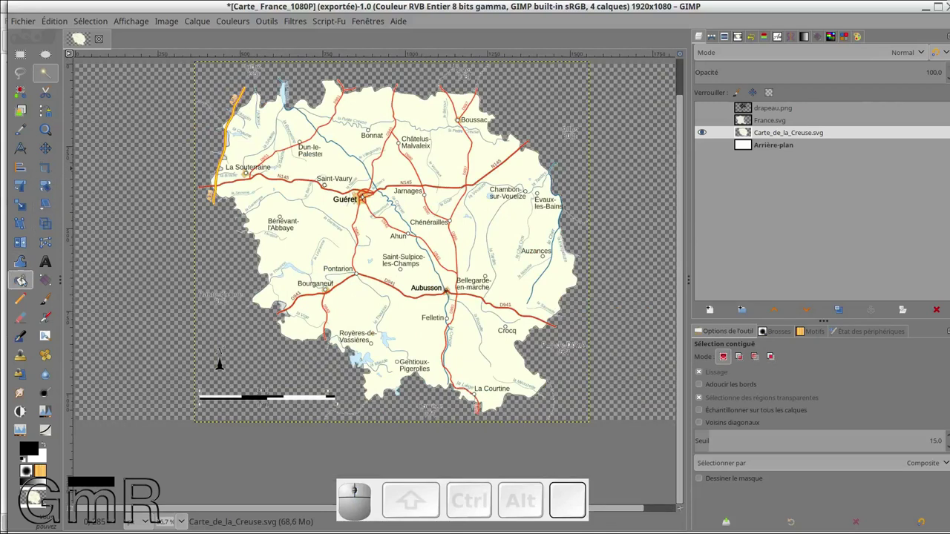
left_click(72, 318)
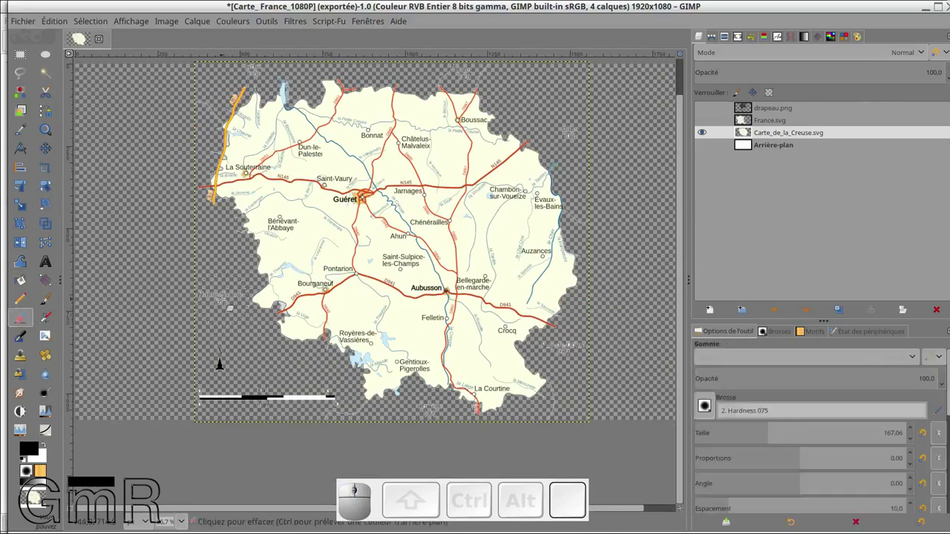
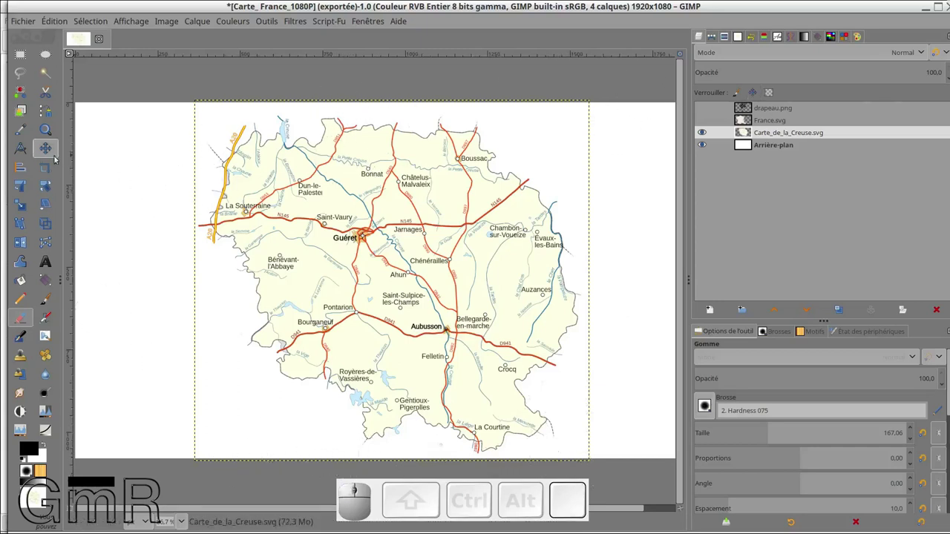
Step: Move the Creuse map toward the left and hide the Arrière-plan layer
left_click(54, 150)
scroll("down", 3)
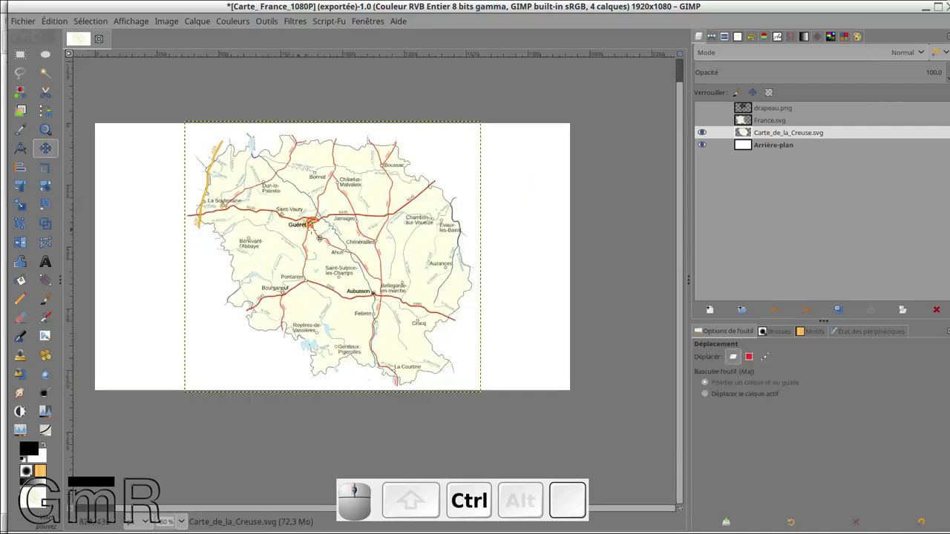
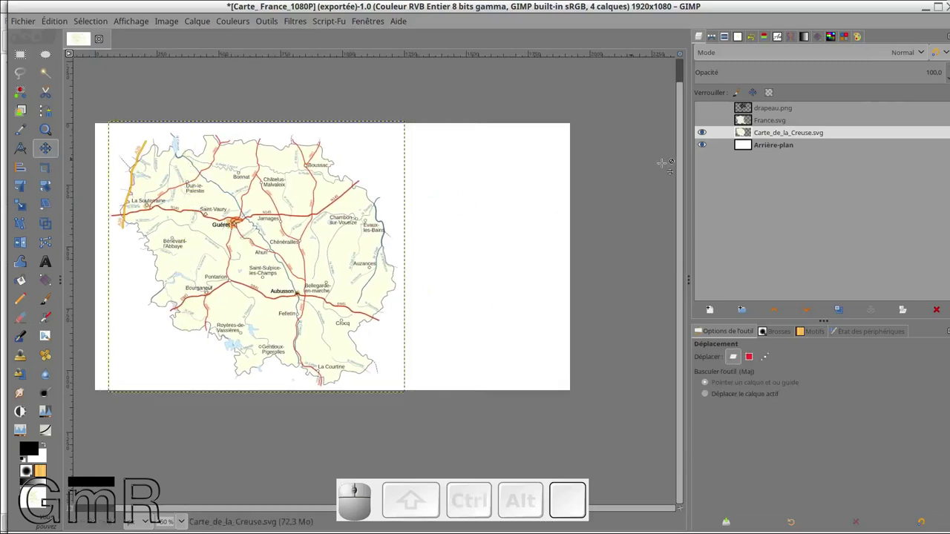
left_click(706, 148)
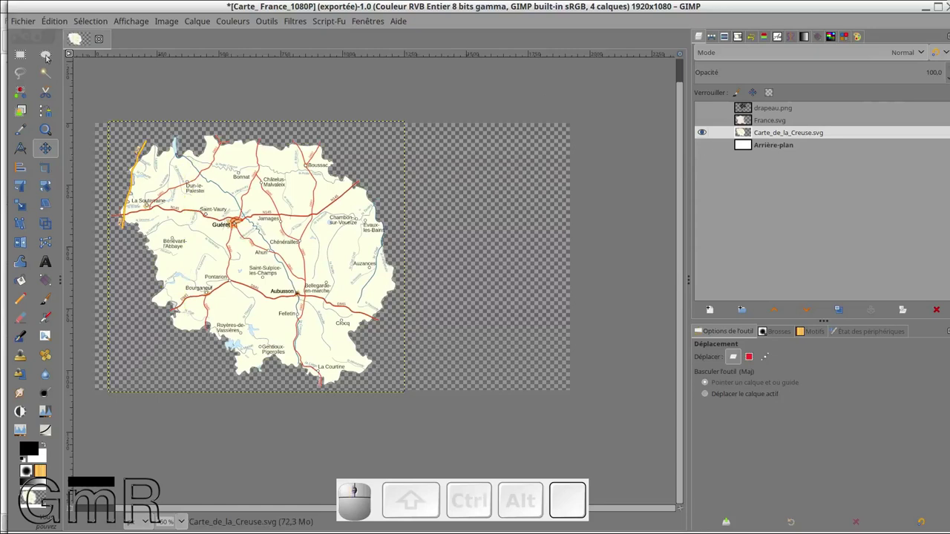
left_click(28, 23)
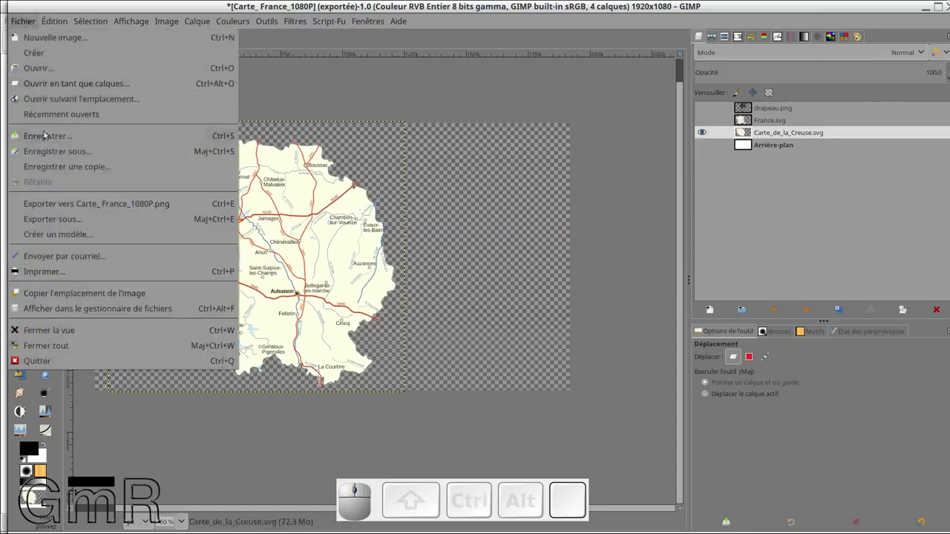
Step: In Exporter sous…, base the name on the Creuse file and add the _1080p suffix
left_click(73, 221)
left_click(157, 147)
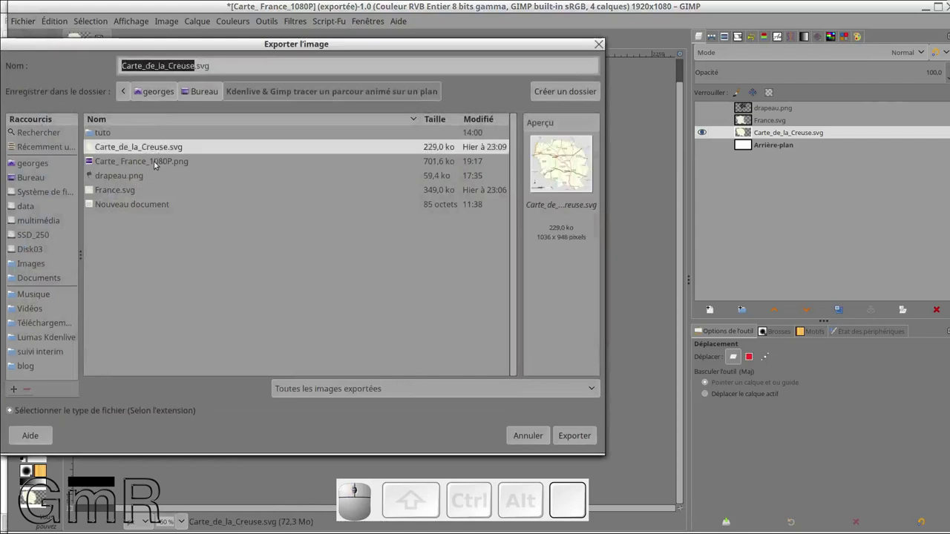
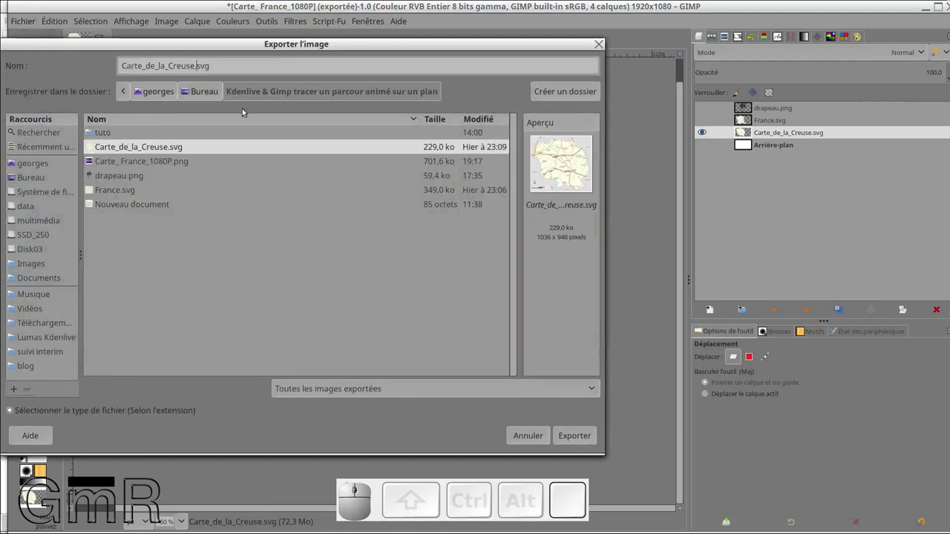
key("Left")
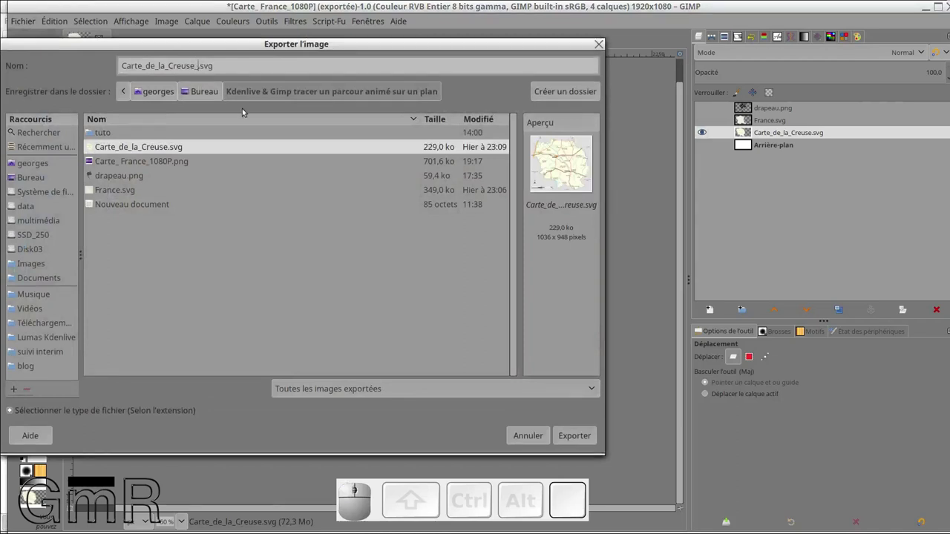
key("KP_1")
key("KP_0")
key("KP_8")
key("KP_0")
key("p")
key("Right")
Step: Change the extension to png and export Carte_de_la_Creuse_1080p.png with default settings
key("Right")
key("Left")
key("shift+Right")
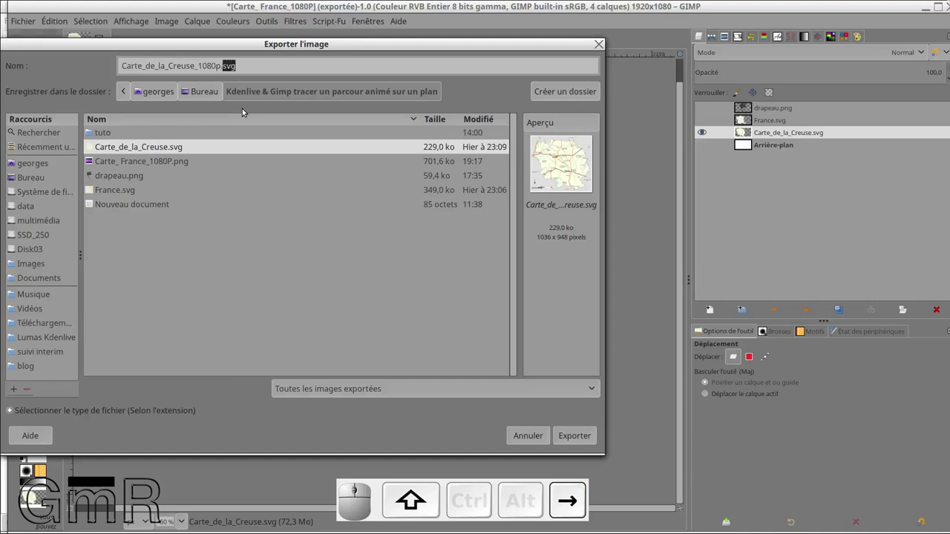
key("p")
key("n")
key("g")
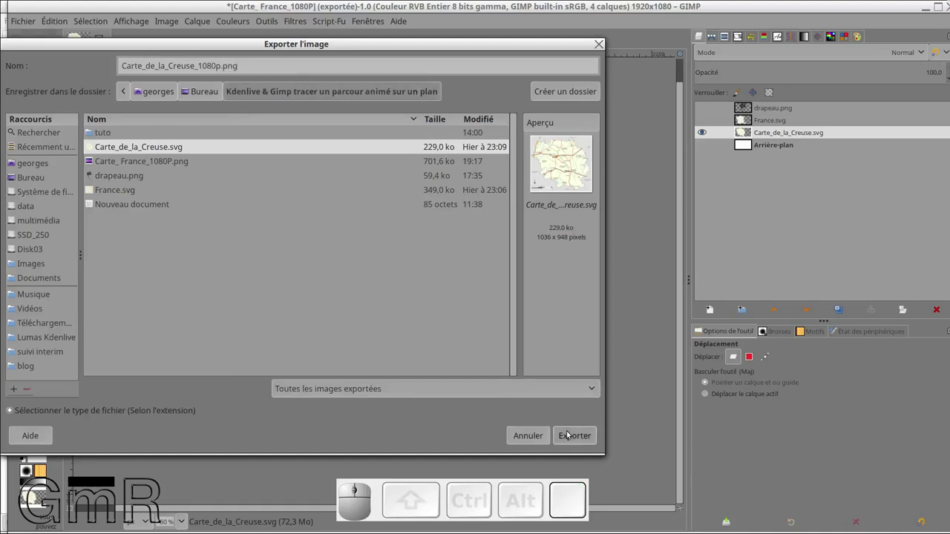
left_click(577, 440)
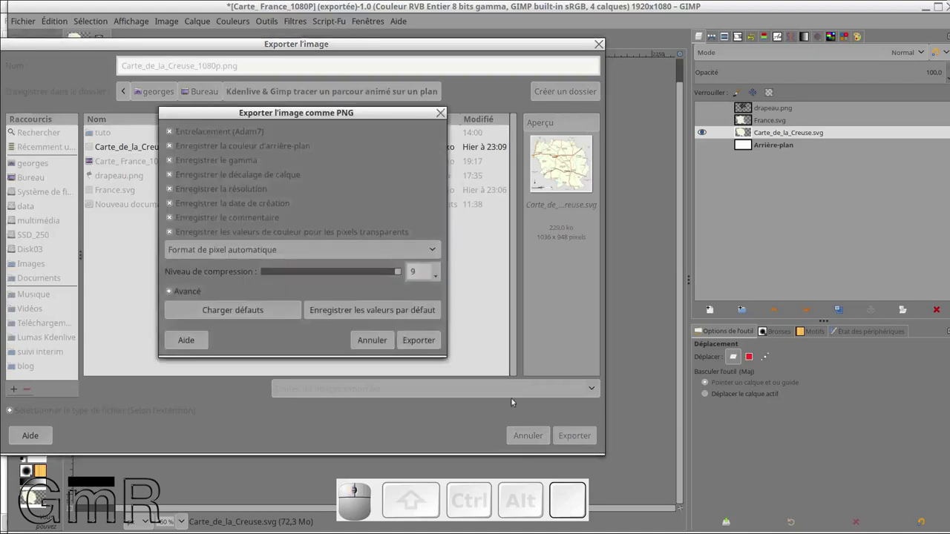
left_click(430, 345)
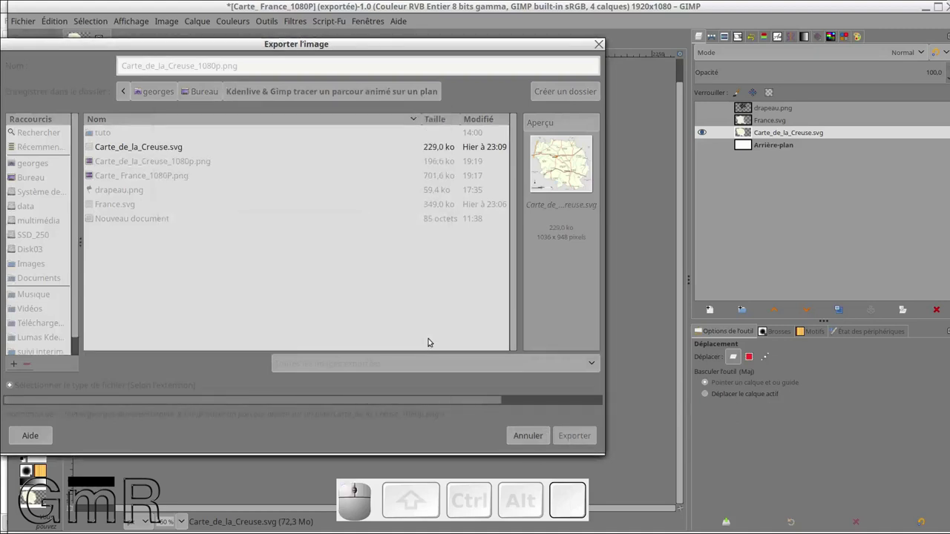
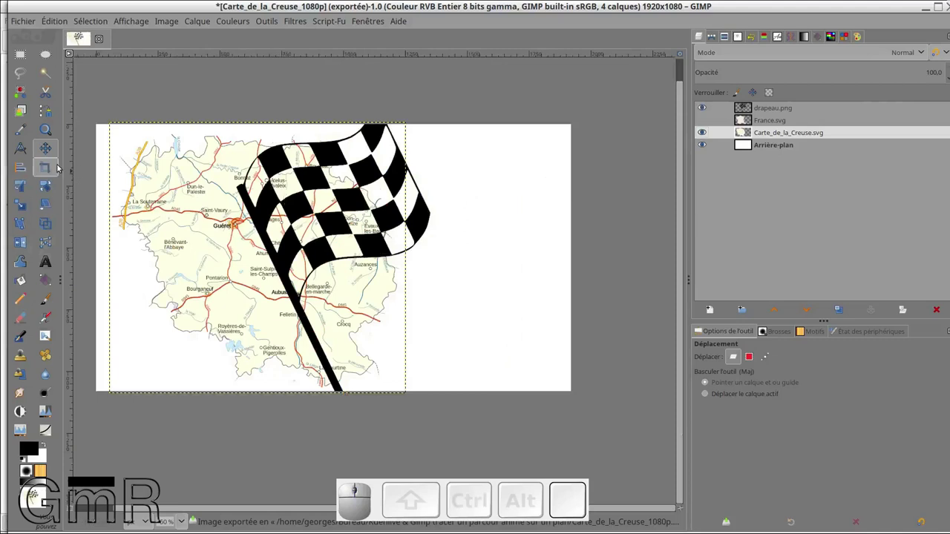
Step: Scale the drapeau.png flag layer smaller and position its pole near Evaux-les-Bains
left_click(743, 106)
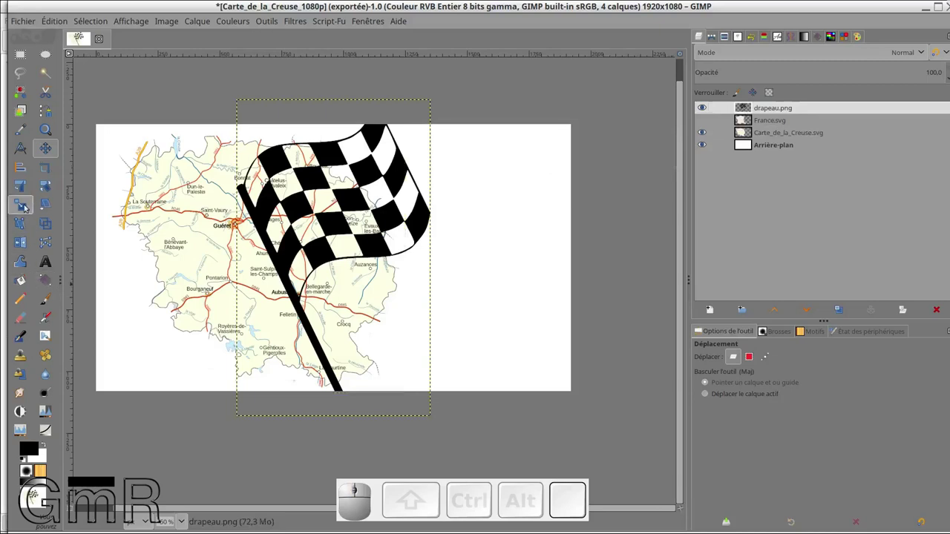
left_click(28, 208)
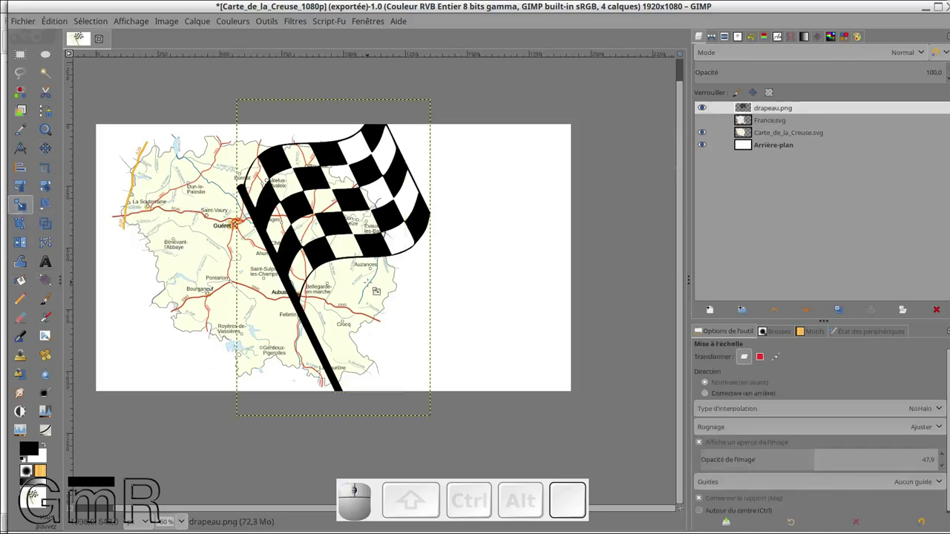
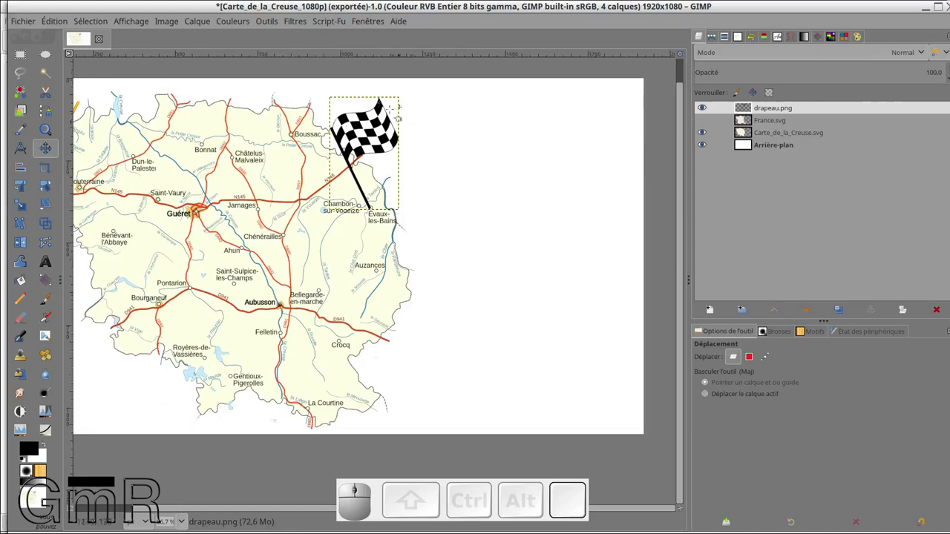
left_click(290, 23)
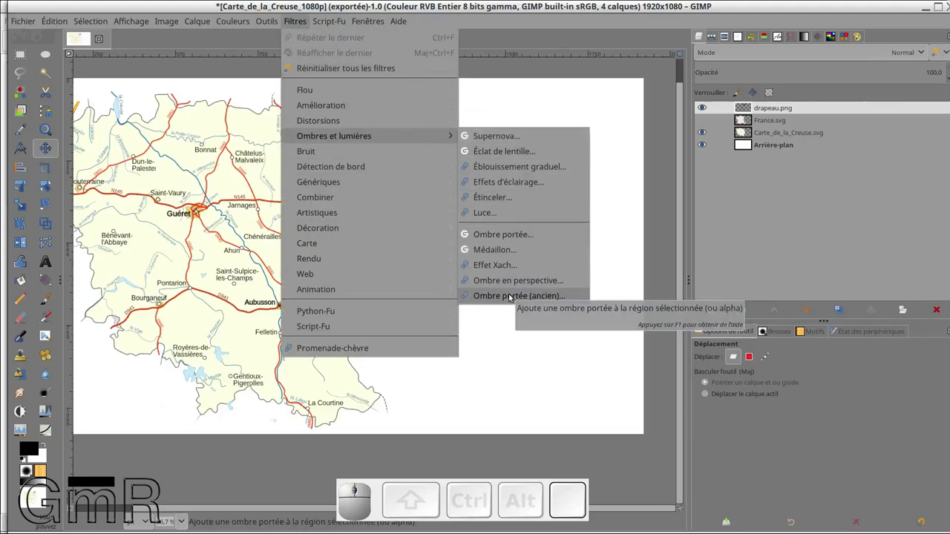
left_click(503, 240)
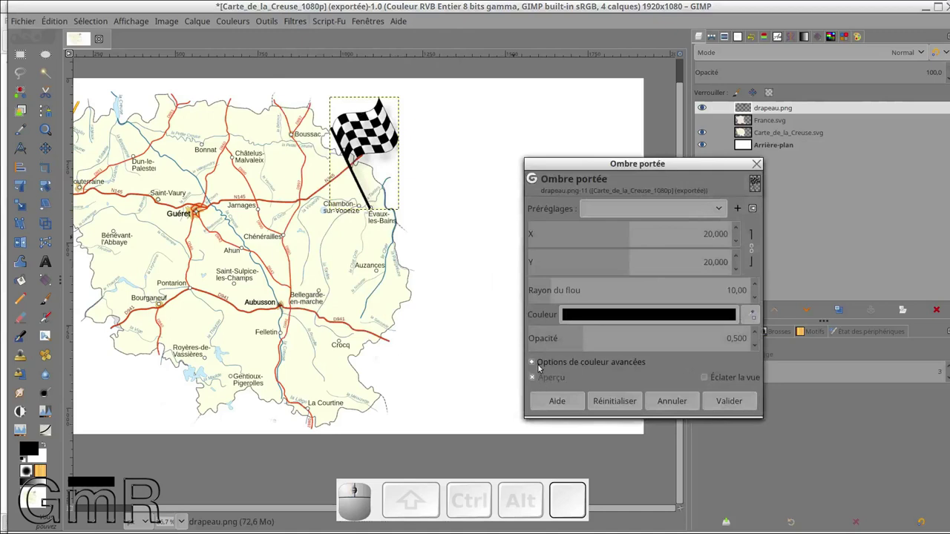
left_click(544, 367)
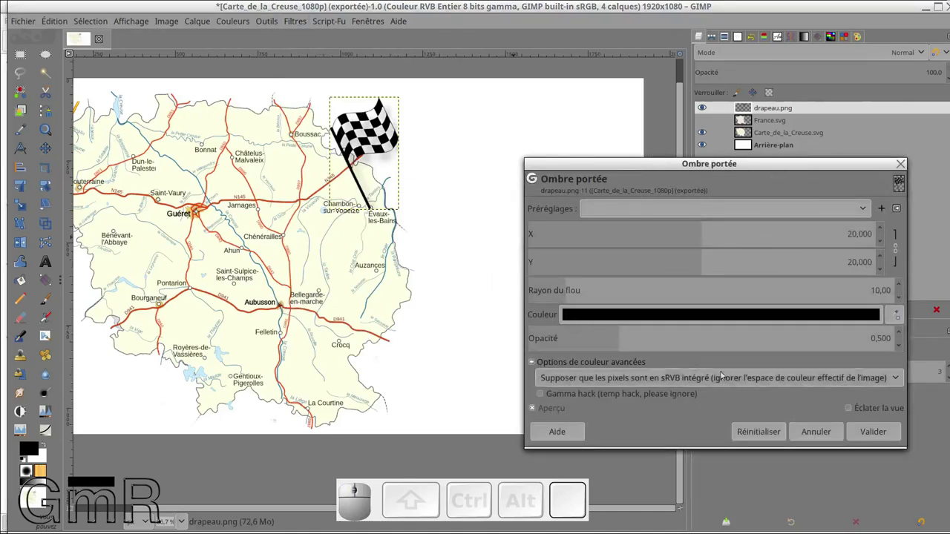
left_click(856, 410)
left_click(856, 411)
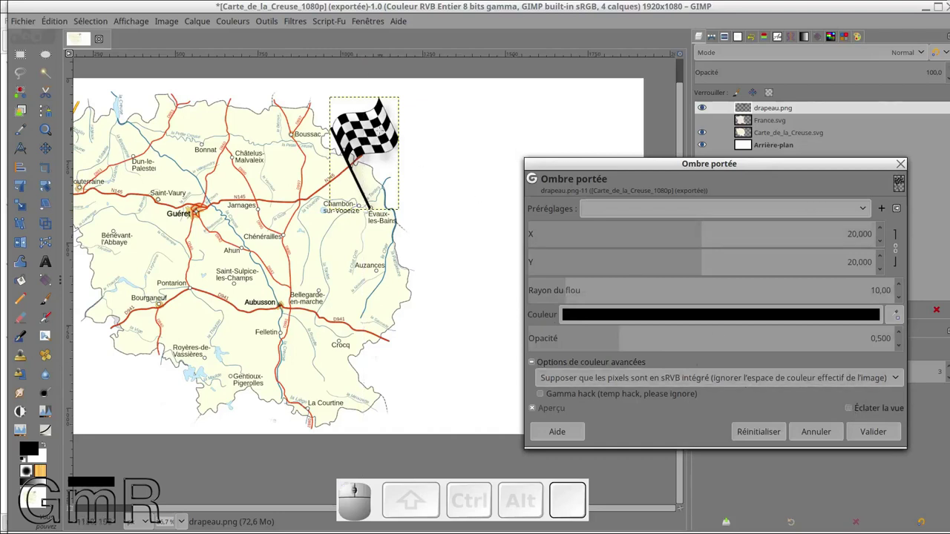
left_click(830, 436)
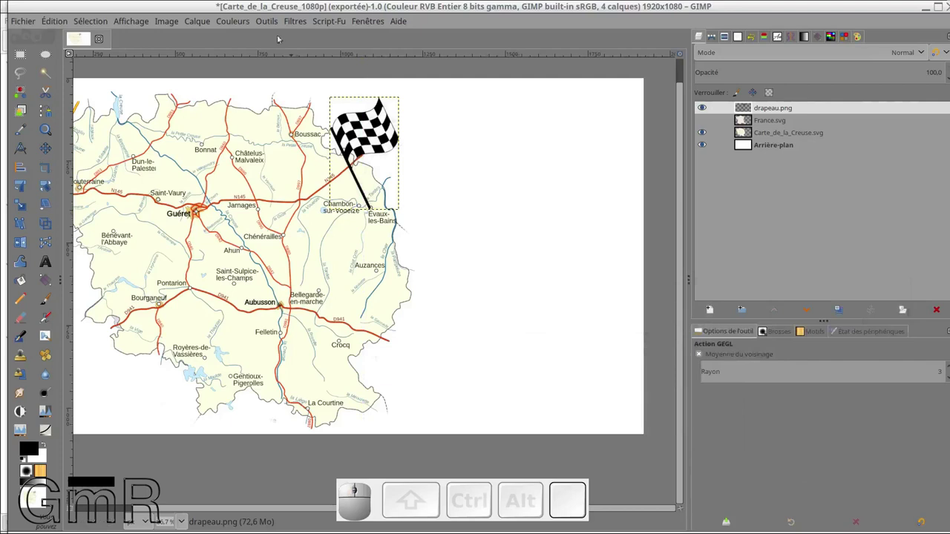
Step: Apply the Ombre en perspective filter to cast a grey shadow from the flag
left_click(293, 21)
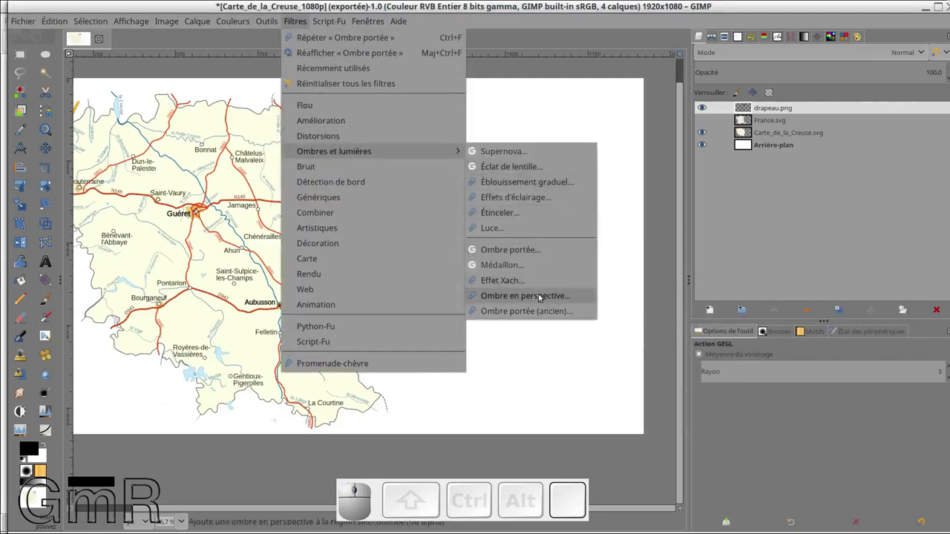
left_click(544, 296)
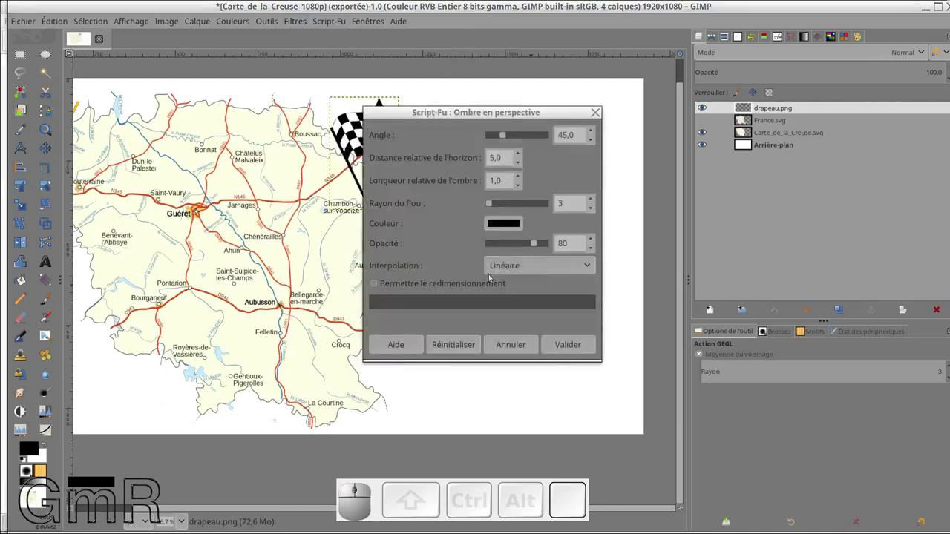
left_click(580, 350)
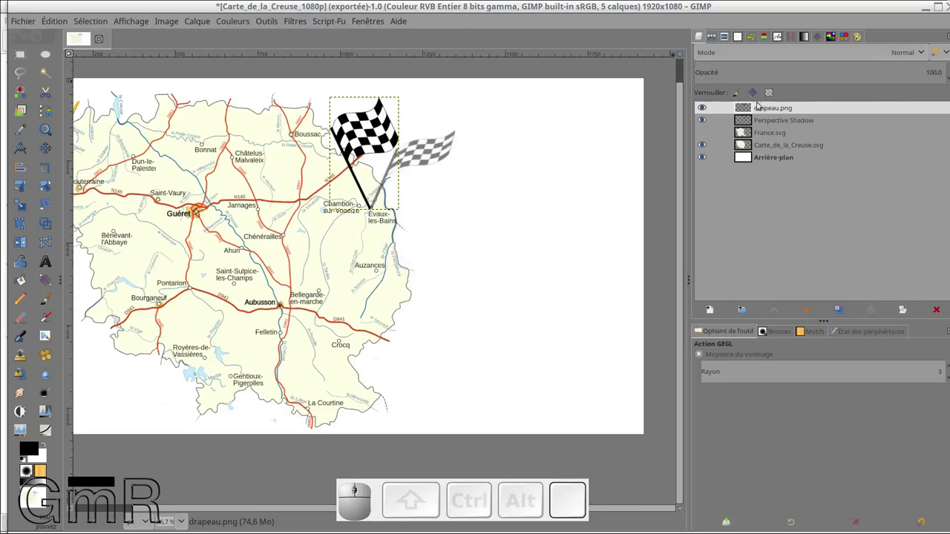
Step: Select the new Perspective Shadow layer and toggle its visibility to check it
left_click(750, 123)
left_click(703, 121)
left_click(703, 121)
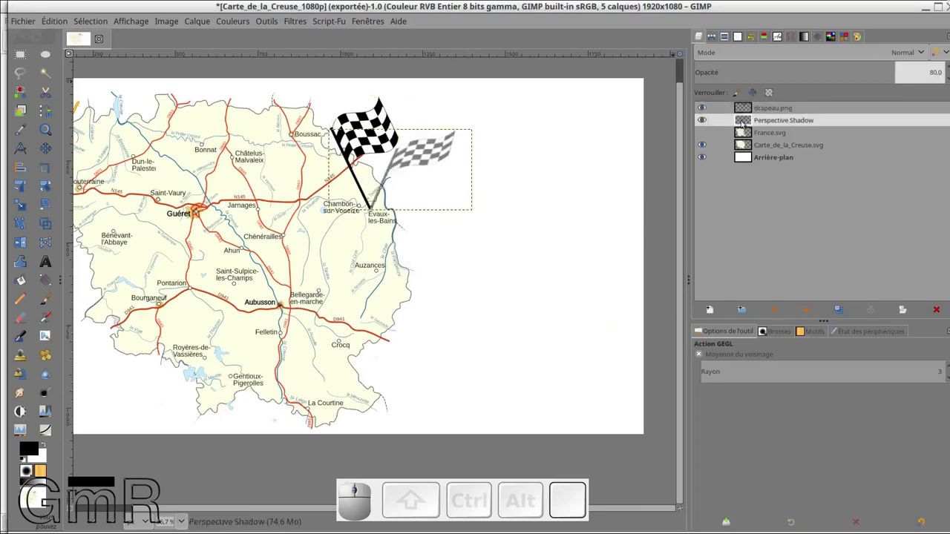
left_click(747, 123)
Step: Add a white layer mask to the Perspective Shadow layer and paint a gradient on it
right_click(747, 122)
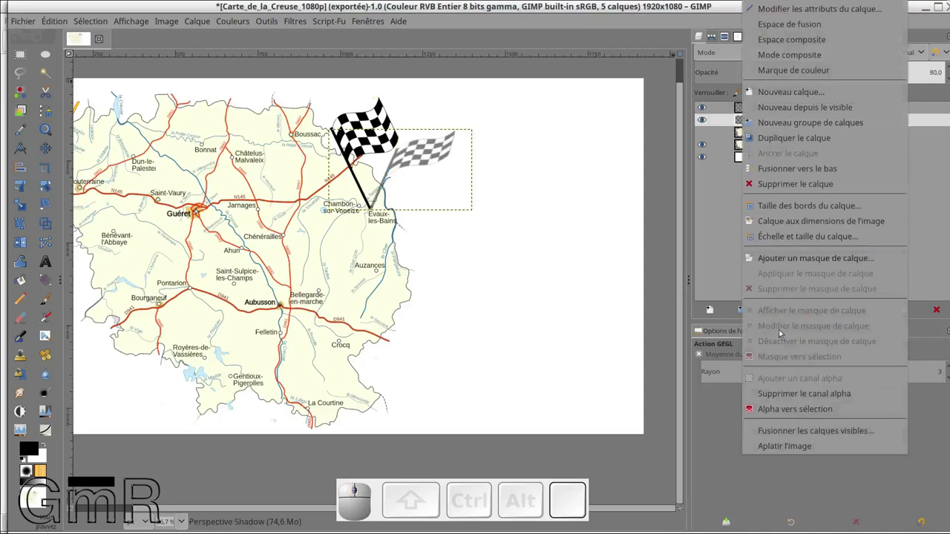
left_click(782, 262)
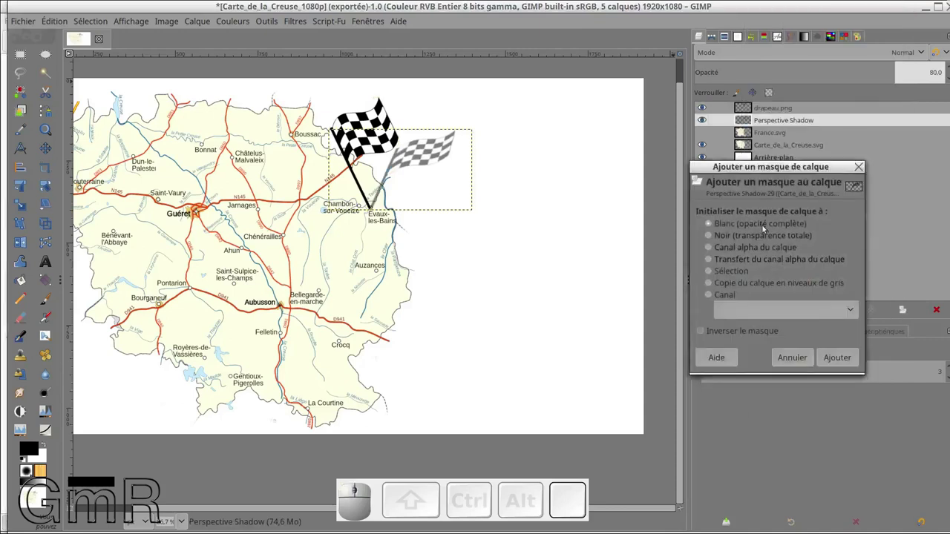
left_click(843, 357)
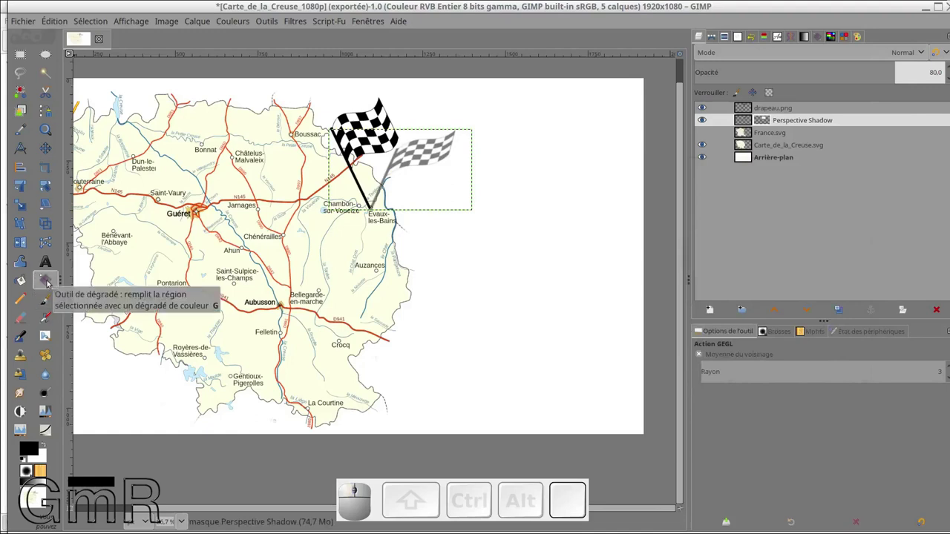
left_click(53, 282)
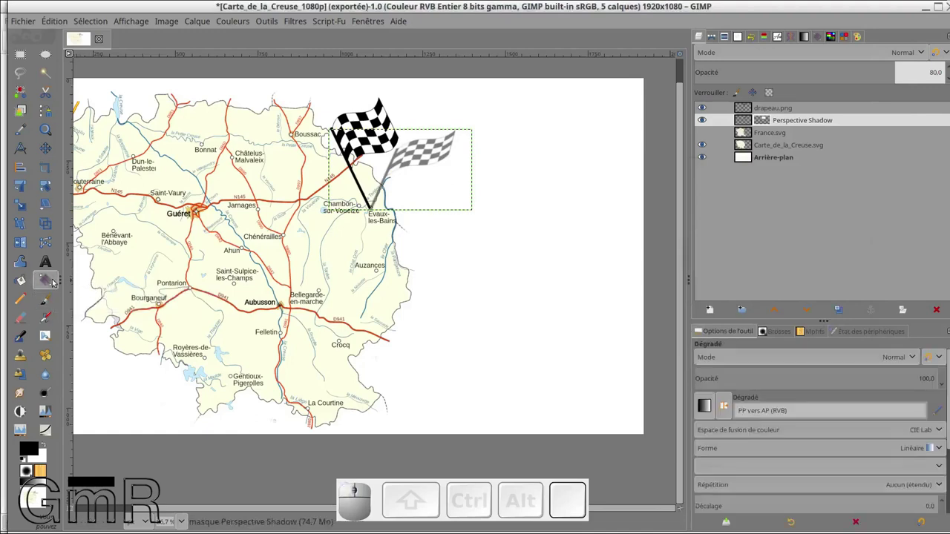
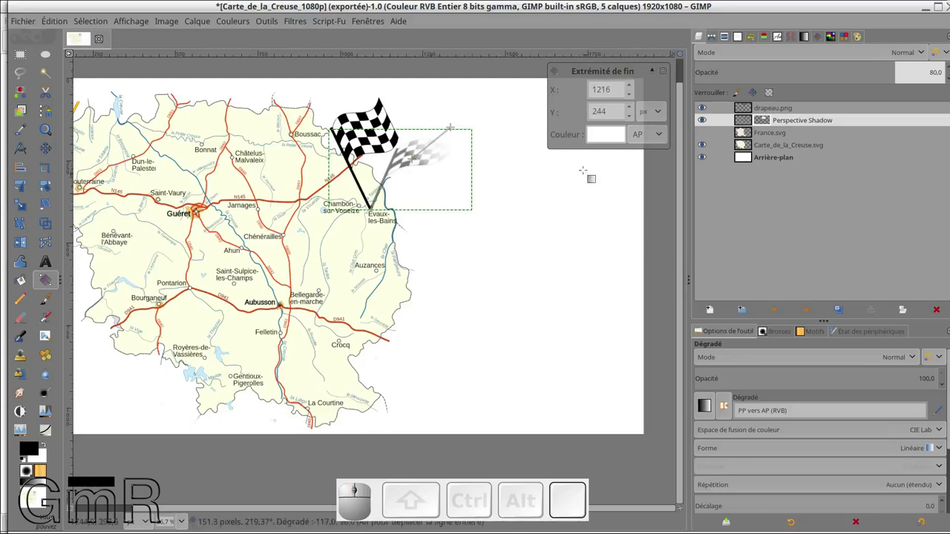
scroll("up", 3)
scroll("up", 3)
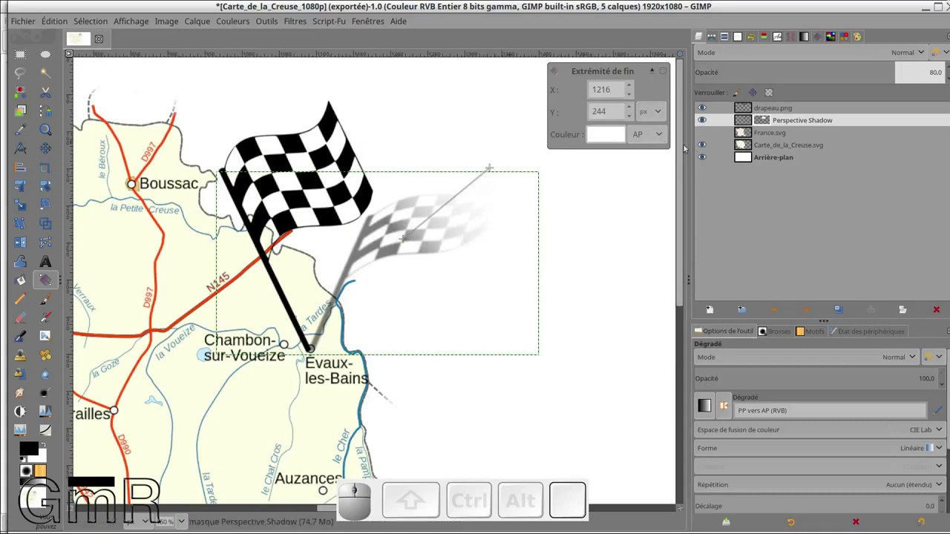
Step: Delete the Perspective Shadow layer, leaving the flag without a shadow
left_click(773, 123)
left_click(746, 123)
left_click(945, 311)
left_click(749, 109)
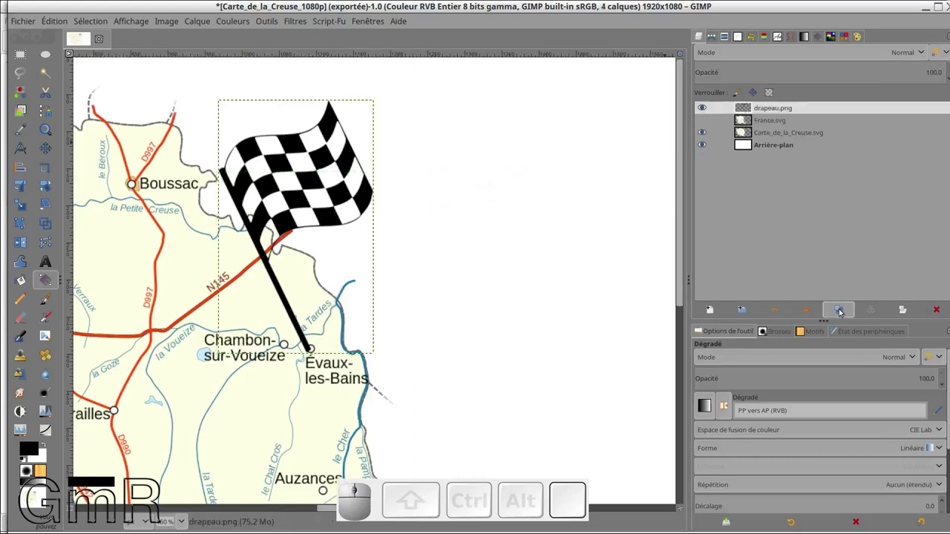
Step: Duplicate the drapeau.png layer and rename the copy 'ombre'
left_click(845, 311)
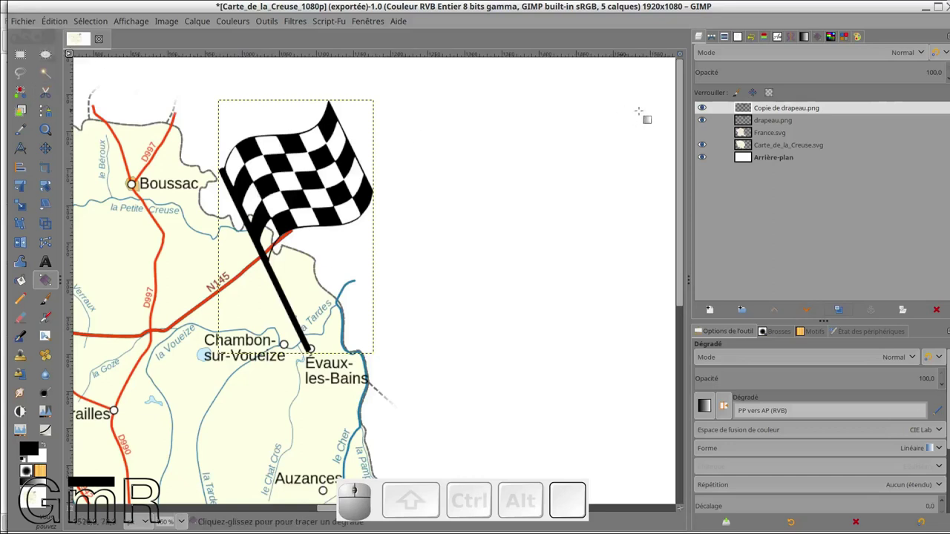
left_click(783, 108)
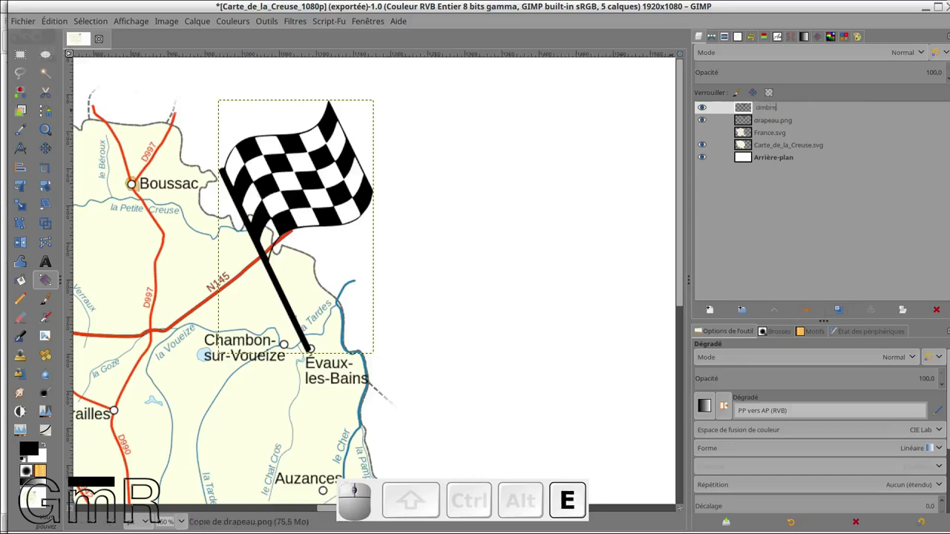
key("Return")
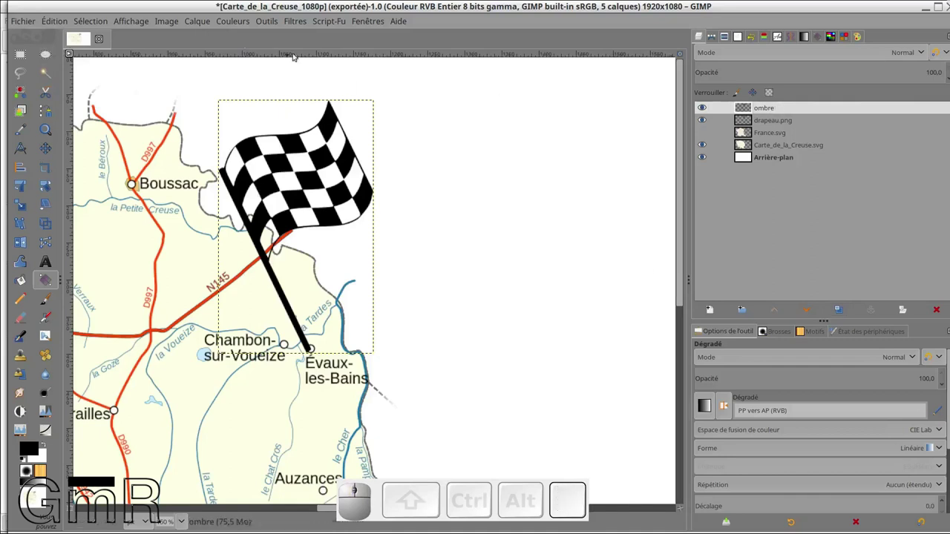
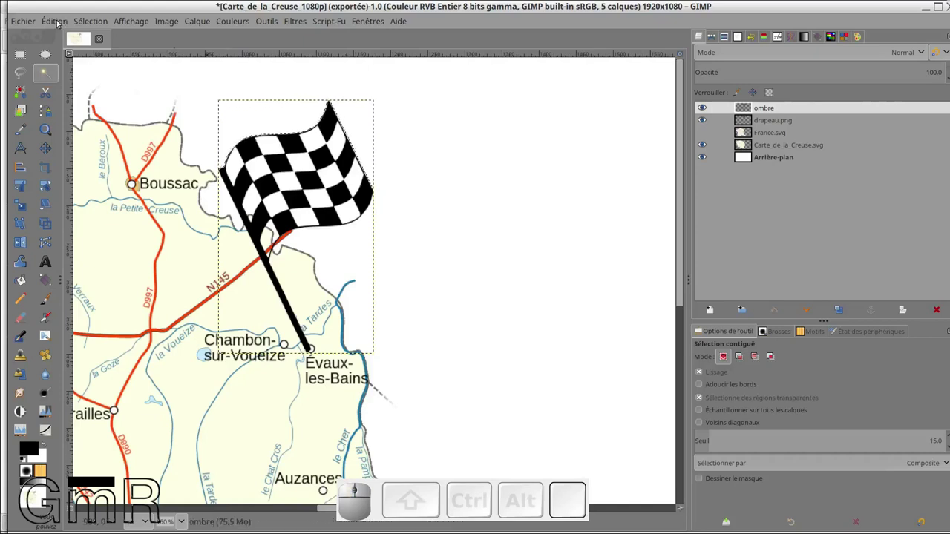
Step: Attempt a black fill that covers a rectangle, then undo it and clear the selection
left_click(62, 22)
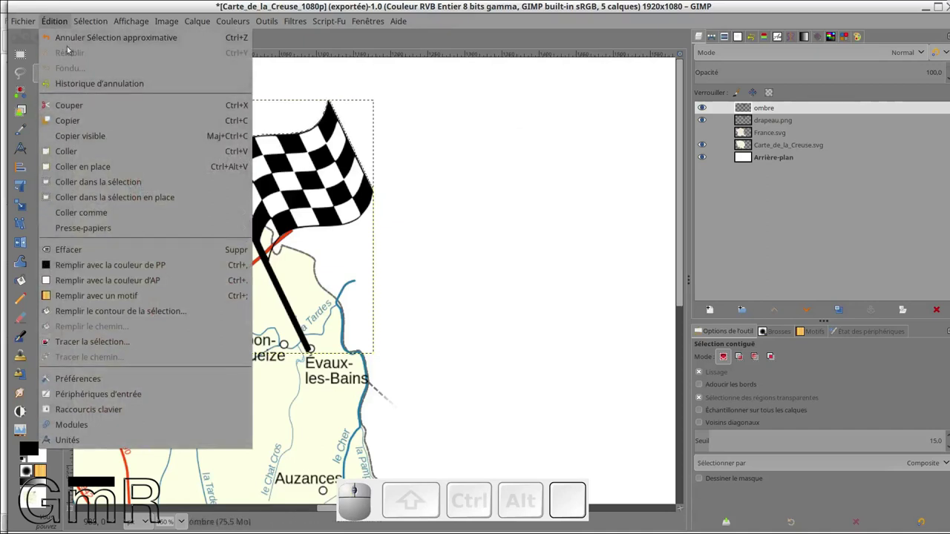
left_click(95, 73)
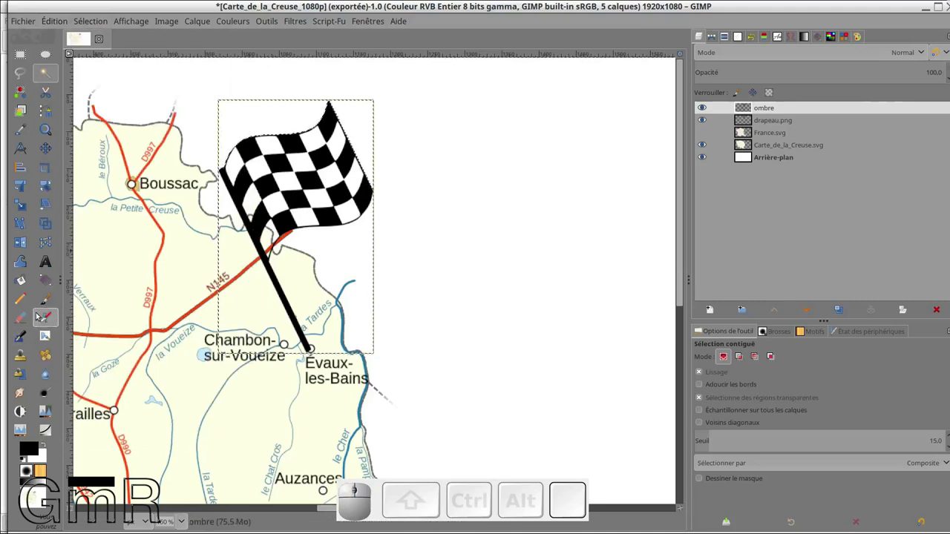
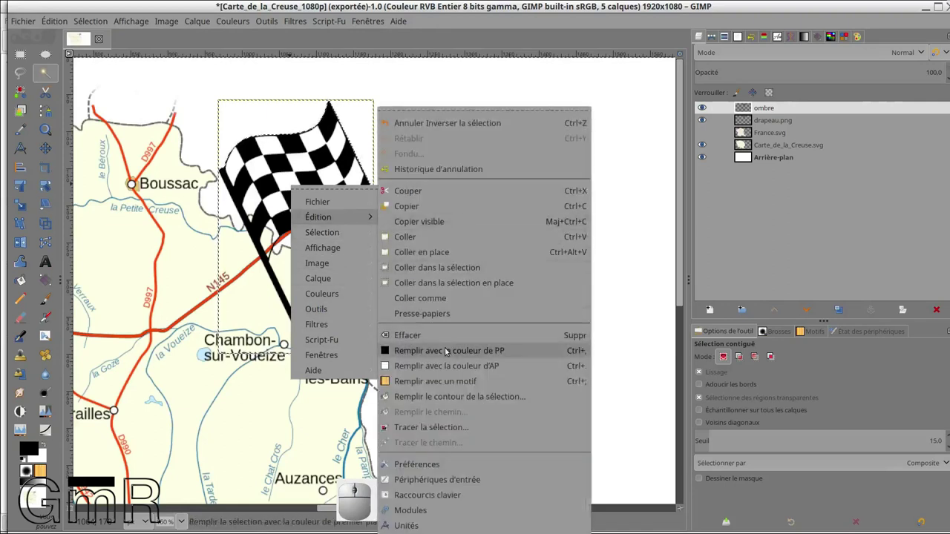
left_click(452, 353)
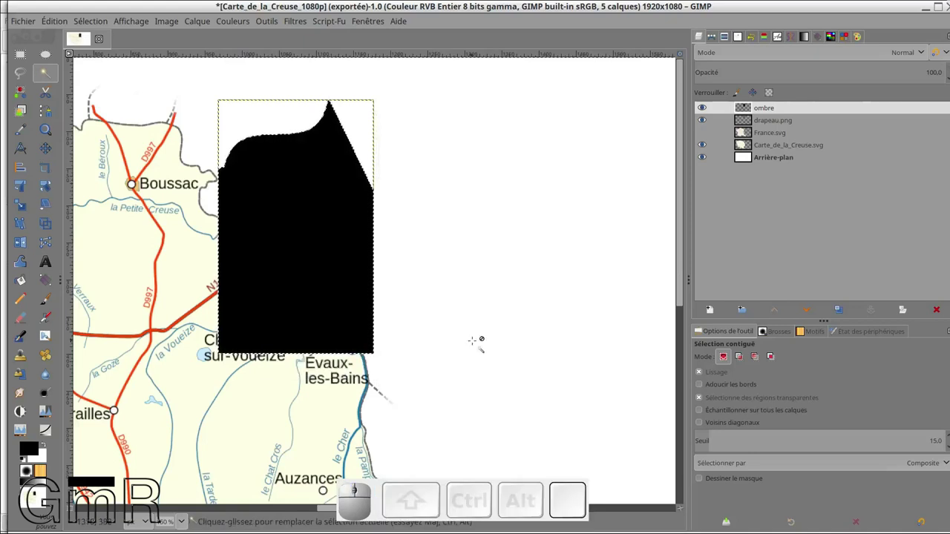
key("ctrl+z")
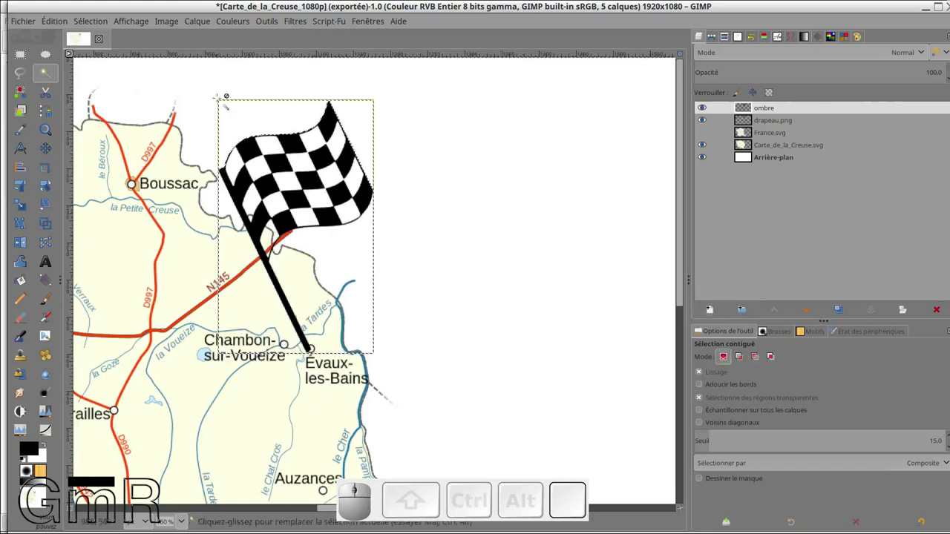
key("ctrl+shift+a")
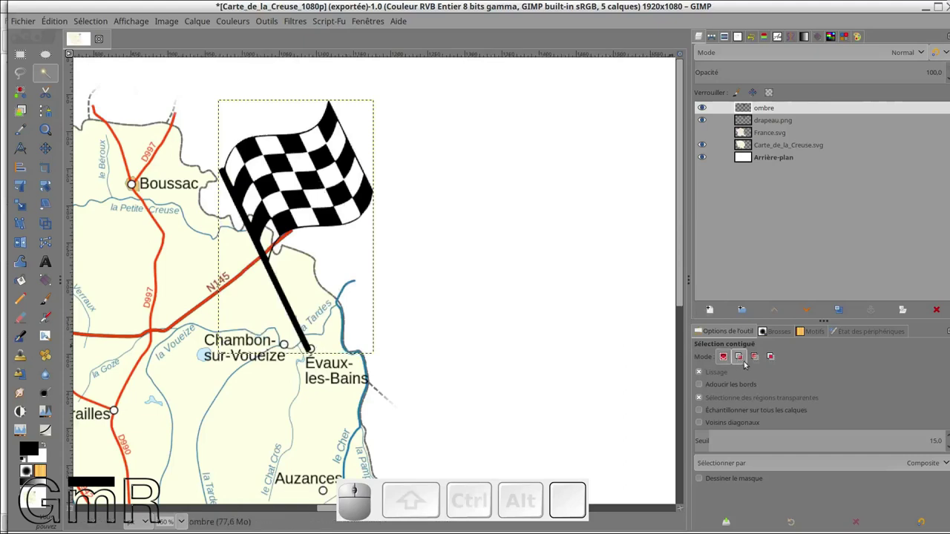
Step: Select the transparent areas in add mode, invert, and fill the flag shape black on 'ombre'
left_click(744, 362)
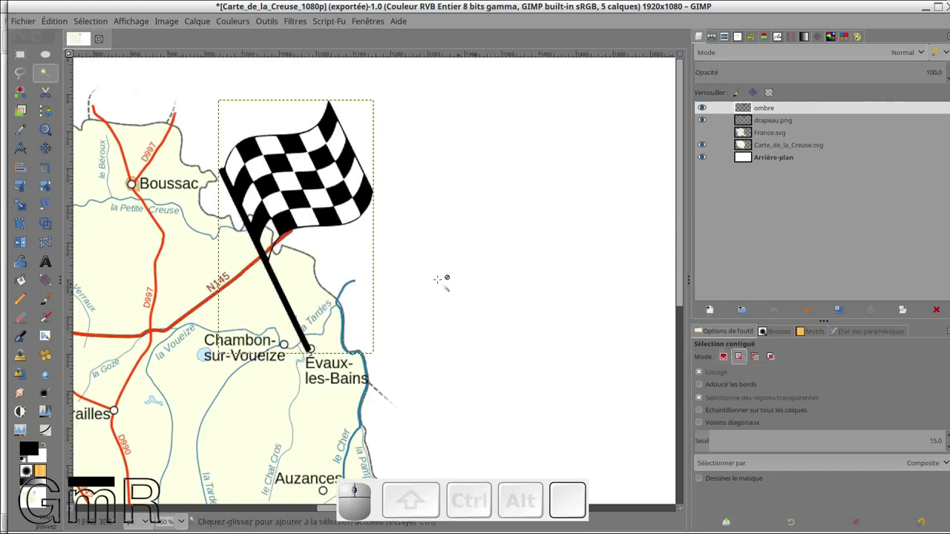
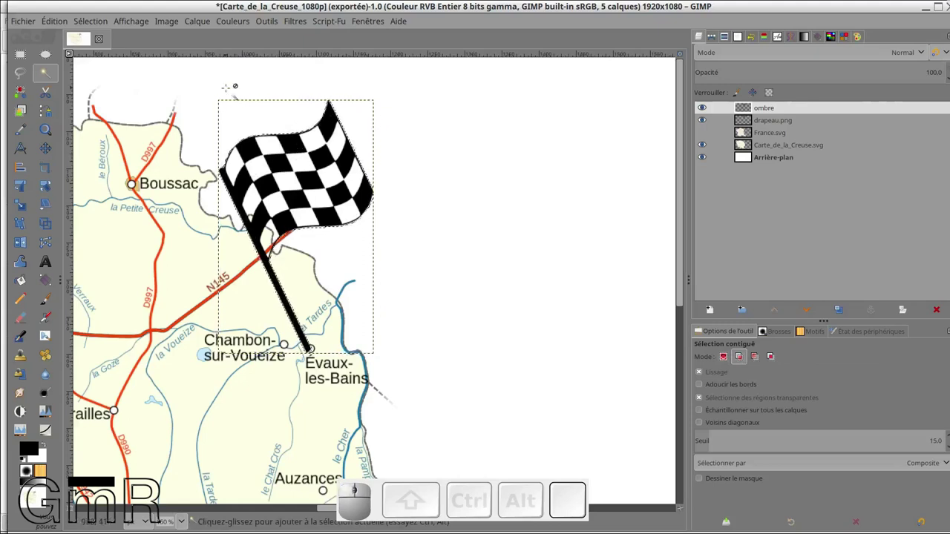
key("ctrl+i")
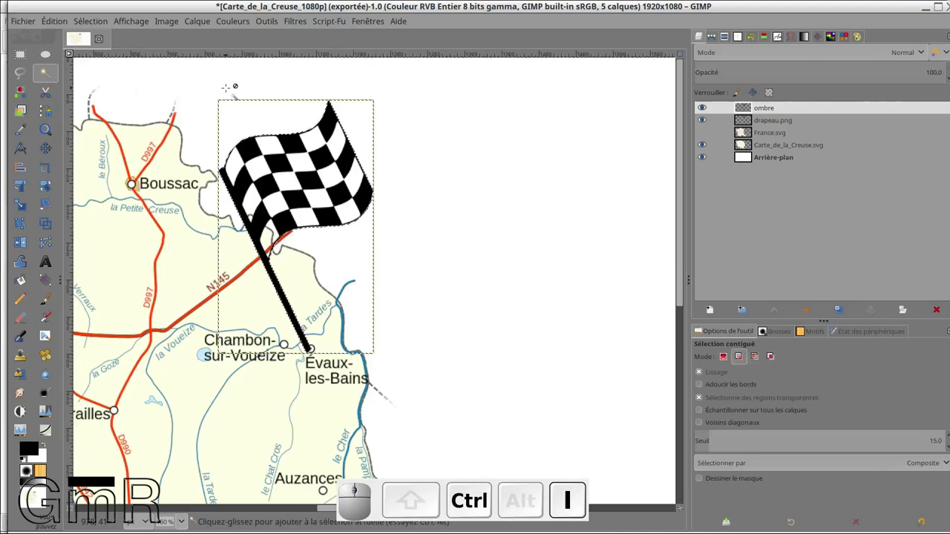
right_click(338, 186)
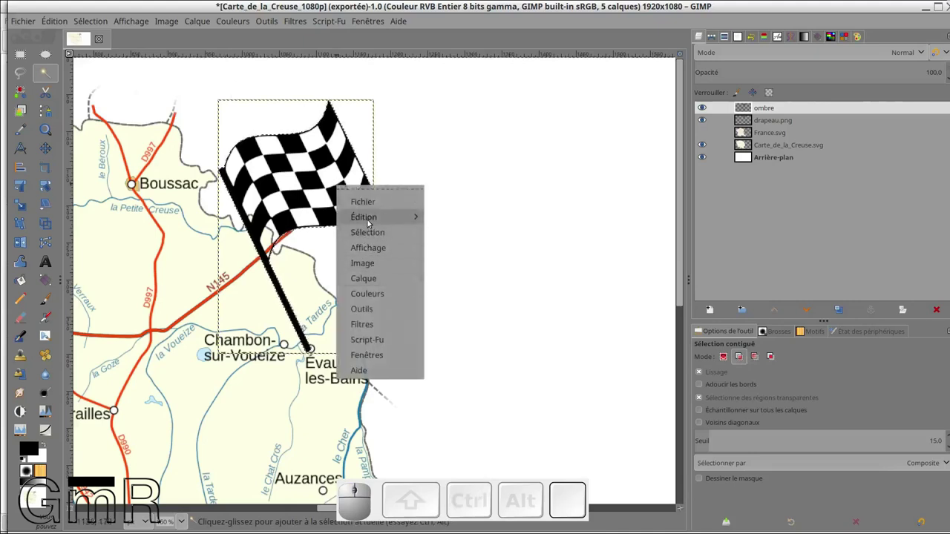
left_click(486, 354)
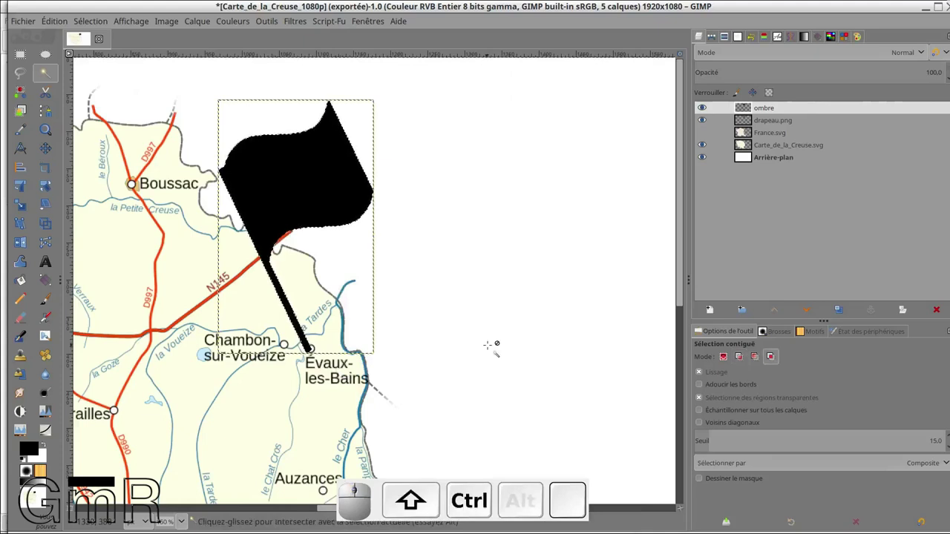
key("ctrl+shift+a")
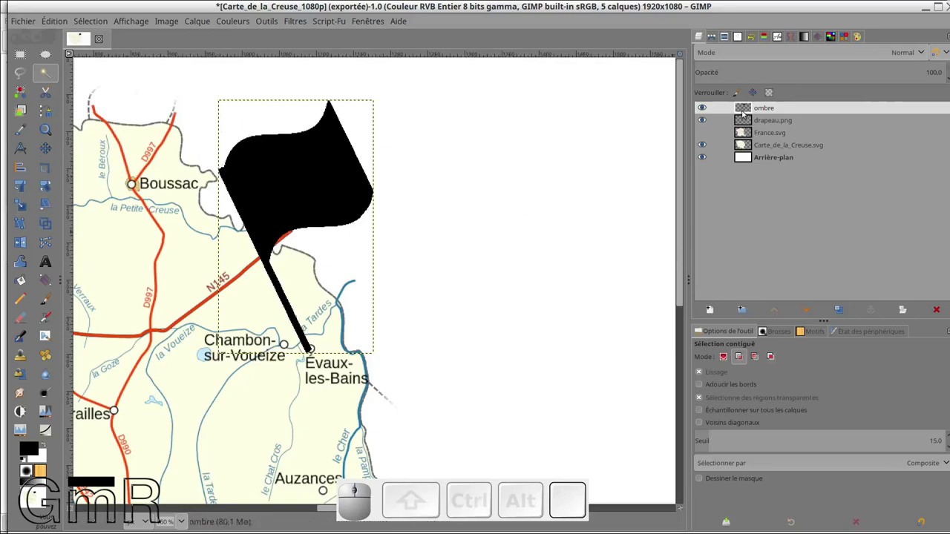
Step: Extend the ombre and drapeau.png layers to the full image size
right_click(748, 112)
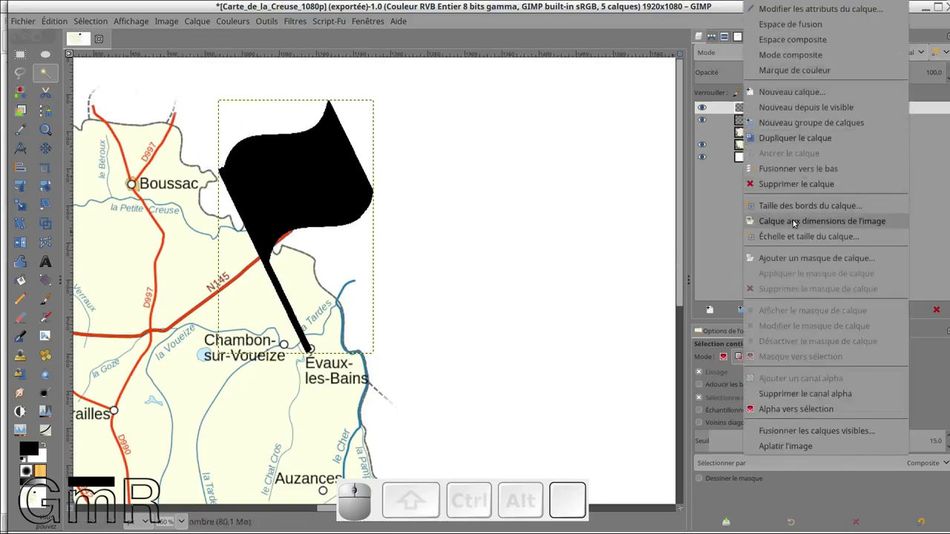
left_click(795, 223)
left_click(750, 118)
right_click(750, 118)
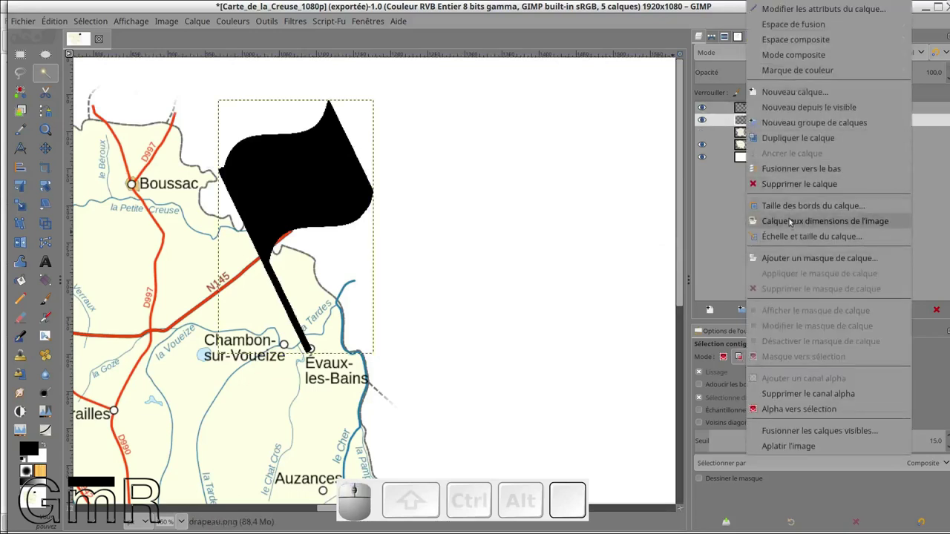
left_click(794, 223)
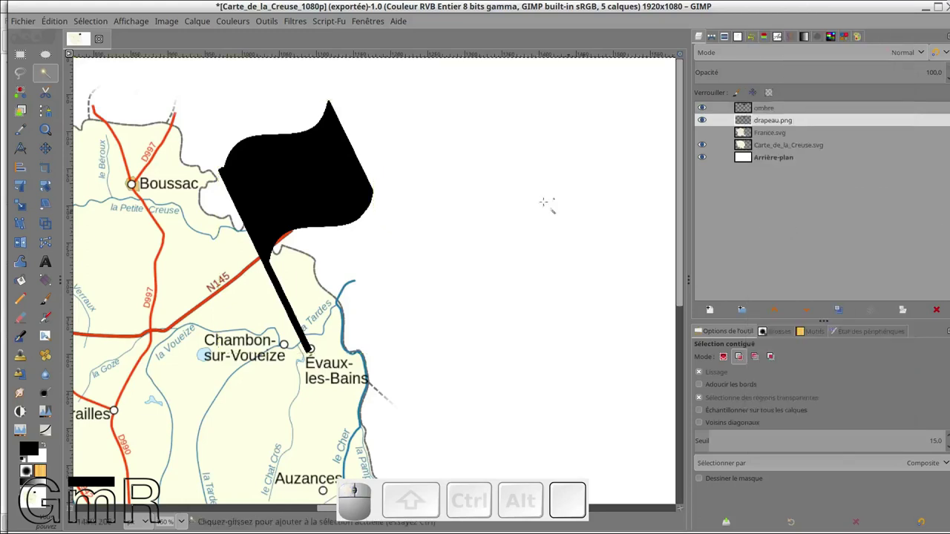
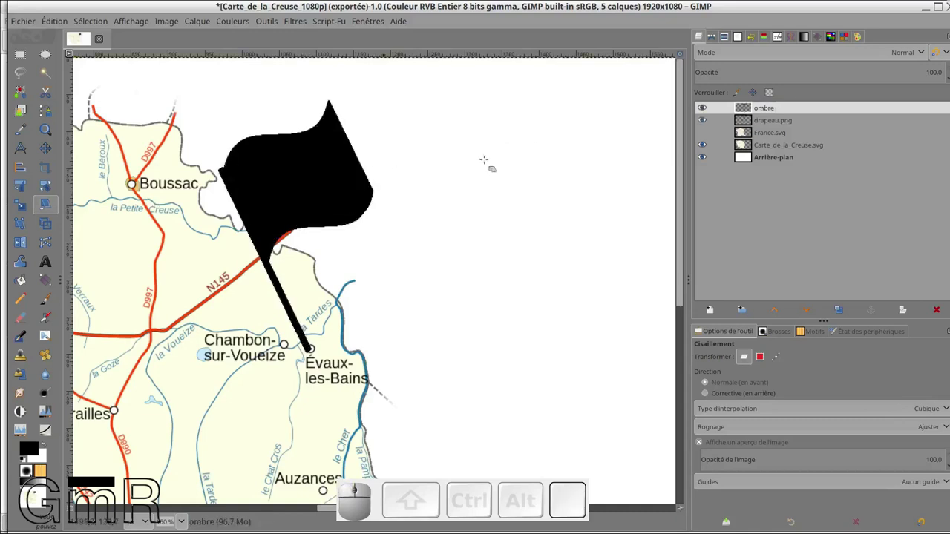
Step: Shear the black ombre silhouette horizontally by -901 into a slanted shadow
left_click(752, 107)
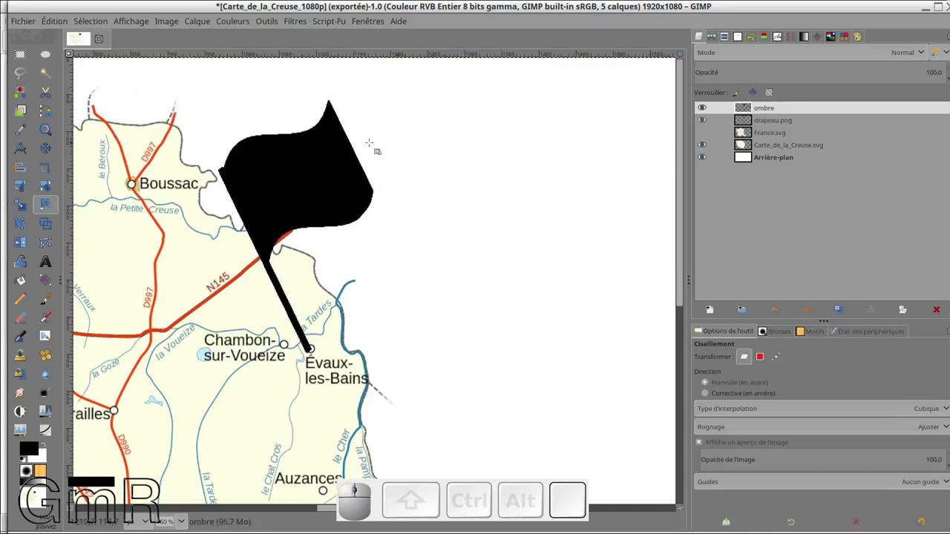
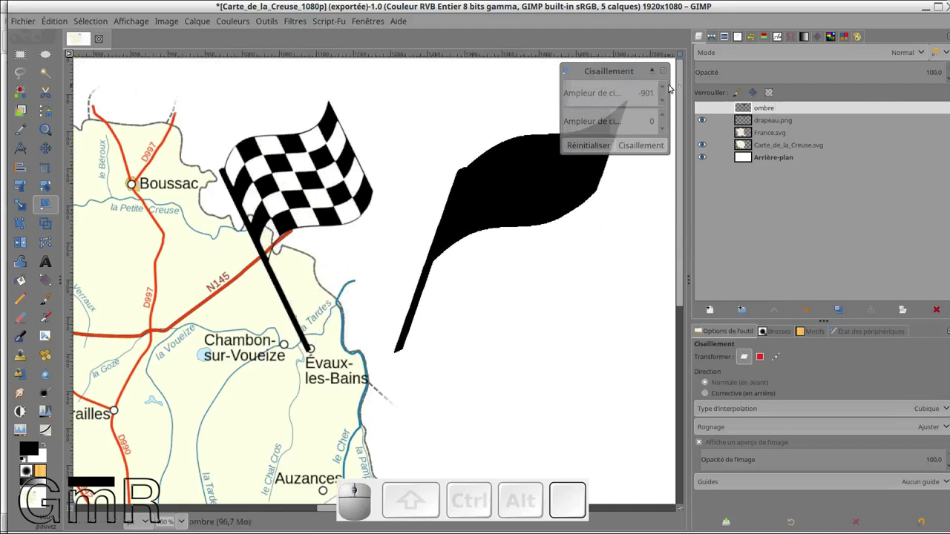
left_click(648, 148)
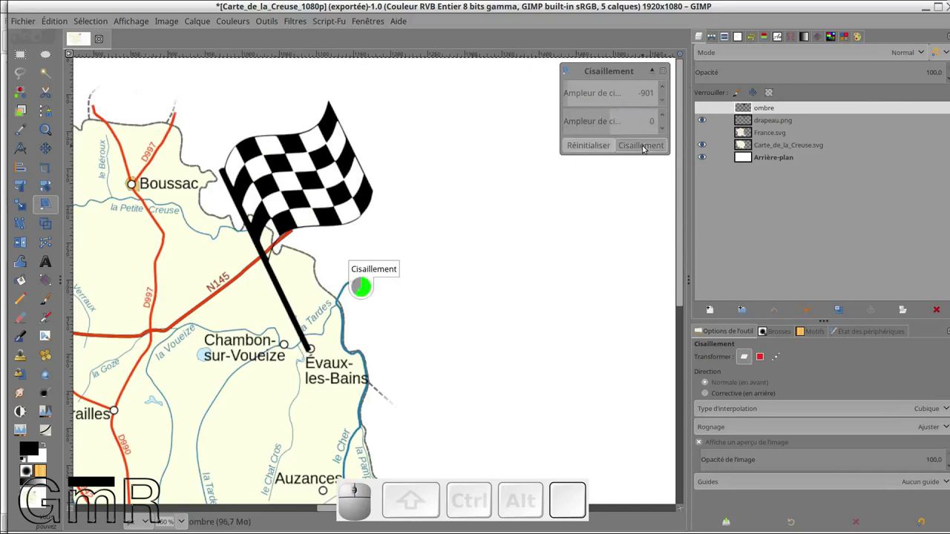
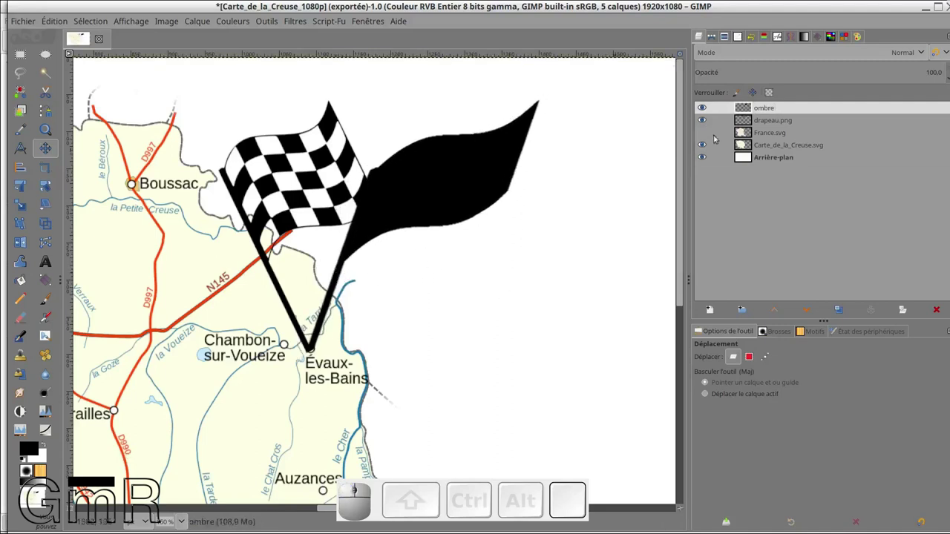
Step: Lower ombre below the flag layer and try blend modes, ending on darken luma only
left_click(805, 311)
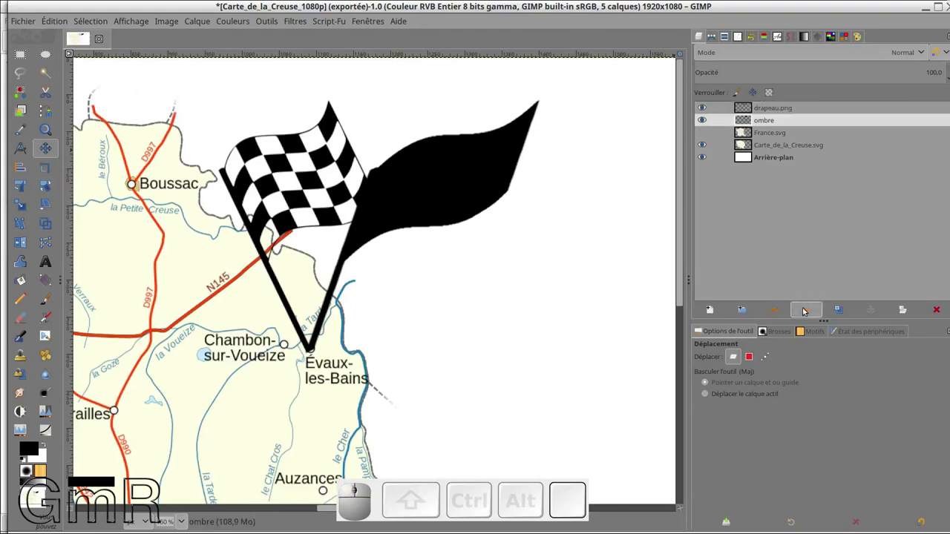
left_click(755, 124)
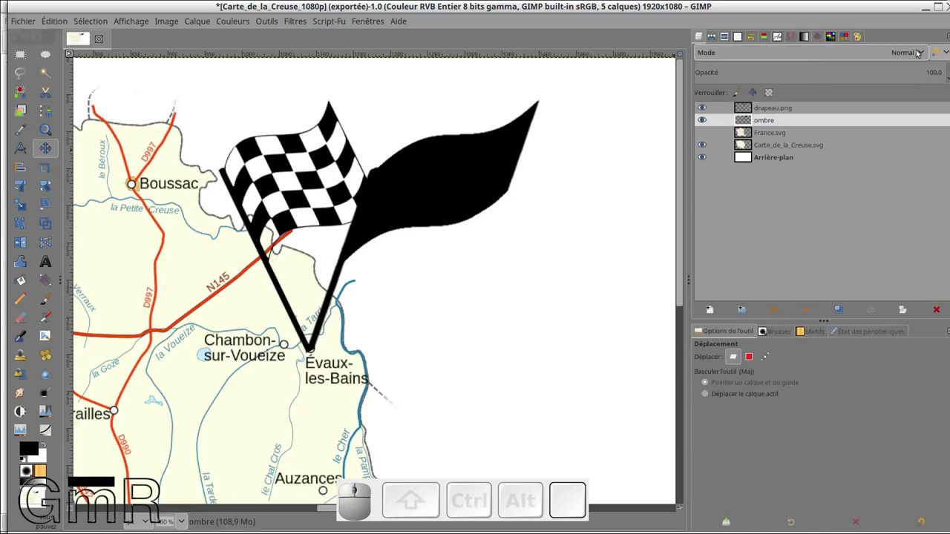
left_click(921, 53)
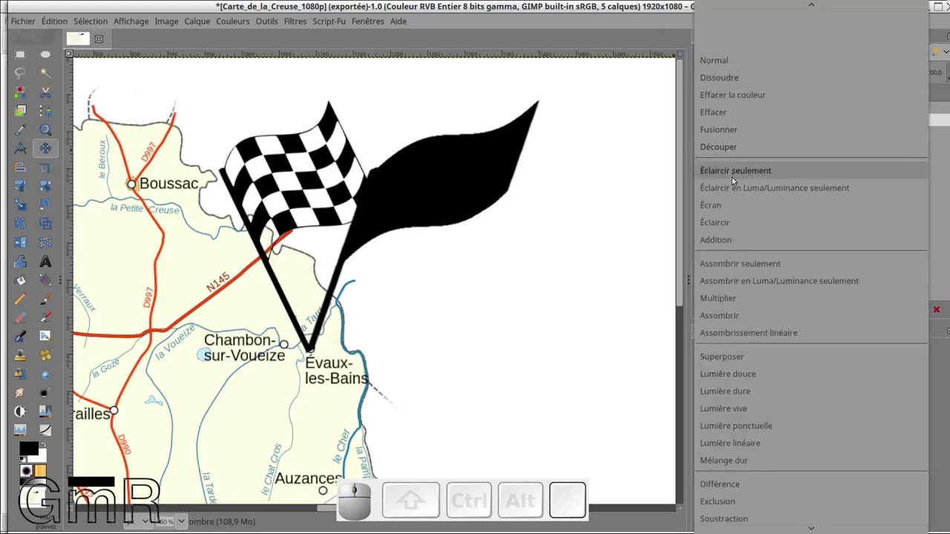
left_click(736, 186)
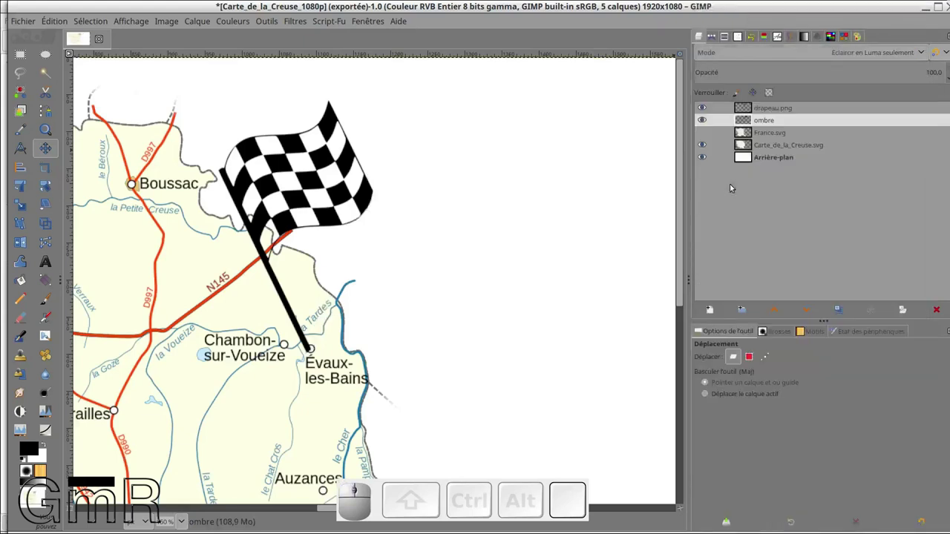
scroll("down", 3)
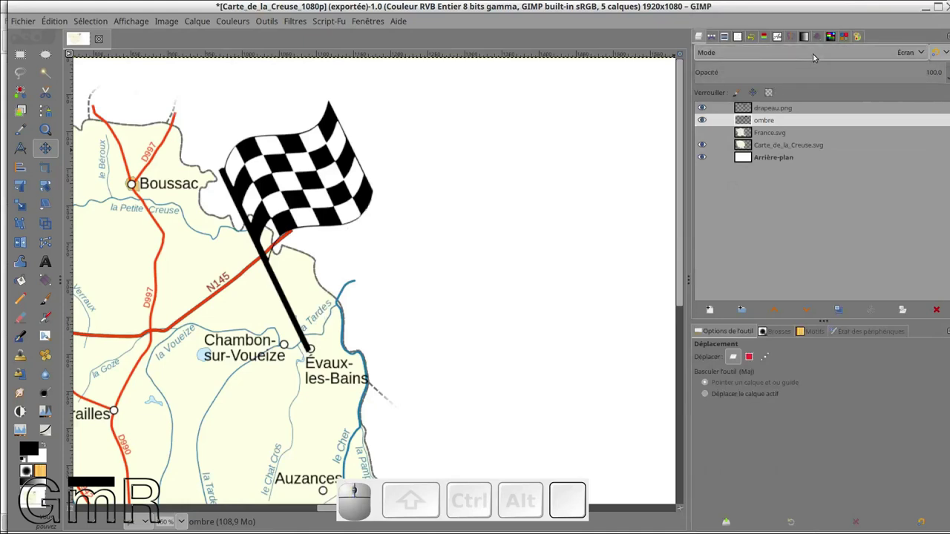
scroll("down", 3)
scroll("down", 3)
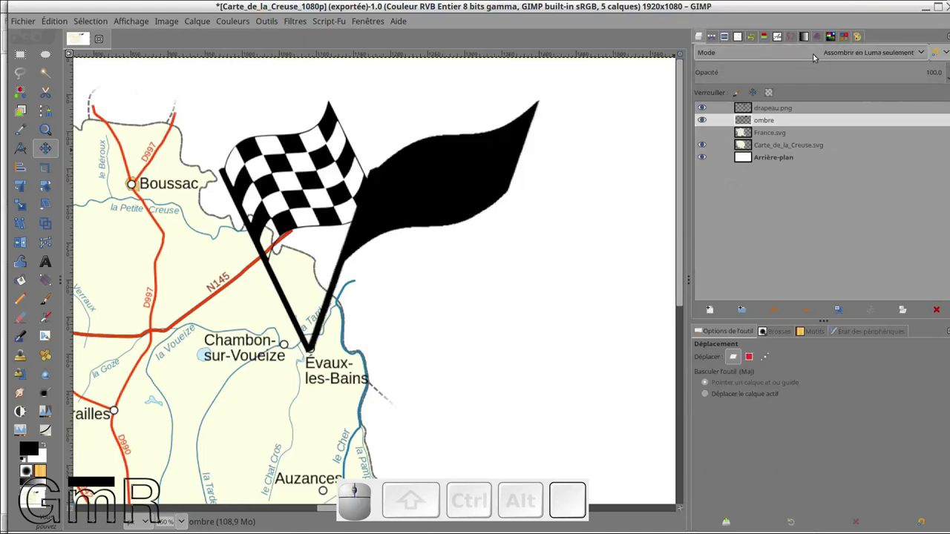
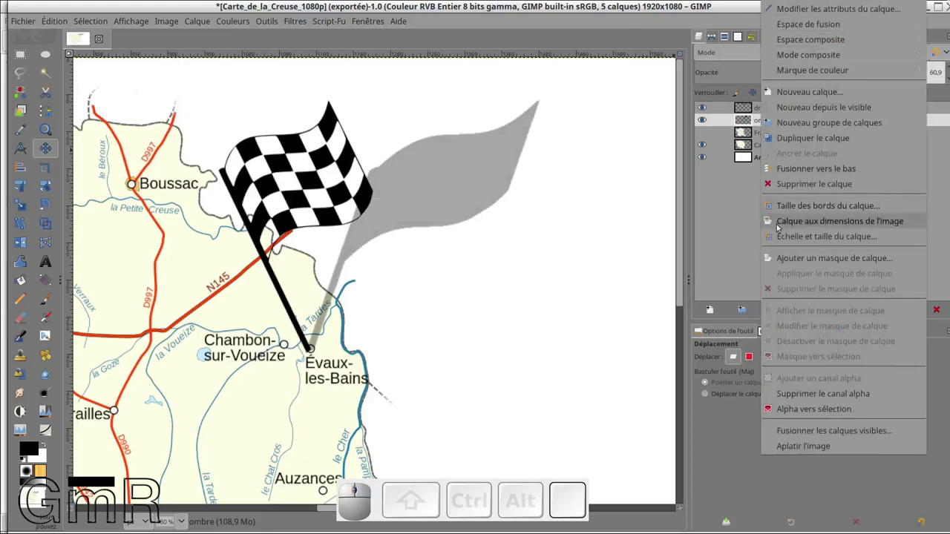
Step: Add a white mask to ombre and draw a linear gradient fading the shadow's tip
left_click(808, 263)
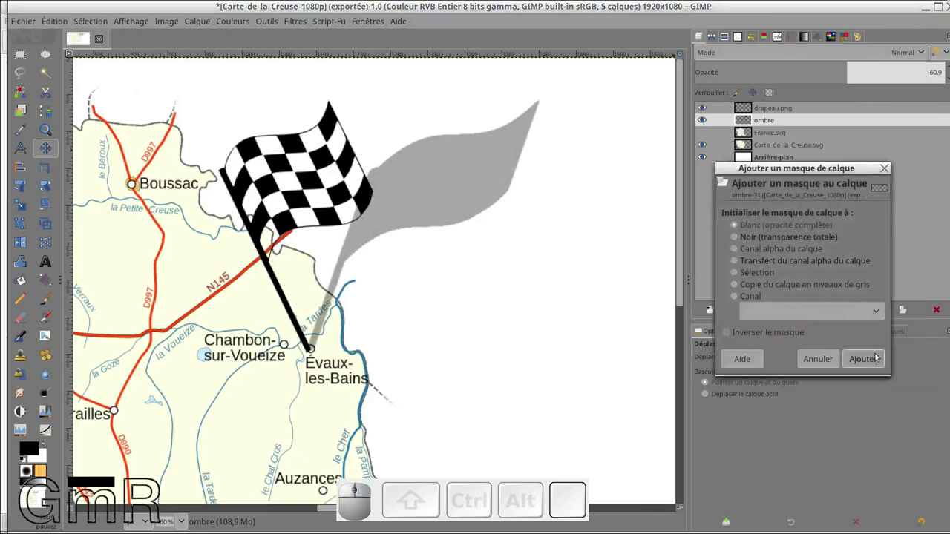
left_click(877, 358)
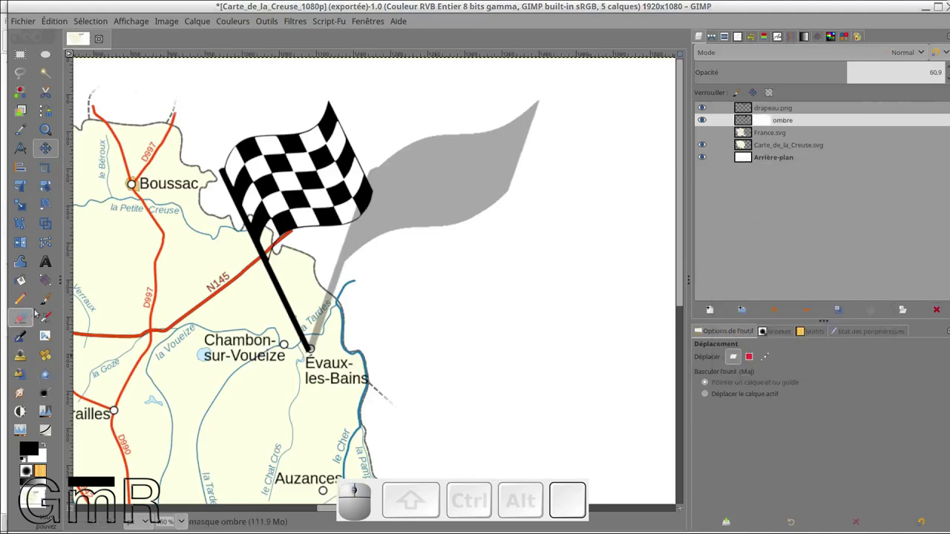
left_click(58, 283)
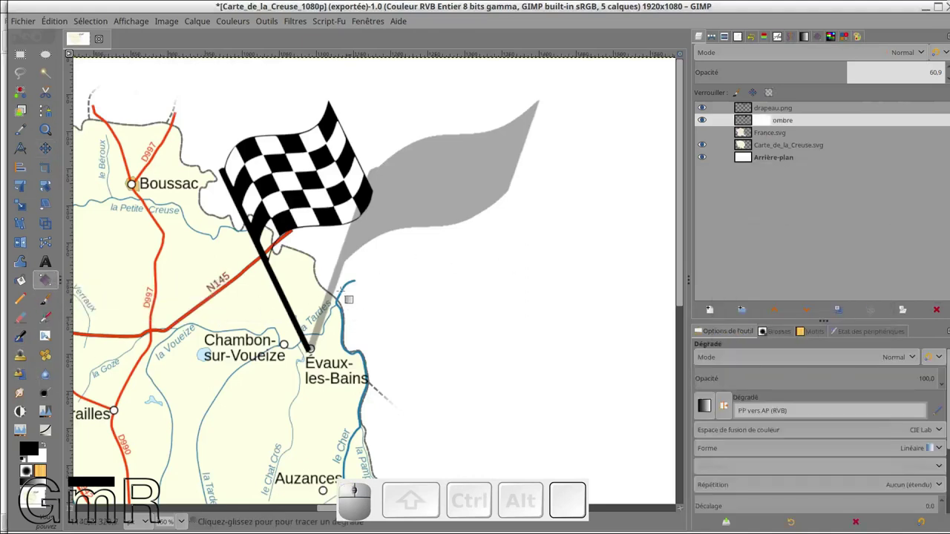
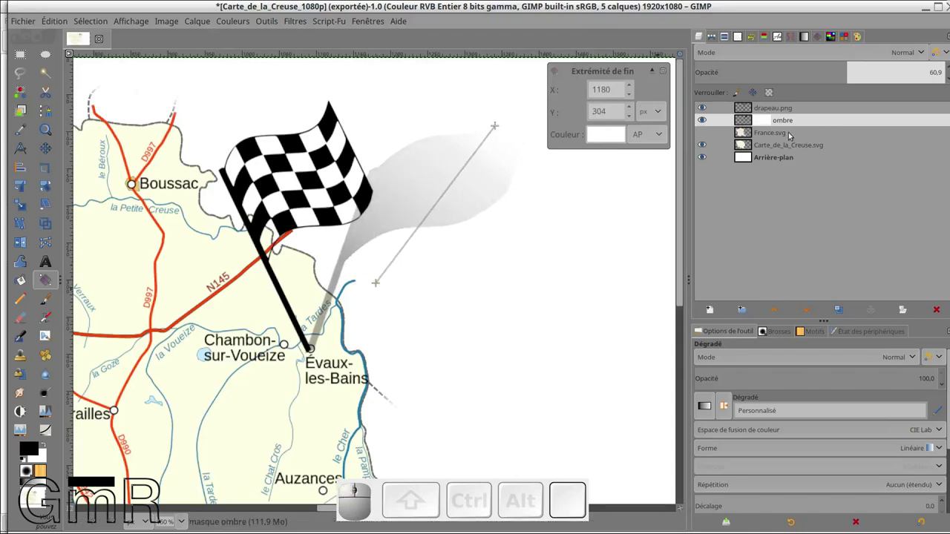
left_click(810, 177)
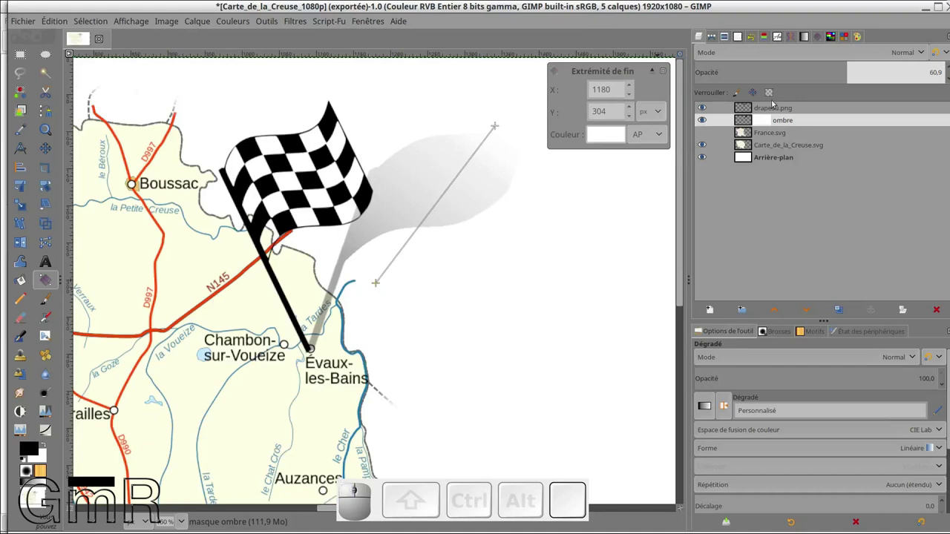
Step: Set the ombre layer opacity to about 60.9 and select drapeau.png
left_click(775, 106)
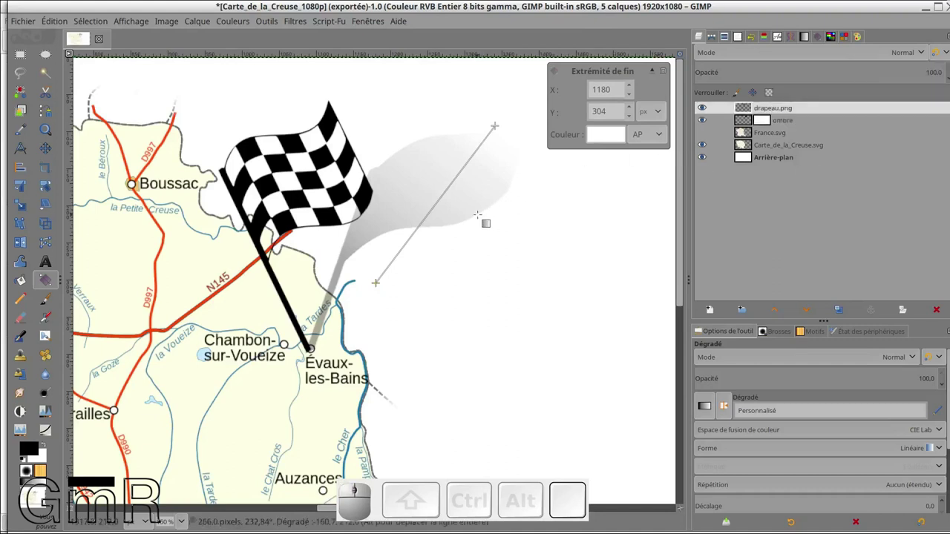
key("Return")
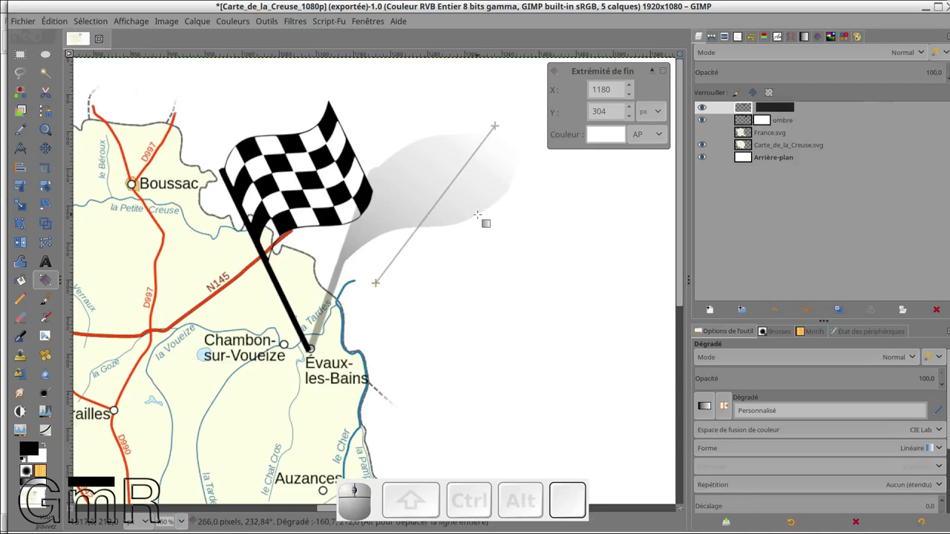
left_click(25, 279)
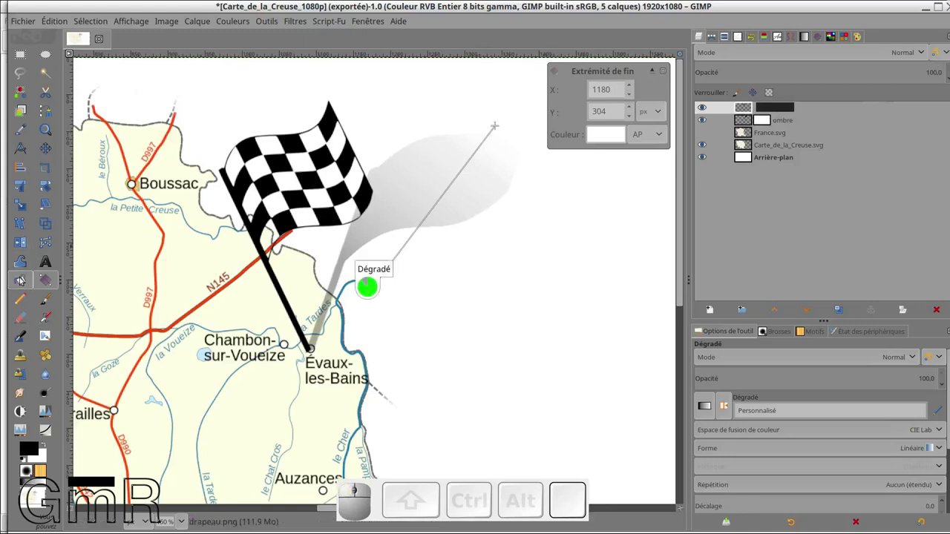
Step: Merge drapeau.png down onto its shadow layer
right_click(751, 107)
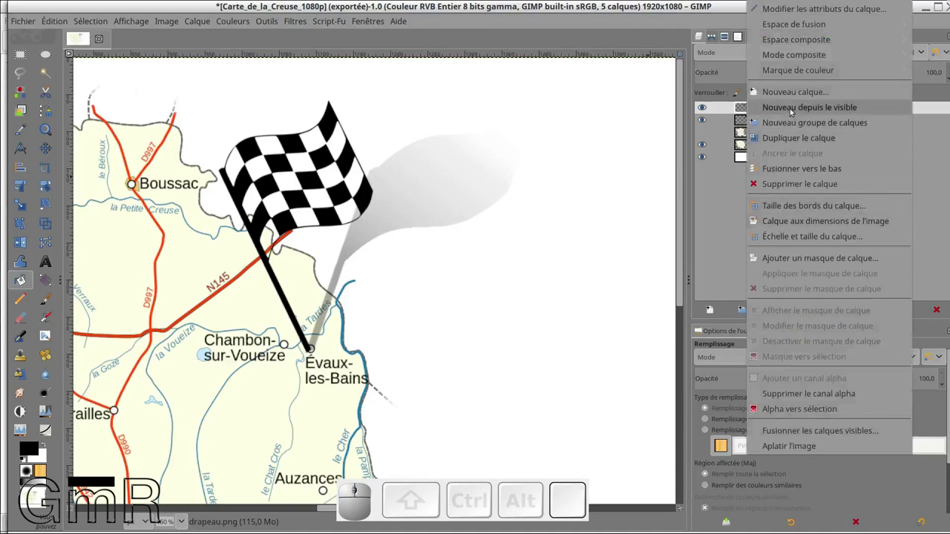
left_click(793, 175)
left_click(707, 109)
left_click(706, 109)
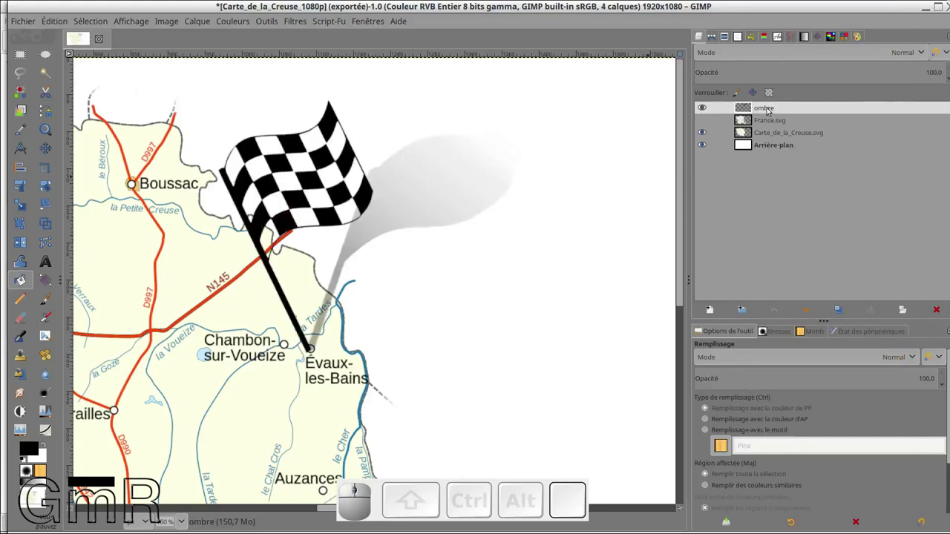
Step: Rename the merged layer 'drapeau'
left_click(773, 110)
left_click(773, 109)
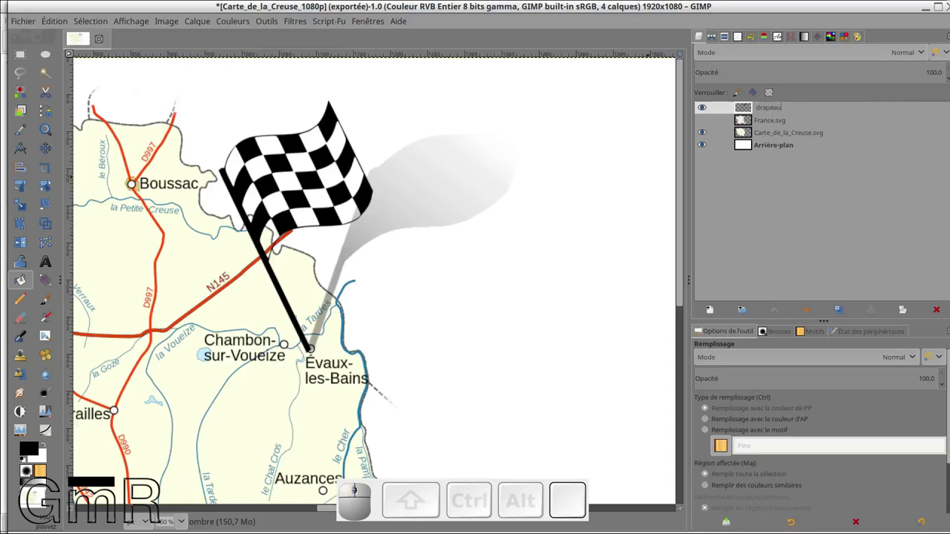
key("Return")
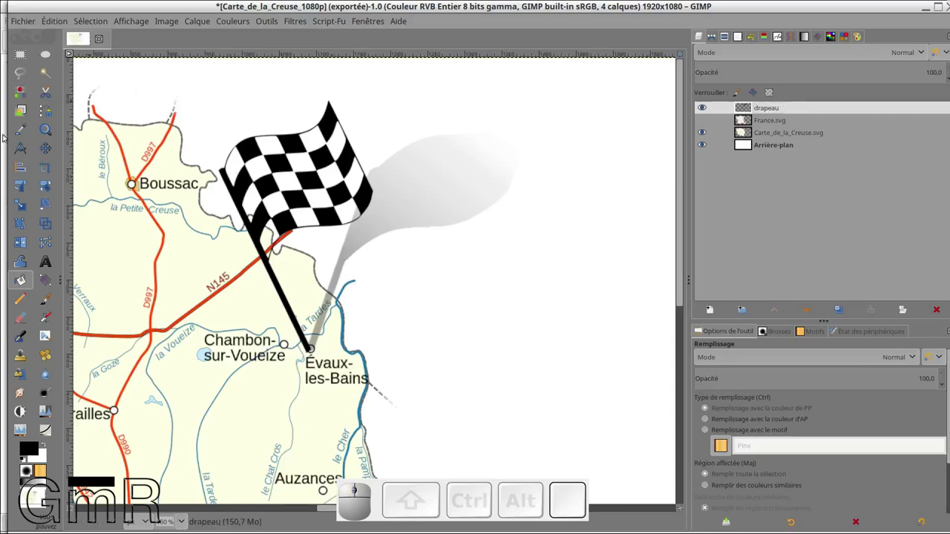
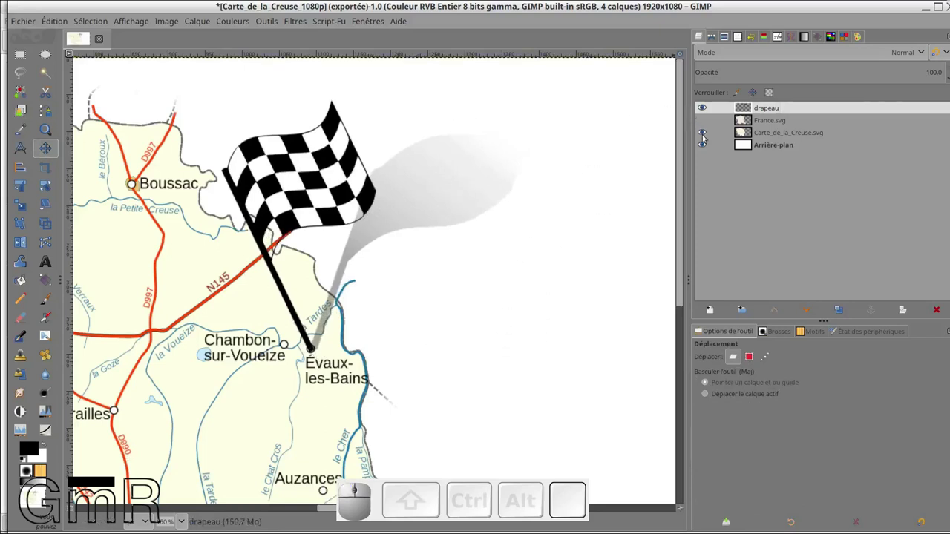
Step: Hide the Creuse map and background layers so only the flag with shadow shows
left_click(705, 137)
left_click(705, 149)
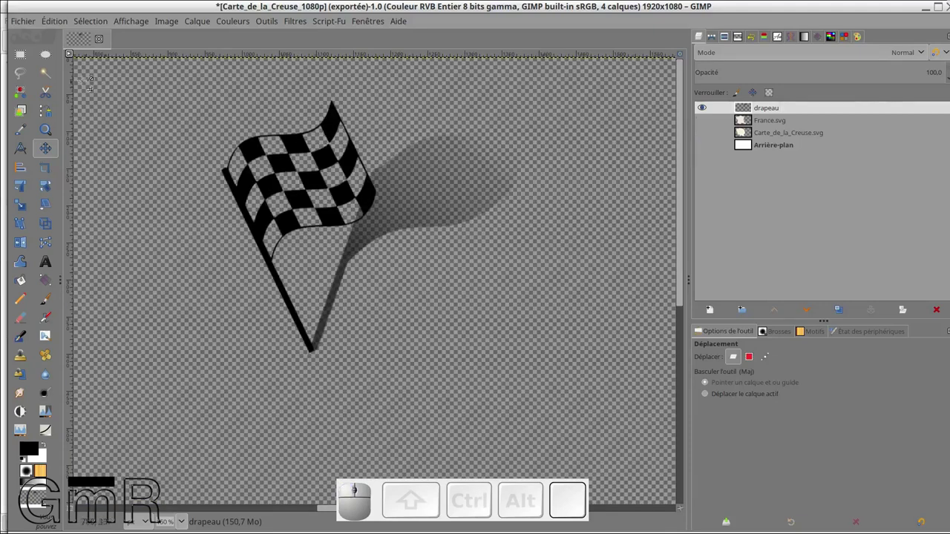
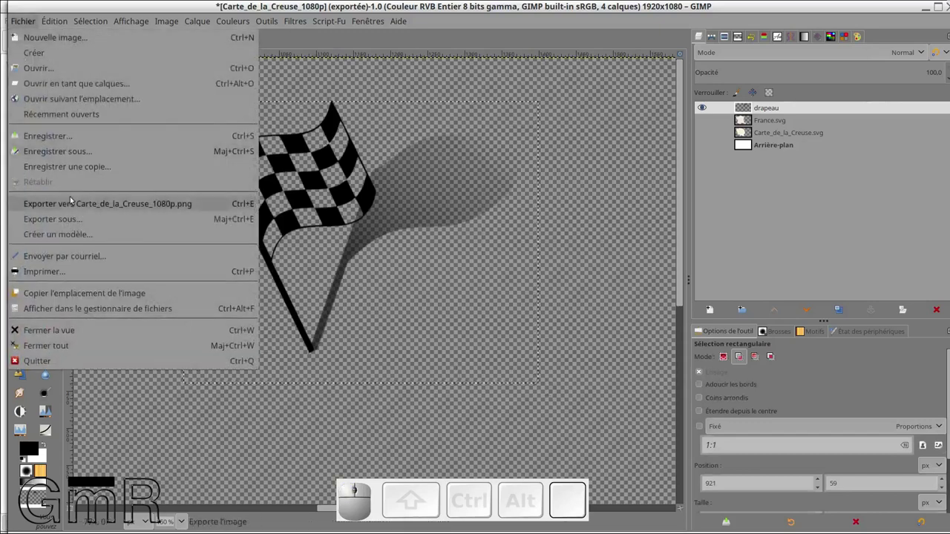
Step: Export the visible flag image as drapeau_ombre.png with default PNG settings
left_click(75, 224)
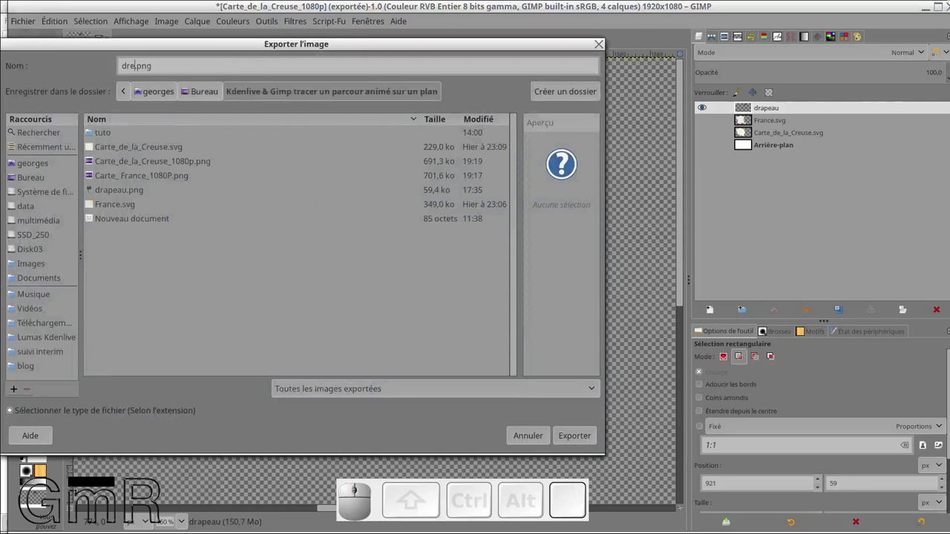
left_click(121, 194)
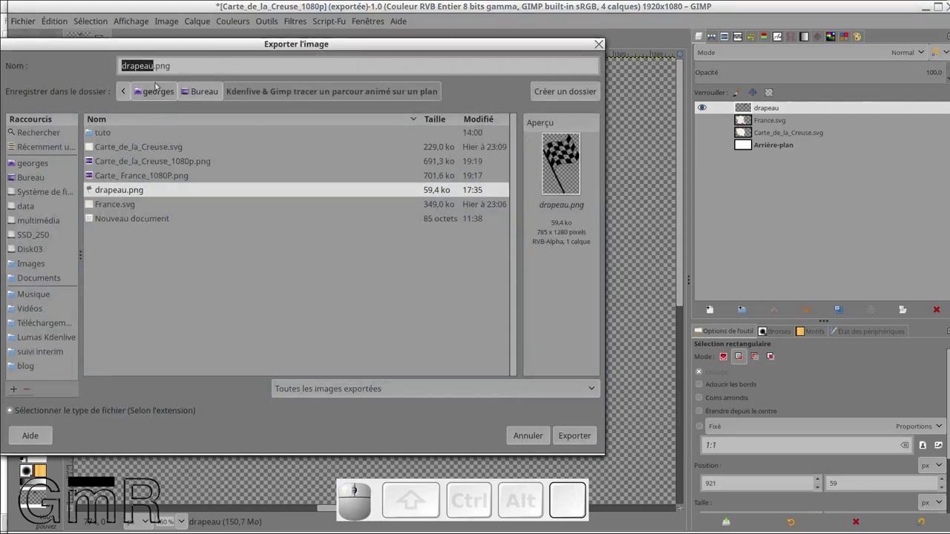
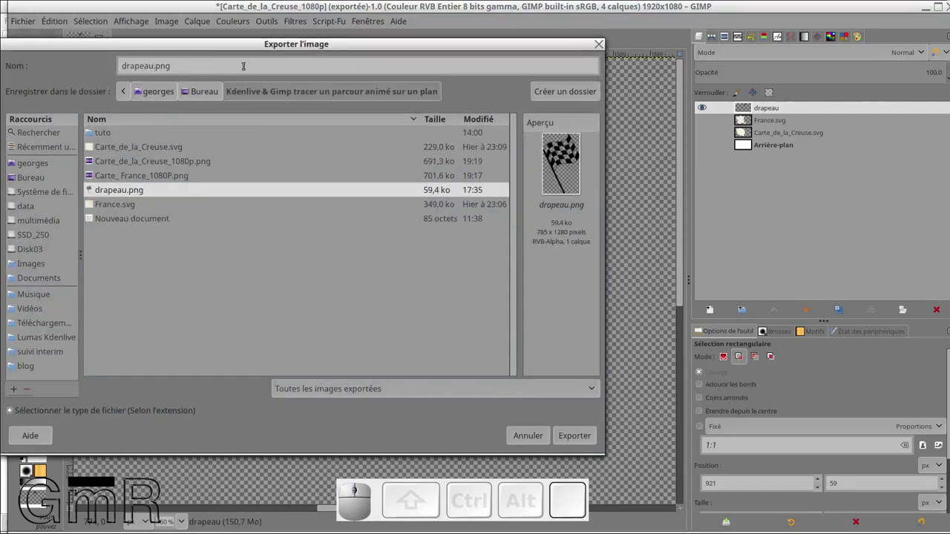
key("BackSpace")
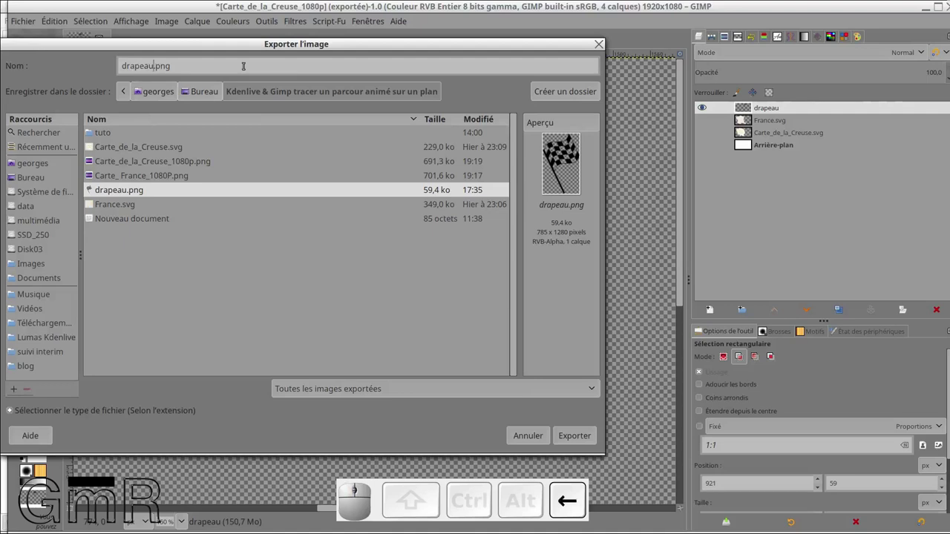
key("e")
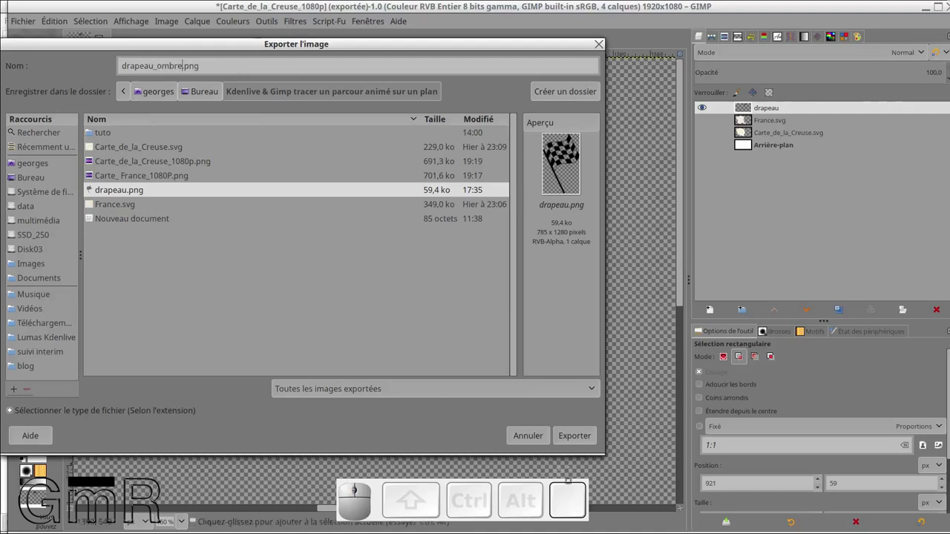
left_click(593, 446)
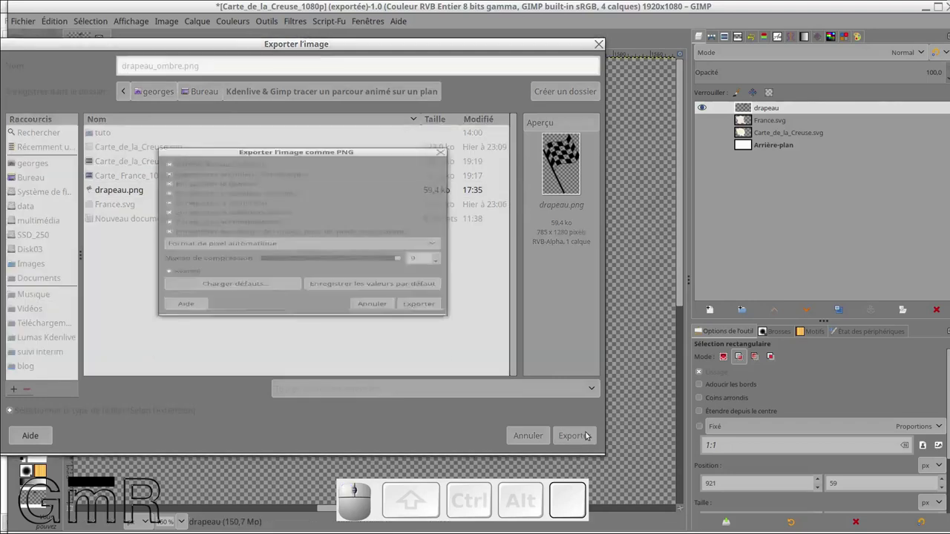
left_click(439, 346)
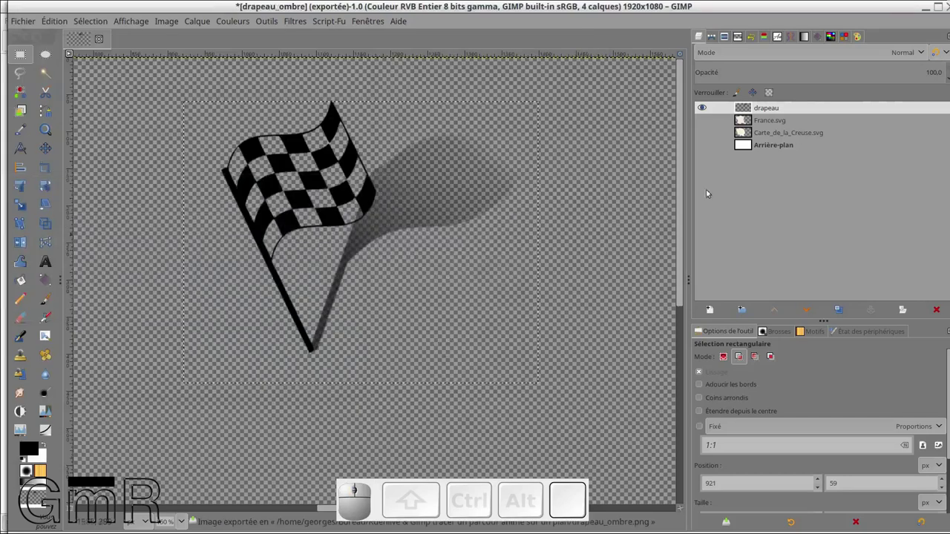
Step: Hide the flag layer, show Carte_de_la_Creuse.svg and Arrière-plan, and select the map layer
left_click(712, 106)
left_click(710, 119)
left_click(707, 136)
left_click(707, 146)
left_click(707, 123)
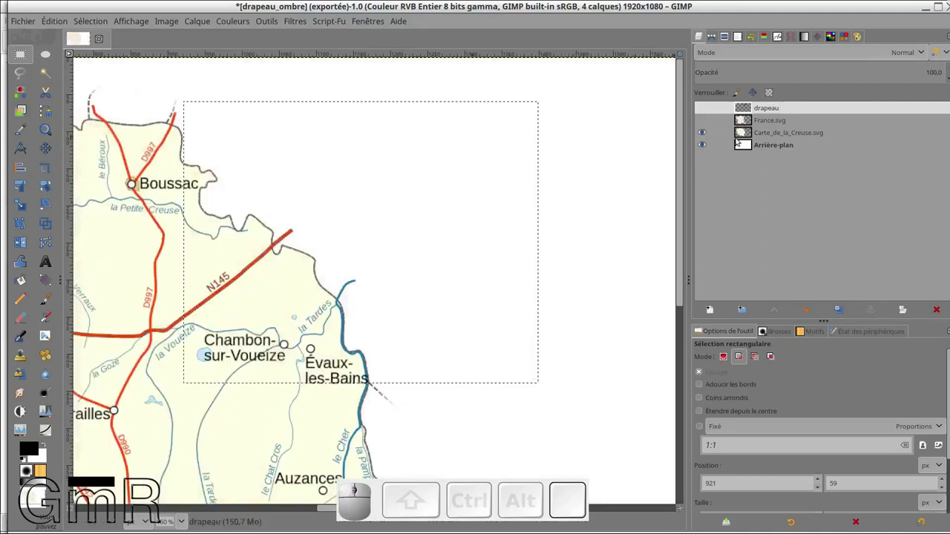
left_click(744, 139)
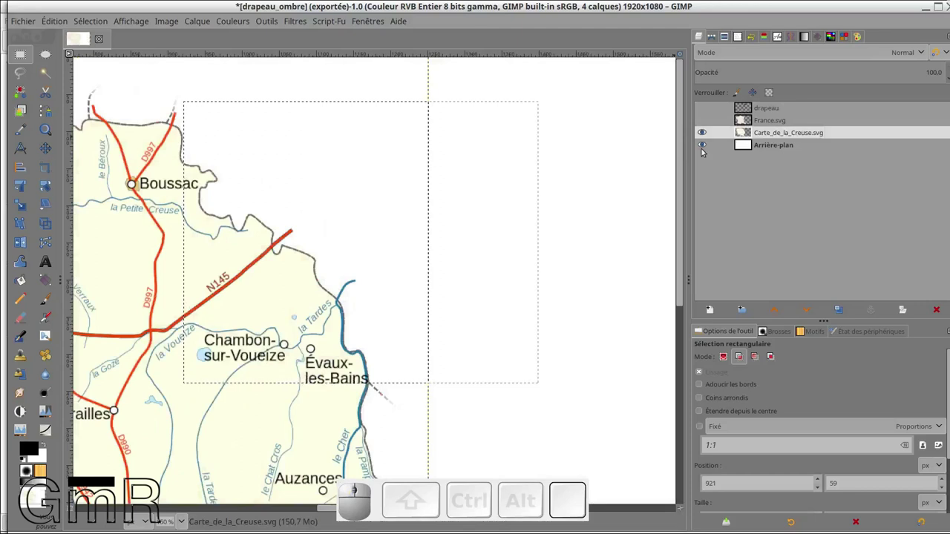
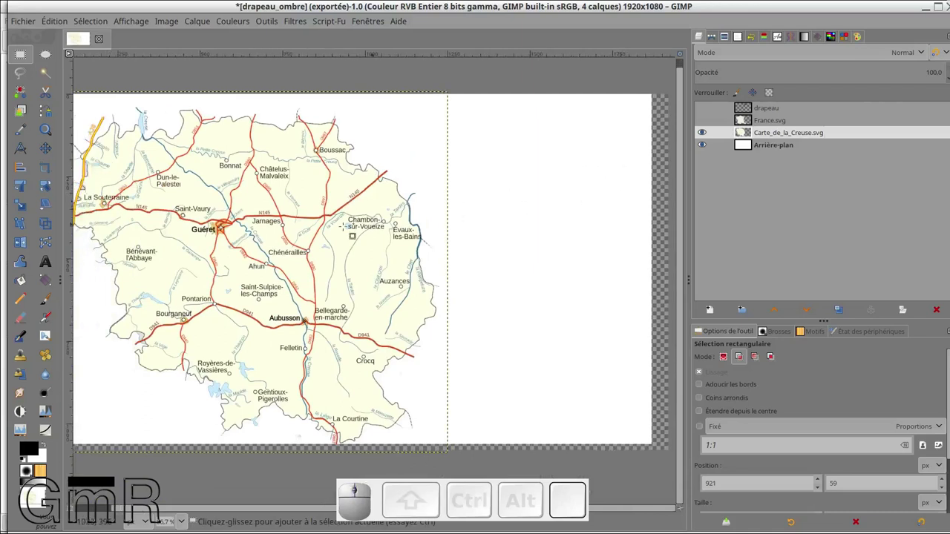
scroll("up", 3)
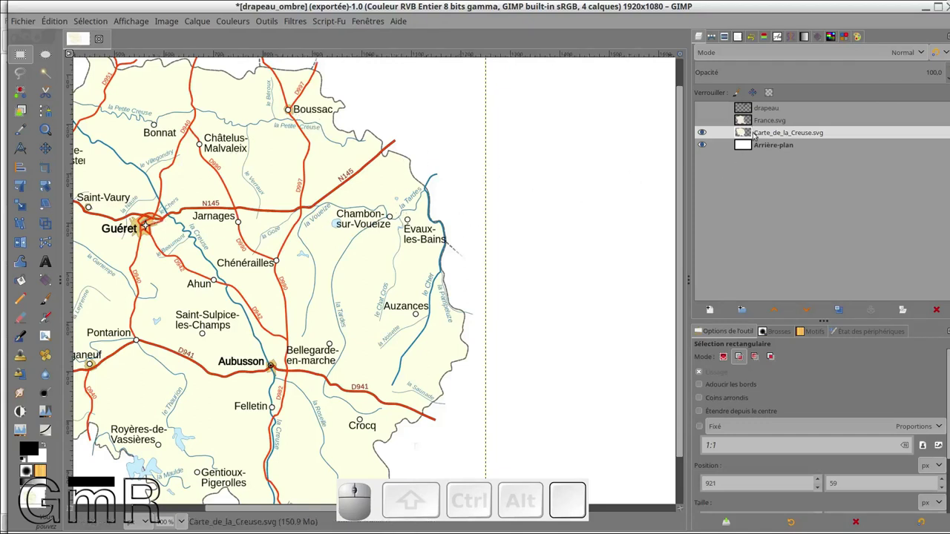
Step: Start a new full-size layer and name it p1
left_click(718, 315)
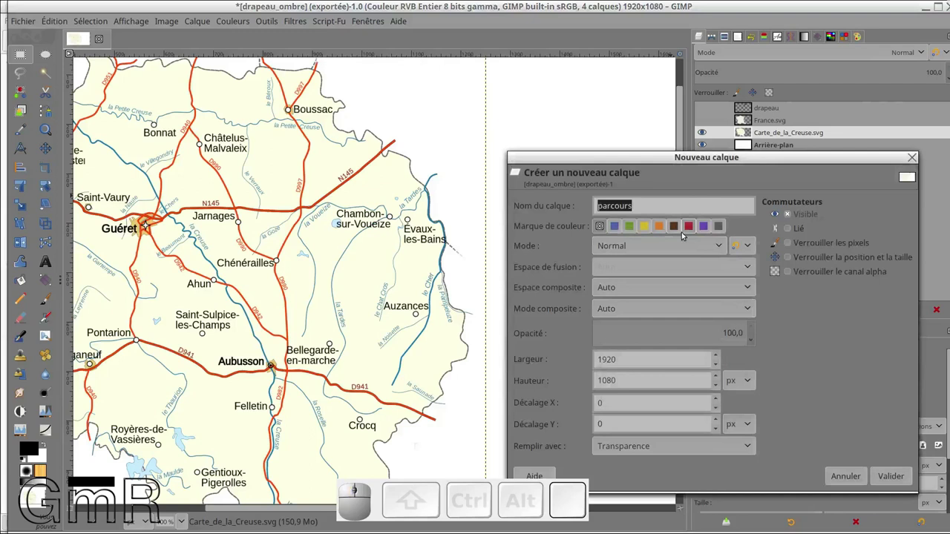
key("p")
key("KP_1")
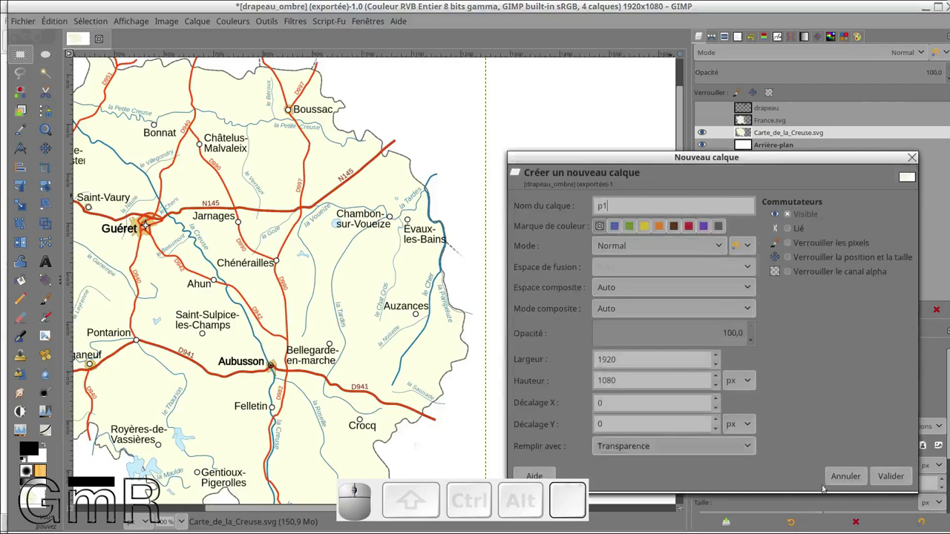
Step: Create the p1 layer and set the foreground colour to magenta (df44ec)
left_click(899, 480)
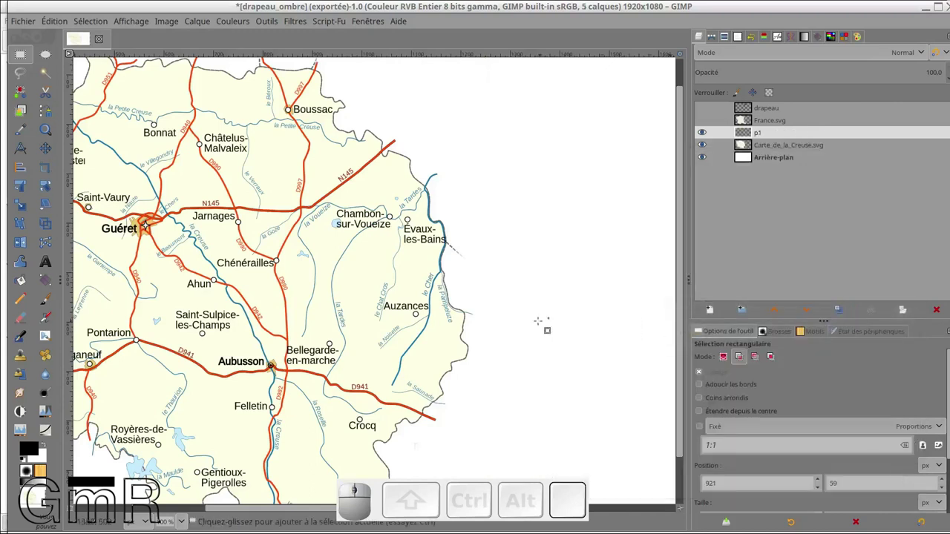
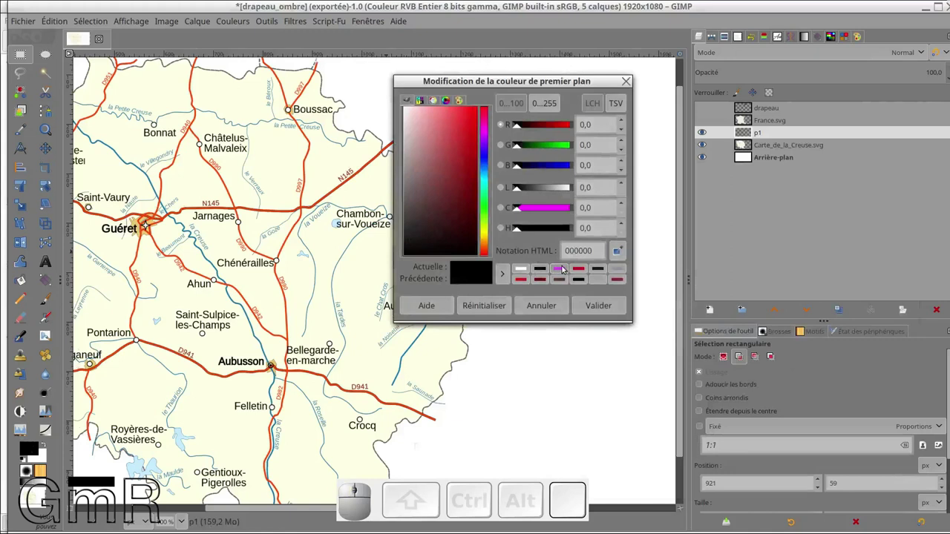
left_click(567, 268)
left_click(602, 304)
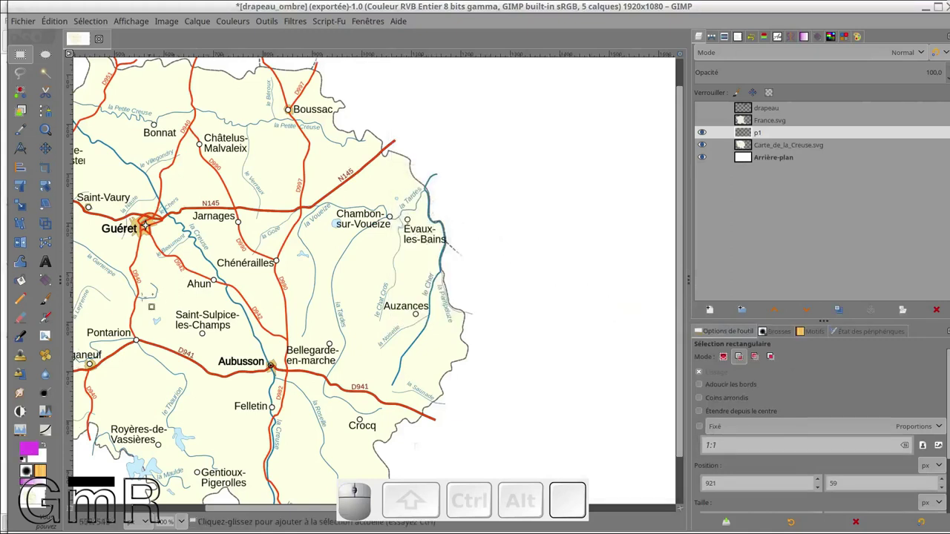
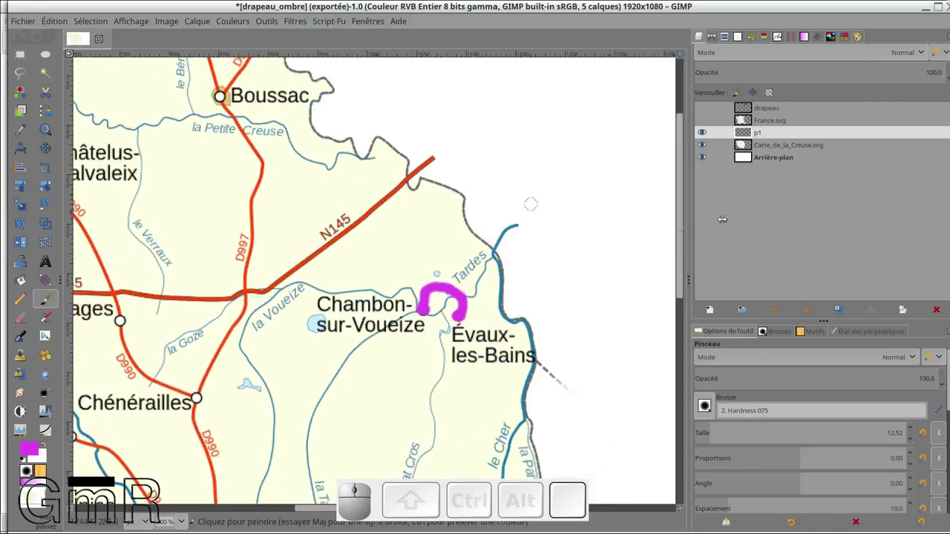
Step: Create a second empty route layer named p2 above p1
left_click(718, 313)
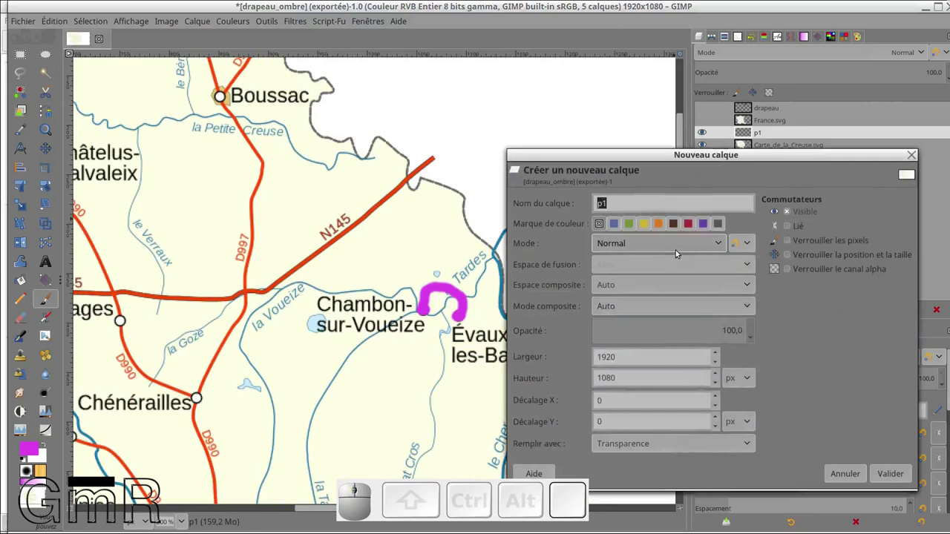
key("p")
key("2")
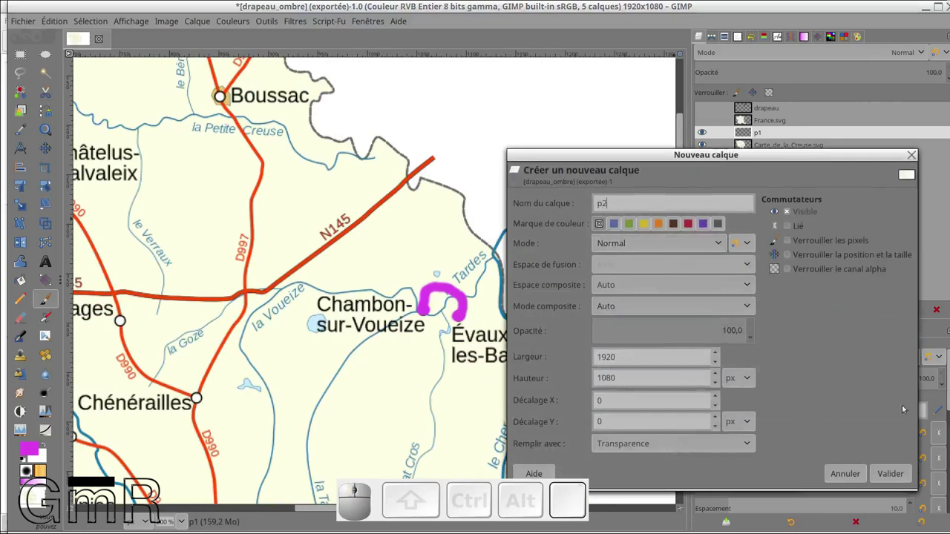
left_click(894, 477)
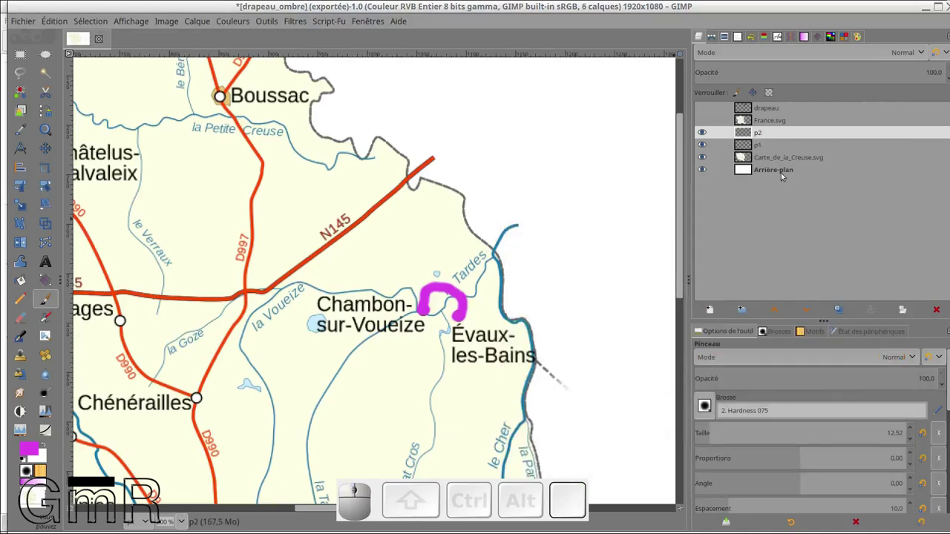
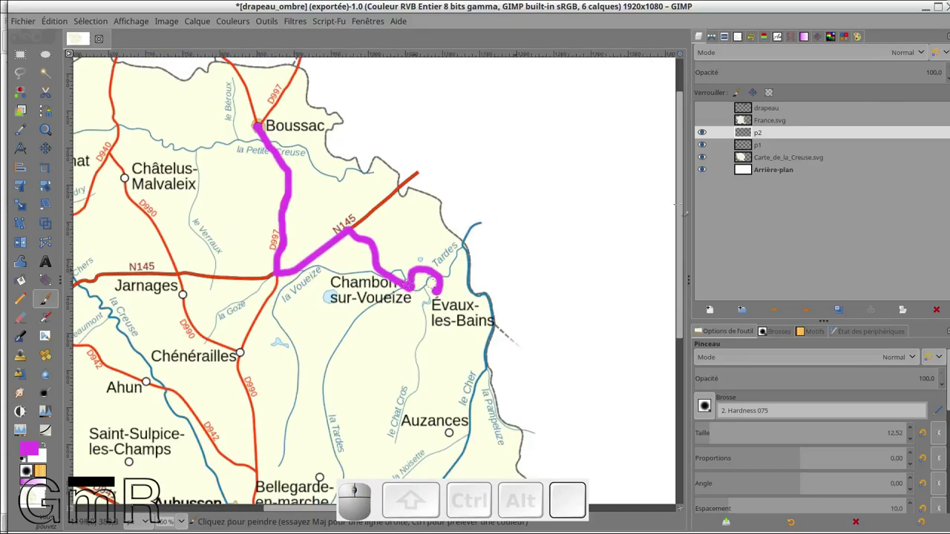
Step: Toggle p2's visibility to check the N145/D997 route stroke against the map
left_click(705, 134)
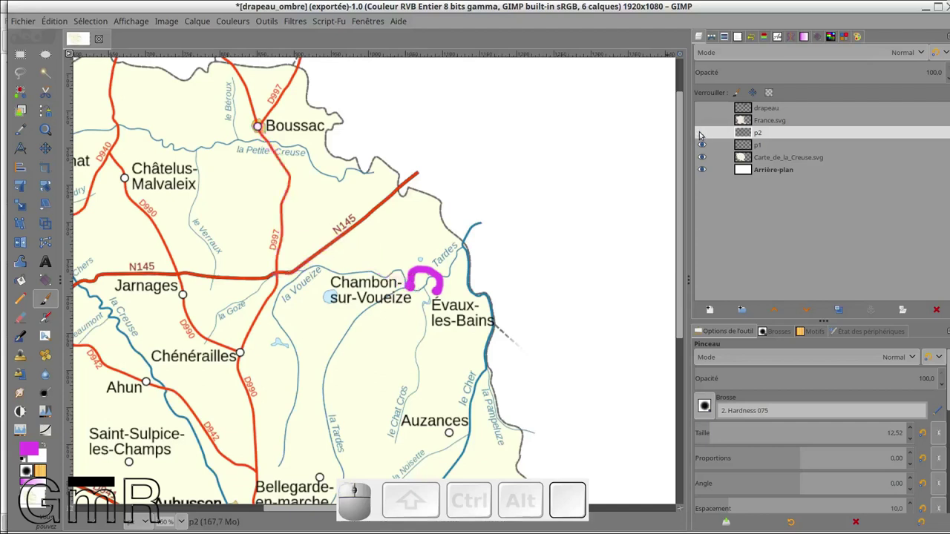
left_click(706, 134)
left_click(708, 149)
left_click(708, 148)
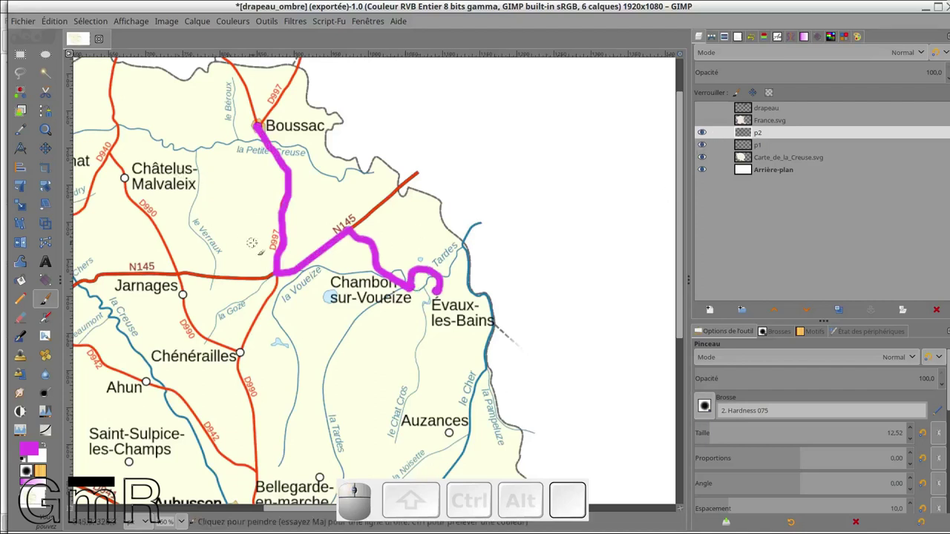
scroll("down", 3)
scroll("up", 3)
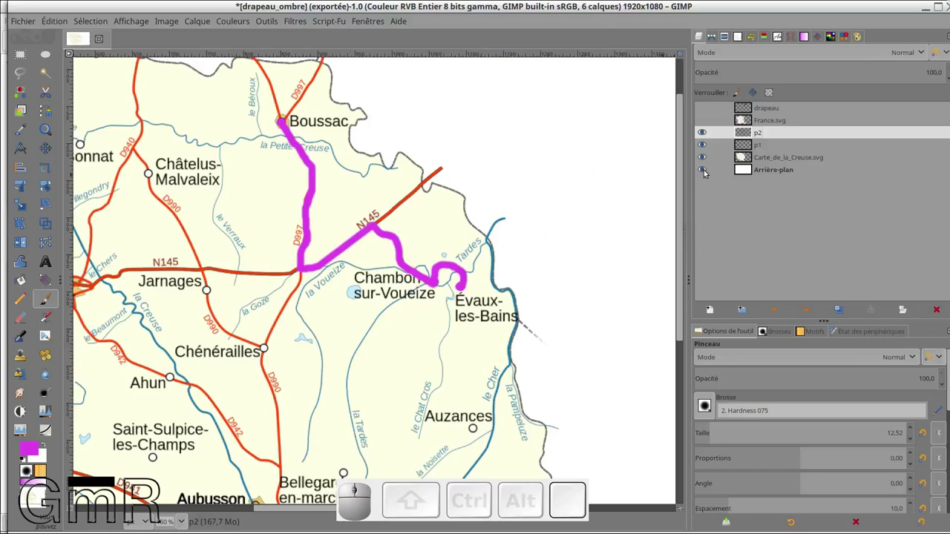
Step: Toggle layer visibility so only p1 and the white Arrière-plan show
left_click(709, 171)
left_click(710, 162)
left_click(710, 162)
left_click(711, 149)
left_click(707, 137)
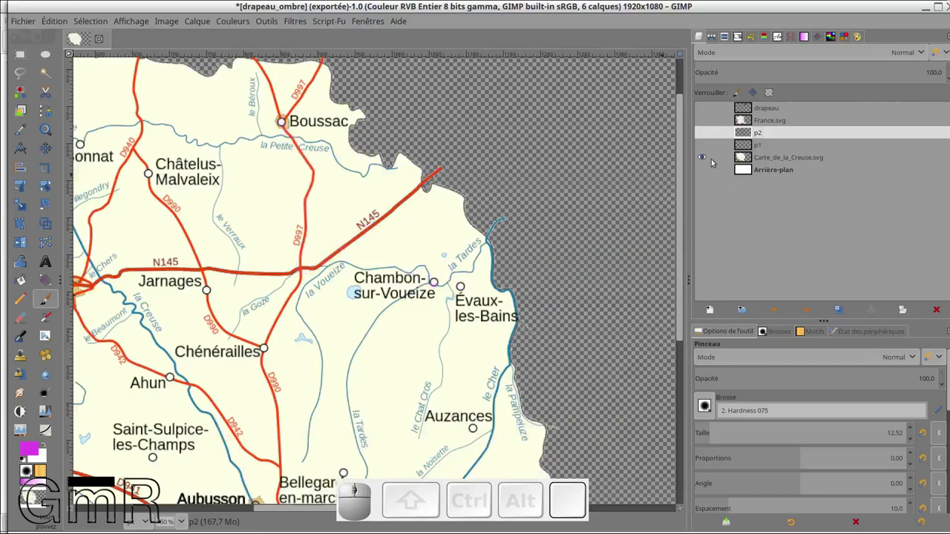
left_click(708, 144)
left_click(708, 170)
left_click(707, 159)
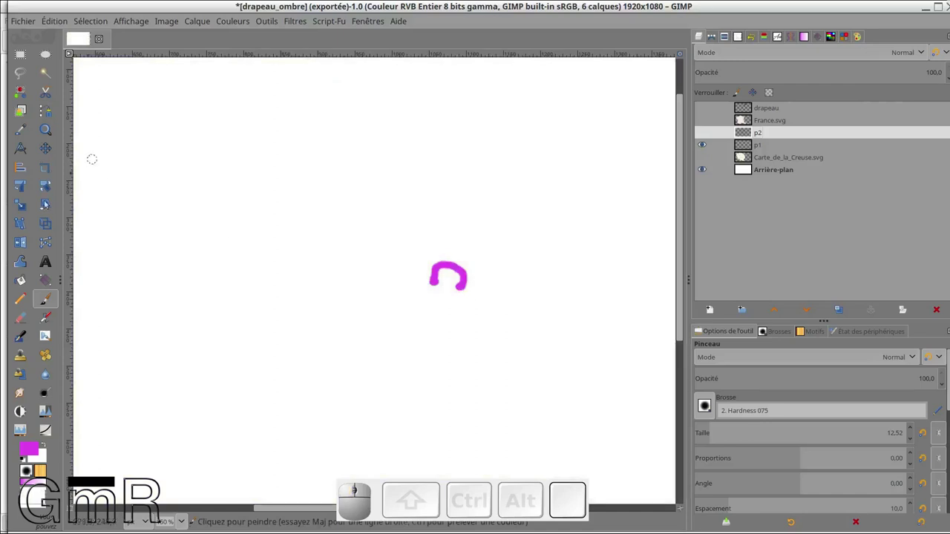
Step: Select the magenta arc on p1 with Select by Color
left_click(31, 97)
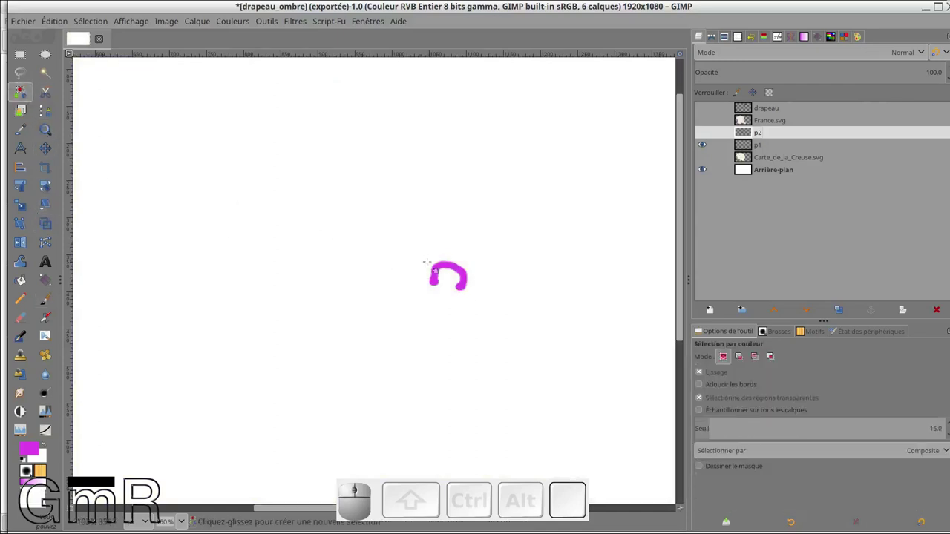
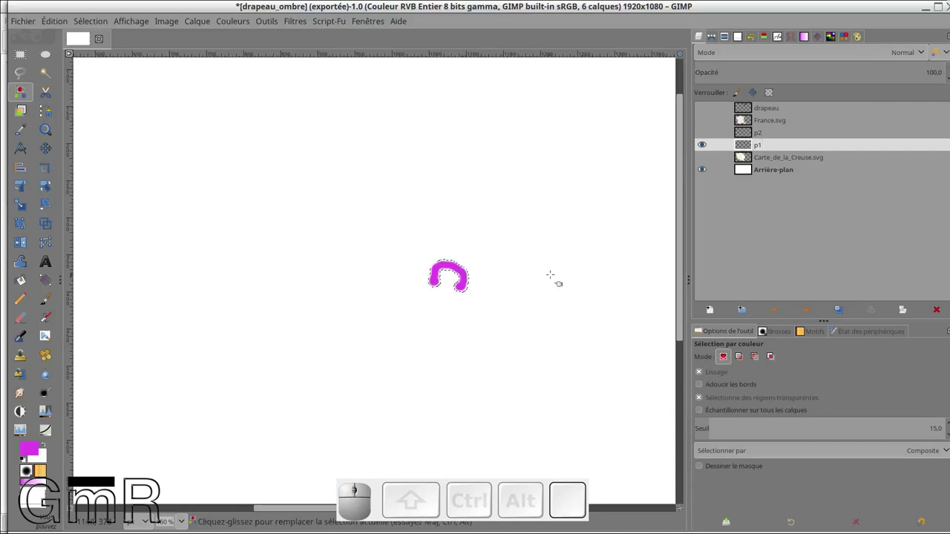
scroll("up", 3)
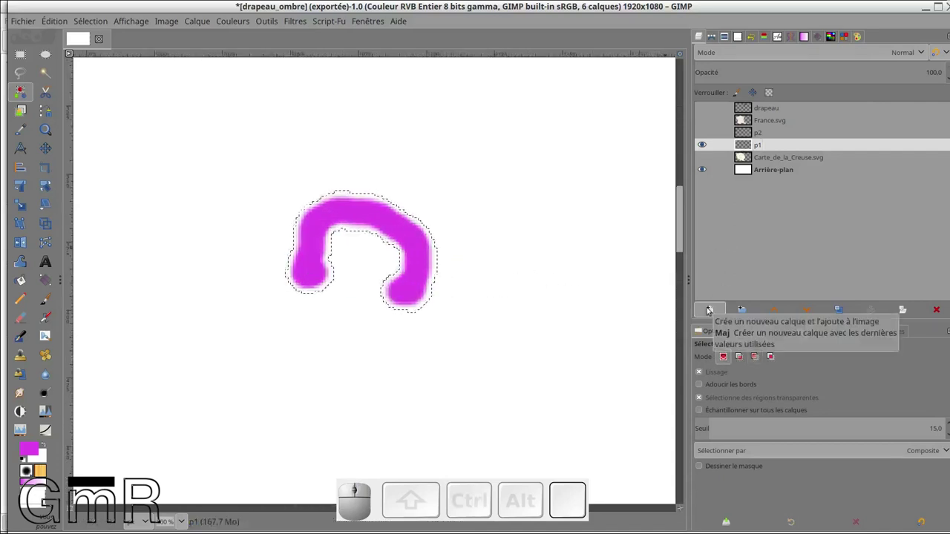
Step: Start a new 1920×1080 layer above p1 and name it p1.pgm
left_click(710, 310)
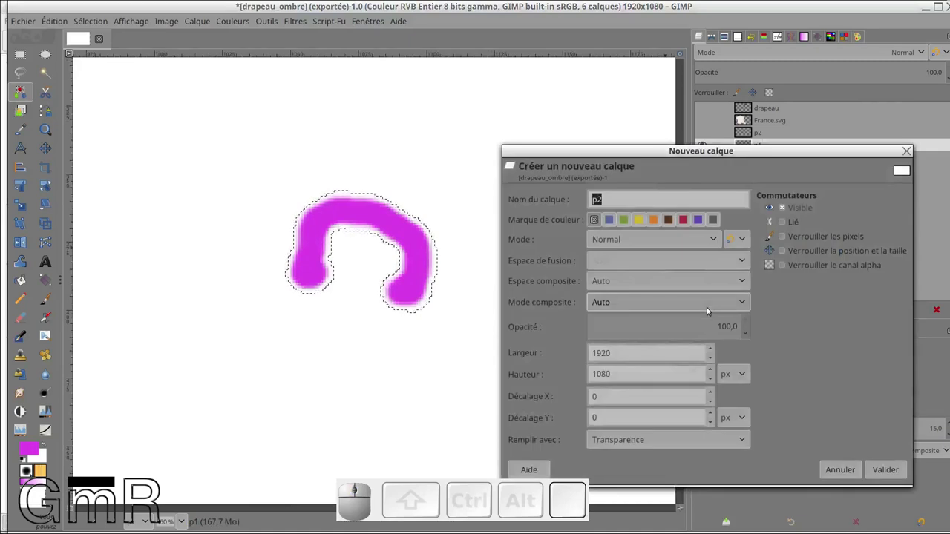
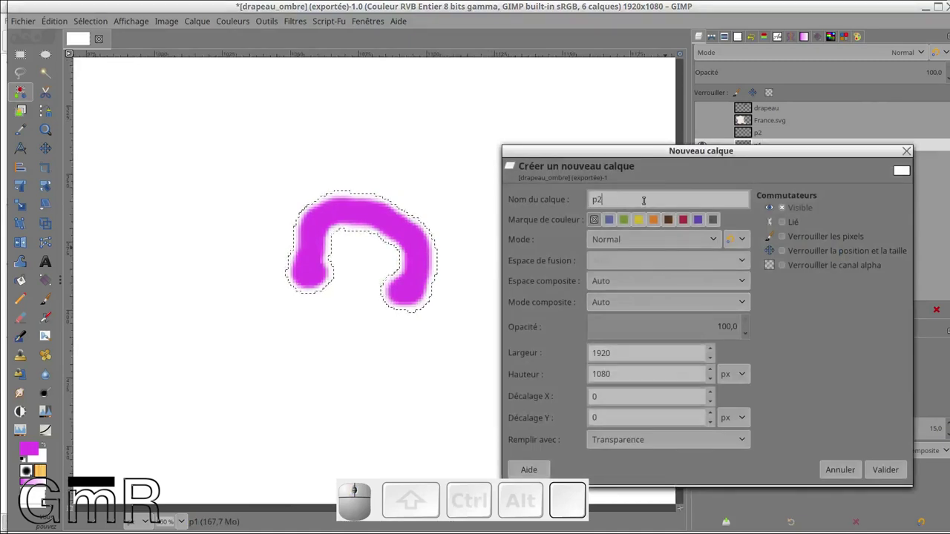
key("BackSpace")
key("KP_1")
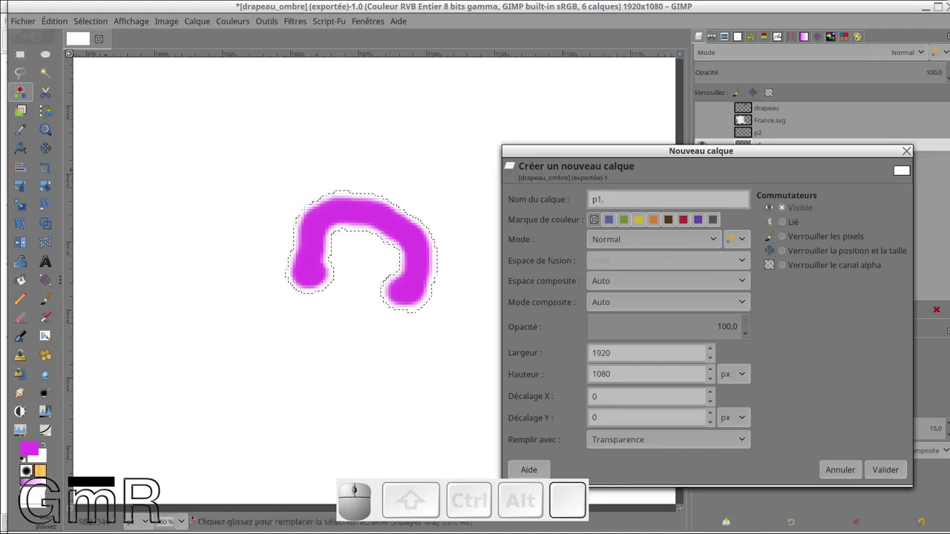
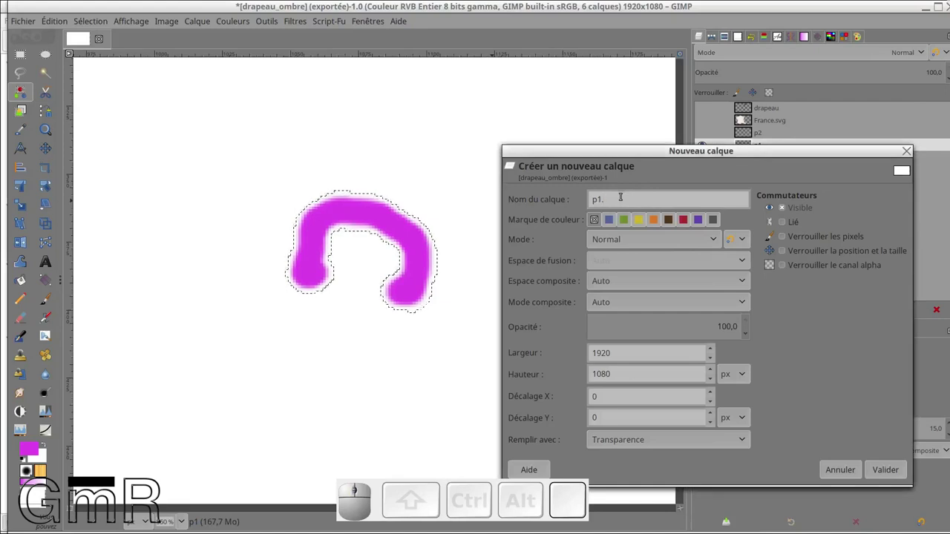
key("p")
key("g")
key("m")
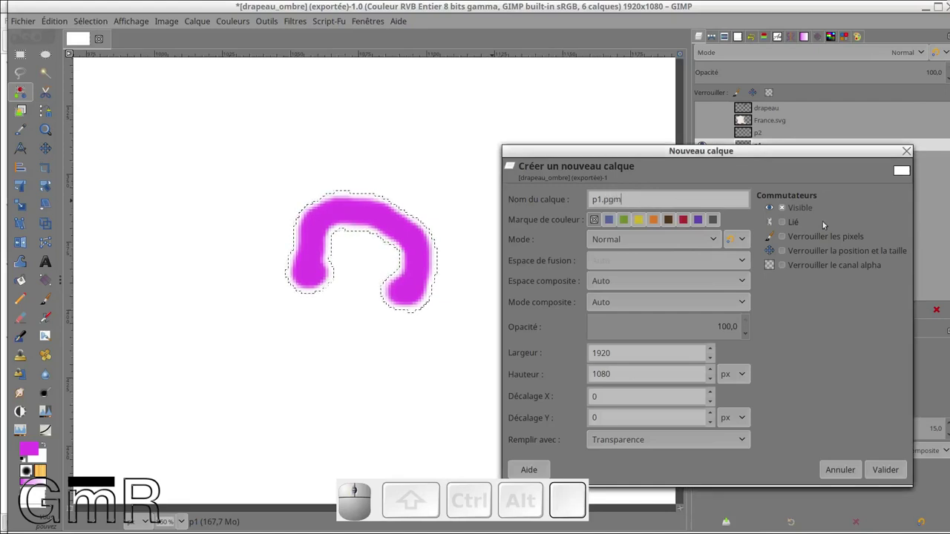
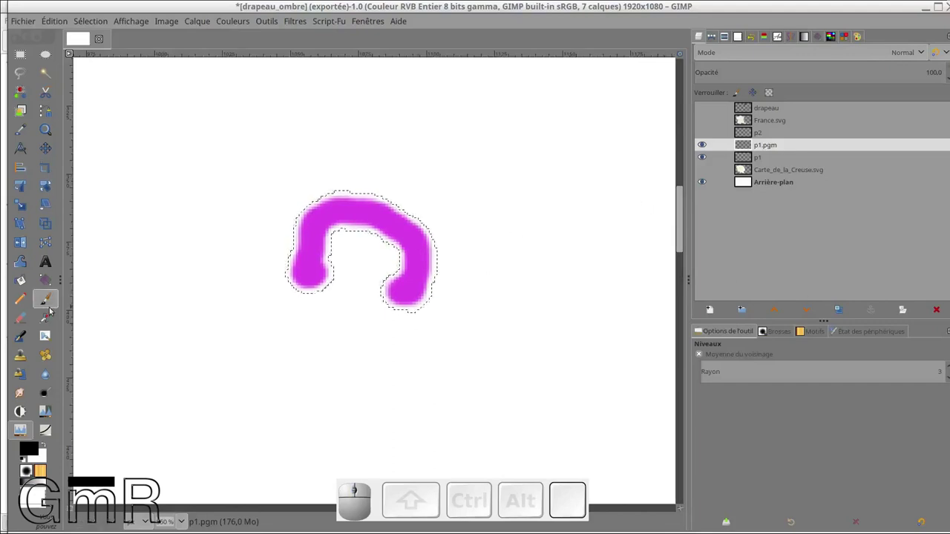
Step: Choose the Paintbrush with the Hardness 100 round brush for painting on p1.pgm
left_click(53, 308)
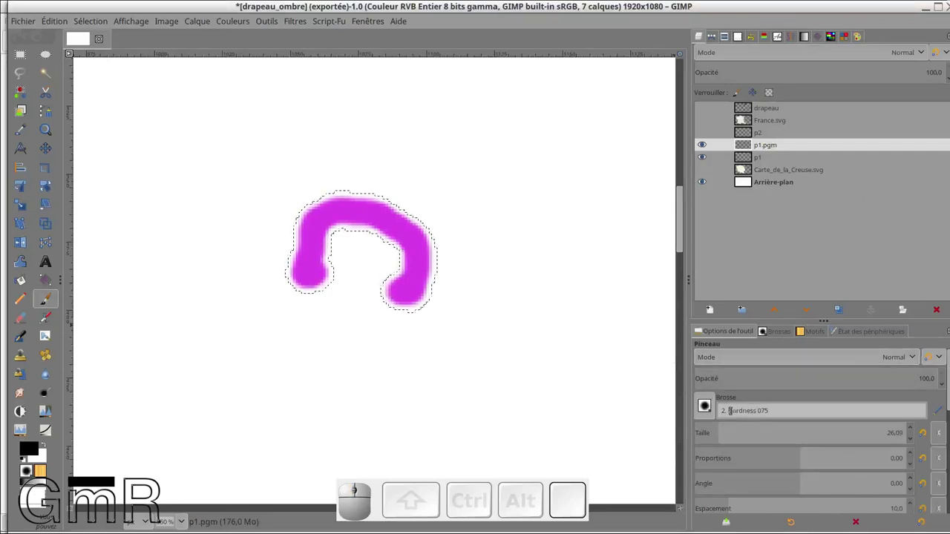
left_click(710, 411)
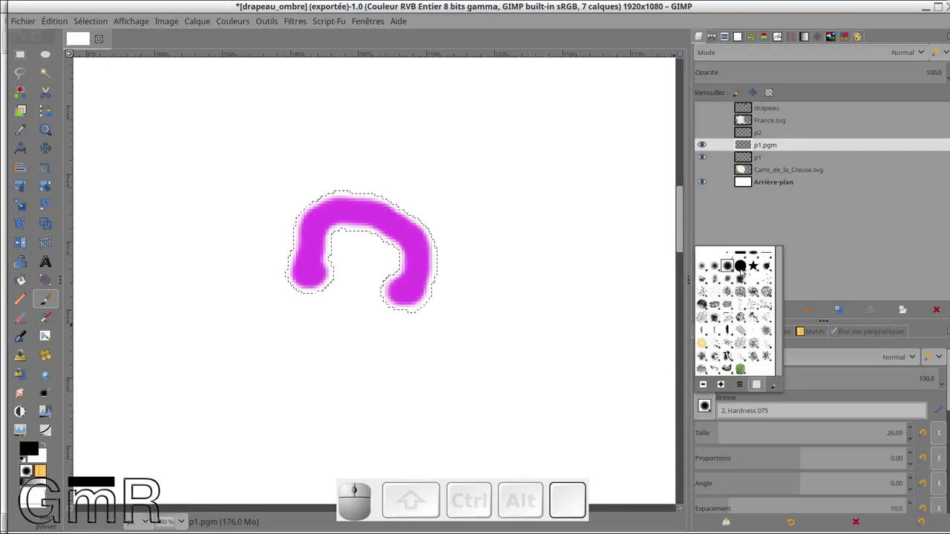
left_click(743, 272)
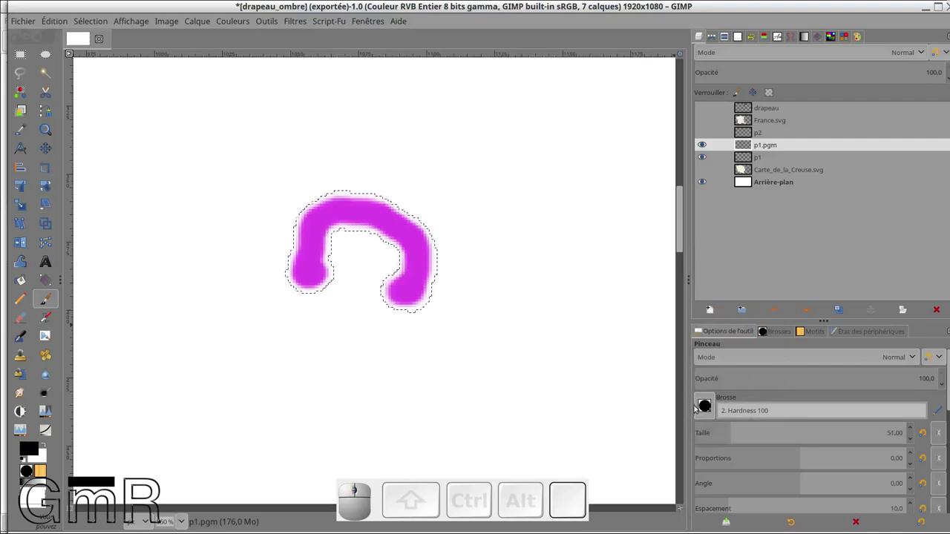
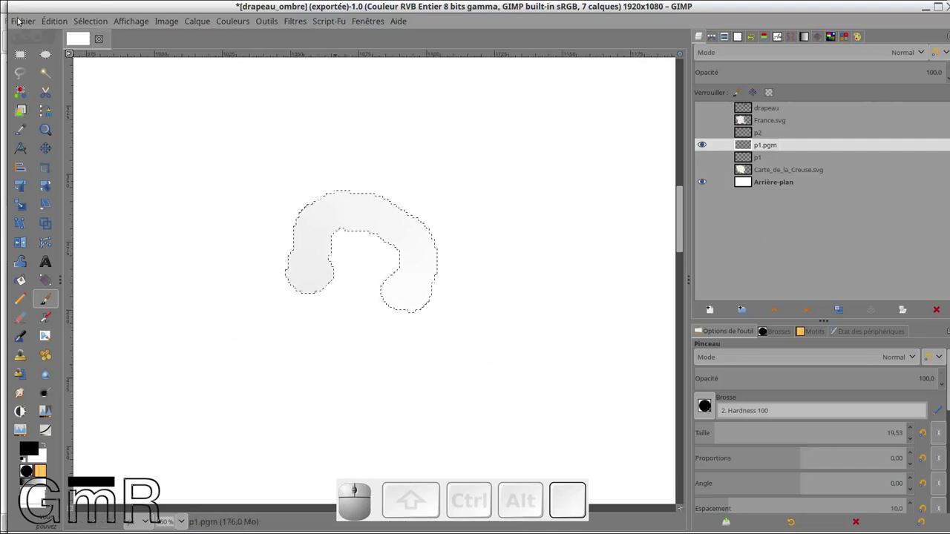
Step: Start Enregistrer sous and browse to Bureau/Kdenlive & Gimp tracer un parcour animé sur un plan
left_click(23, 20)
left_click(47, 140)
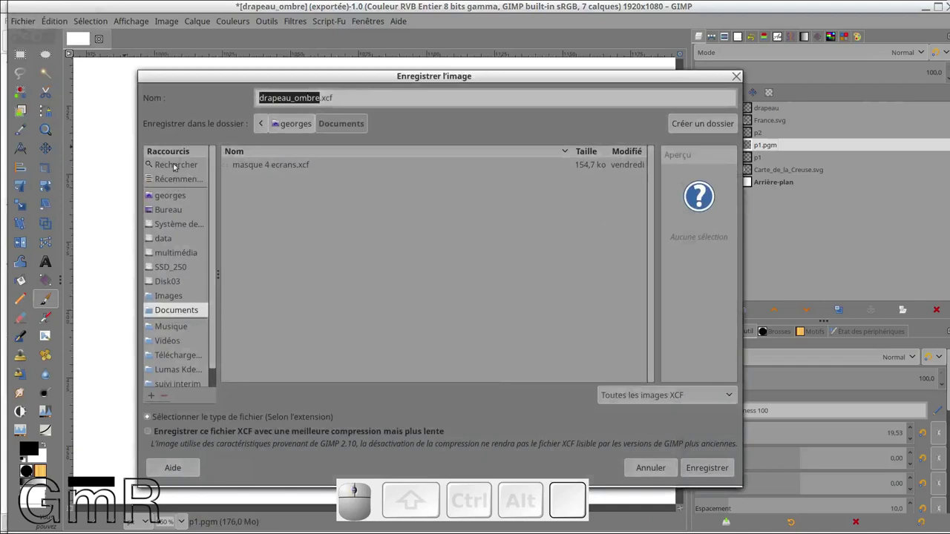
left_click(178, 178)
left_click(257, 184)
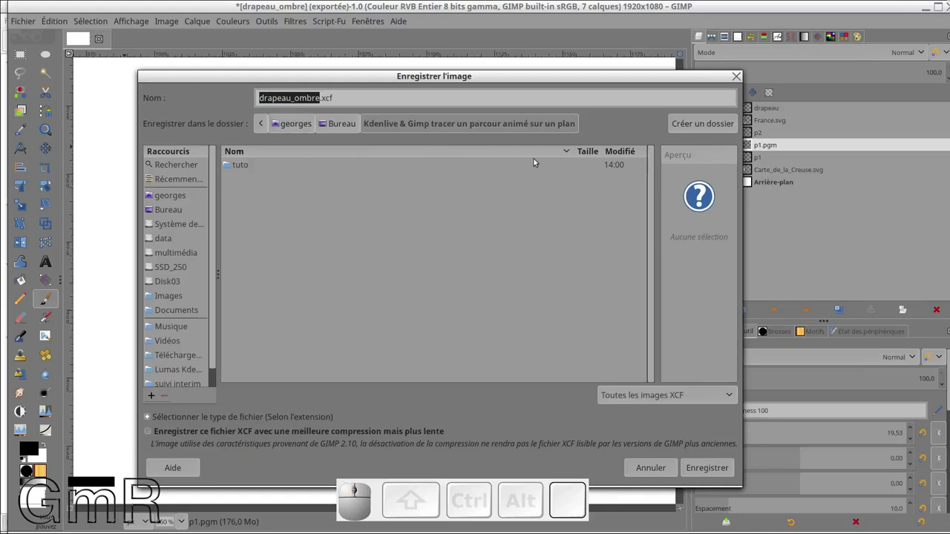
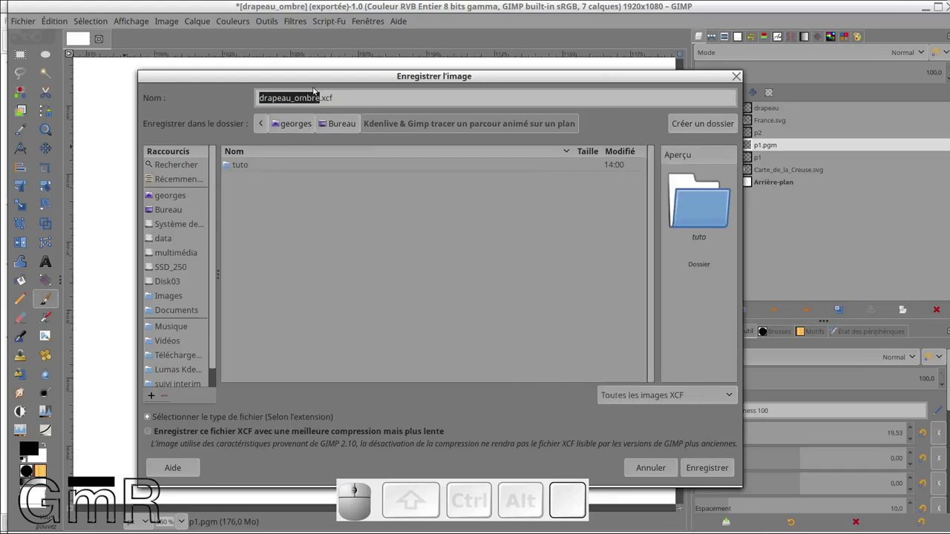
Step: Save the image there as plan.xcf
key("BackSpace")
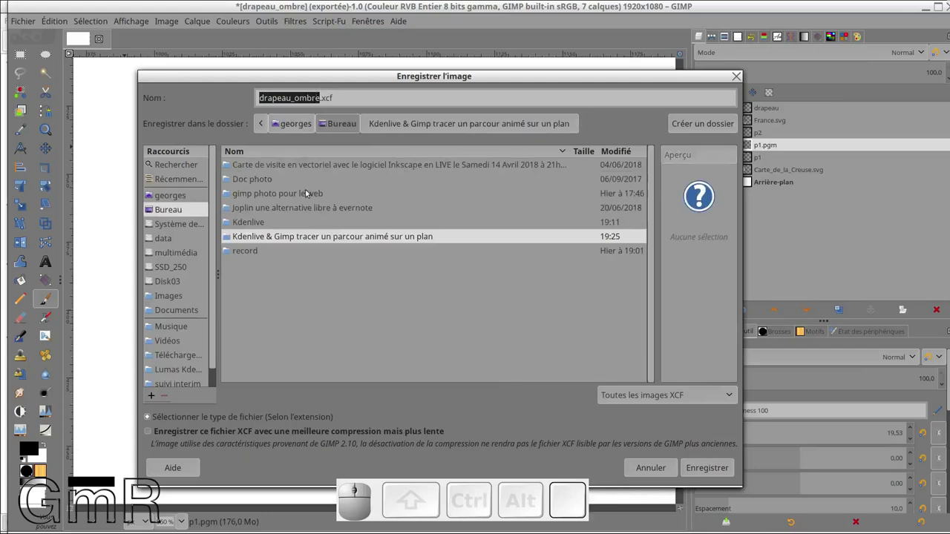
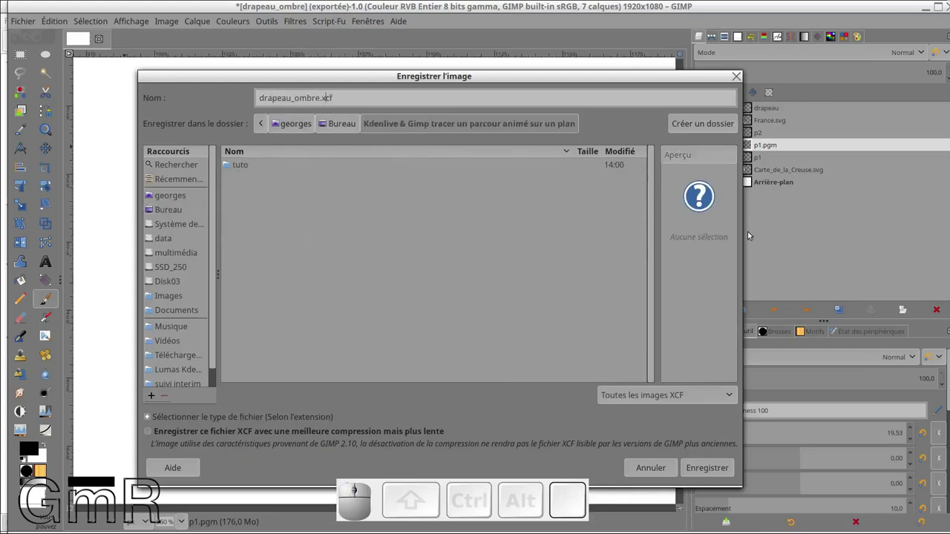
key("Left")
key("BackSpace")
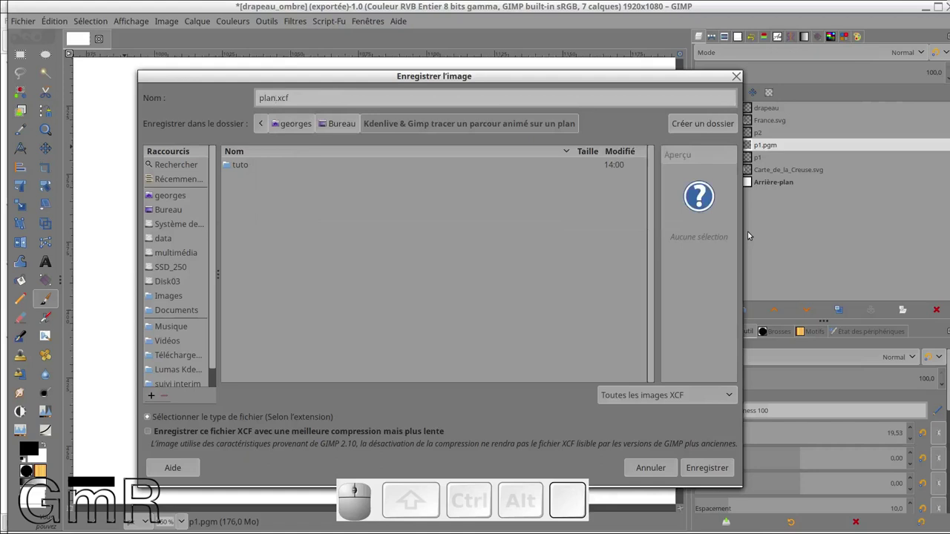
key("Return")
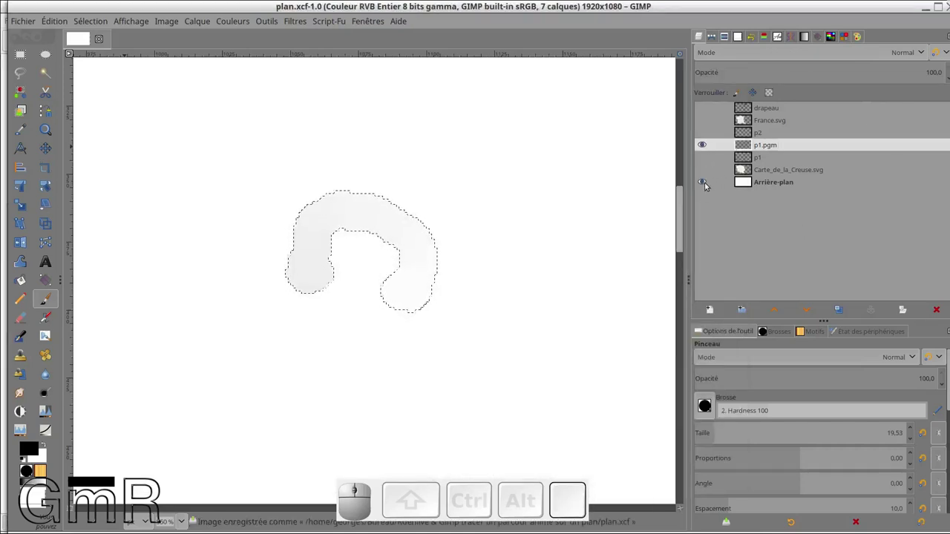
Step: Hide the white background layer, clear the arc selection and start Export As
left_click(710, 185)
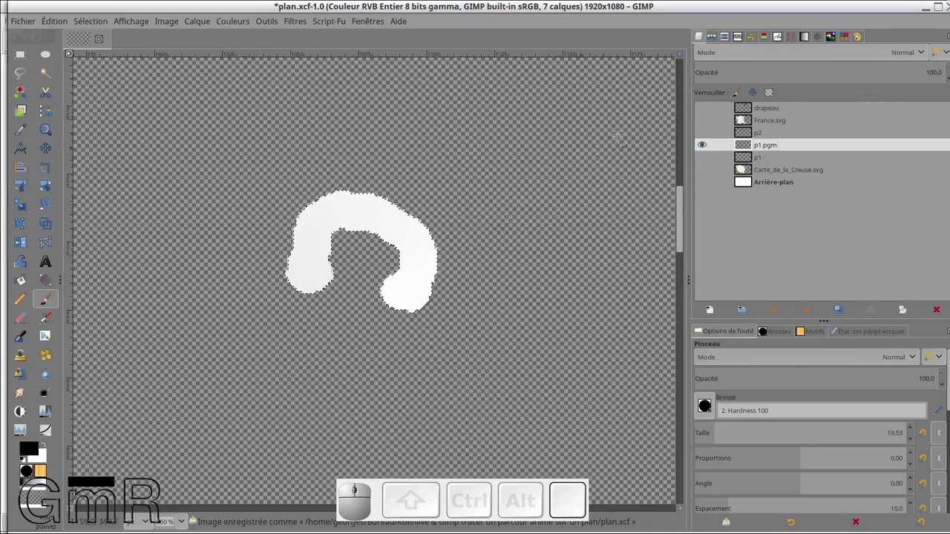
key("ctrl+shift+a")
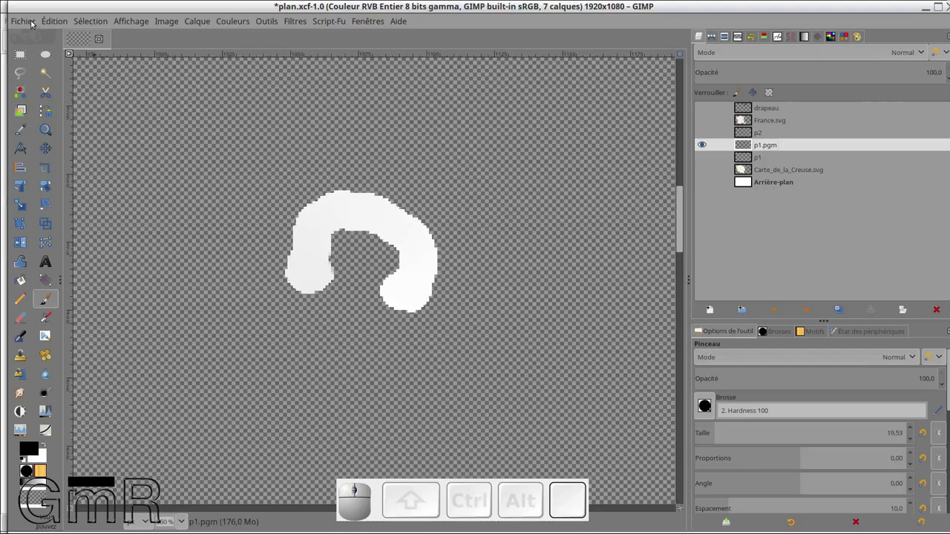
left_click(34, 23)
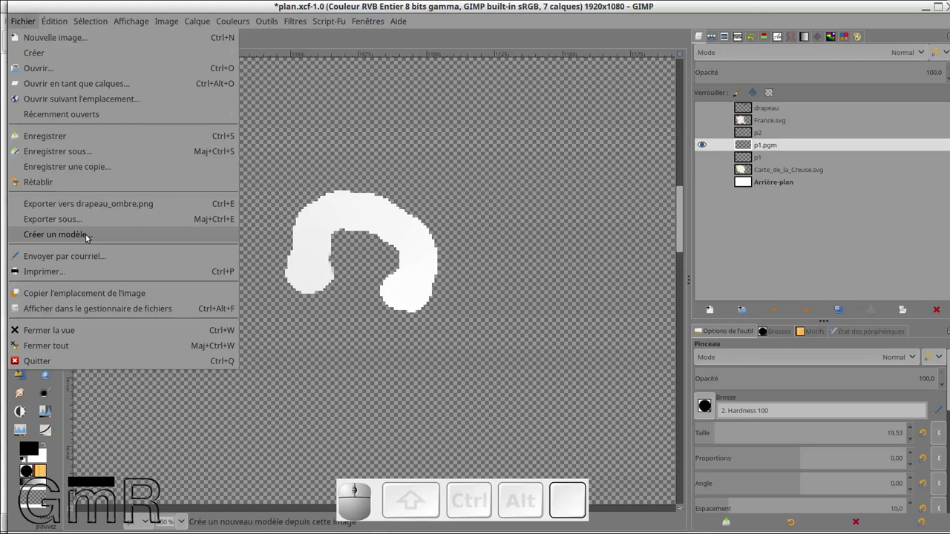
left_click(68, 225)
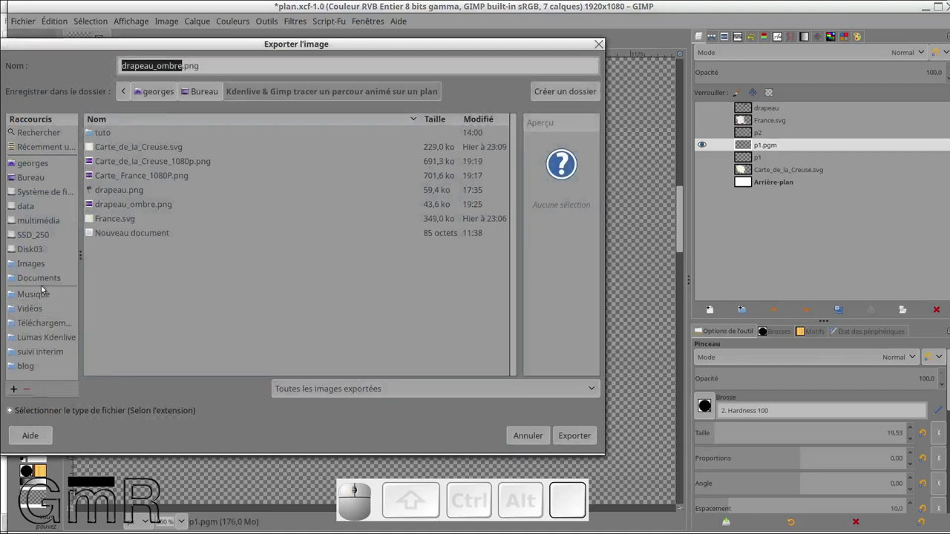
Step: Point the export at the Kdenlive lumas HD folder and choose the Image PGM file type
scroll("down", 3)
left_click(54, 339)
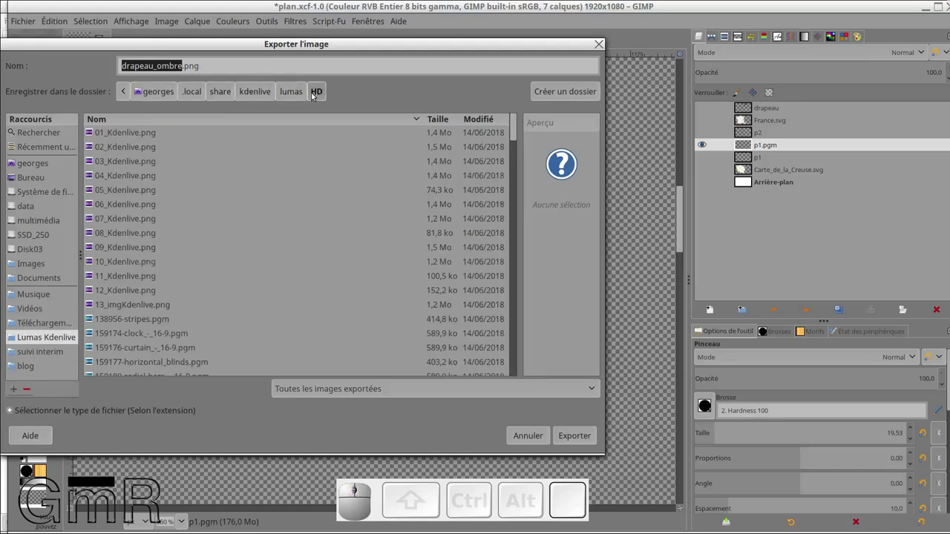
left_click(14, 412)
scroll("down", 3)
scroll("down", 3)
scroll("down", 3)
scroll("down", 3)
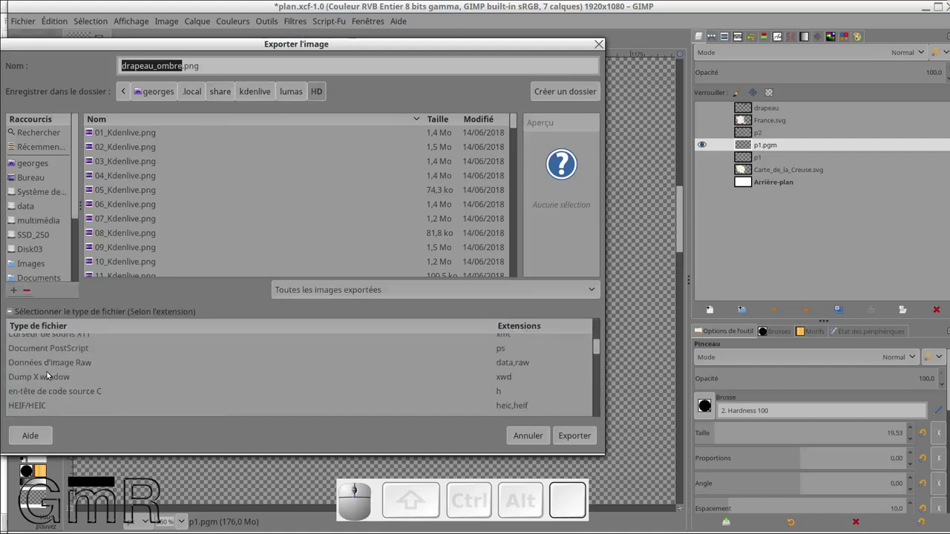
scroll("down", 3)
scroll("down", 3)
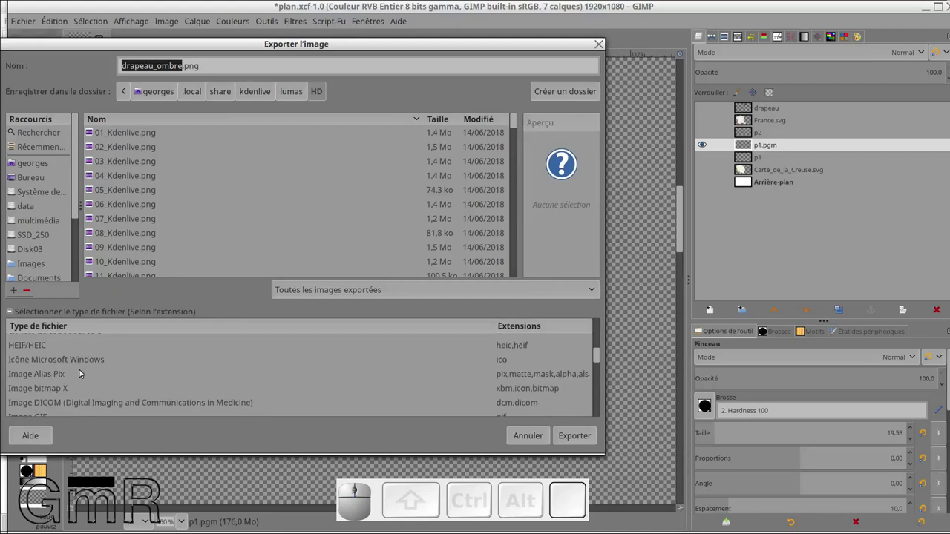
scroll("down", 3)
scroll("down", 3)
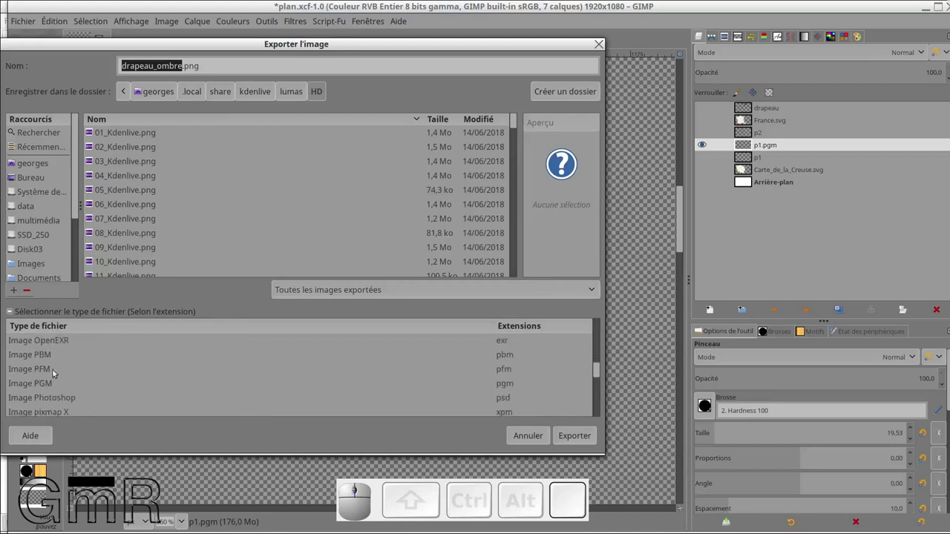
left_click(48, 388)
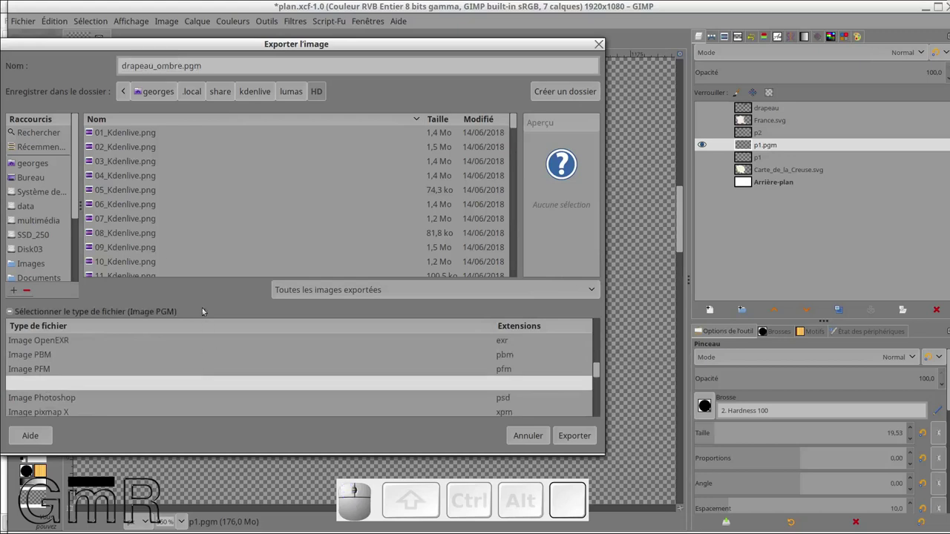
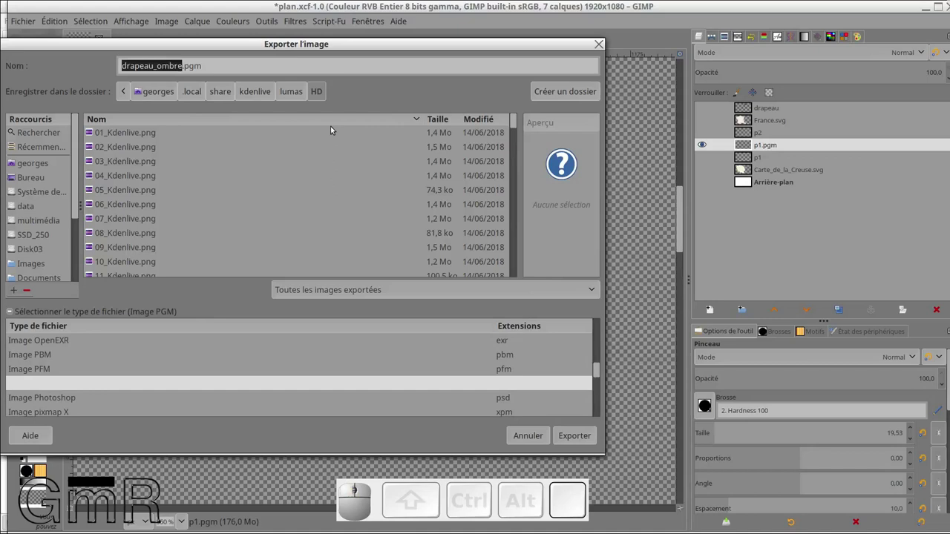
Step: Export the mask as p1.pgm with Raw data formatting, then show the magenta p1 arc again
key("p")
key("KP_1")
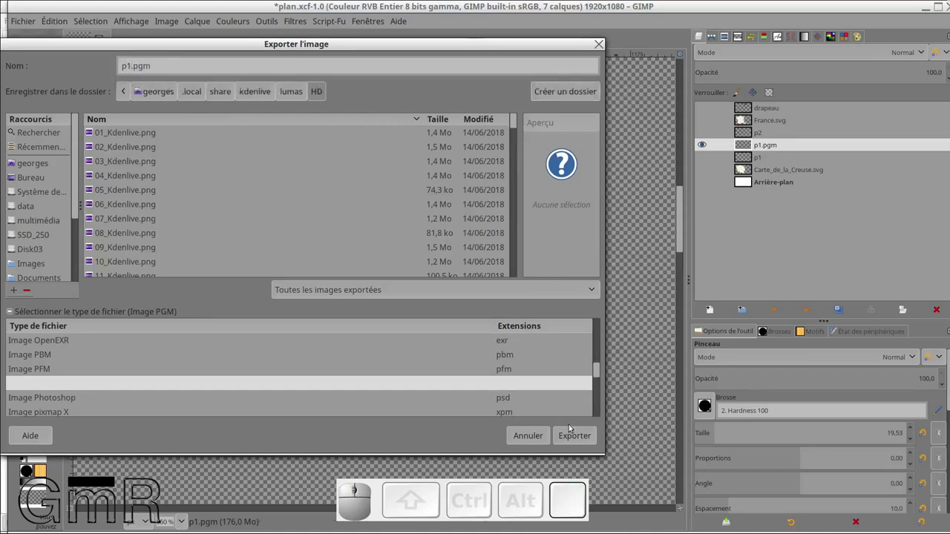
left_click(574, 436)
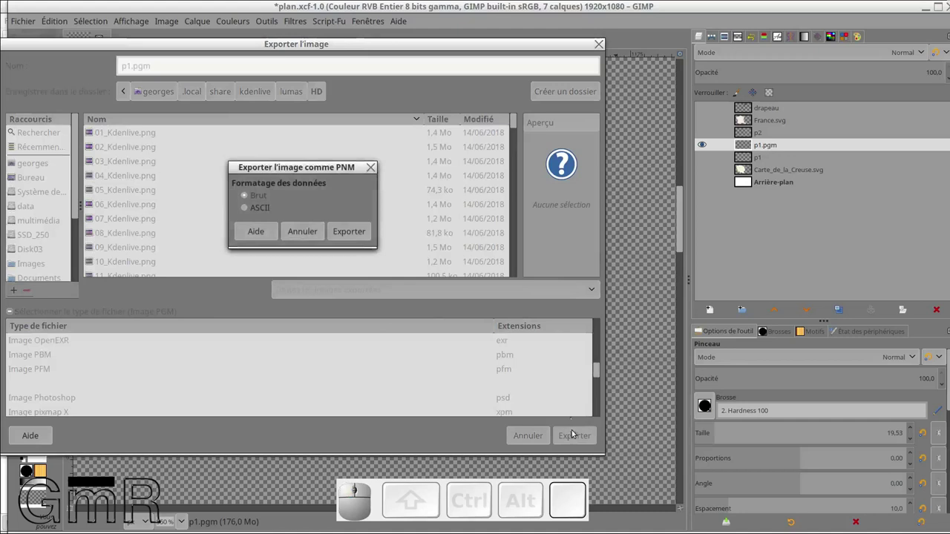
left_click(351, 235)
left_click(705, 162)
left_click(711, 150)
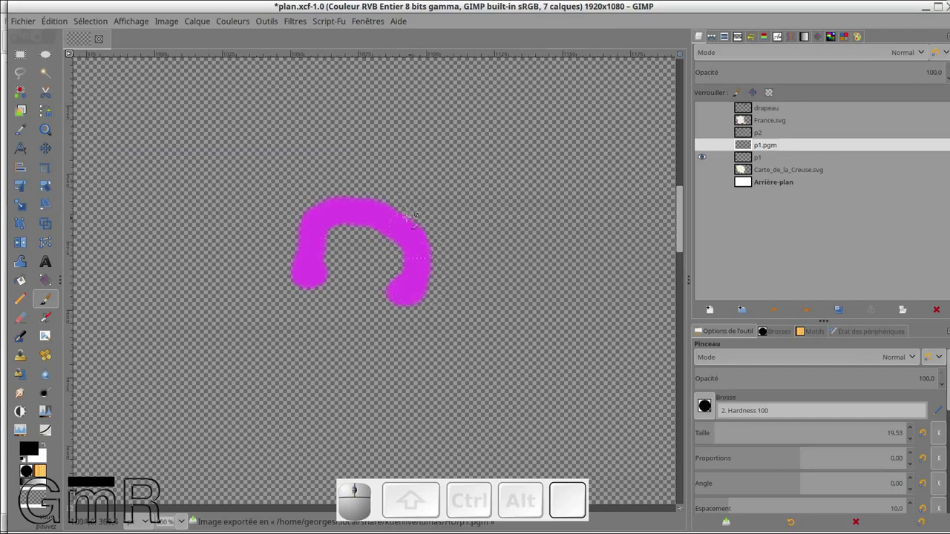
Step: Export the magenta arc as p1.png into the Bureau/Kdenlive & Gimp project folder
left_click(36, 24)
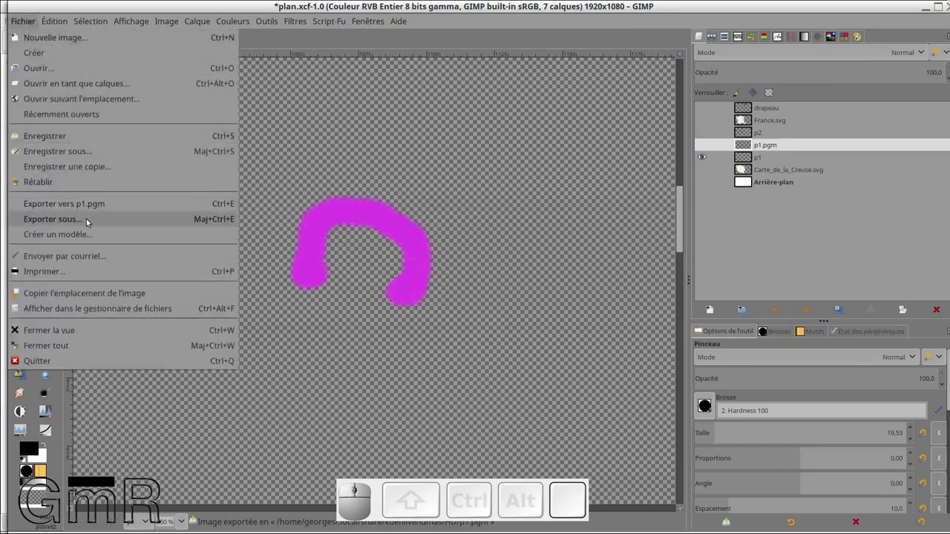
left_click(80, 222)
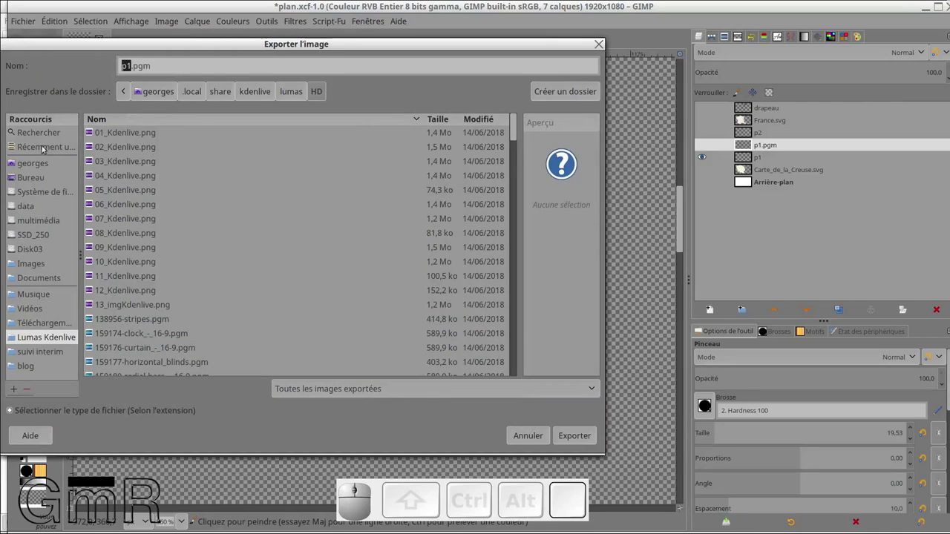
left_click(48, 148)
left_click(145, 149)
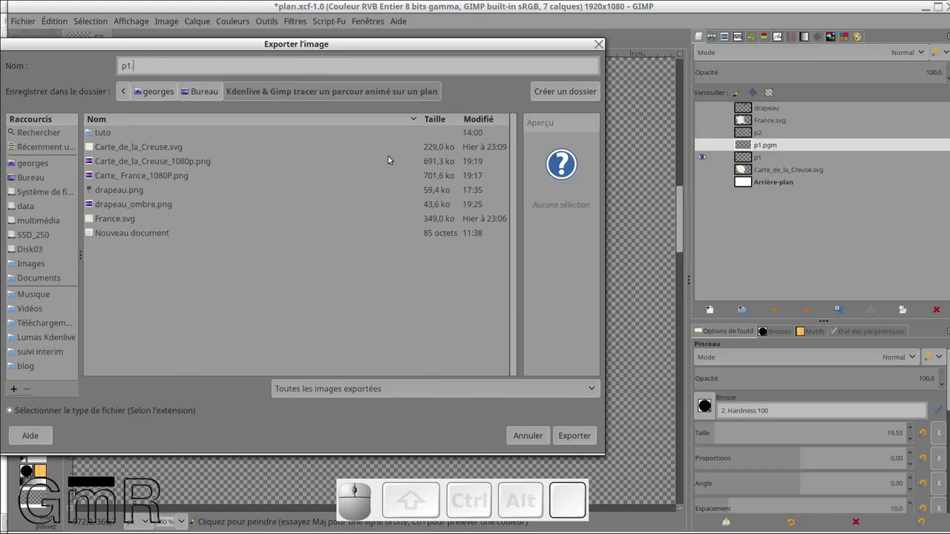
key("p")
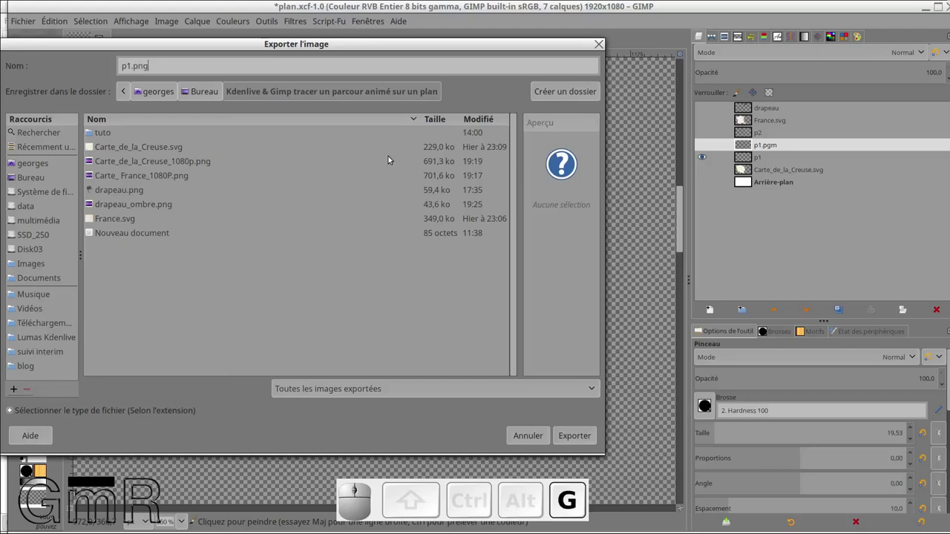
left_click(583, 437)
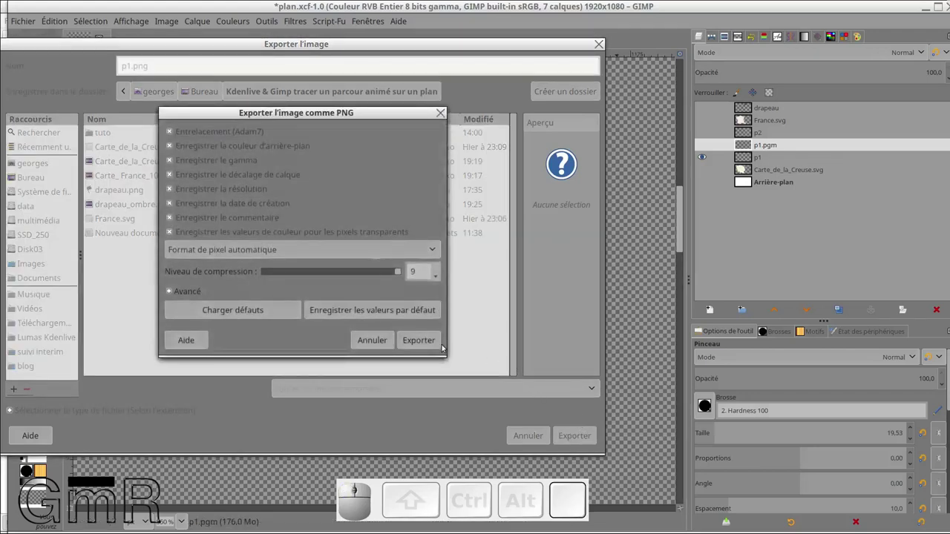
left_click(438, 345)
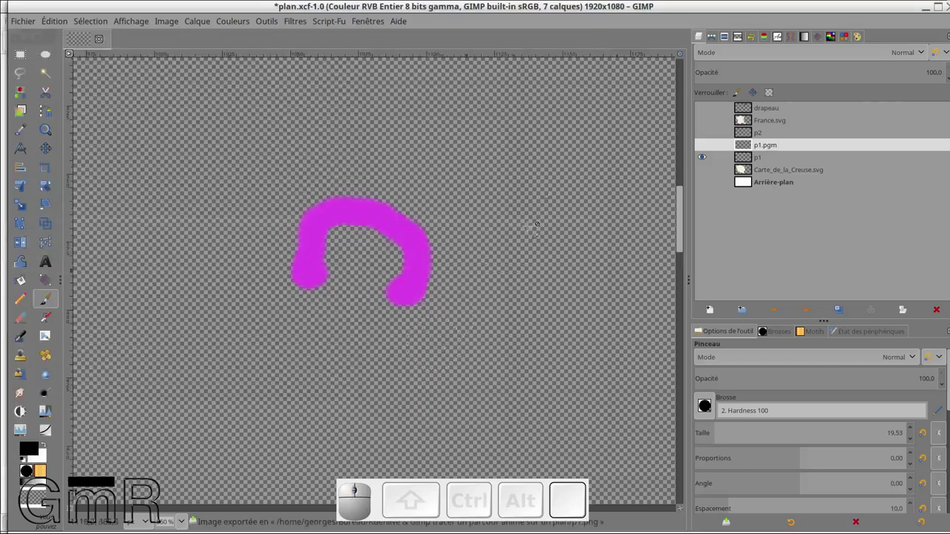
Step: Show the Carte_de_la_Creuse.svg map, hide the short p1 stroke and reveal the longer p2 route
left_click(704, 170)
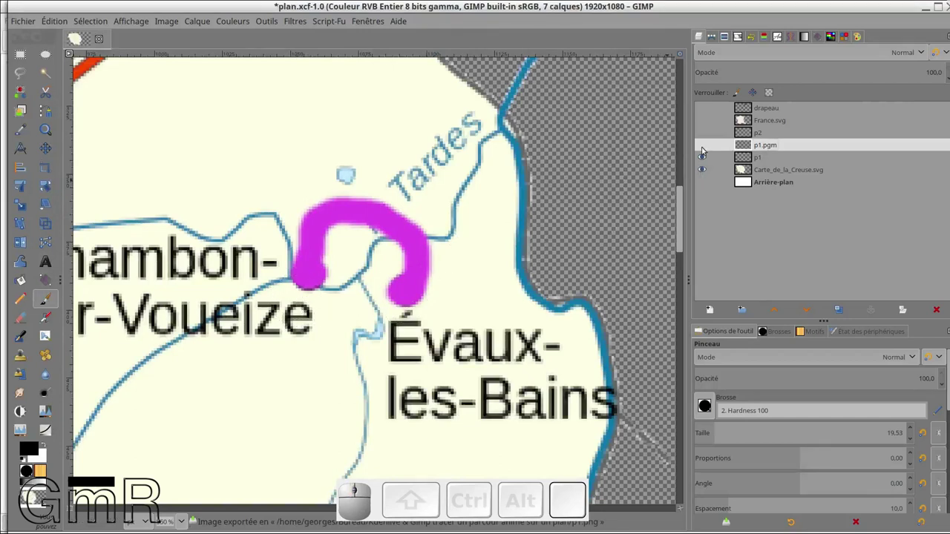
left_click(707, 149)
left_click(707, 149)
left_click(708, 156)
left_click(710, 134)
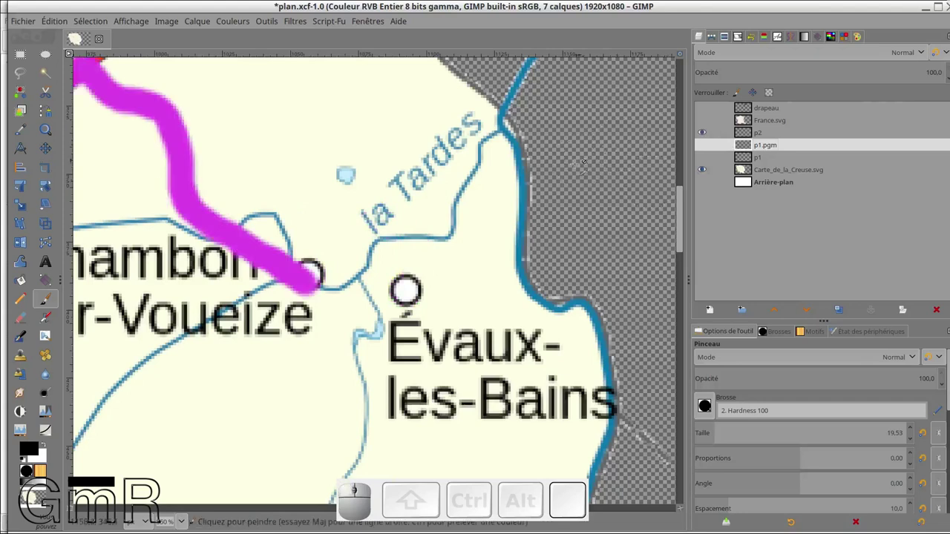
scroll("down", 3)
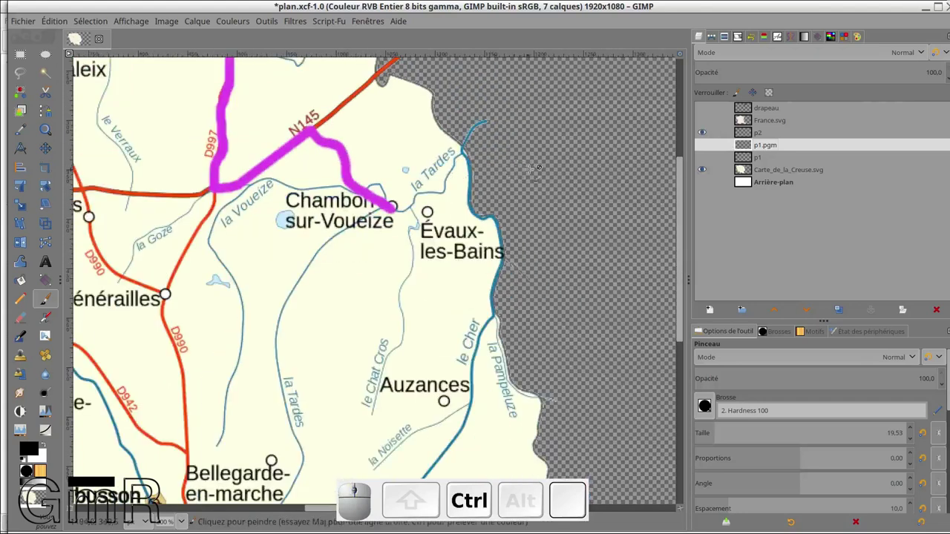
scroll("up", 3)
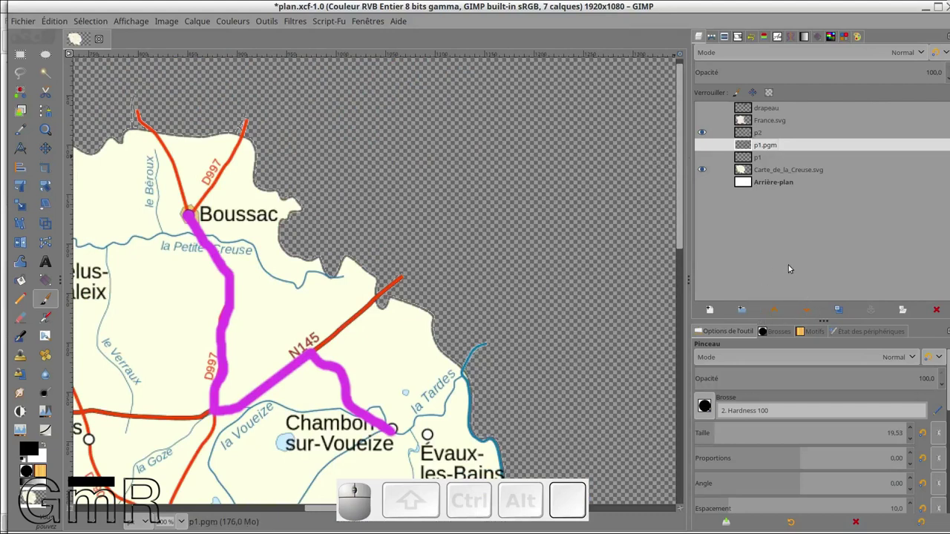
Step: Create a new layer in the Layers panel and select it
left_click(717, 312)
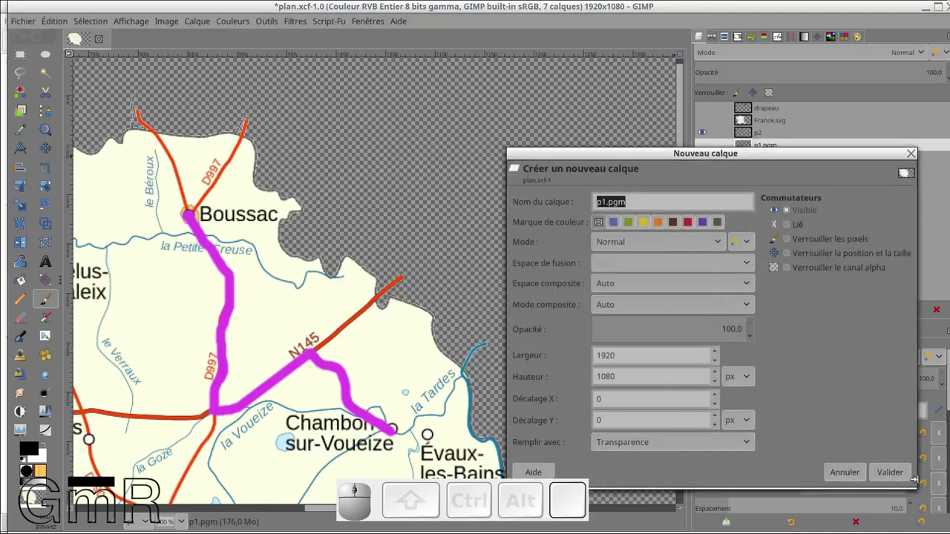
left_click(910, 480)
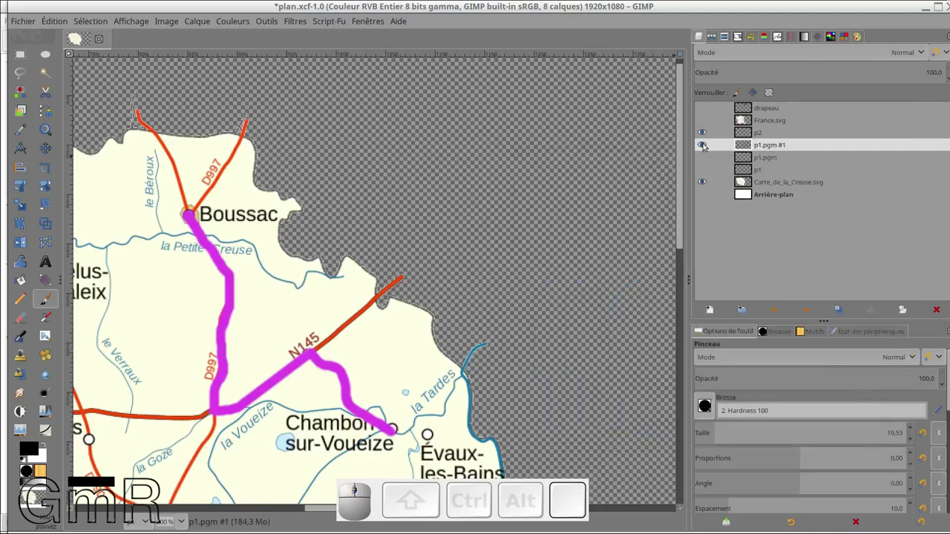
left_click(705, 146)
left_click(705, 146)
left_click(756, 150)
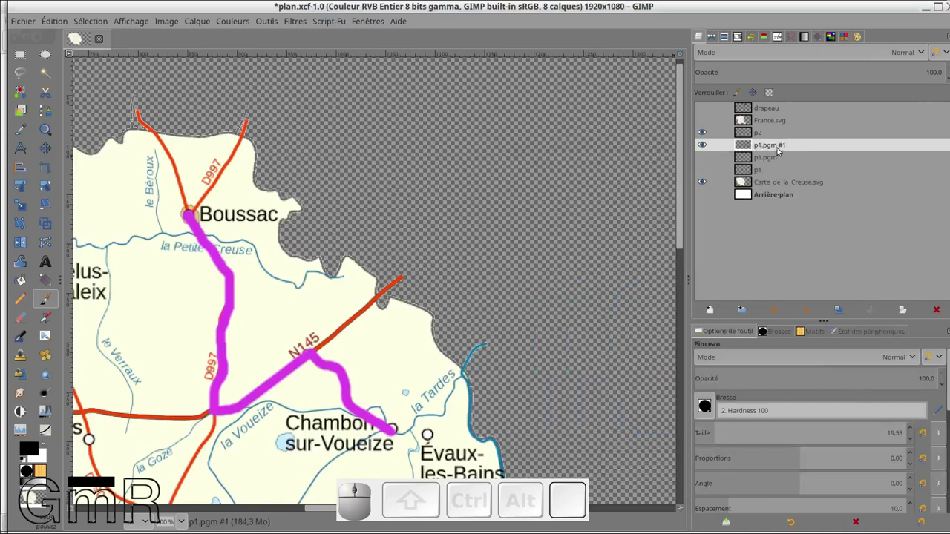
Step: Rename the new layer to P2.pgm, then select the p2 route layer
left_click(780, 151)
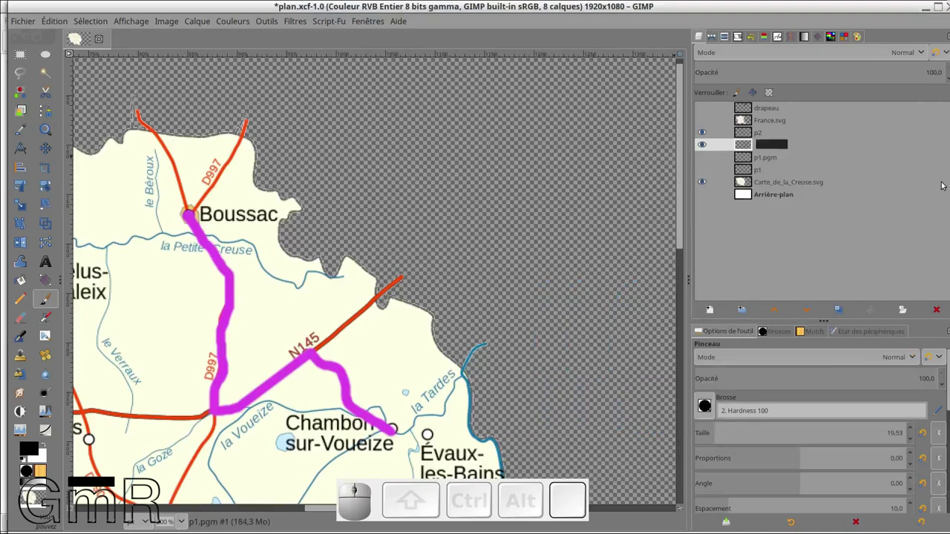
key("shift+p")
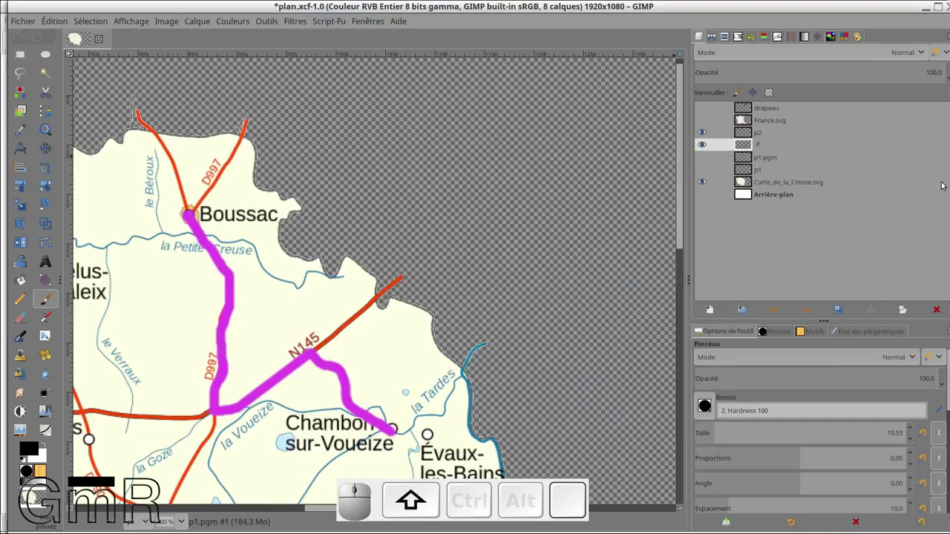
key("2")
key(".")
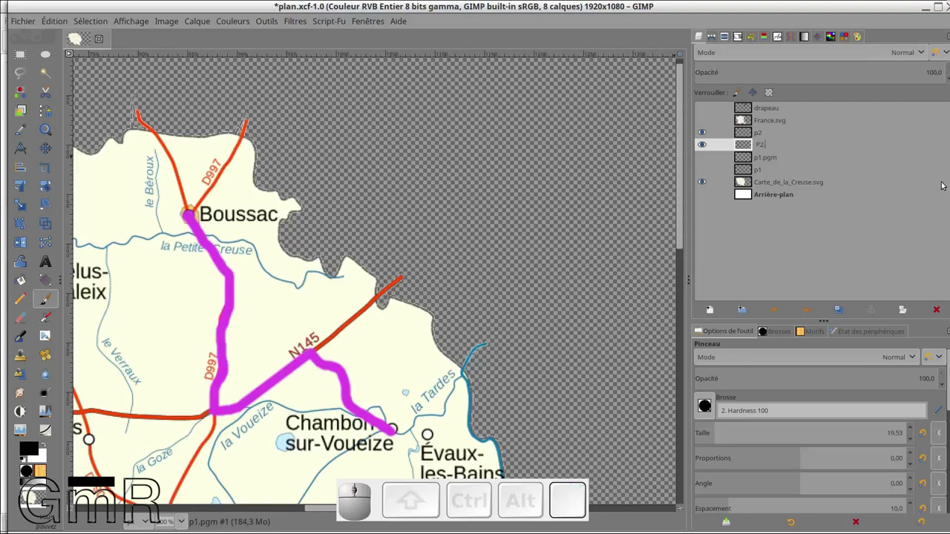
key("p")
key("g")
key("m")
key("Return")
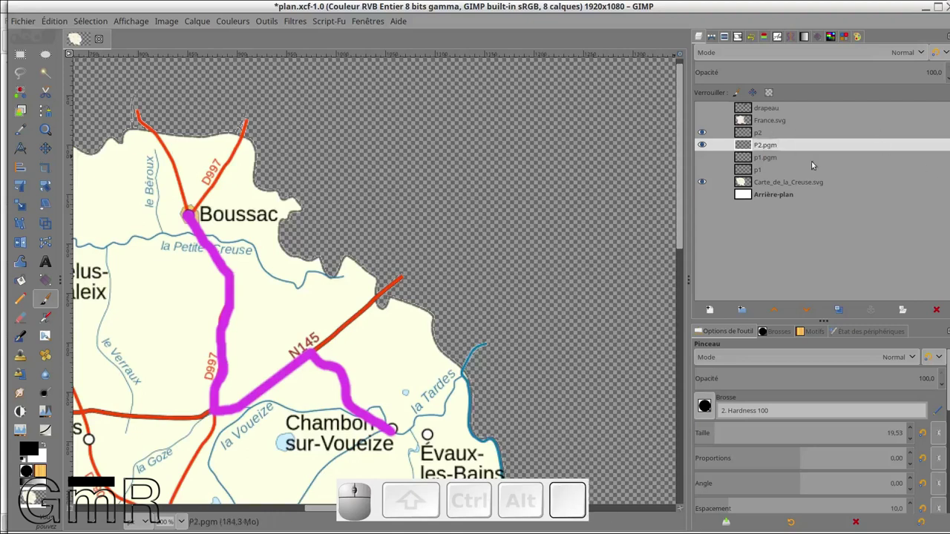
left_click(749, 136)
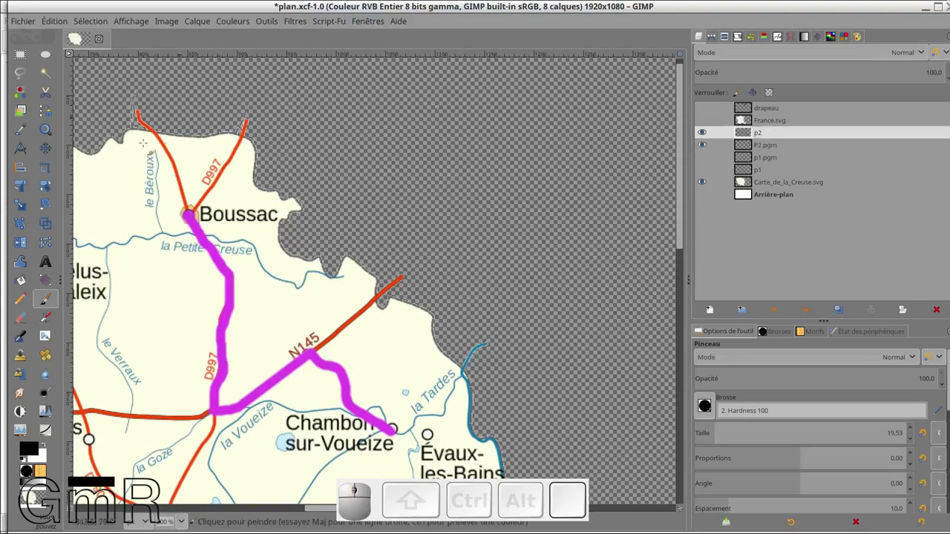
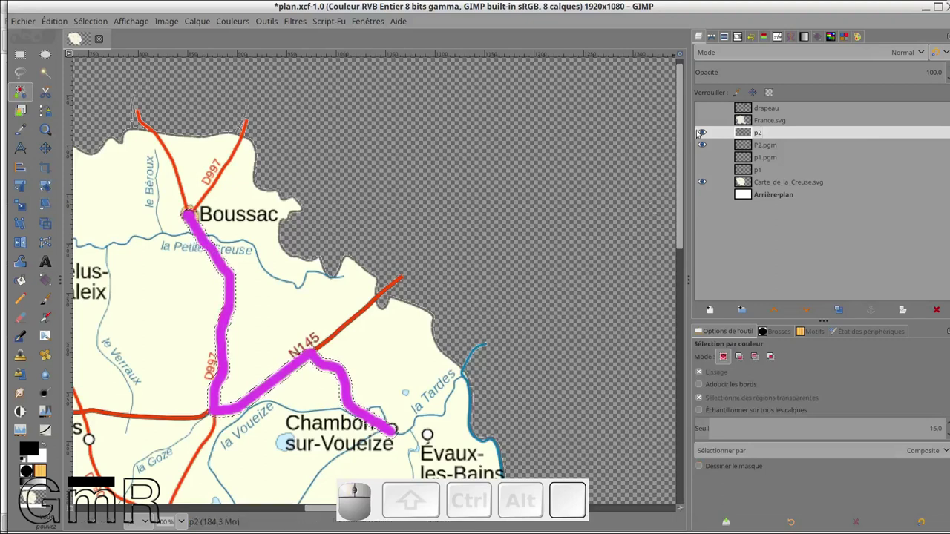
Step: Hide p2, check the route selection against the map, make P2.pgm active and pick the Paintbrush
left_click(708, 132)
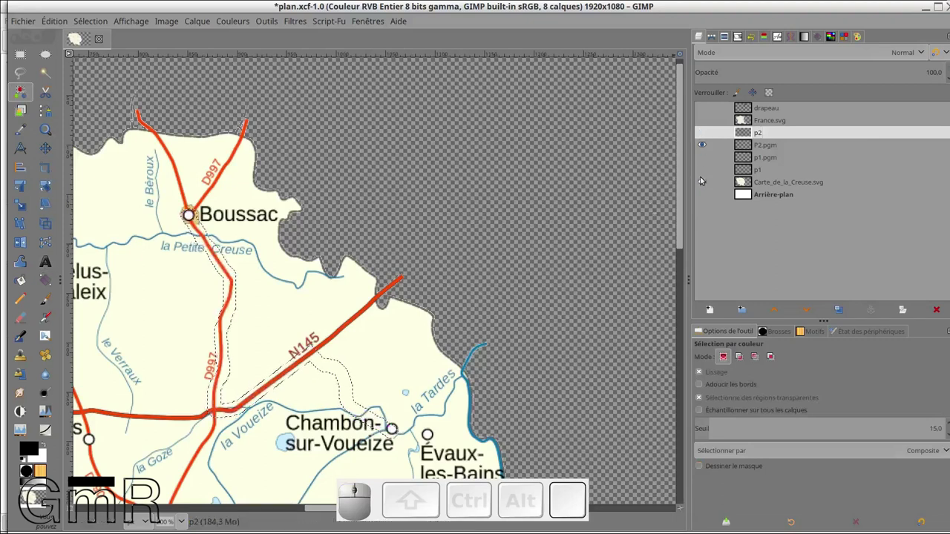
left_click(703, 184)
left_click(745, 147)
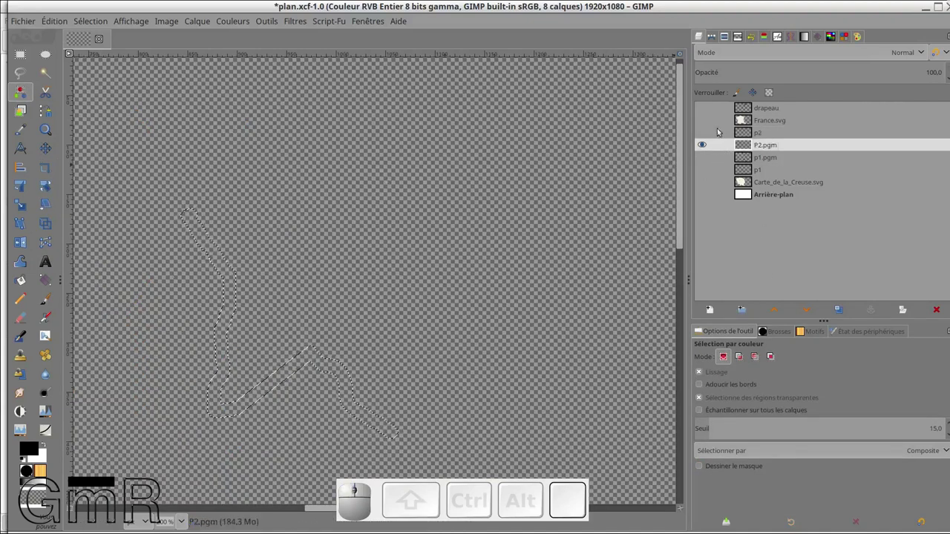
left_click(705, 186)
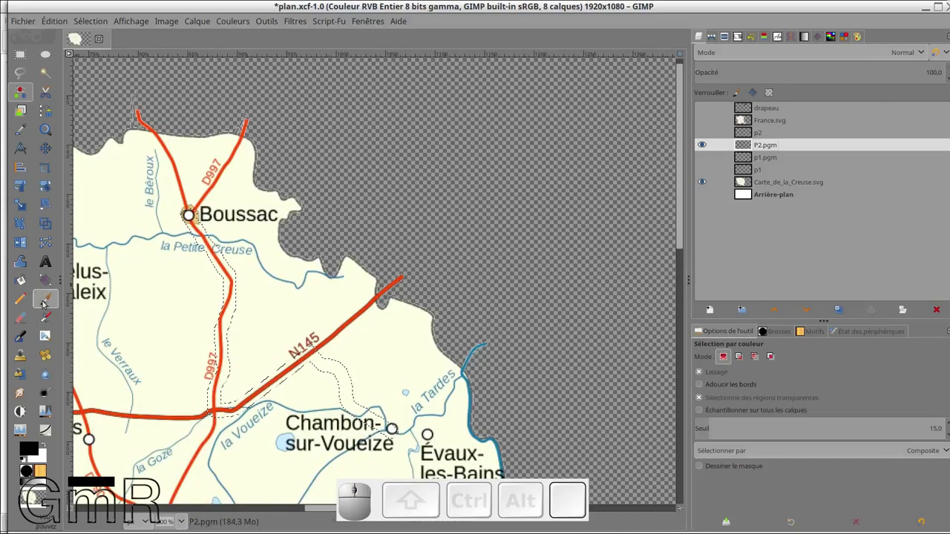
left_click(58, 298)
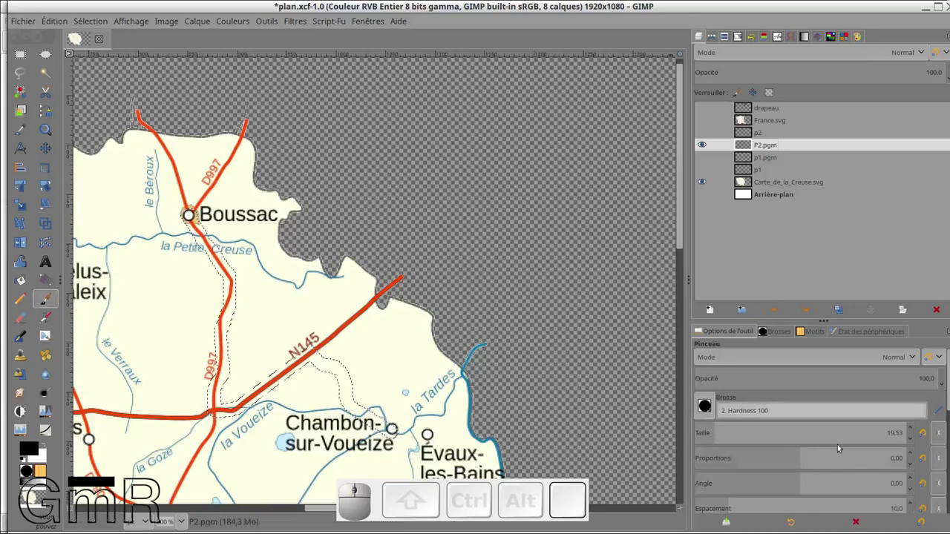
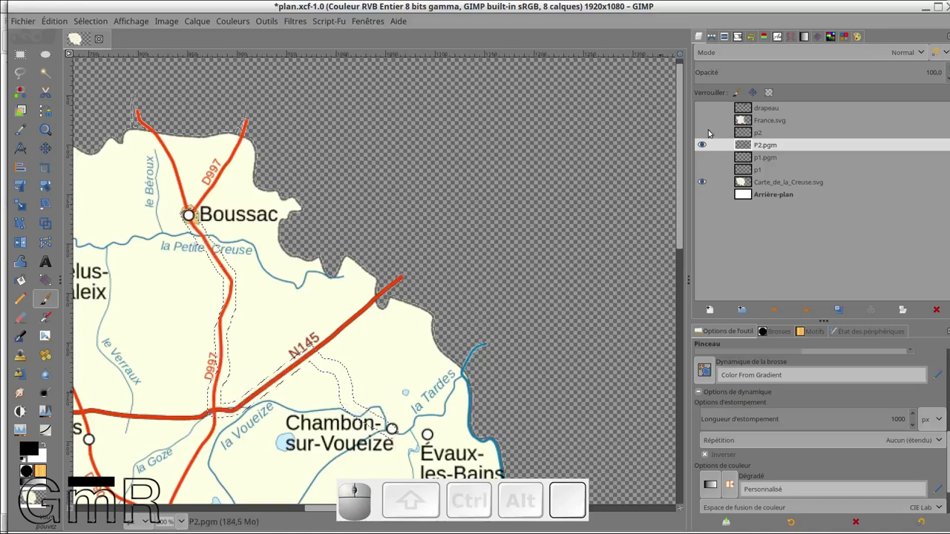
Step: Show the p2 layer again after painting the route on P2.pgm
left_click(702, 135)
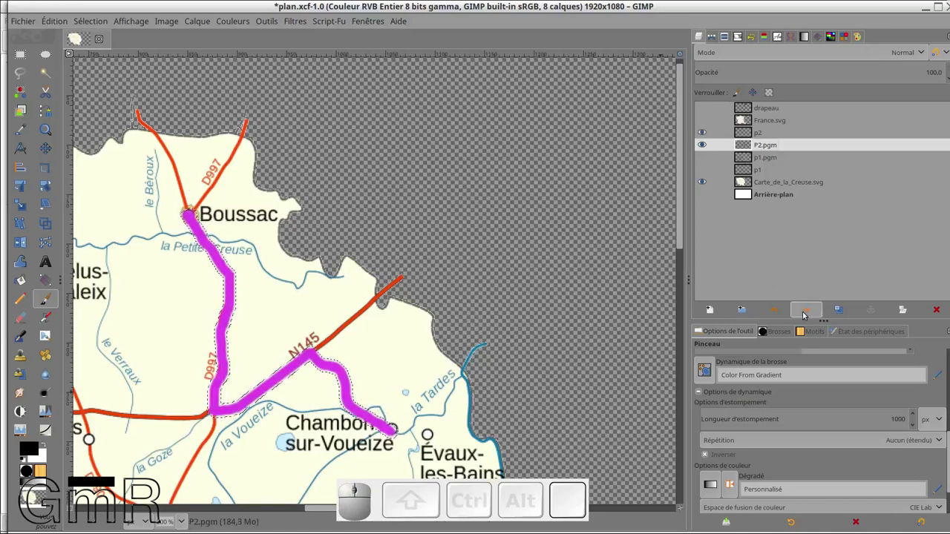
Step: Shuffle P2.pgm with the Raise/Lower buttons until its grey route sits directly above p2
left_click(811, 313)
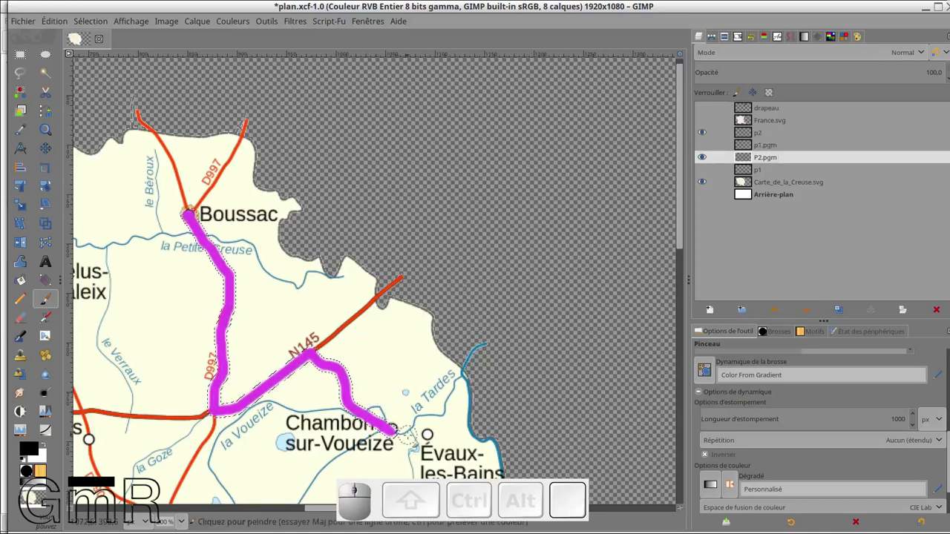
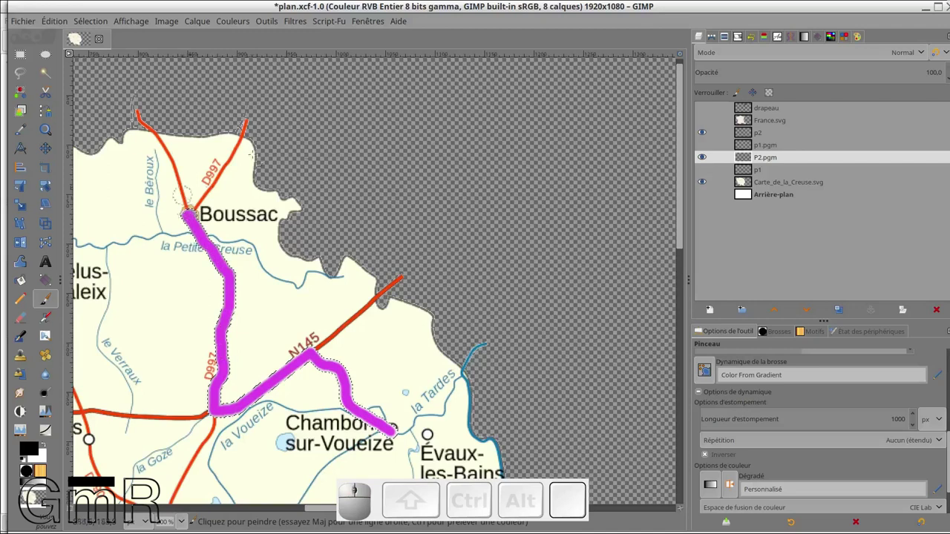
left_click(781, 311)
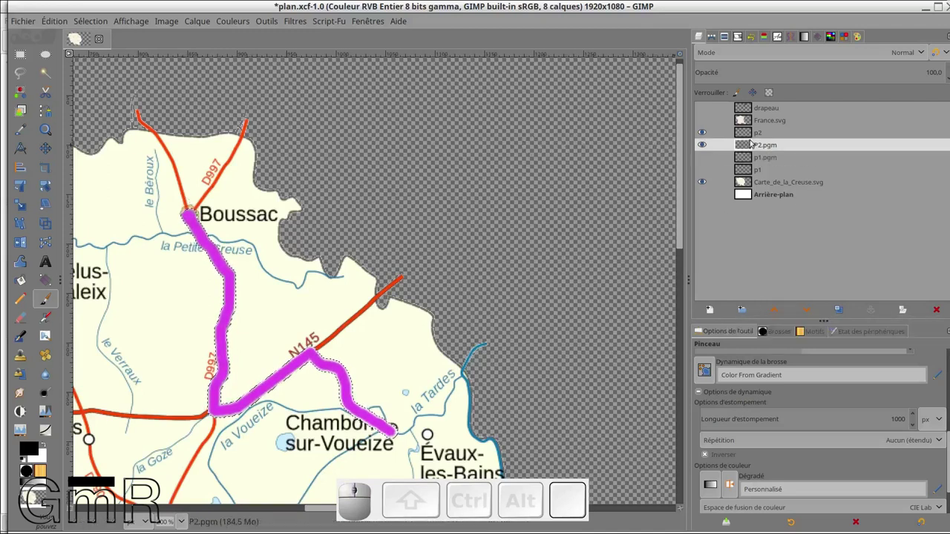
left_click(709, 131)
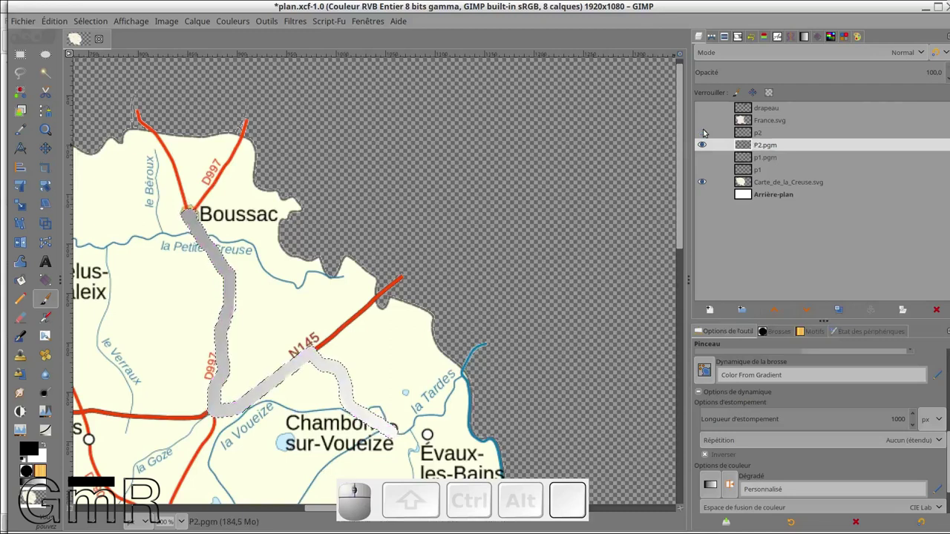
left_click(709, 132)
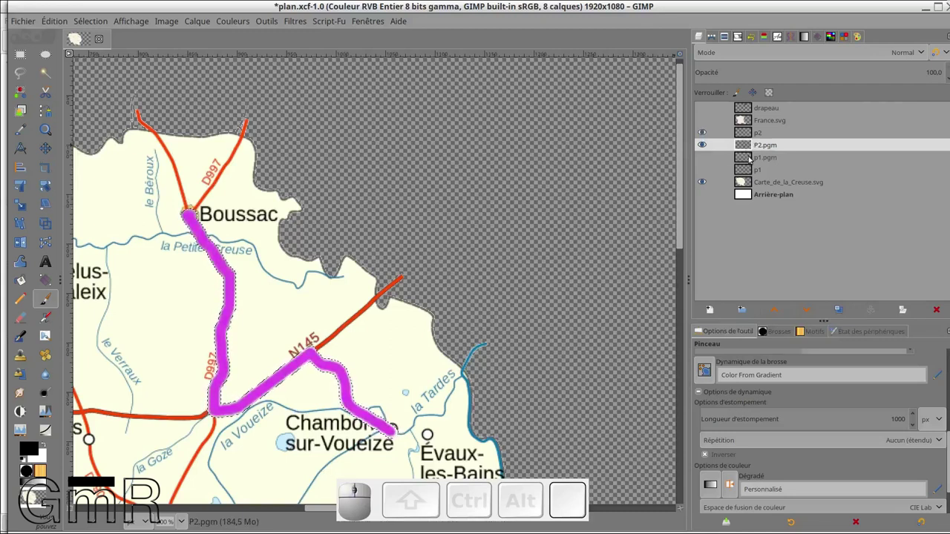
left_click(820, 314)
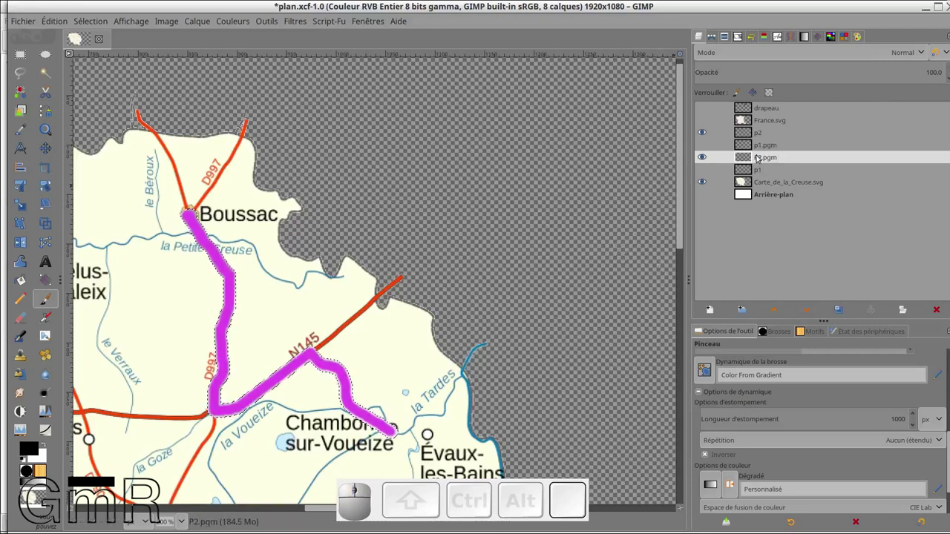
left_click(778, 312)
left_click(778, 312)
scroll("down", 3)
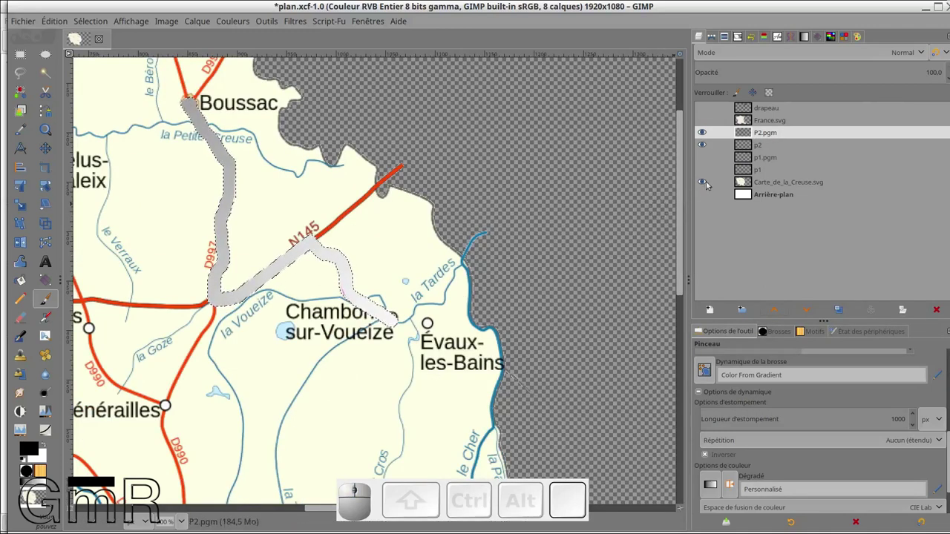
Step: Hide the Creuse map and zoom in on the grey route's magenta-tinged edges
left_click(703, 184)
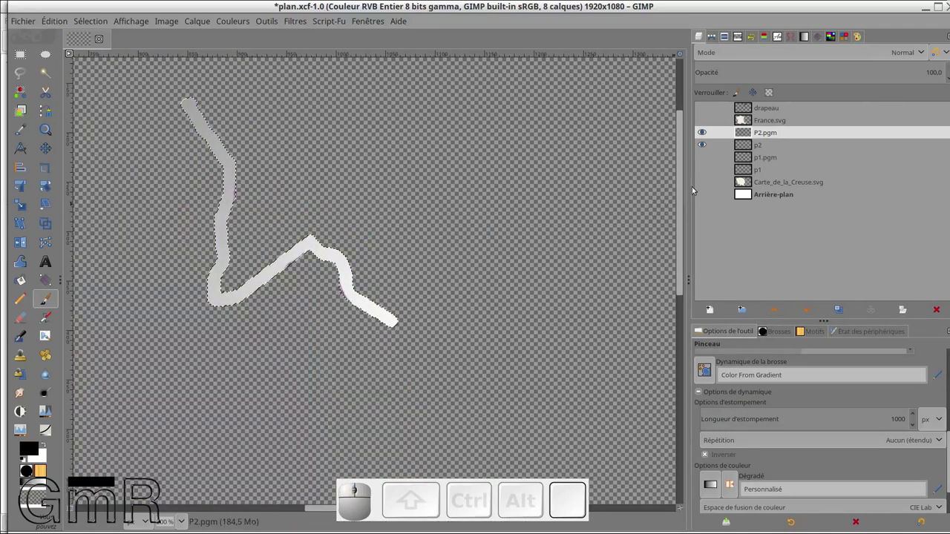
scroll("up", 3)
scroll("up", 3)
scroll("up", 3)
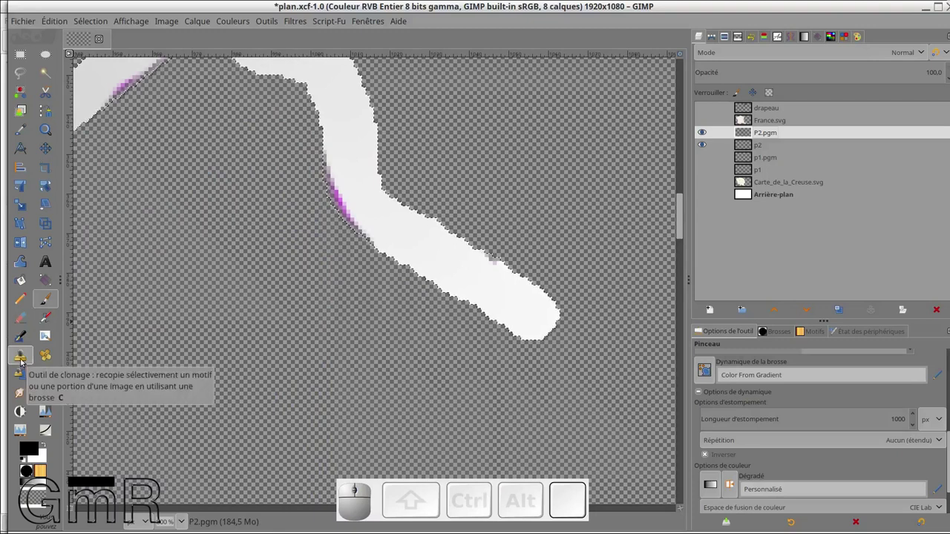
Step: Select the Clone tool with the dynamics-off preset and a hard round brush around size 18.5
left_click(23, 361)
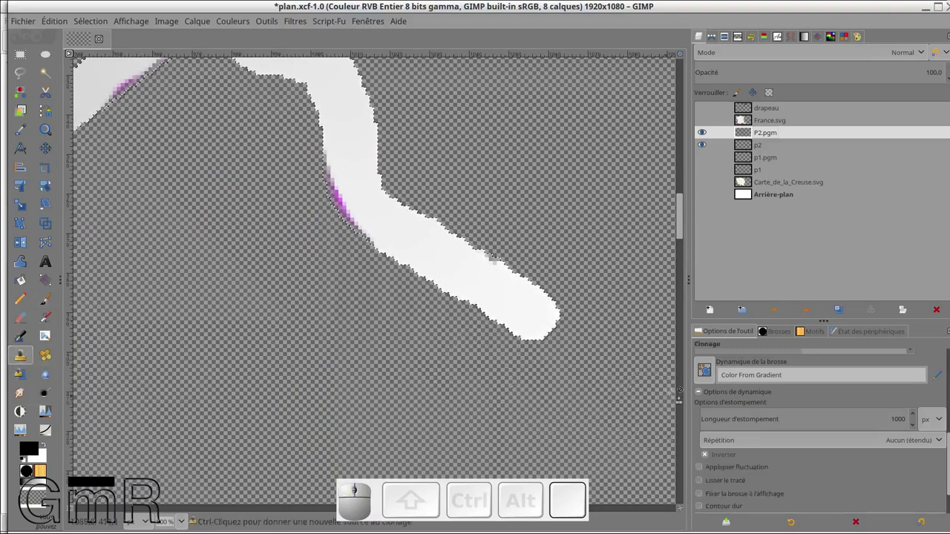
left_click(714, 379)
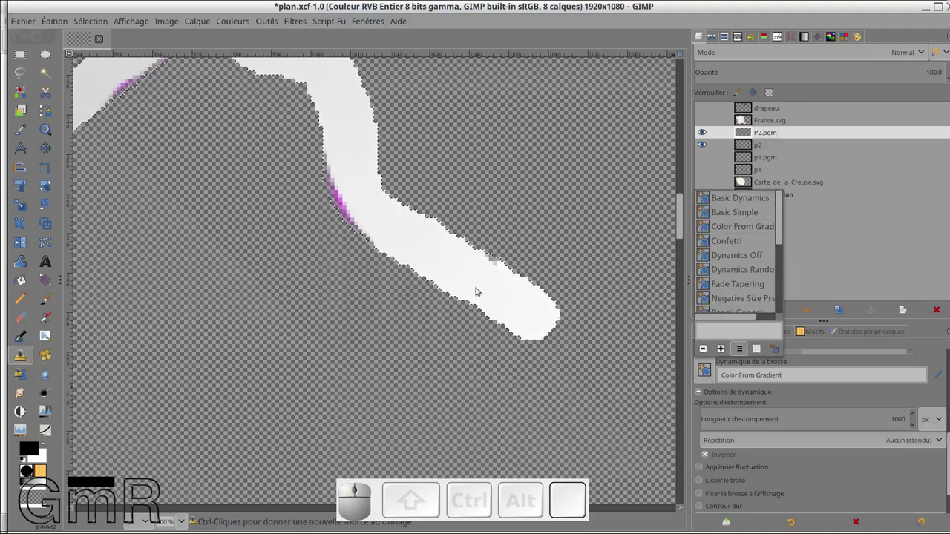
scroll("up", 3)
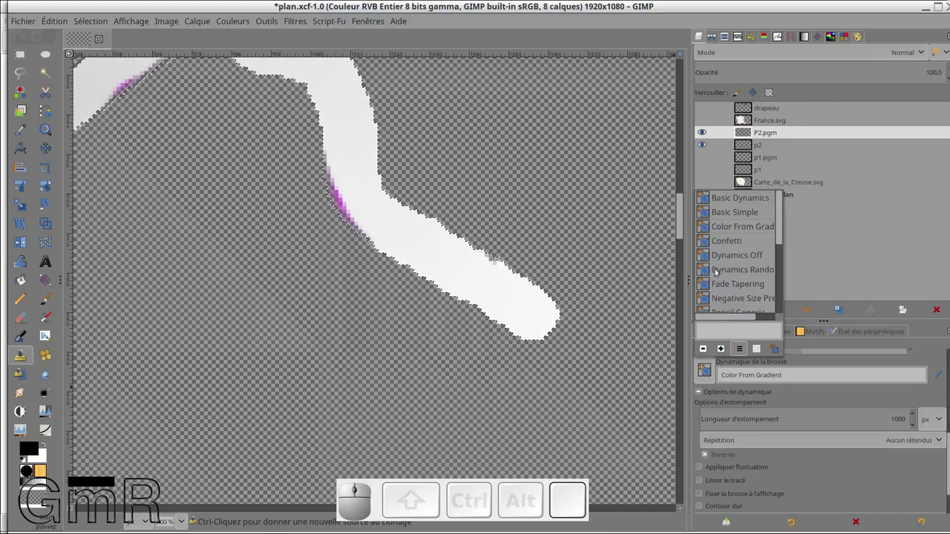
left_click(728, 259)
scroll("up", 3)
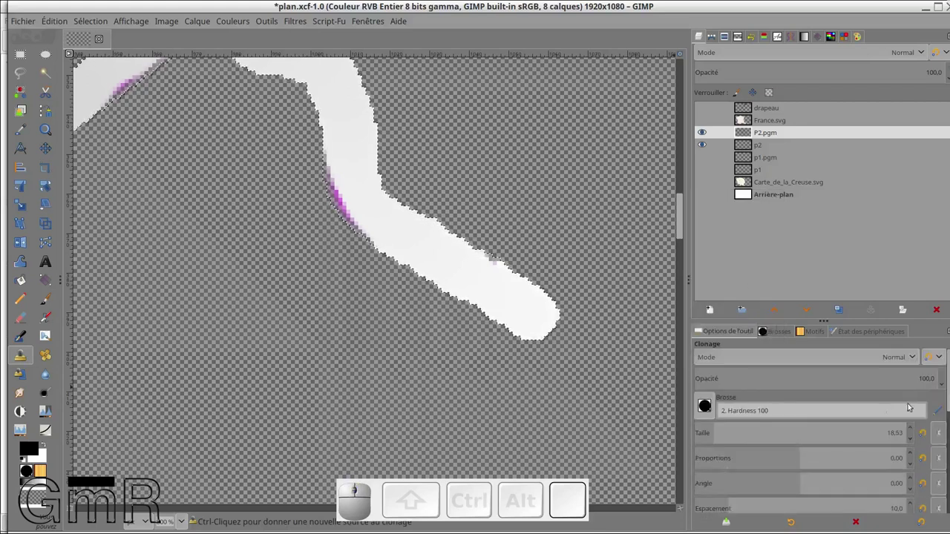
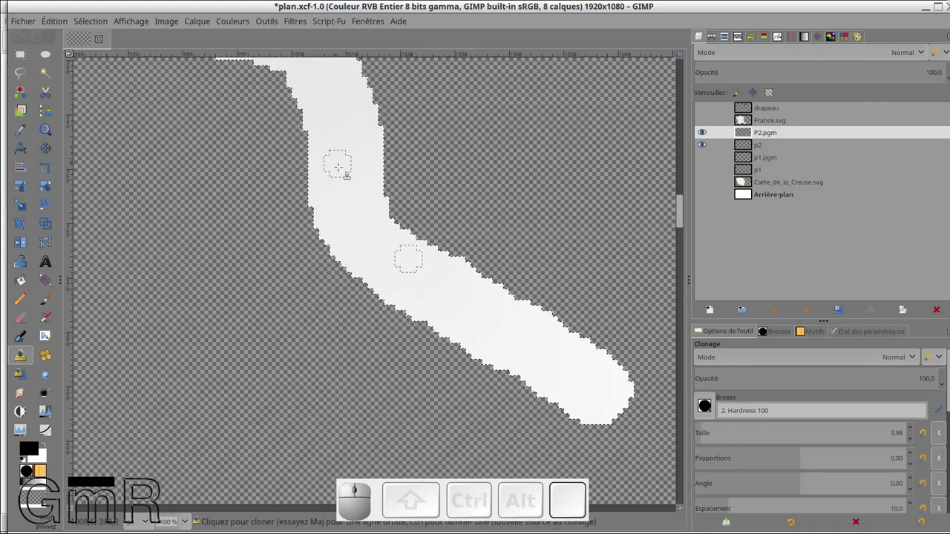
Step: After cloning away the fringes, clear the selection with Select > None and hide the p2 layer
scroll("up", 3)
scroll("down", 3)
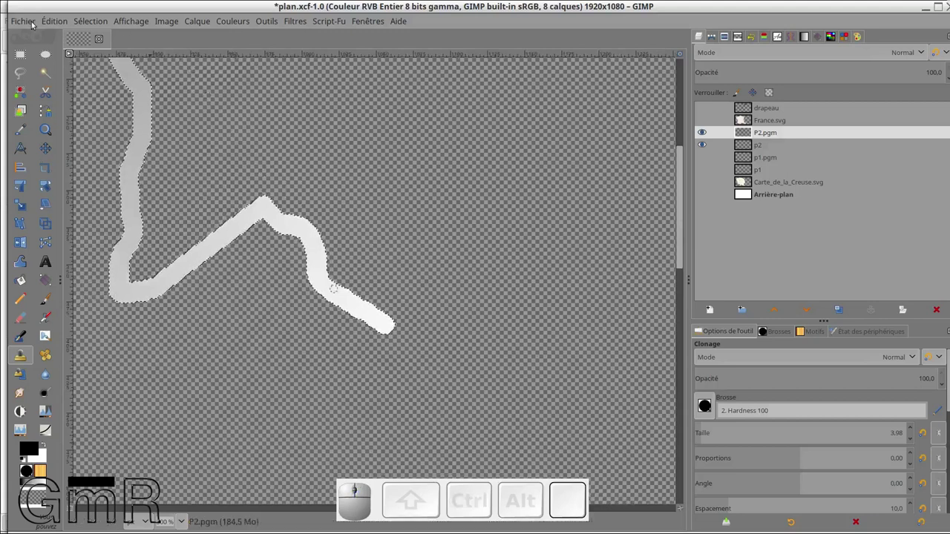
left_click(55, 24)
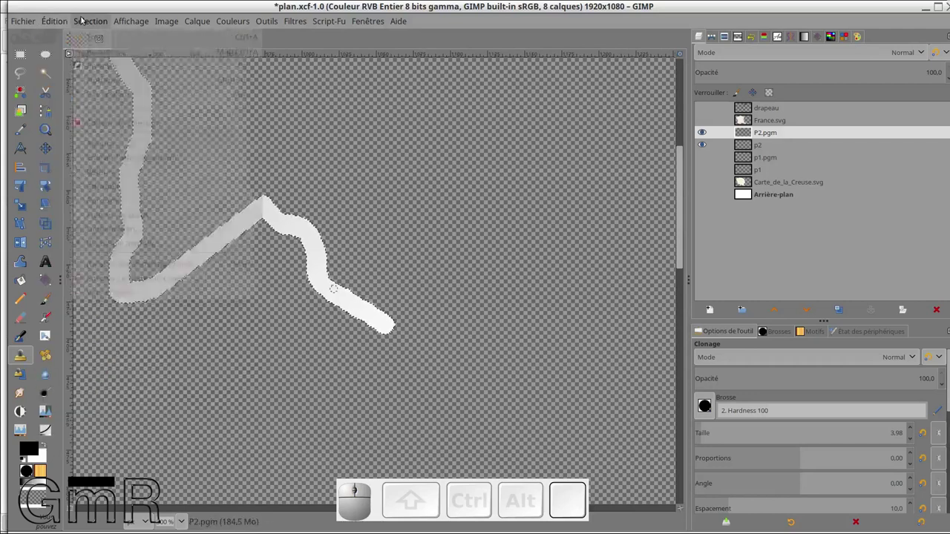
left_click(96, 60)
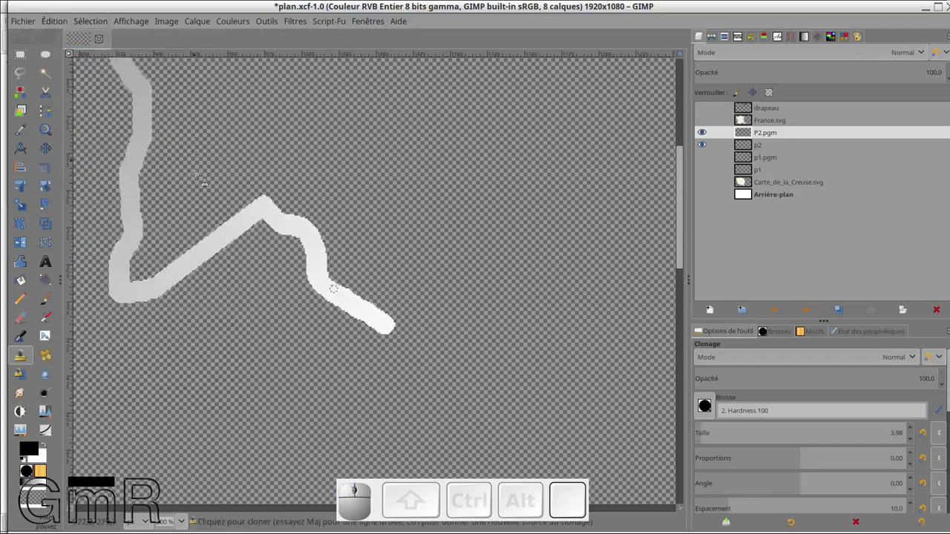
scroll("up", 3)
scroll("down", 3)
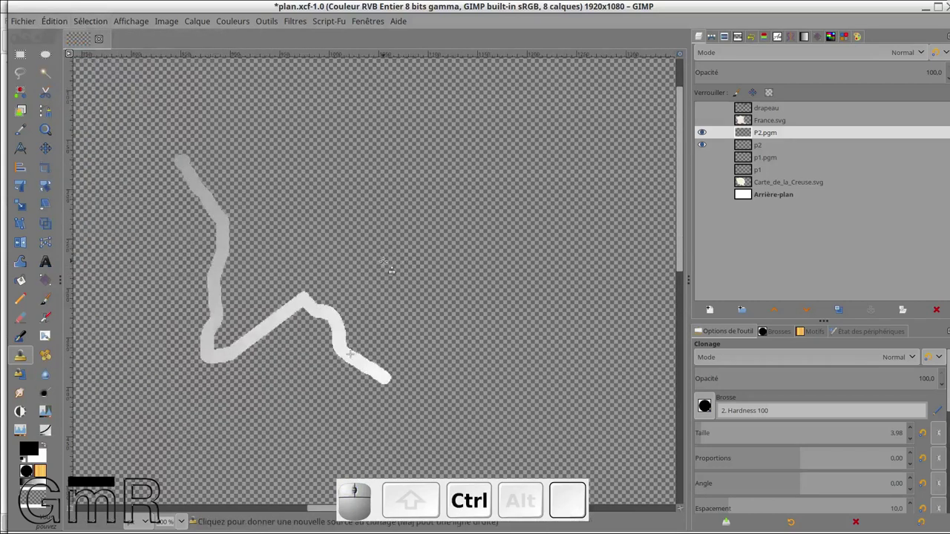
left_click(705, 149)
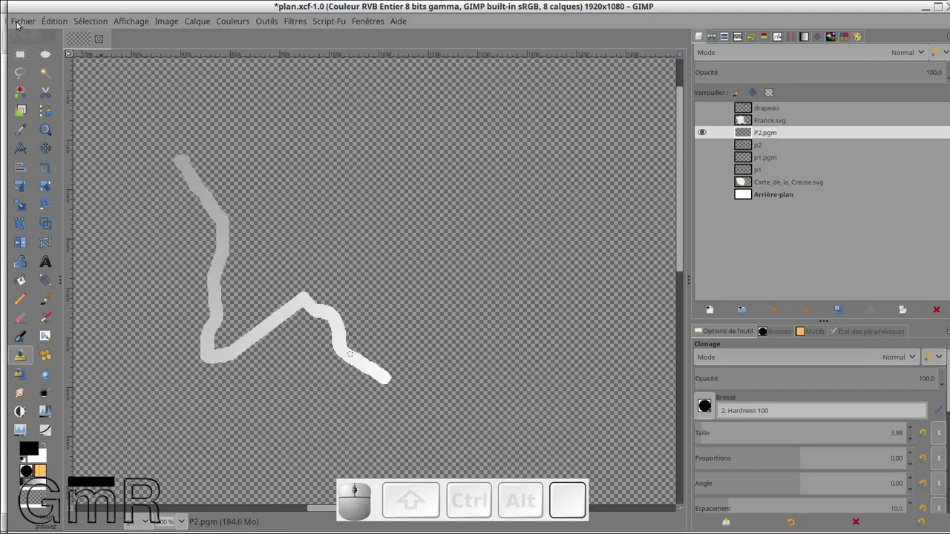
Step: Hide the grey P2.pgm route, show the magenta p2 layer and start Export As
left_click(20, 23)
left_click(64, 142)
left_click(709, 136)
left_click(710, 148)
left_click(37, 22)
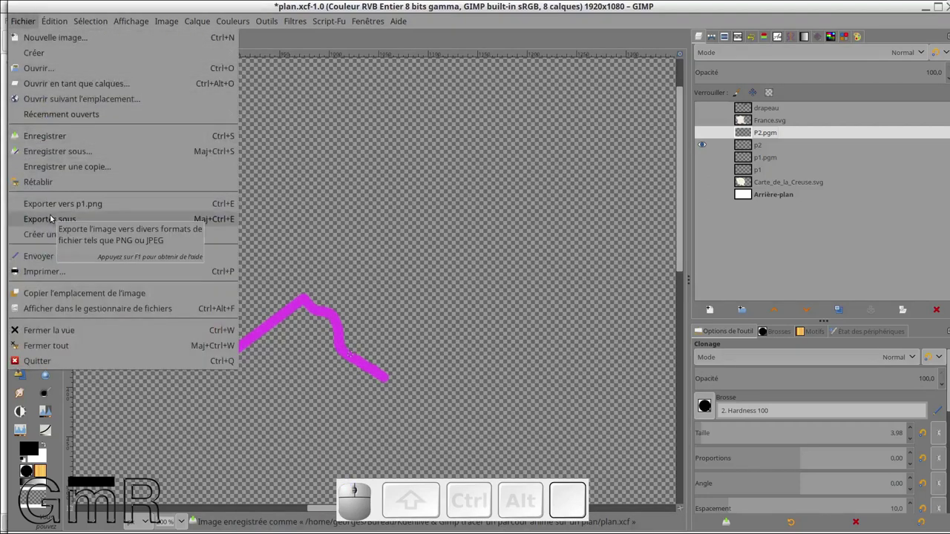
left_click(55, 217)
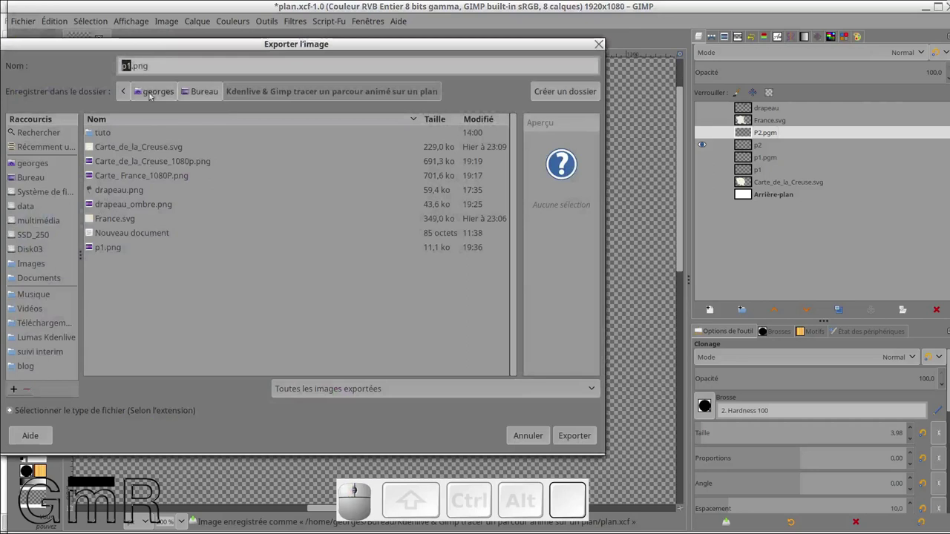
Step: Rename the export from p1.png to p2.png and confirm the PNG export
key("Right")
key("Left")
key("Right")
key("BackSpace")
key("KP_2")
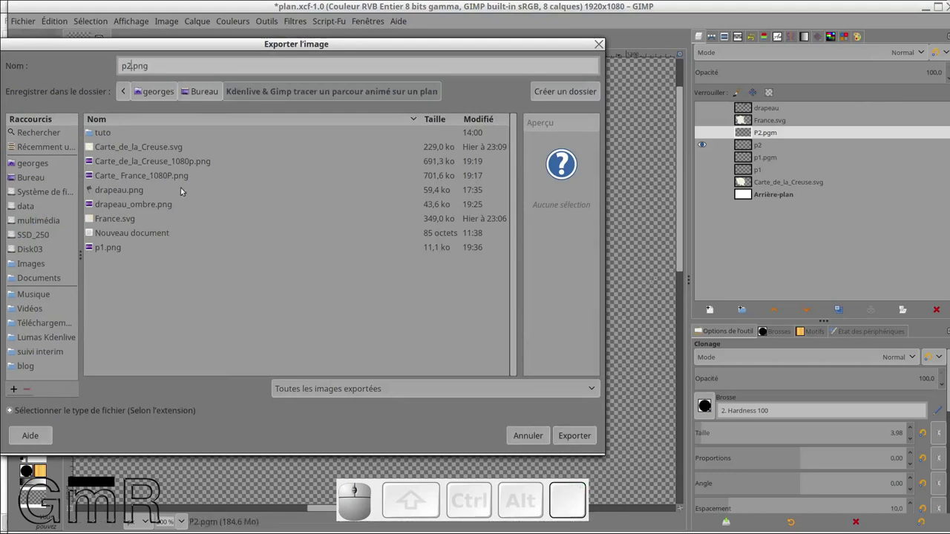
left_click(577, 434)
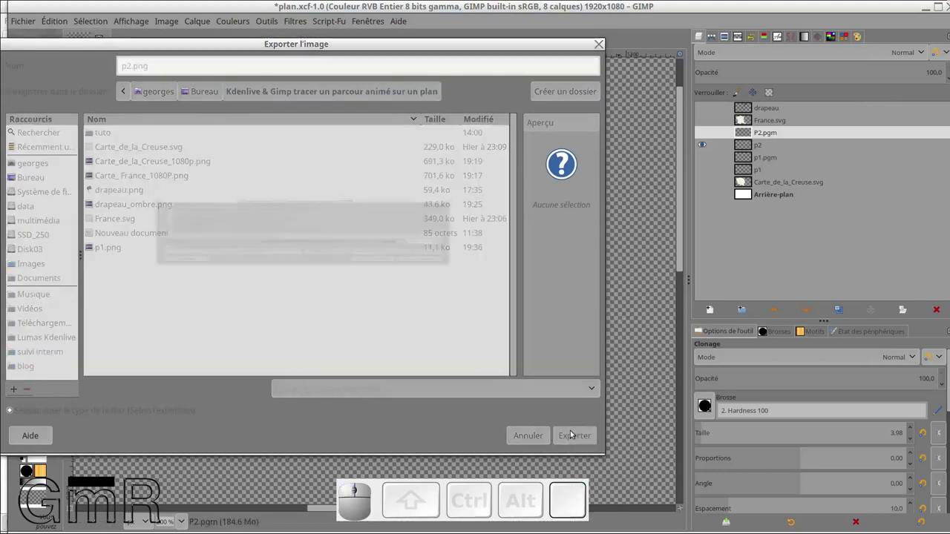
left_click(421, 346)
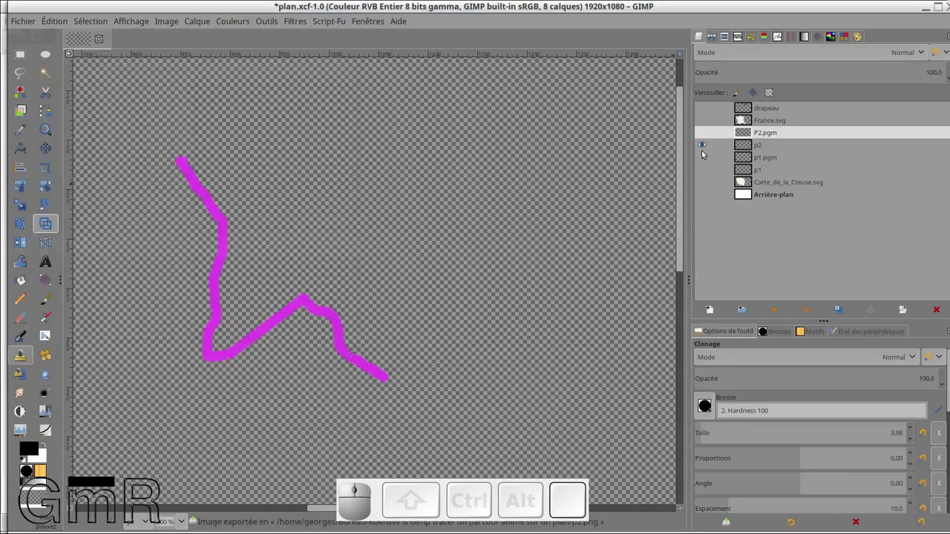
Step: Start exporting the route mask from GIMP under the name p2.pgm
left_click(705, 139)
left_click(706, 150)
left_click(31, 24)
left_click(73, 223)
Step: Choose Image PGM as the export file type from the format list
left_click(17, 410)
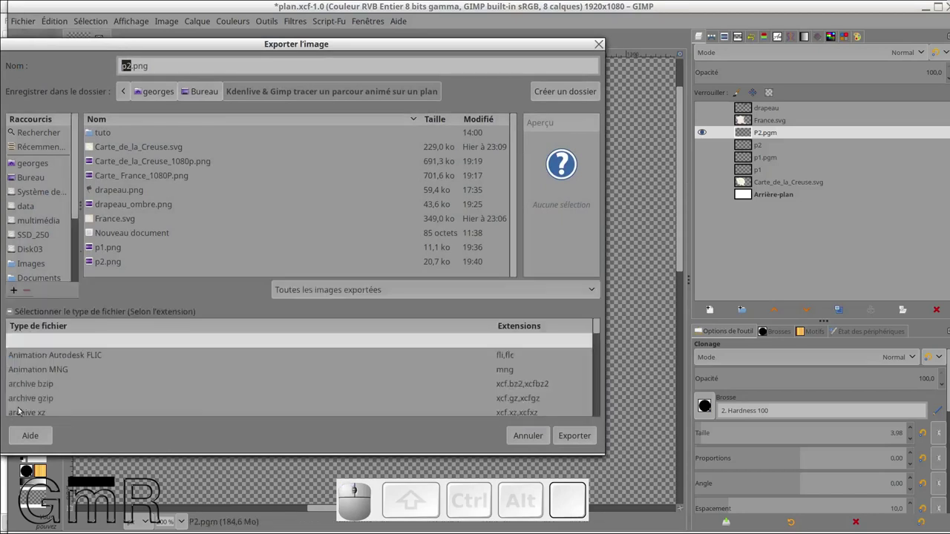
scroll("down", 3)
scroll("down", 3)
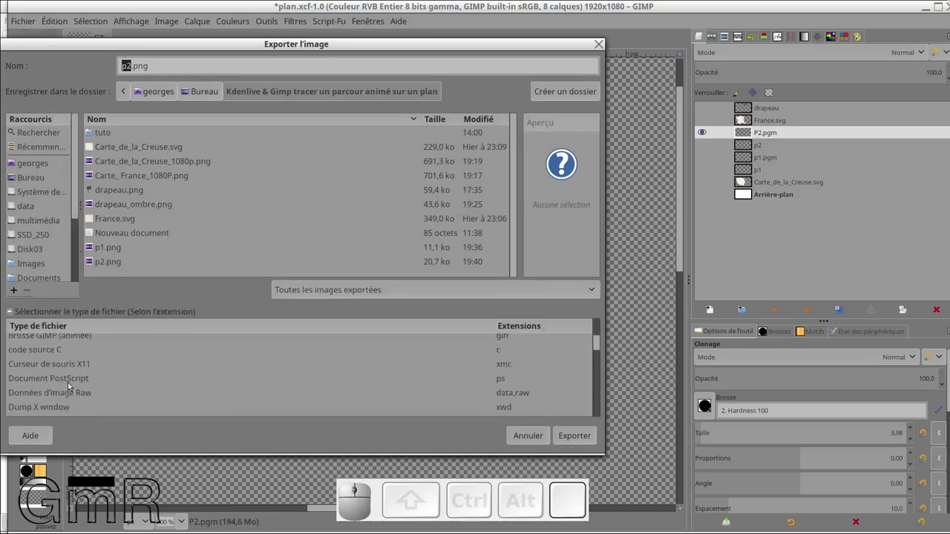
scroll("up", 3)
scroll("down", 3)
scroll("down", 3)
scroll("down", 3)
scroll("down", 3)
scroll("down", 3)
left_click(34, 400)
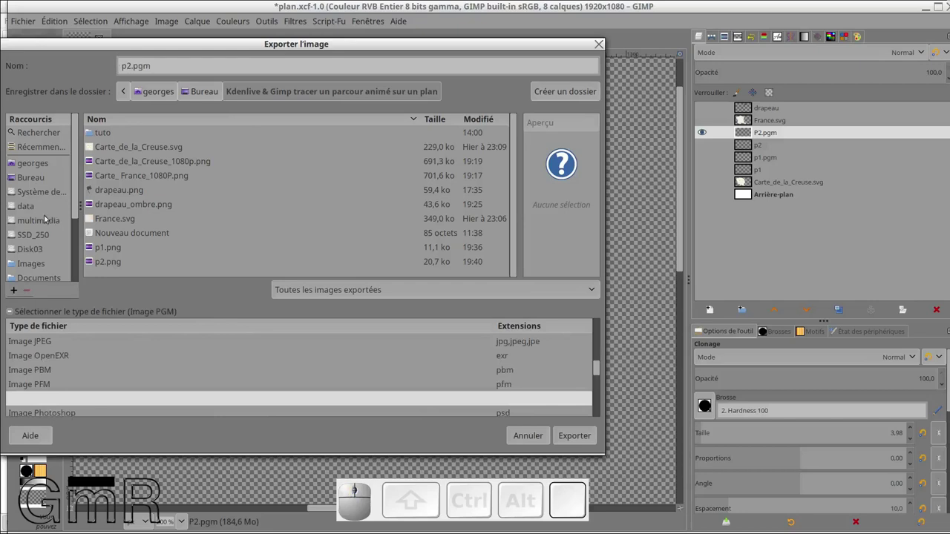
Step: Point the export at Kdenlive's HD lumas folder via the Lumas Kdenlive bookmark
scroll("down", 3)
scroll("down", 3)
scroll("down", 3)
left_click(44, 249)
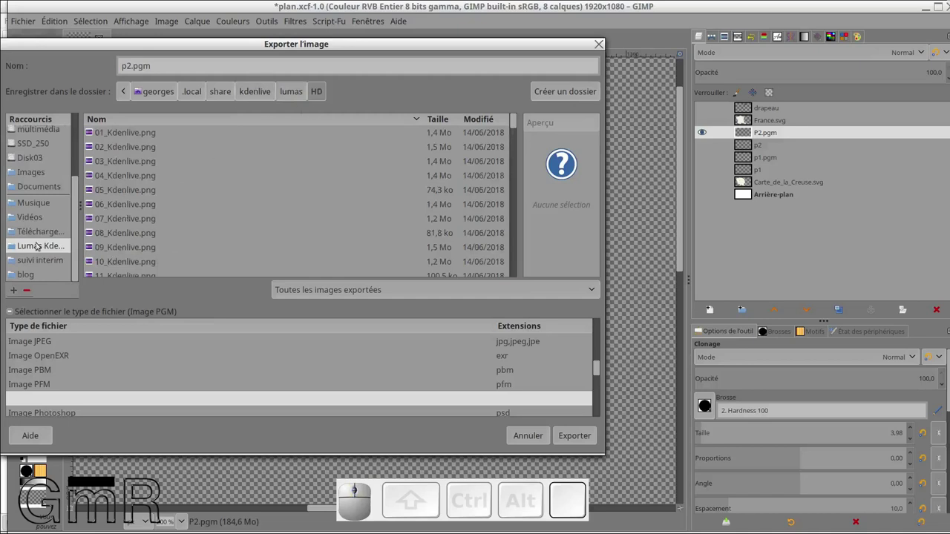
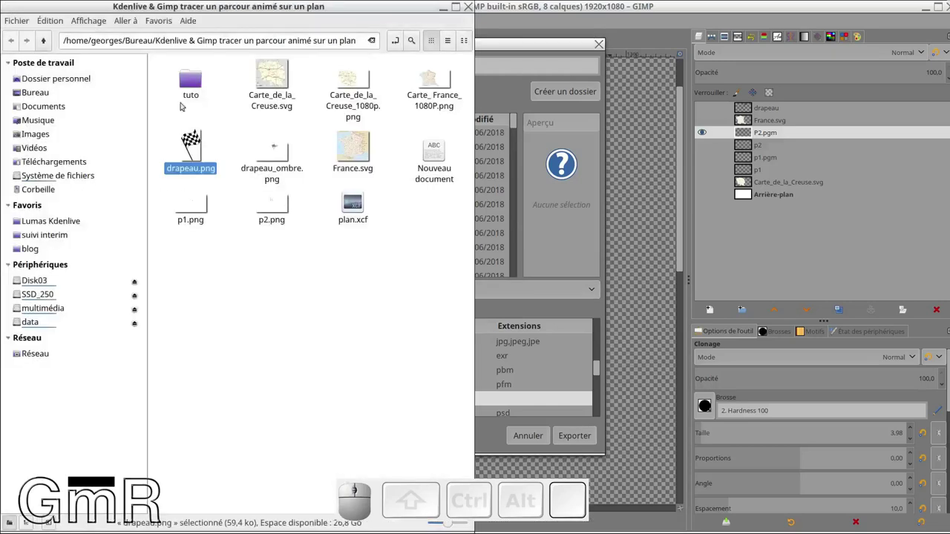
Step: Select the tuto subfolder inside the Kdenlive & Gimp project folder
left_click(196, 82)
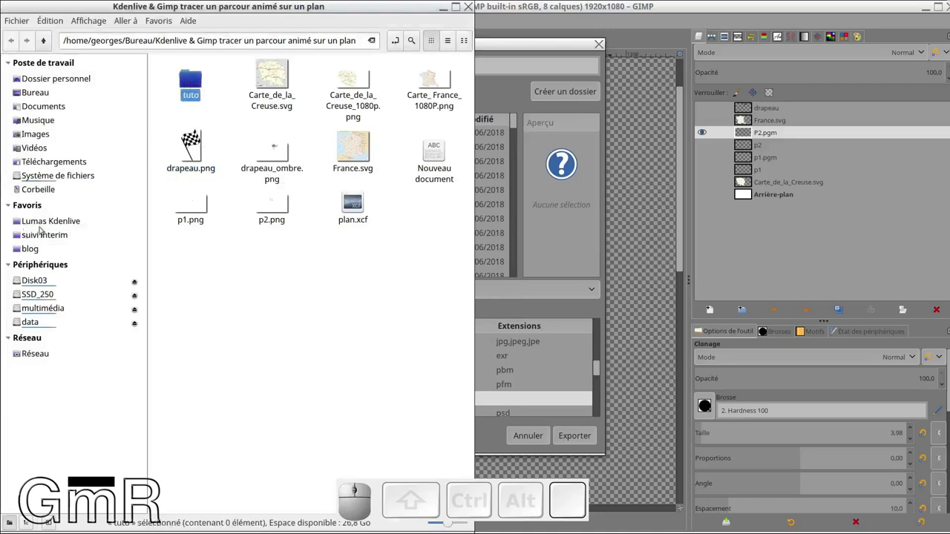
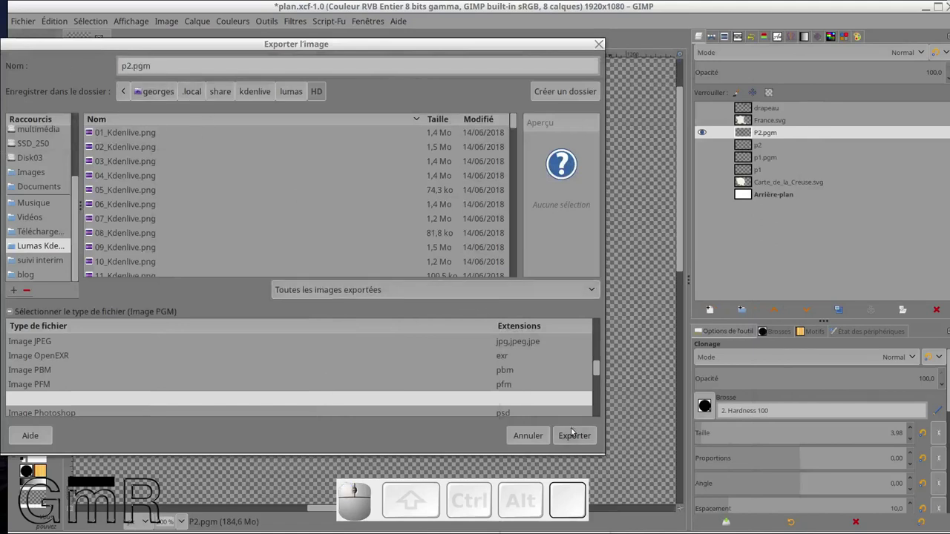
Step: Export p2.pgm as a raw (Brut) PGM, then save plan.xcf with Fichier > Enregistrer
left_click(578, 433)
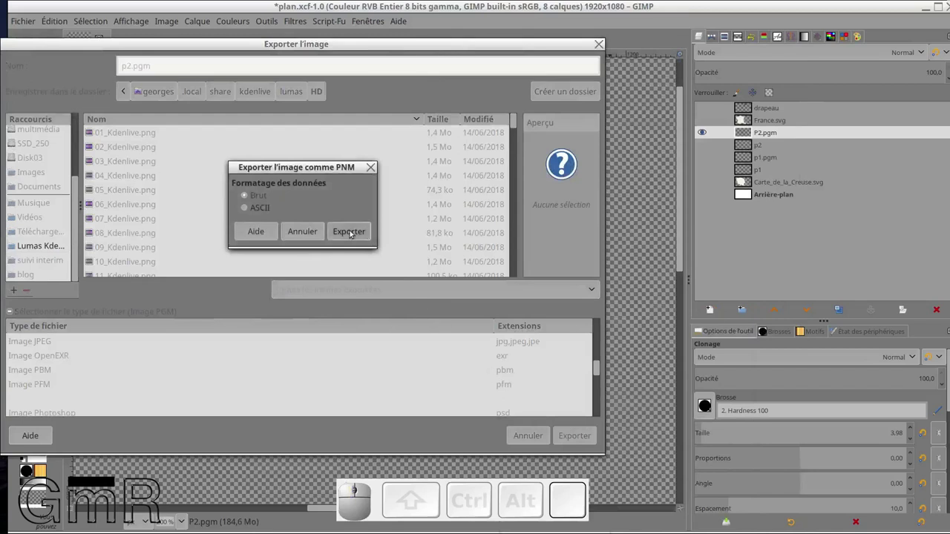
left_click(360, 232)
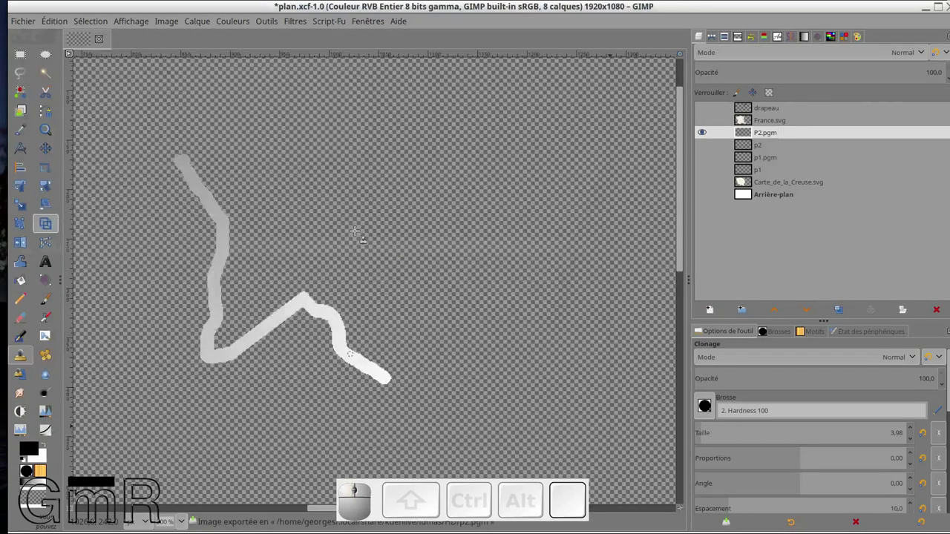
left_click(27, 23)
left_click(56, 136)
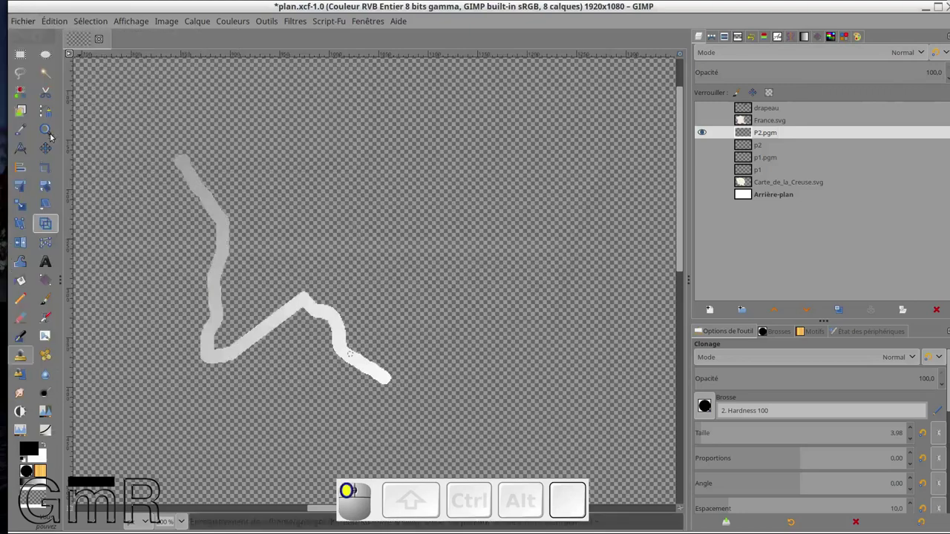
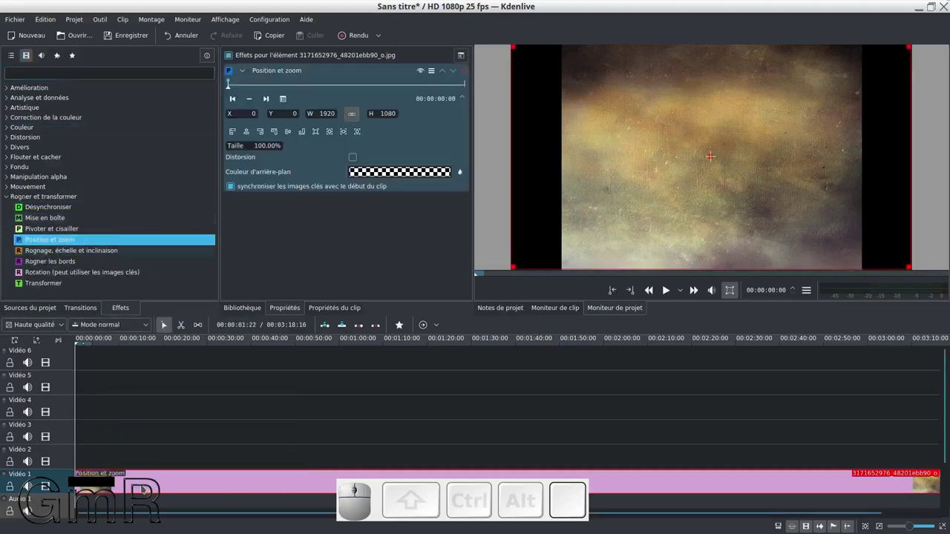
Step: Raise the background clip's Position et zoom Taille toward 140% with the wheel
scroll("up", 3)
scroll("up", 3)
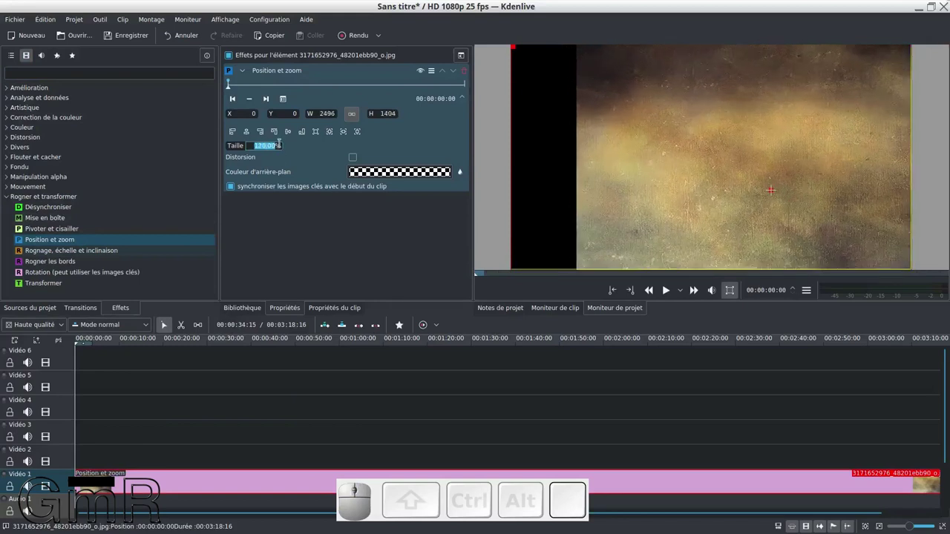
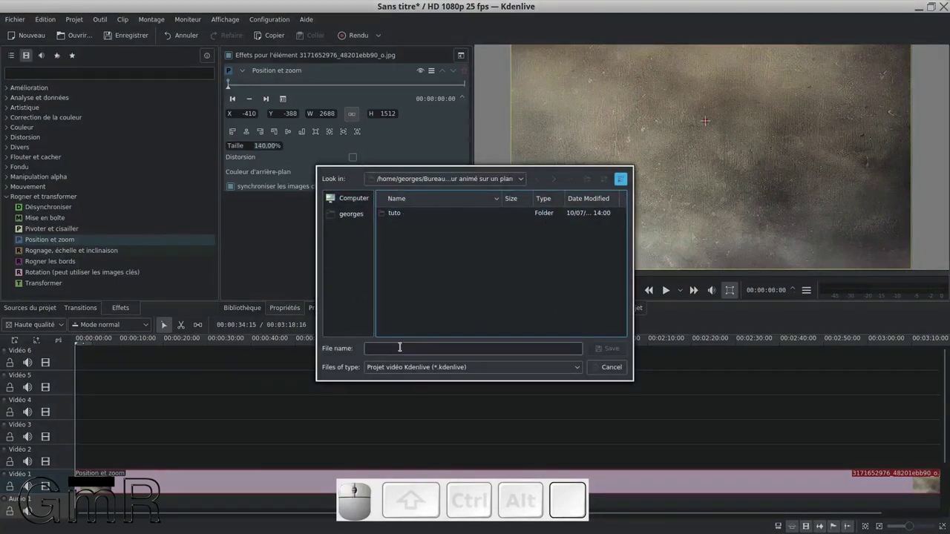
Step: Enter 'demo' as the project name in Kdenlive's save dialog
left_click(165, 325)
key("m")
key("o")
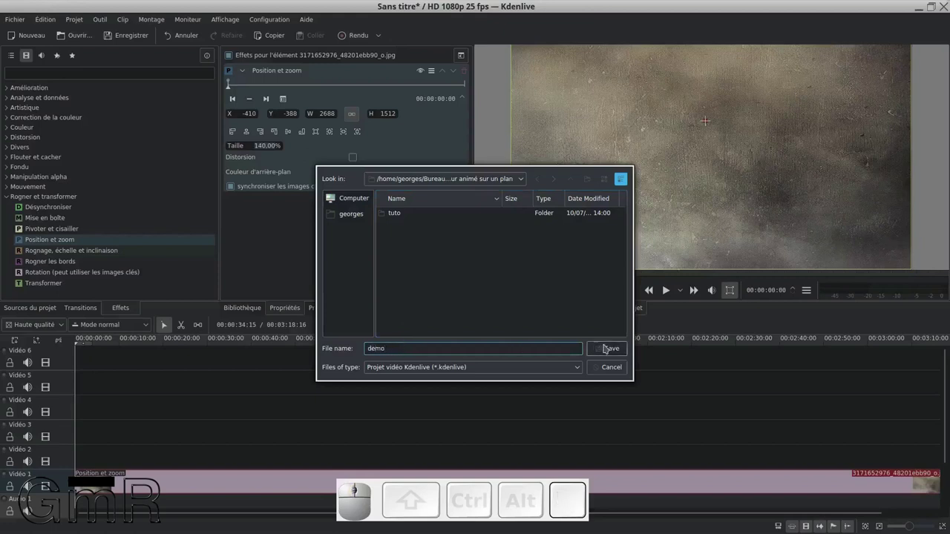
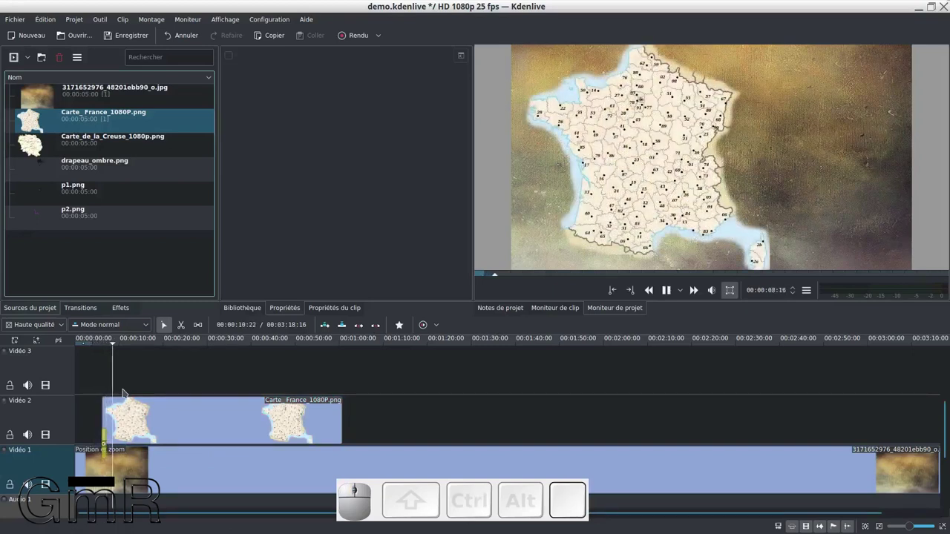
Step: Stop playback after reviewing the extended France map clip
key("space")
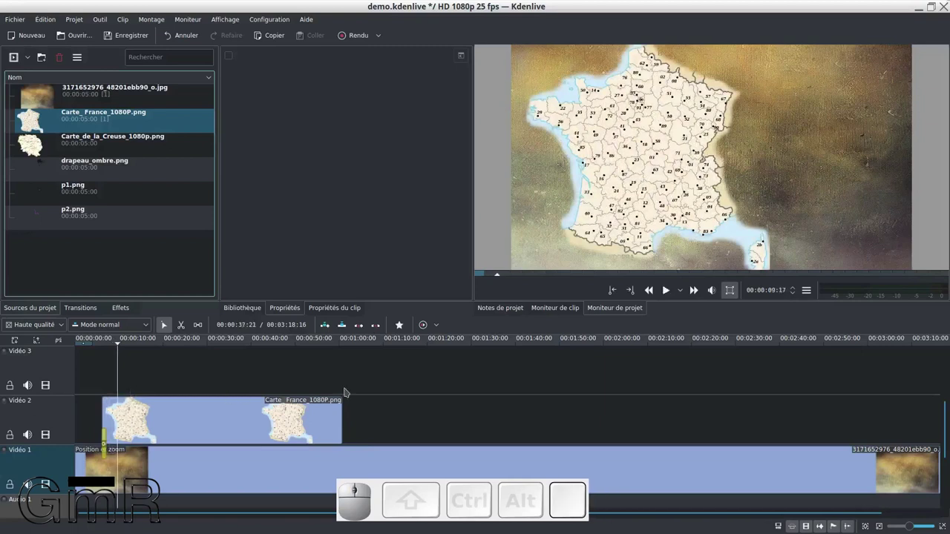
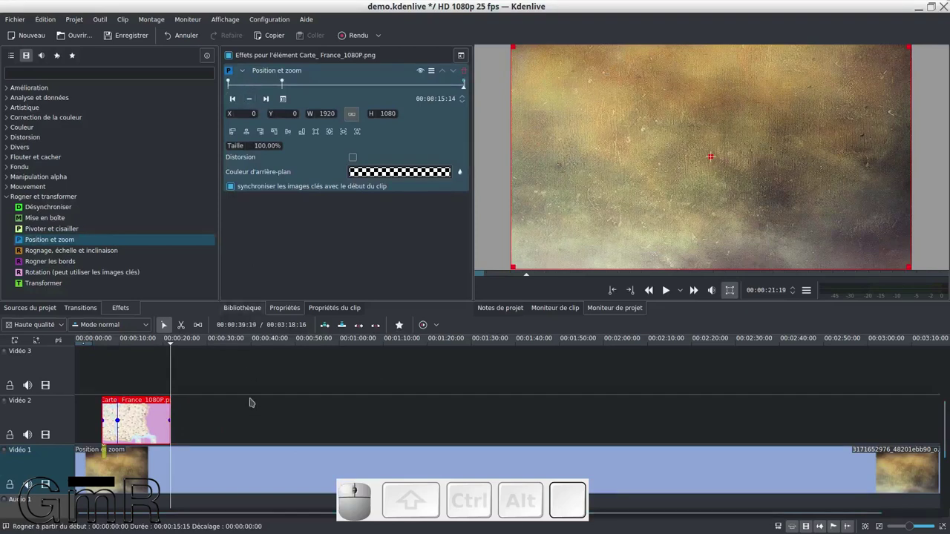
Step: Set the map's end keyframe to 600% and wheel X/Y to frame the eastern departments
key("Left")
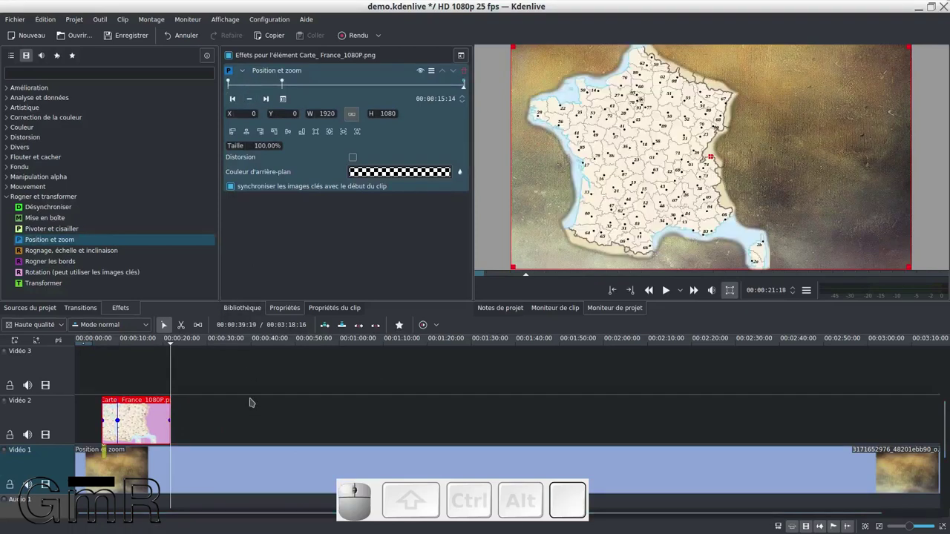
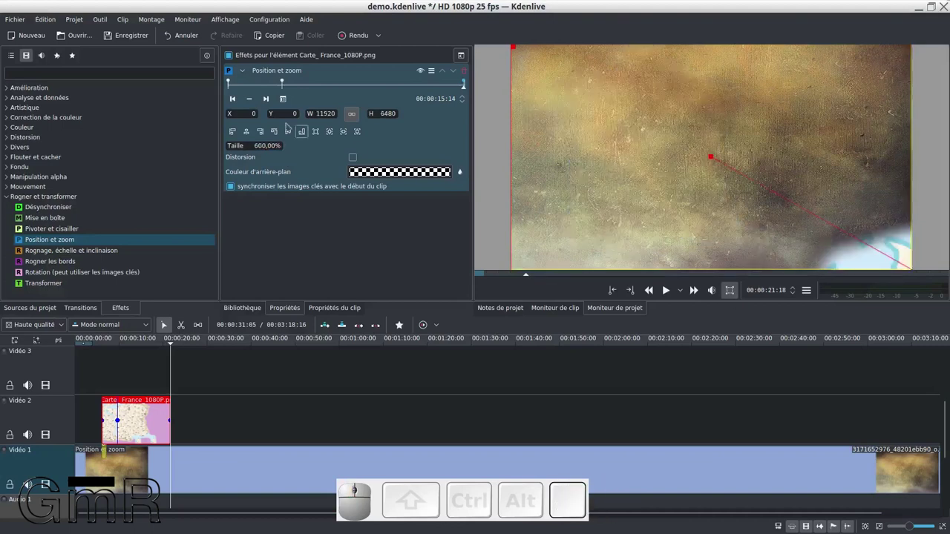
scroll("up", 3)
scroll("down", 3)
scroll("up", 3)
scroll("down", 3)
scroll("down", 3)
scroll("down", 3)
scroll("down", 3)
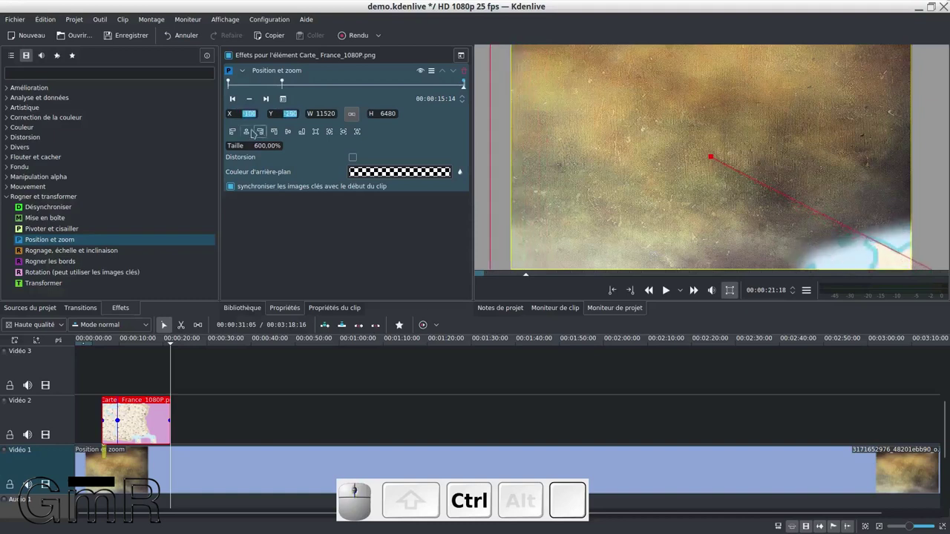
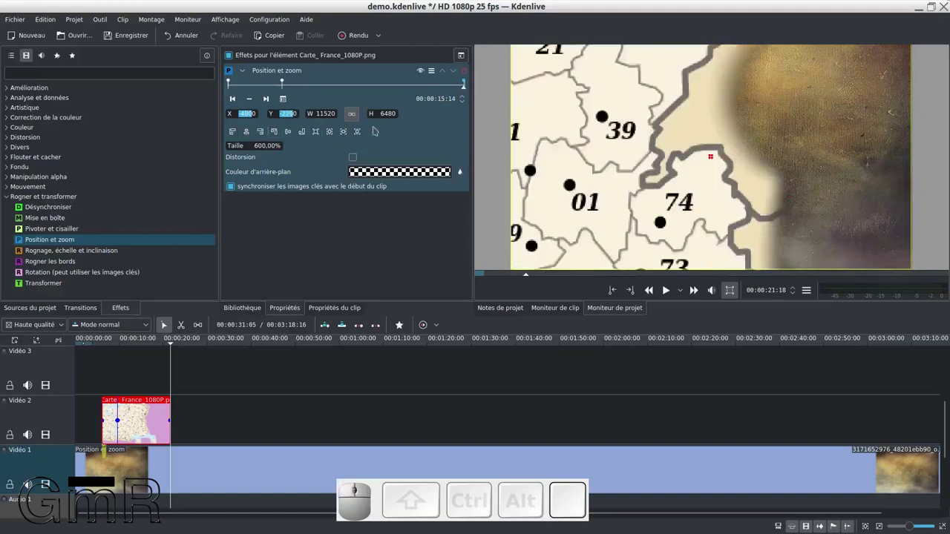
scroll("up", 3)
scroll("up", 3)
scroll("up", 3)
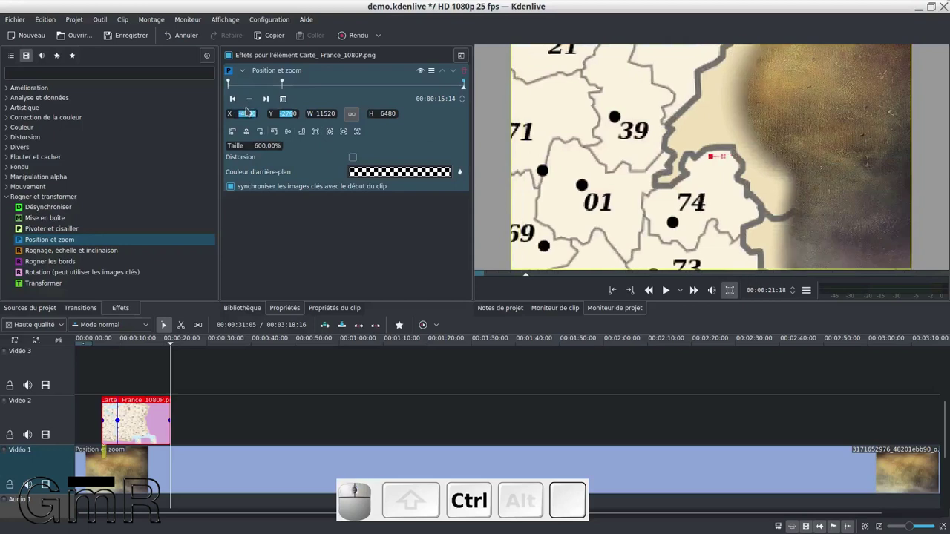
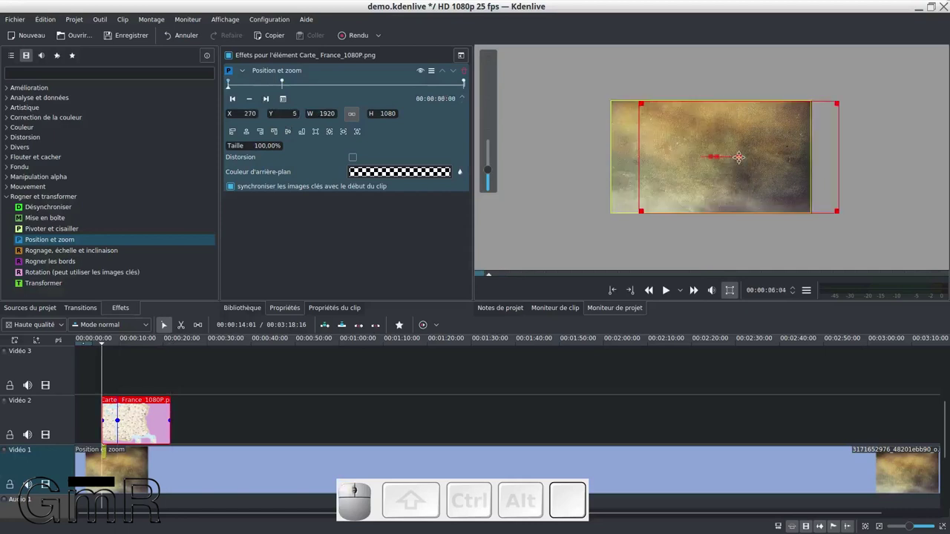
Step: Undo the accidental shift so the opening keyframe returns to 0,0 at 100%
key("ctrl+z")
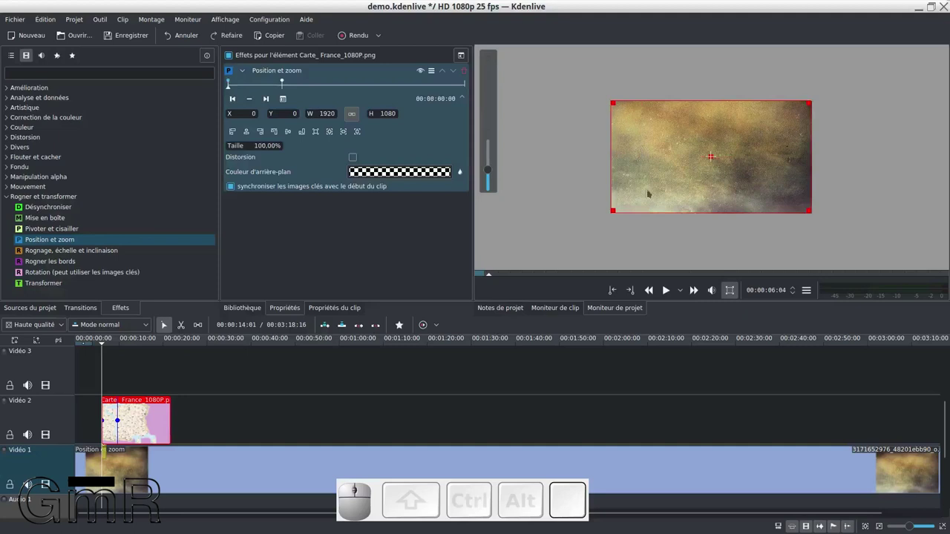
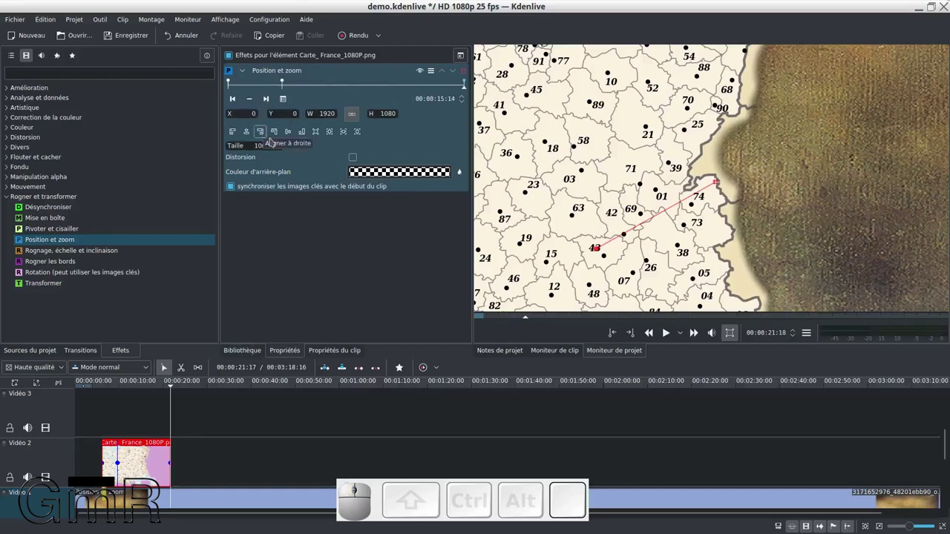
Step: Wheel the final keyframe's Taille down to 520% in Position et zoom
scroll("up", 3)
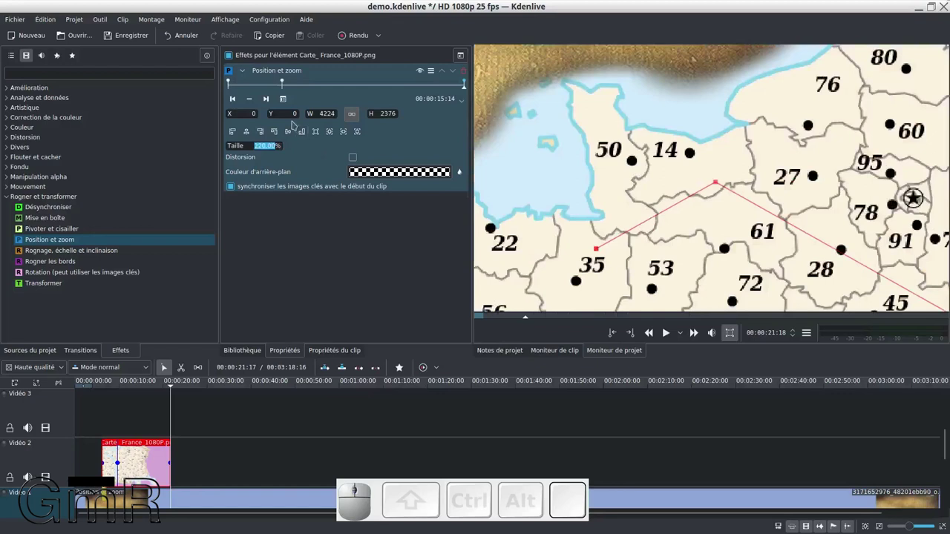
scroll("down", 3)
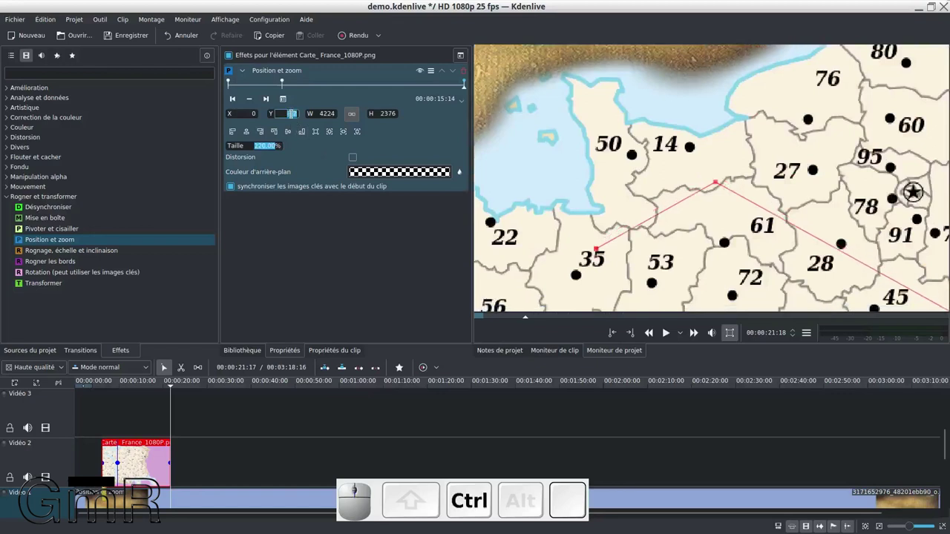
scroll("down", 3)
scroll("down", 3)
scroll("down", 3)
scroll("down", 3)
scroll("down", 3)
scroll("down", 3)
scroll("down", 3)
scroll("down", 3)
scroll("down", 3)
scroll("down", 3)
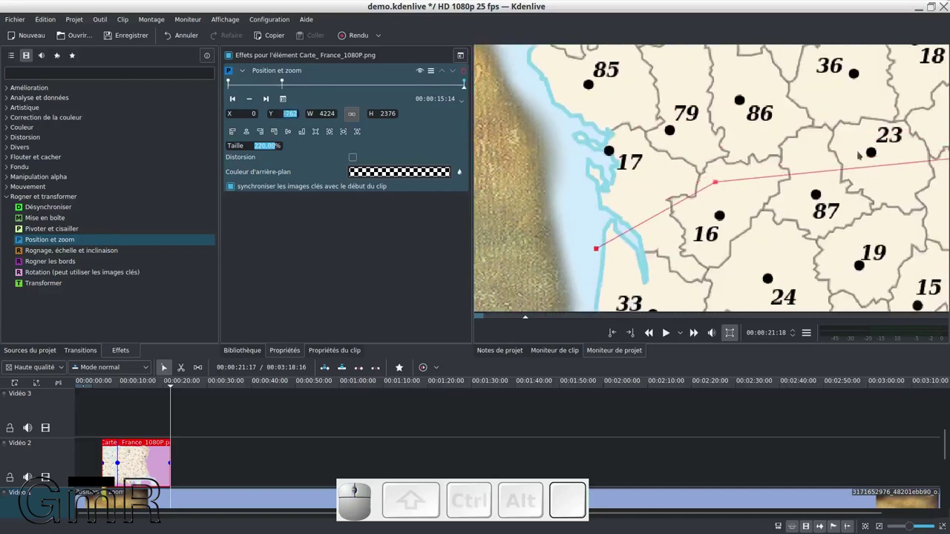
scroll("up", 3)
scroll("up", 3)
scroll("up", 3)
scroll("down", 3)
scroll("down", 3)
scroll("down", 3)
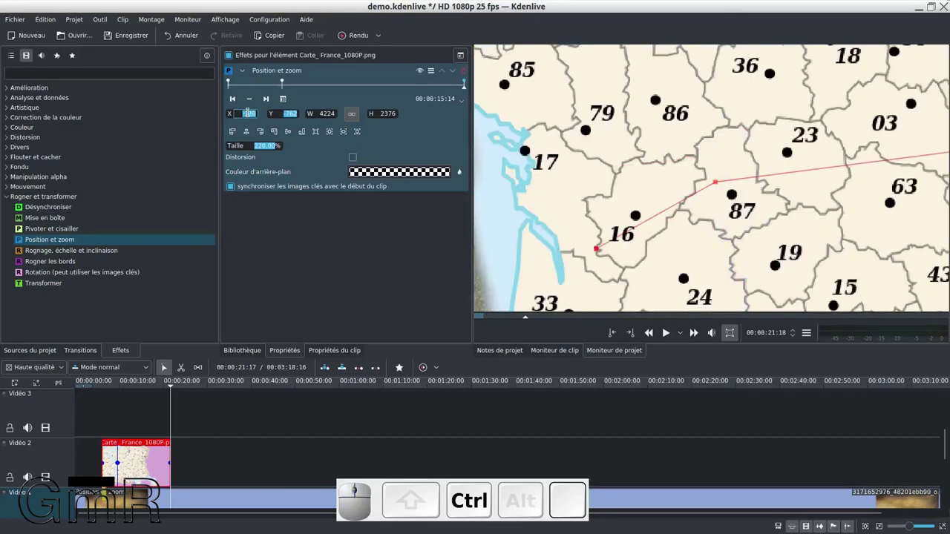
scroll("down", 3)
scroll("down", 3)
scroll("down", 3)
scroll("up", 3)
scroll("up", 3)
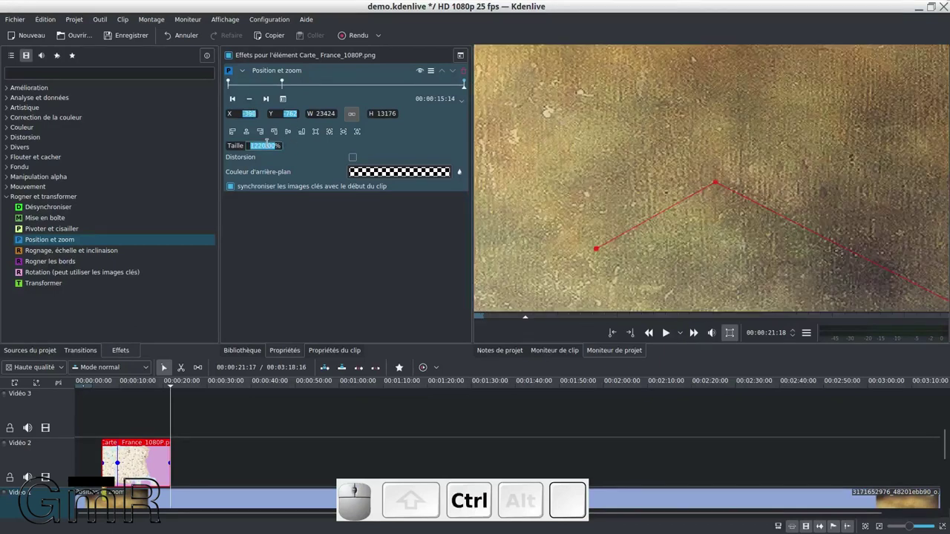
scroll("down", 3)
scroll("down", 3)
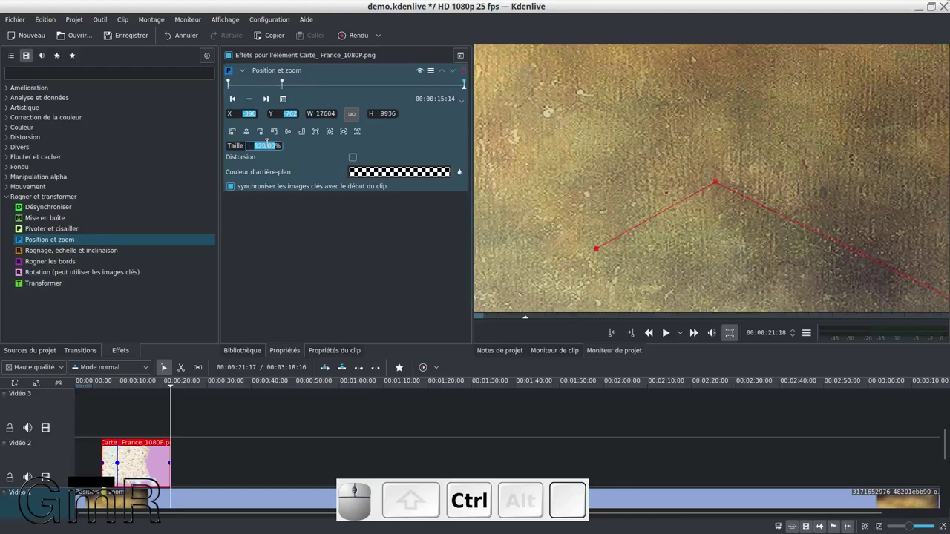
Step: Wheel X and Y so the 520% view settles on departments 79, 86 and 36
scroll("down", 3)
scroll("down", 3)
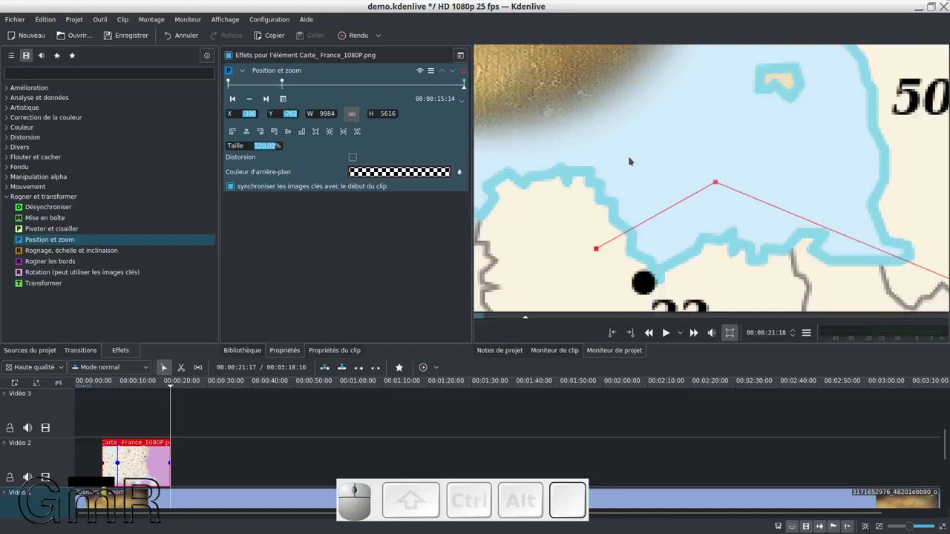
scroll("down", 3)
scroll("down", 3)
scroll("down", 3)
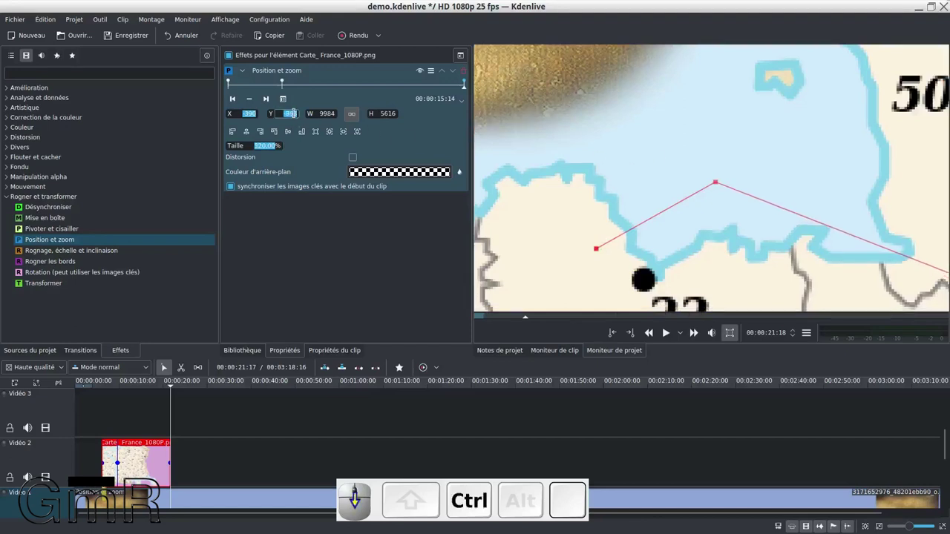
scroll("down", 3)
scroll("down", 3)
scroll("down", 3)
scroll("down", 3)
scroll("down", 3)
scroll("down", 3)
scroll("down", 3)
scroll("down", 3)
scroll("down", 3)
scroll("down", 3)
scroll("down", 3)
scroll("down", 3)
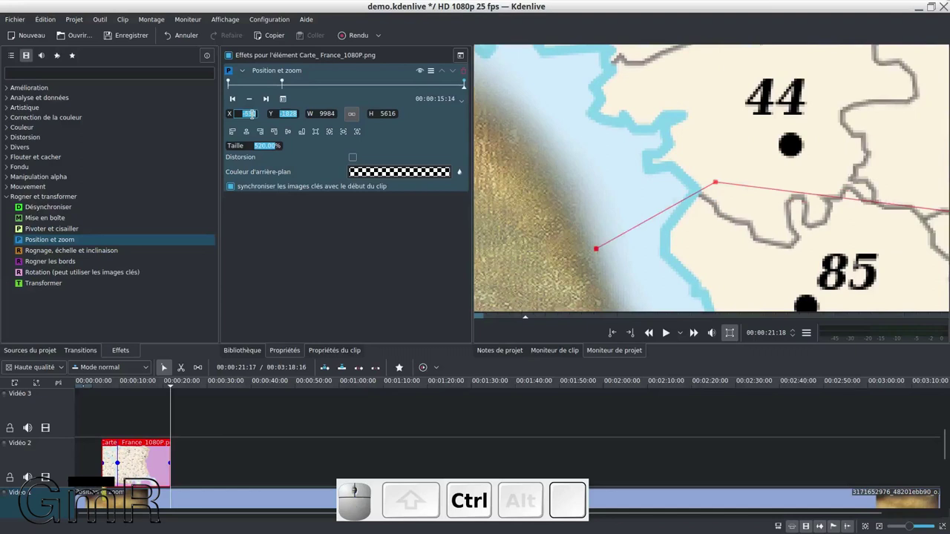
scroll("down", 3)
scroll("down", 3)
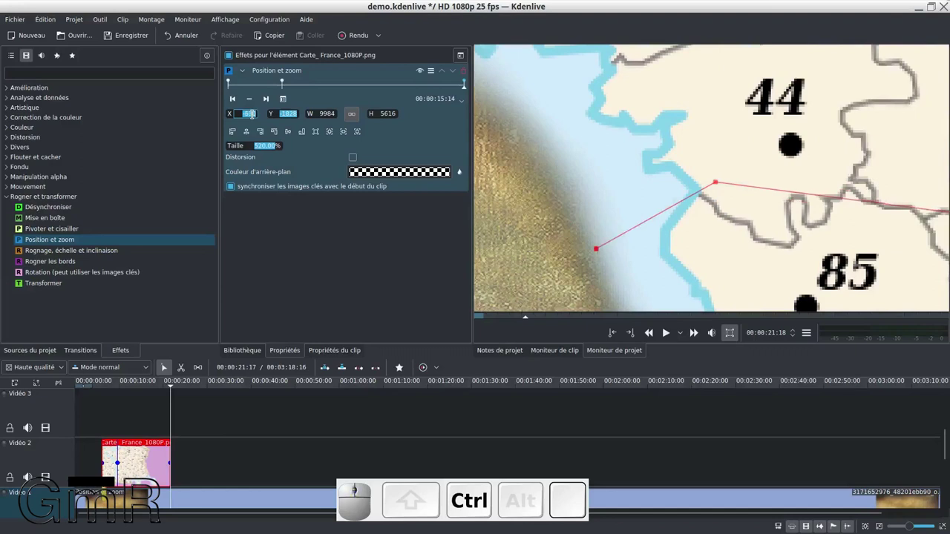
scroll("down", 3)
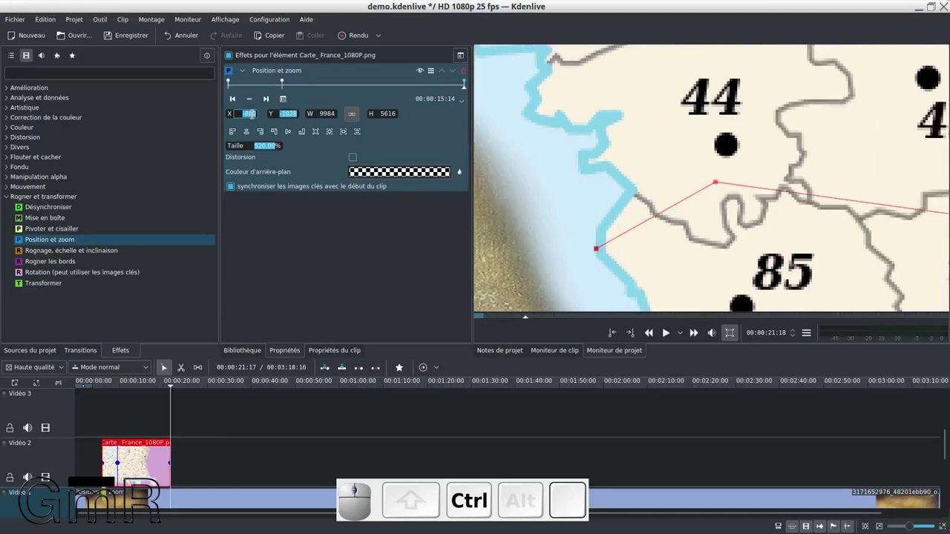
scroll("down", 3)
scroll("down", 3)
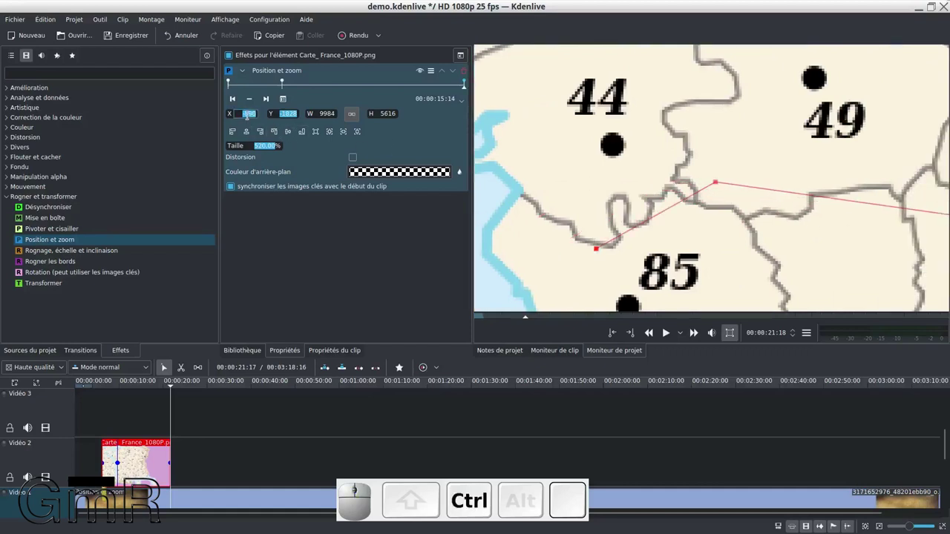
scroll("down", 3)
scroll("down", 3)
scroll("down", 3)
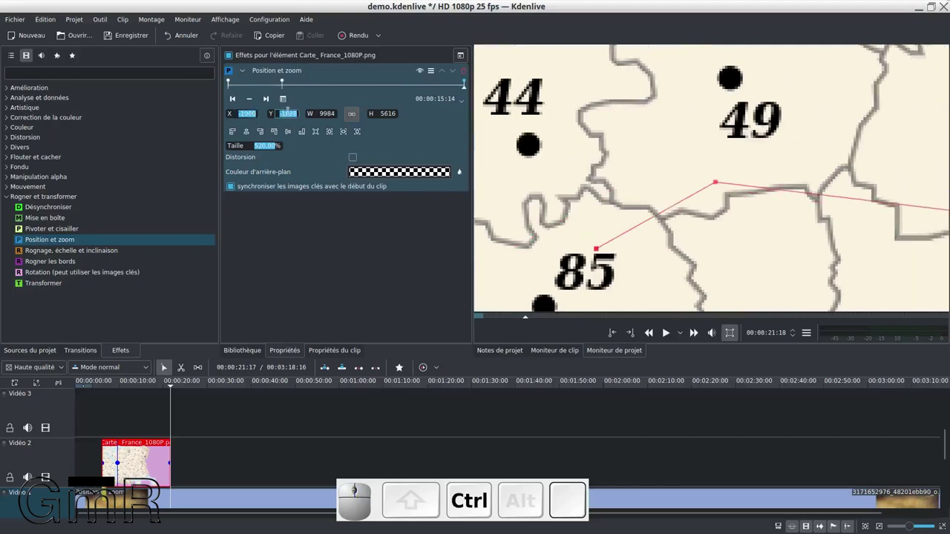
scroll("down", 3)
scroll("down", 3)
scroll("down", 3)
scroll("down", 3)
scroll("down", 3)
scroll("down", 3)
scroll("down", 3)
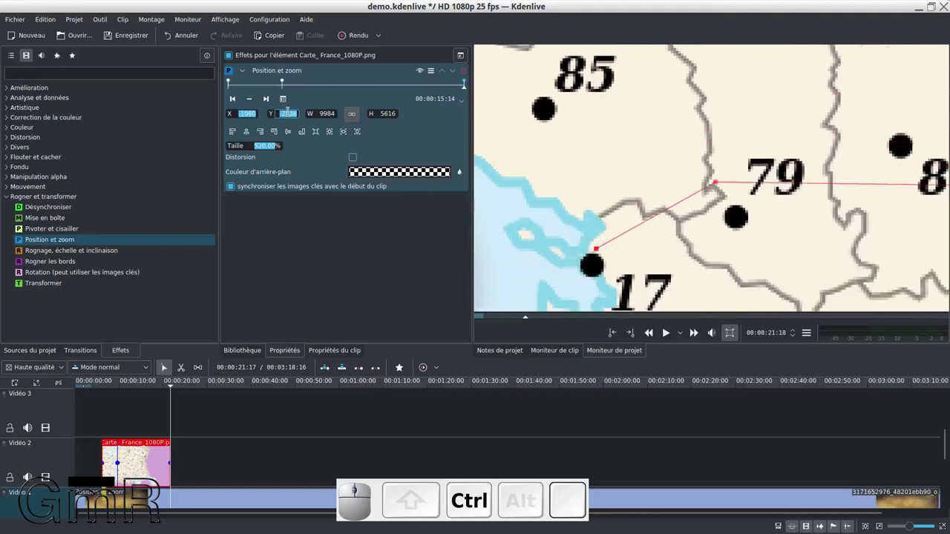
scroll("down", 3)
scroll("down", 3)
scroll("down", 3)
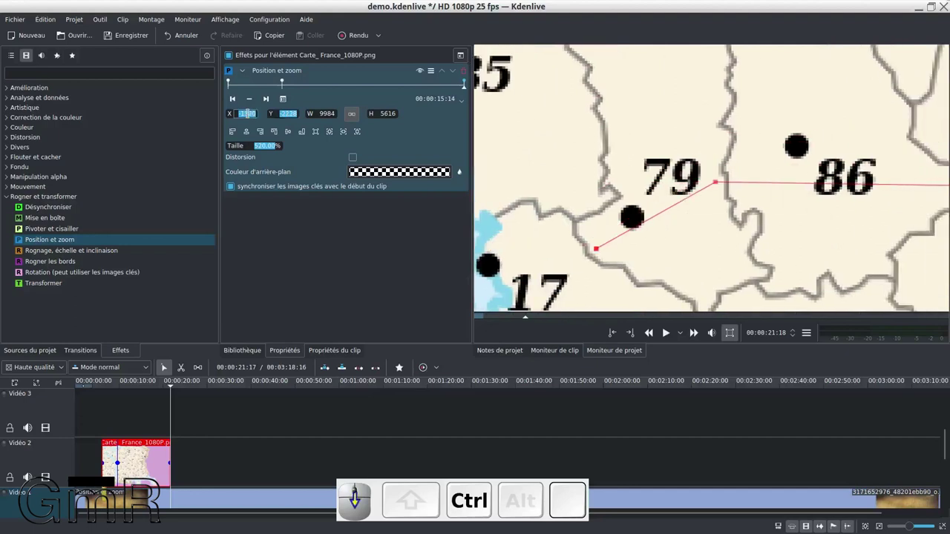
scroll("down", 3)
scroll("down", 3)
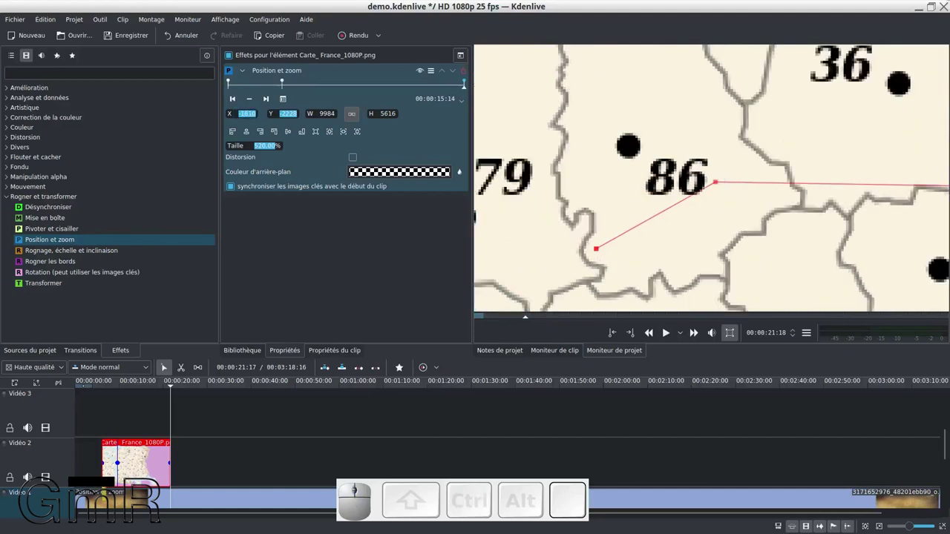
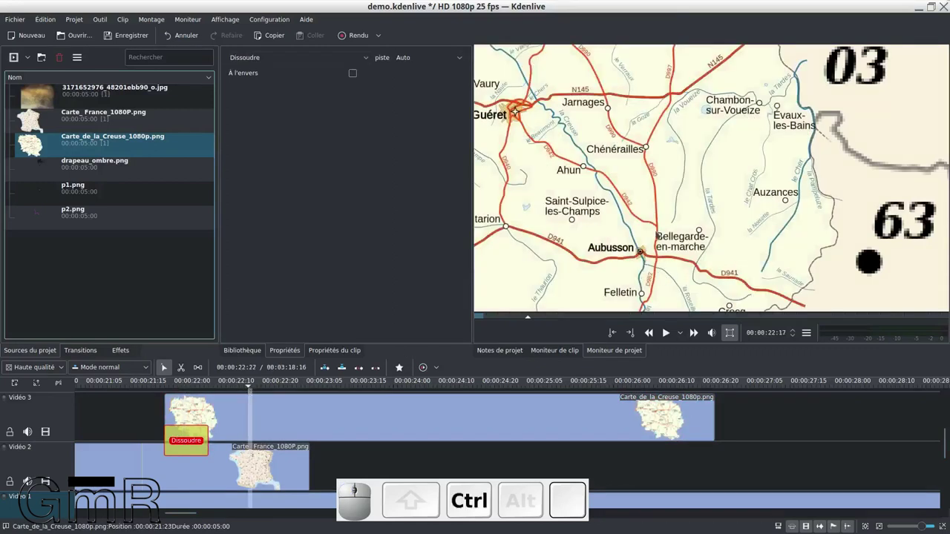
Step: Scroll the timeline while placing the Creuse map on Vidéo 3 near 22 s with a Dissoudre transition
scroll("down", 3)
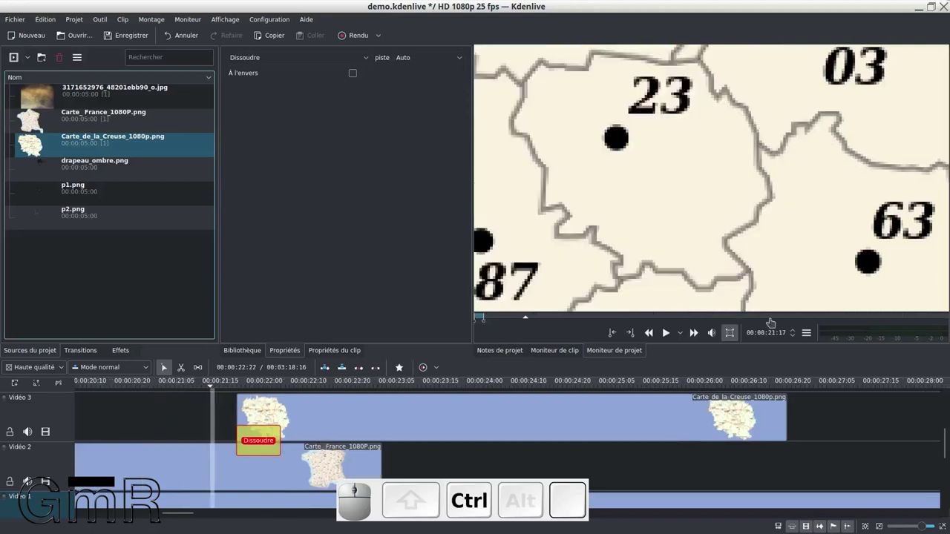
scroll("down", 3)
scroll("down", 3)
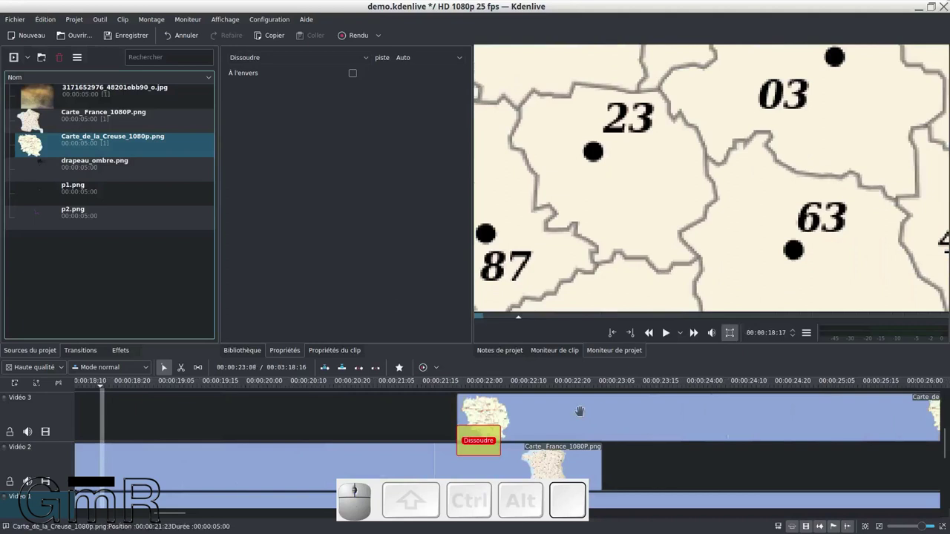
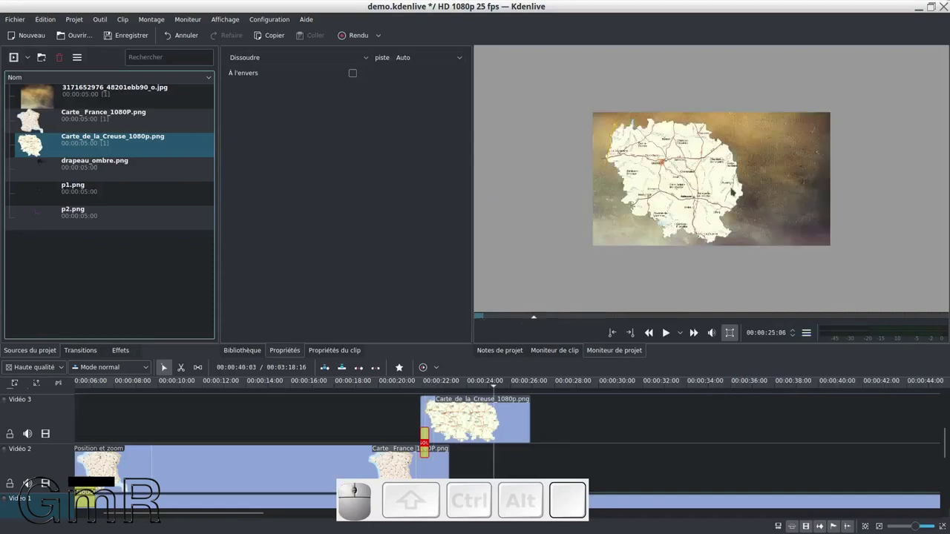
scroll("up", 3)
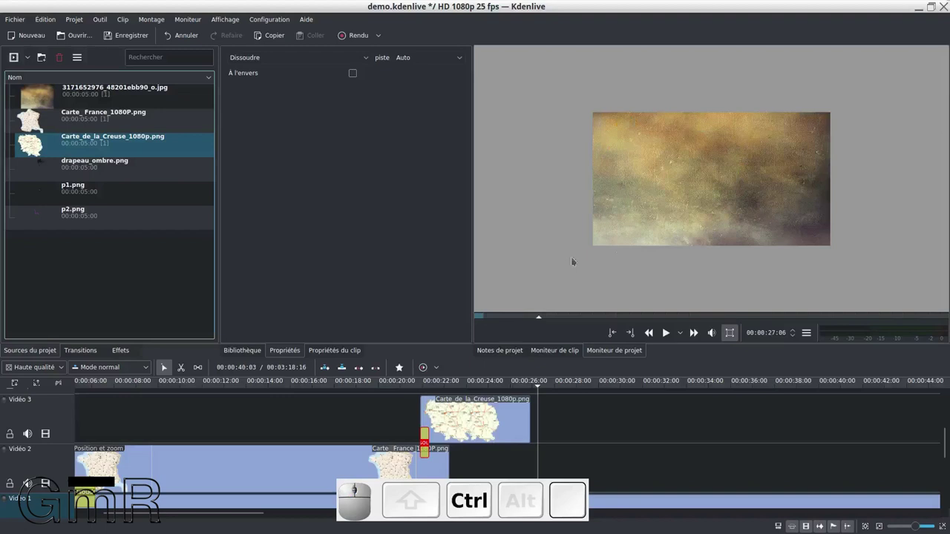
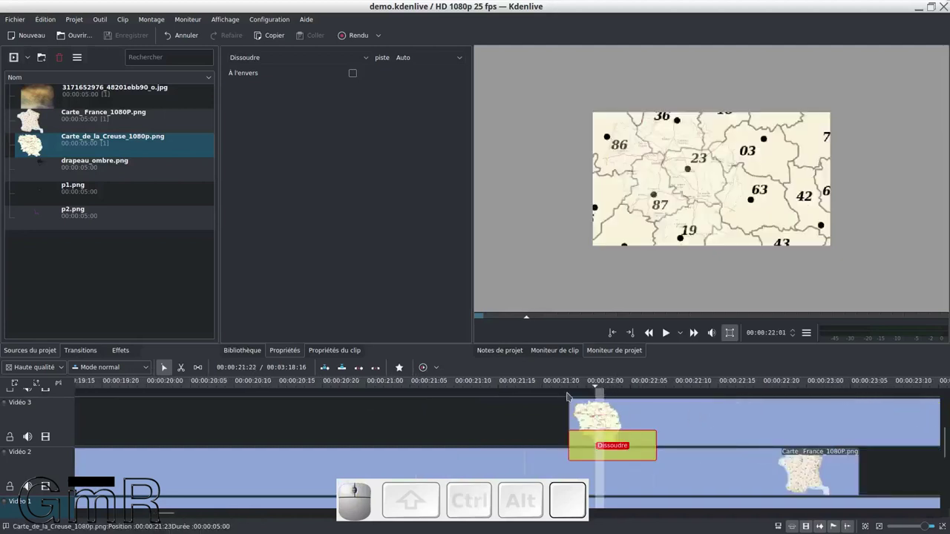
Step: Nudge the final keyframe's Taille value so department 23 sits under the Creuse map
scroll("up", 3)
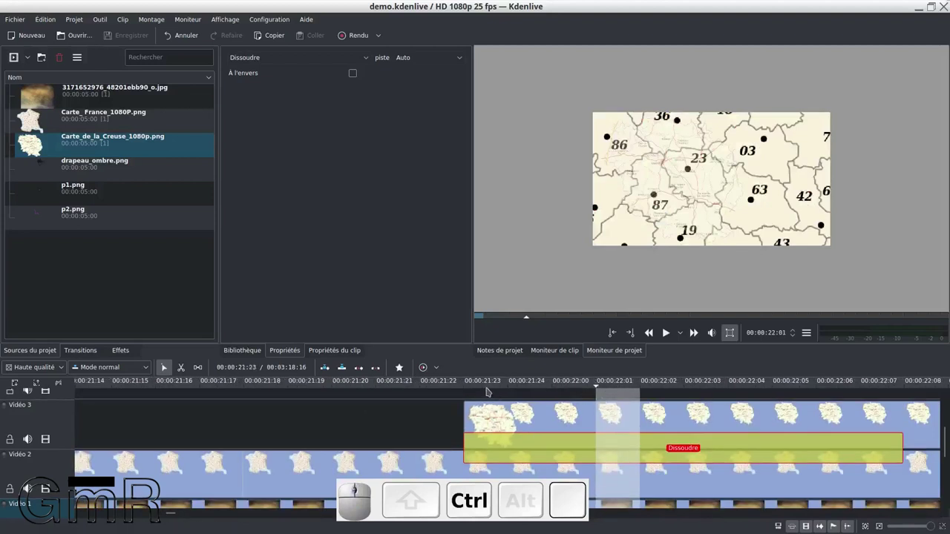
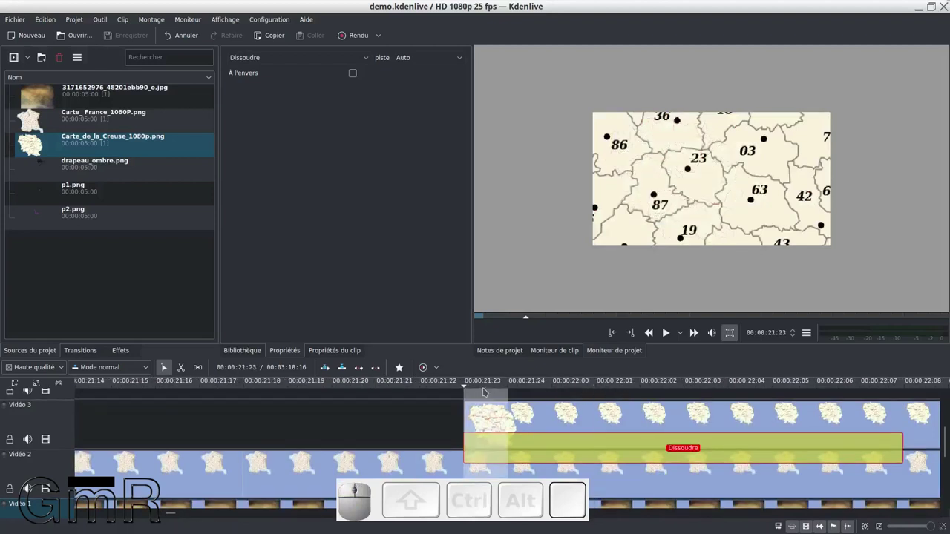
scroll("down", 3)
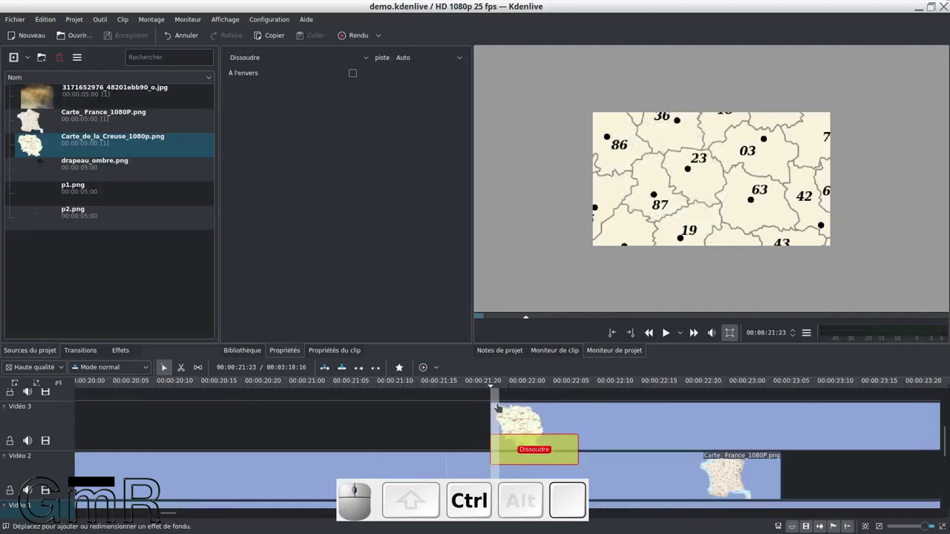
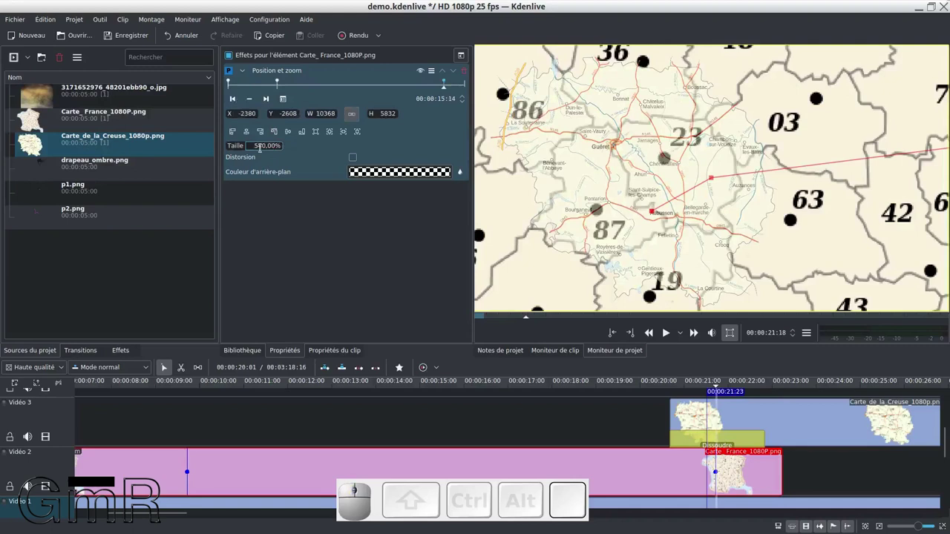
Step: Raise the France map's final keyframe Taille to 570% to match the Creuse overlay's scale
scroll("up", 3)
scroll("up", 3)
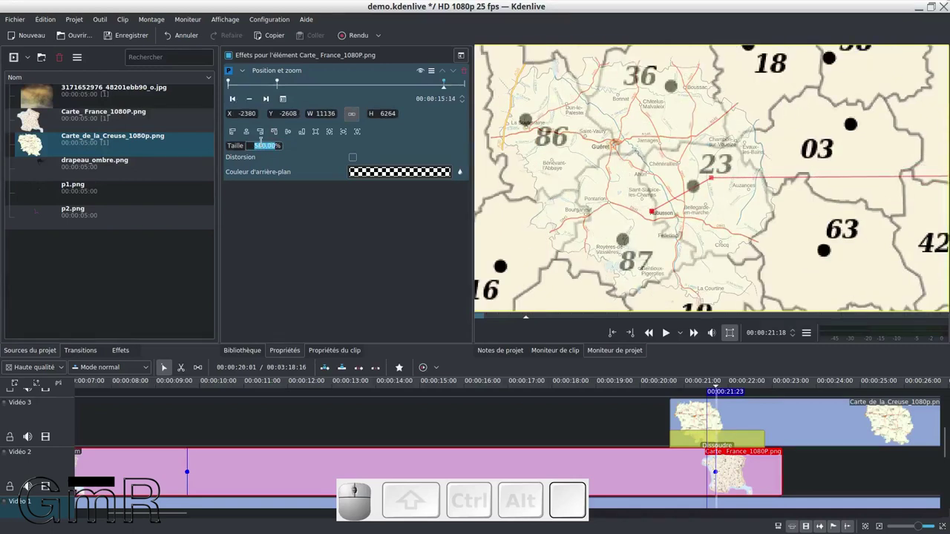
scroll("up", 3)
scroll("up", 3)
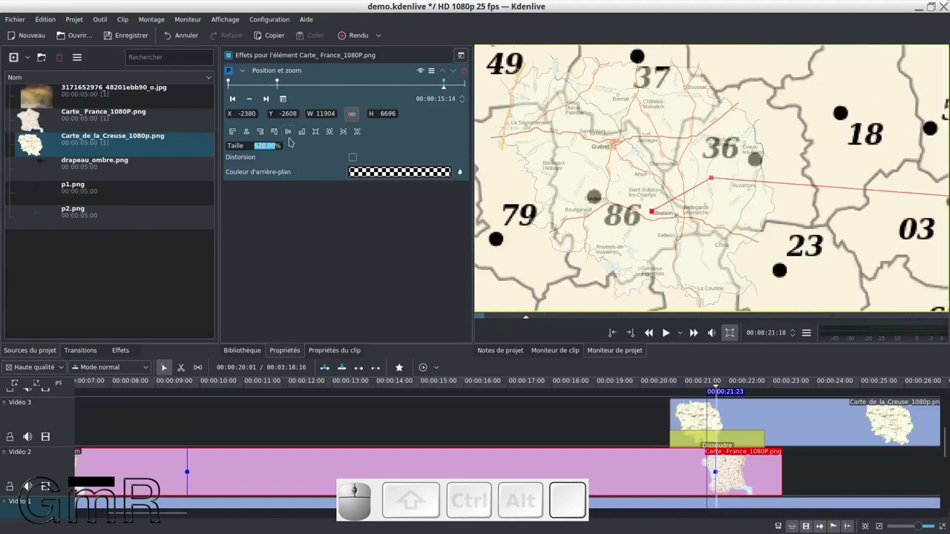
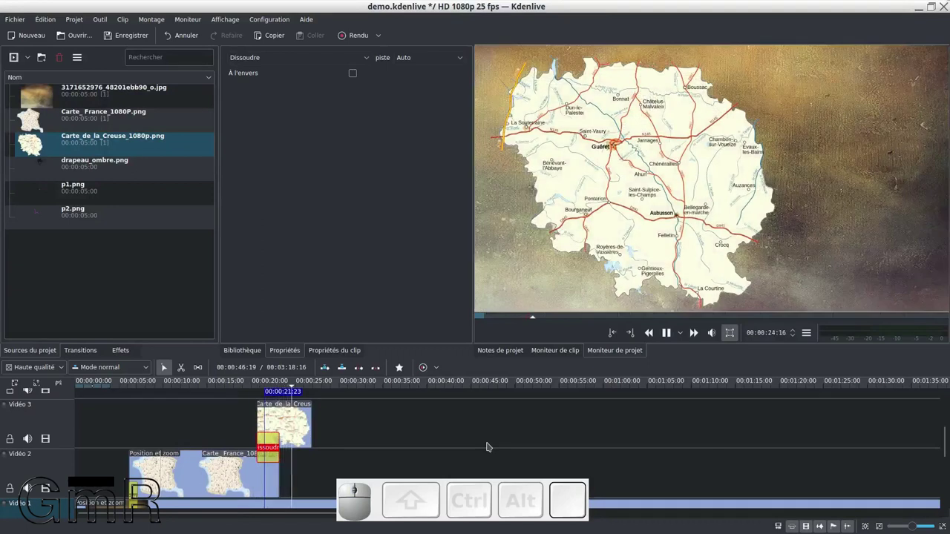
Step: Stop playback after reviewing the zoom into department 23 and the Creuse dissolve
key("space")
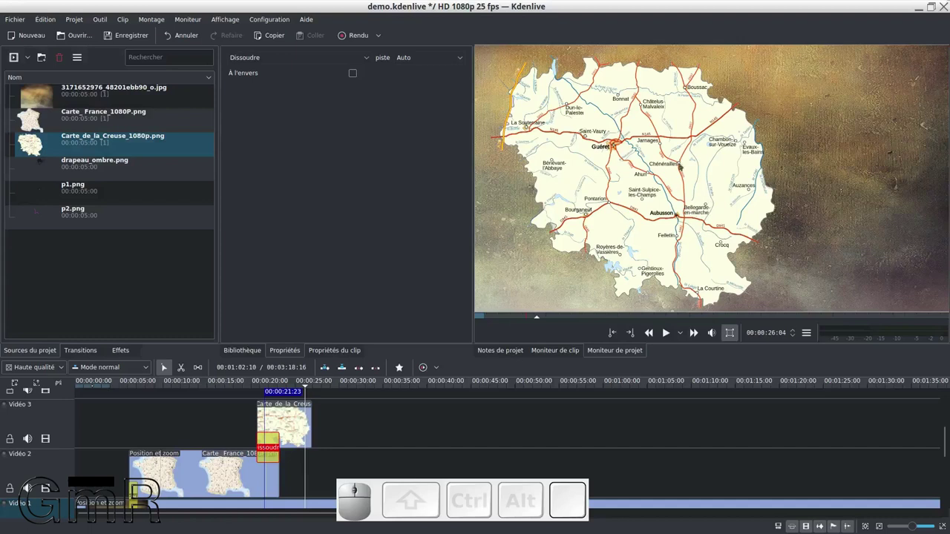
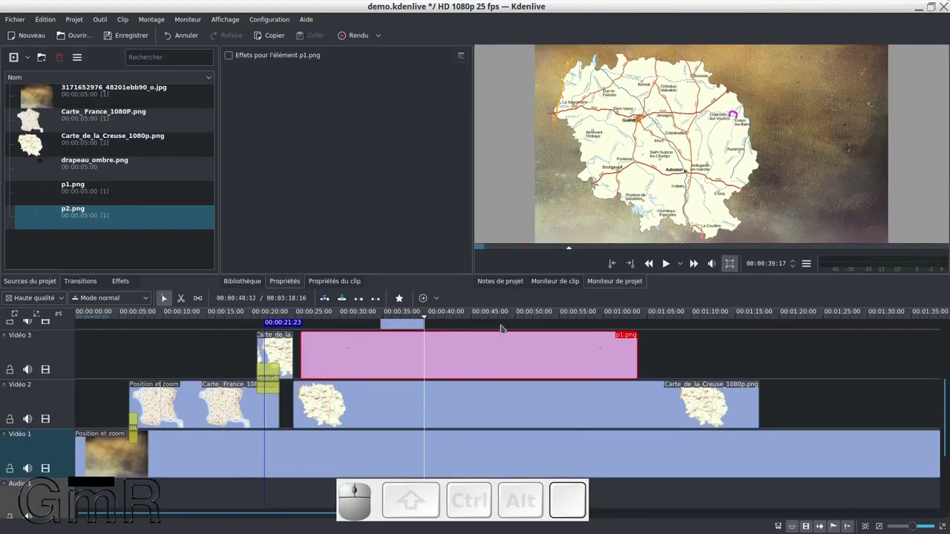
Step: Scroll the timeline while arranging the p1.png and p2.png clips on Vidéo 3 and 4
scroll("up", 3)
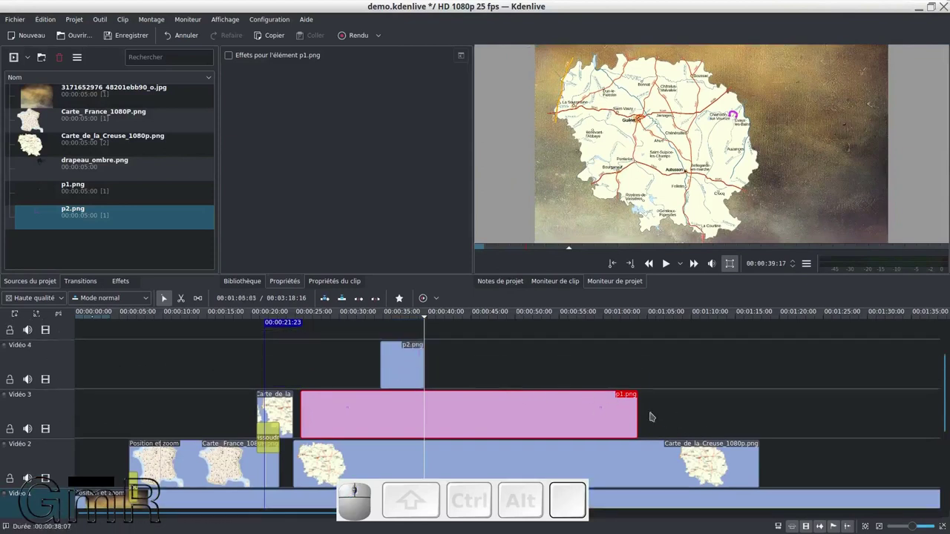
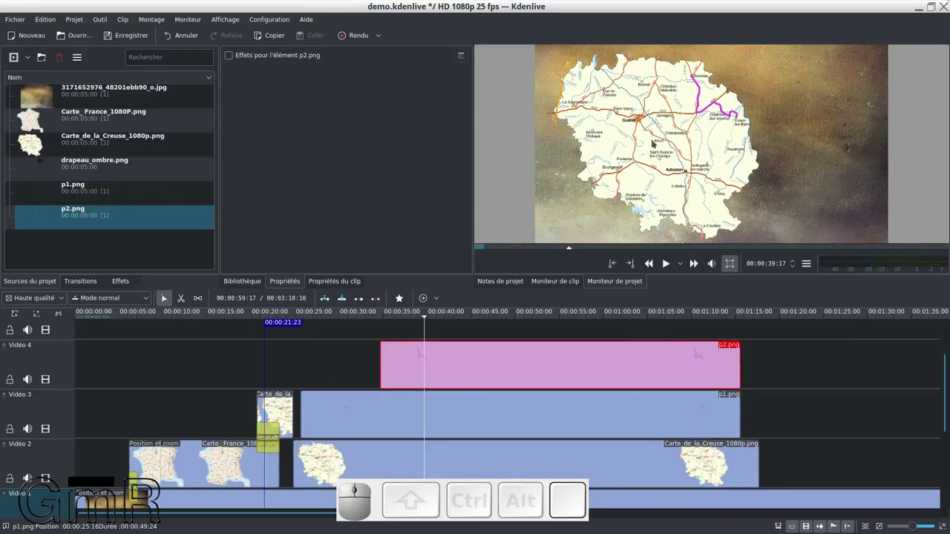
scroll("up", 3)
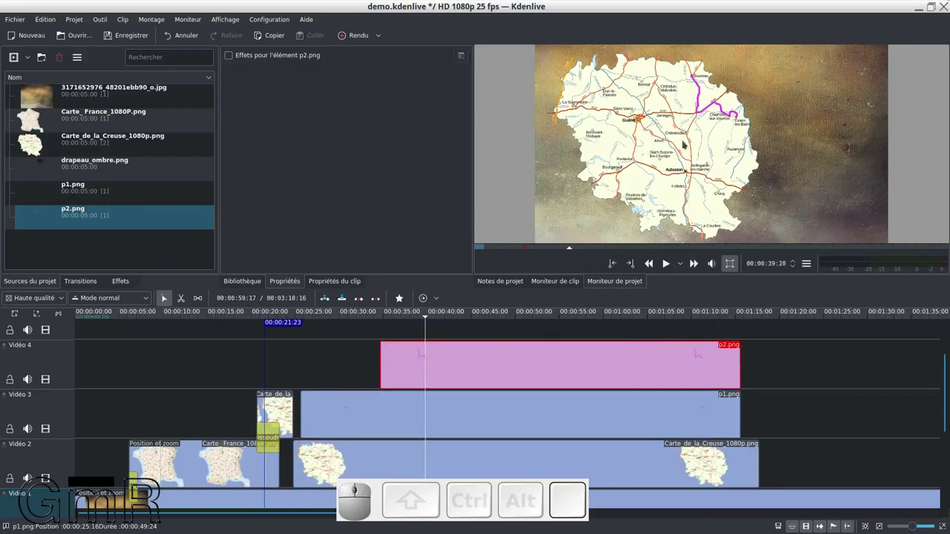
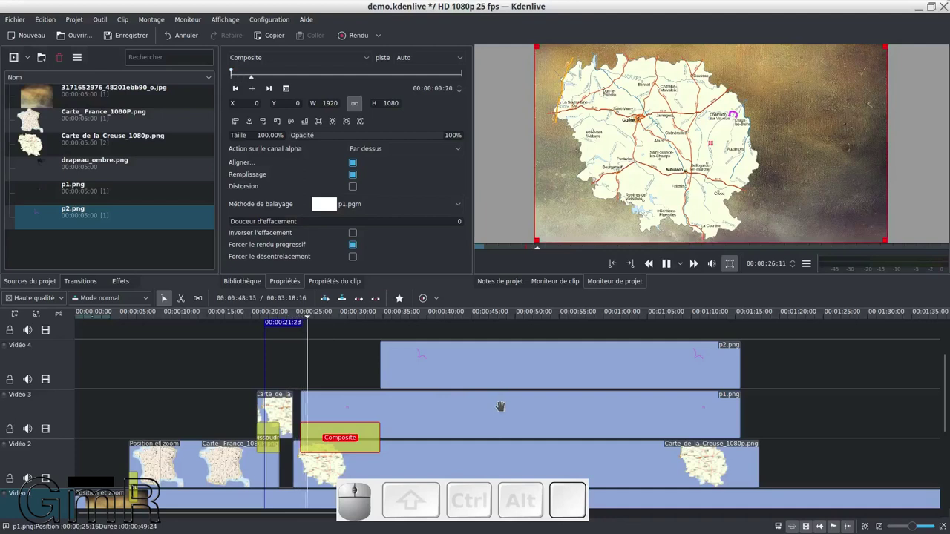
Step: Switch from Kdenlive to the GIMP window holding plan.xcf
key("space")
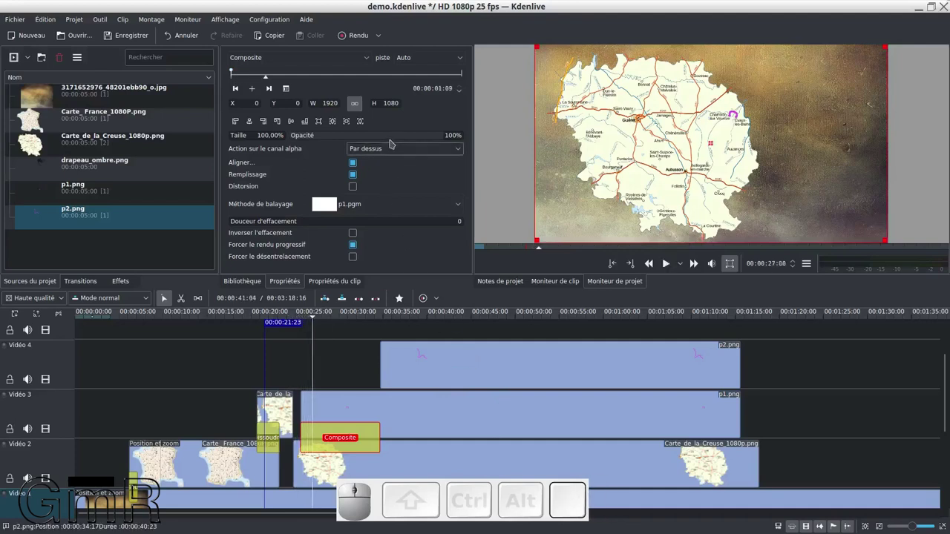
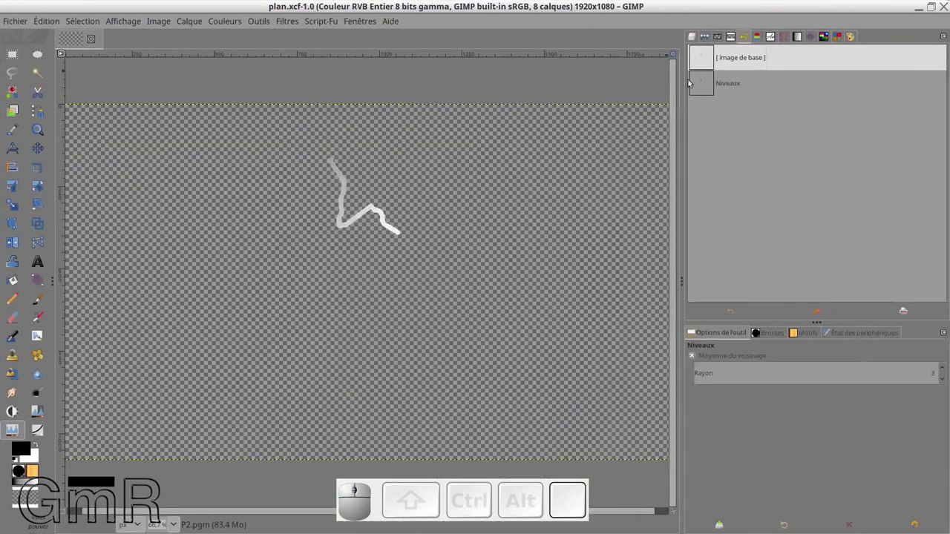
Step: Show the layer list and zoom on the P2.pgm route stroke
left_click(697, 41)
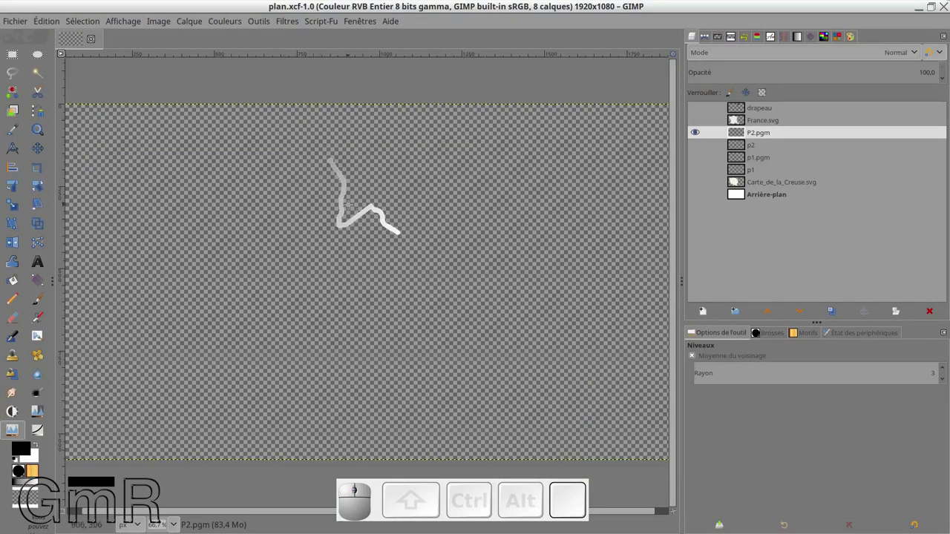
scroll("up", 3)
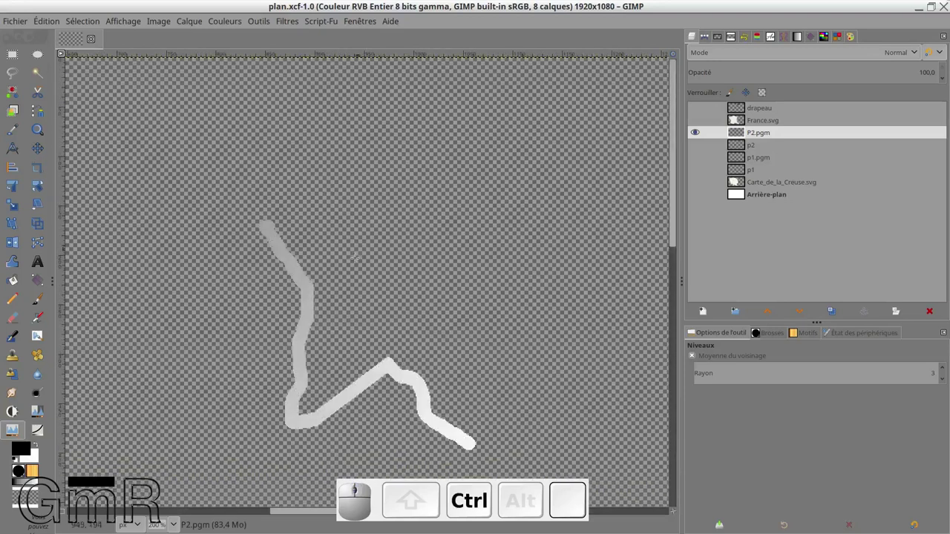
scroll("down", 3)
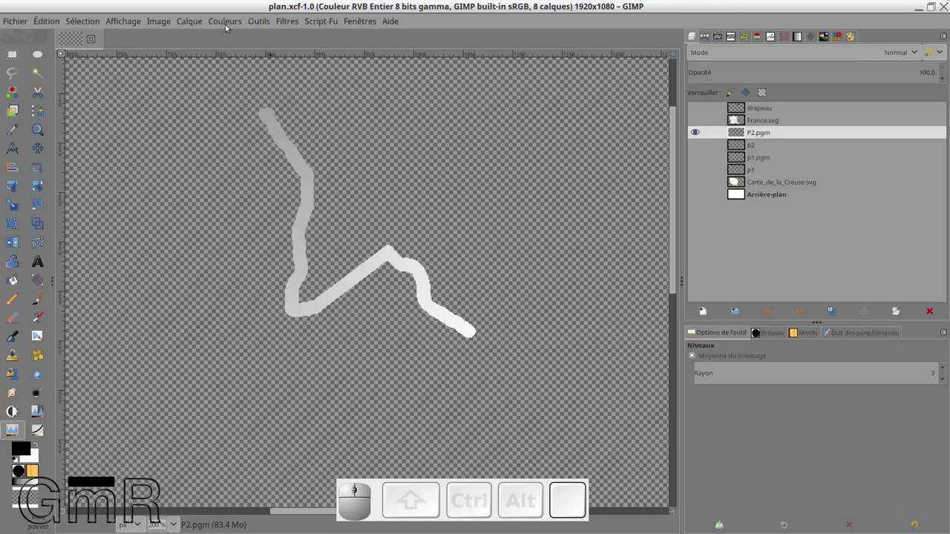
Step: Apply Niveaux to P2.pgm with midtones near 0.35 so the route fades black to white
left_click(228, 26)
left_click(233, 162)
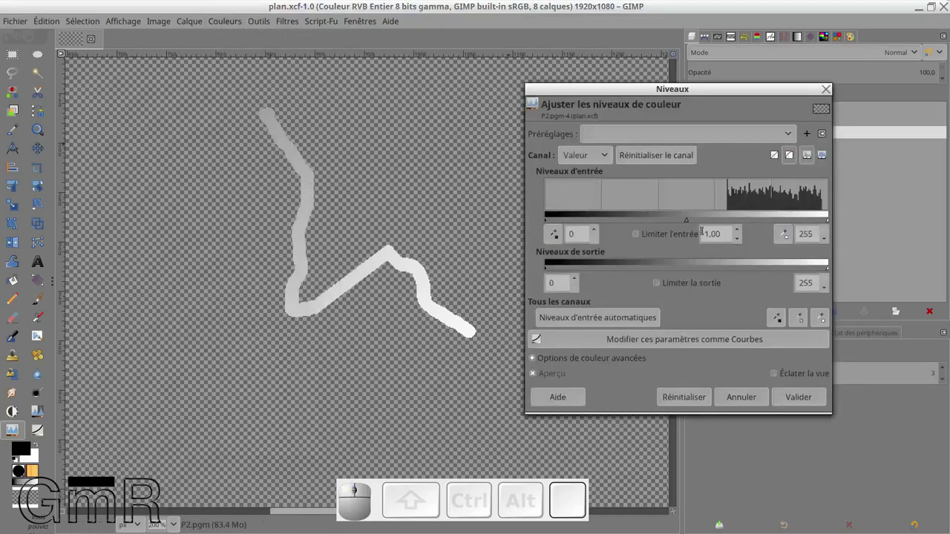
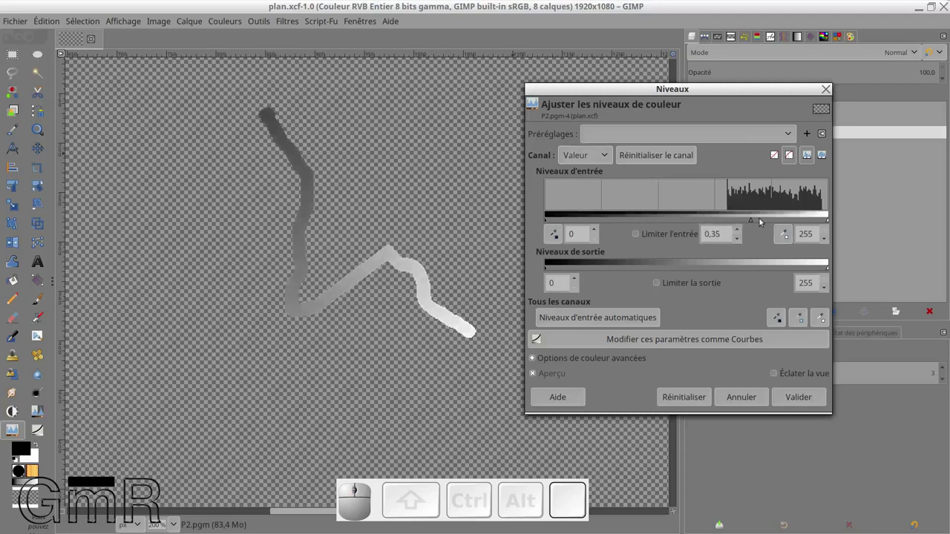
left_click_drag(754, 224, 800, 334)
left_click(797, 401)
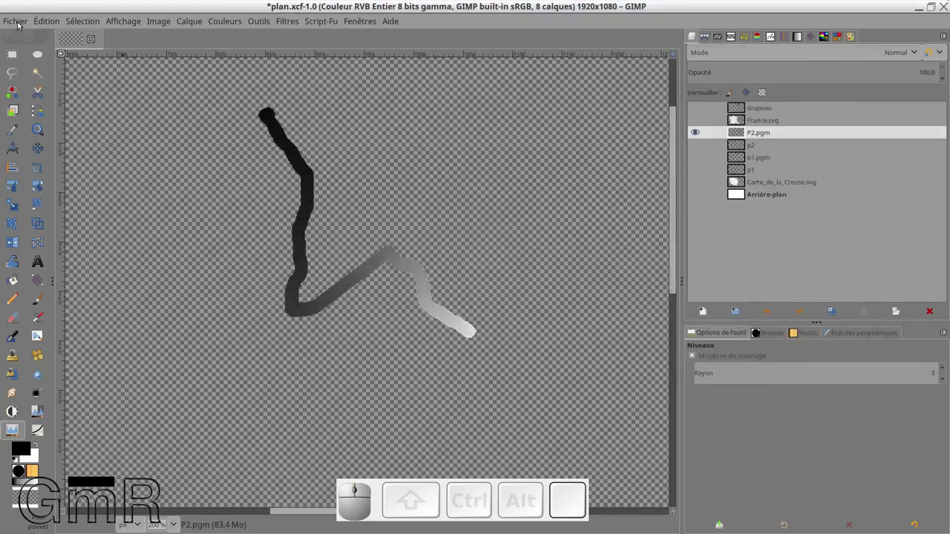
left_click(22, 24)
Step: Export As with the name changed to a .pgm extension, browsing into the Lumas Kdenlive folder
left_click(53, 224)
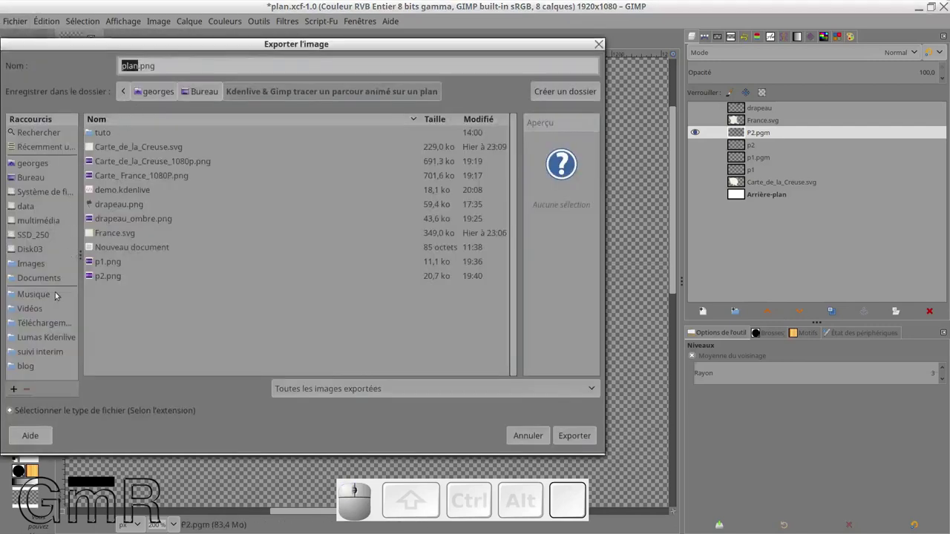
left_click(13, 407)
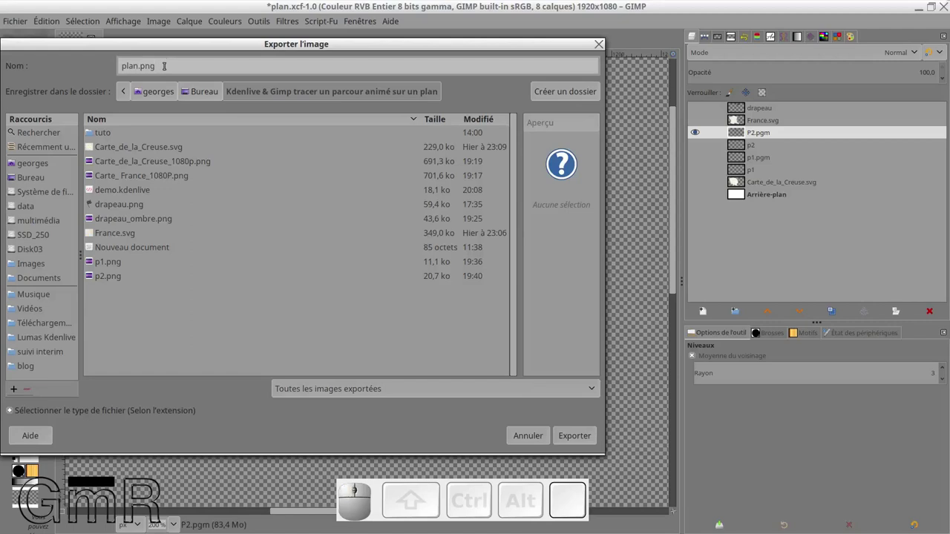
key("BackSpace")
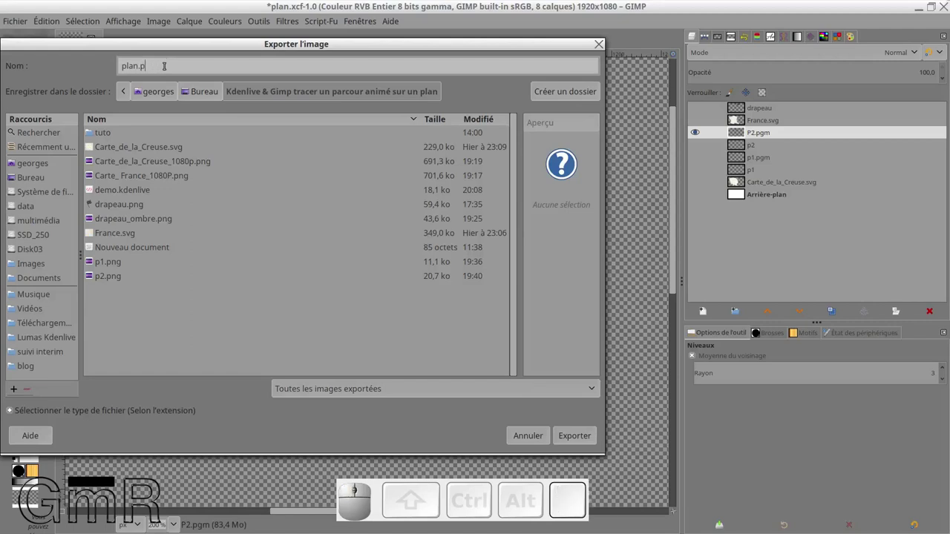
key("g")
key("m")
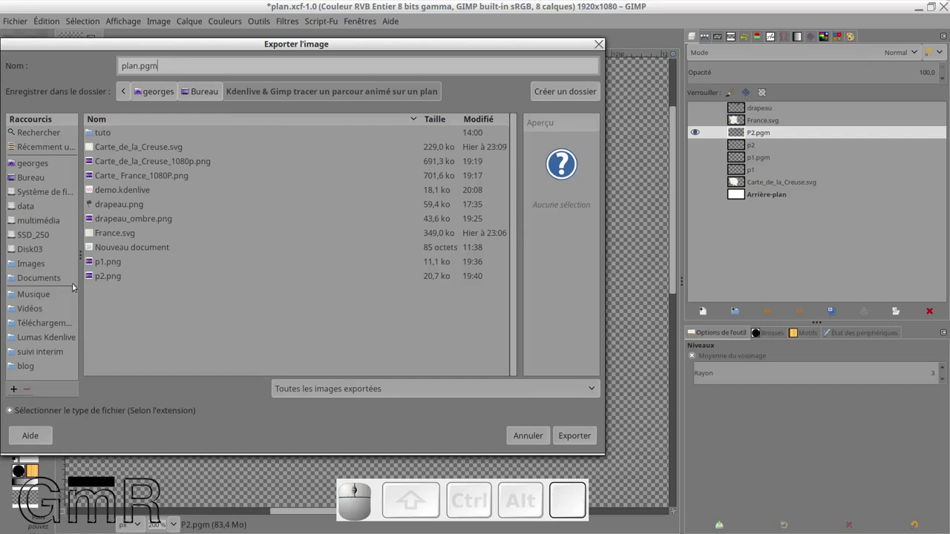
left_click(13, 408)
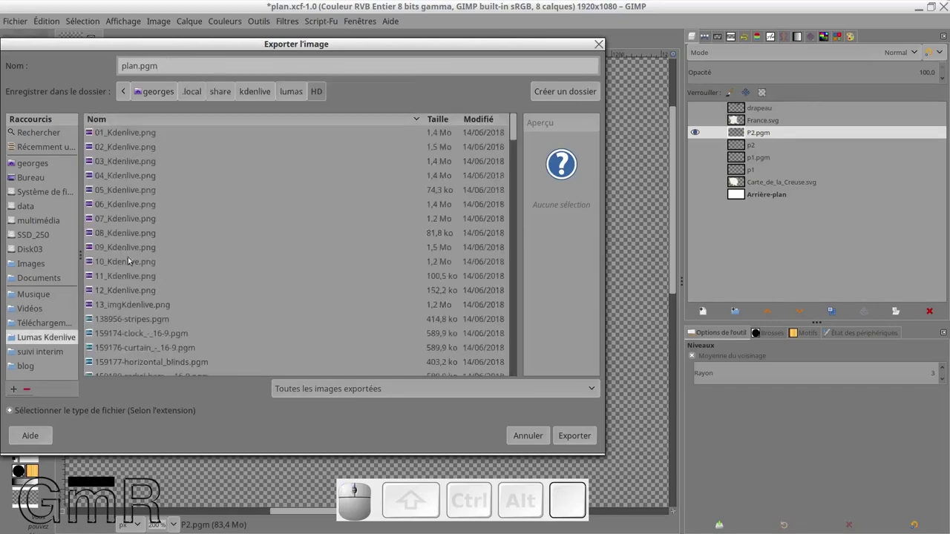
scroll("down", 3)
scroll("down", 3)
Step: Pick the existing p2.pgm, export over it and confirm the replace and PGM options
left_click(14, 407)
key("p")
left_click(14, 407)
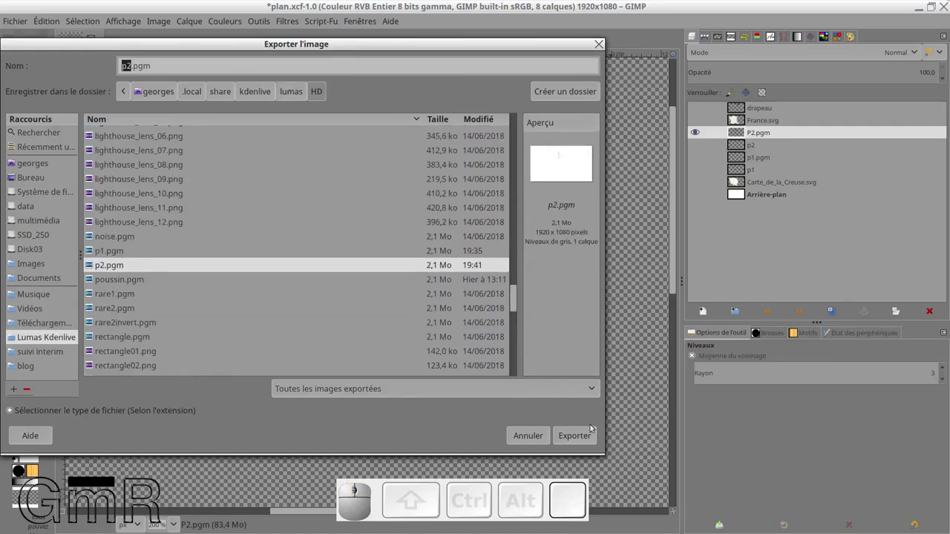
left_click(14, 407)
left_click(380, 289)
left_click(13, 408)
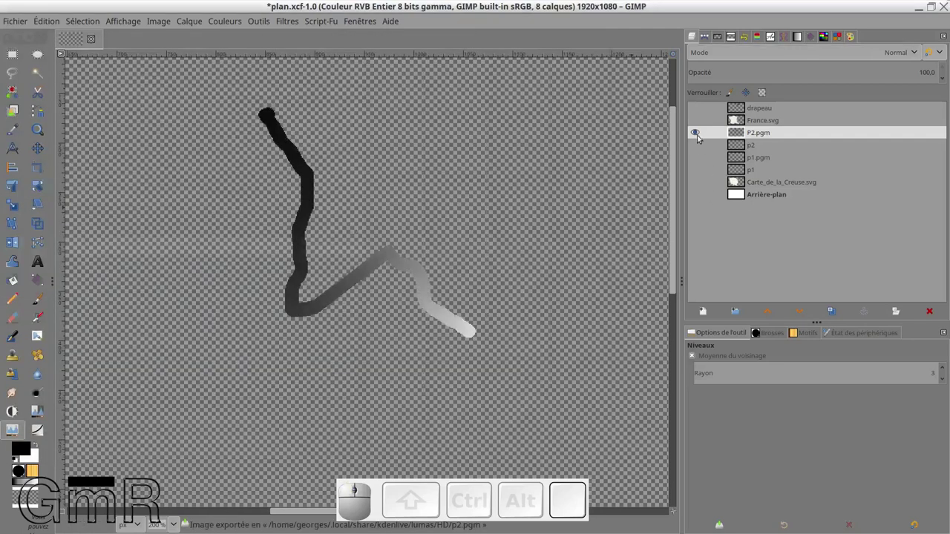
Step: Hide P2.pgm, show p1.pgm and make it the active layer
left_click(695, 130)
left_click(695, 159)
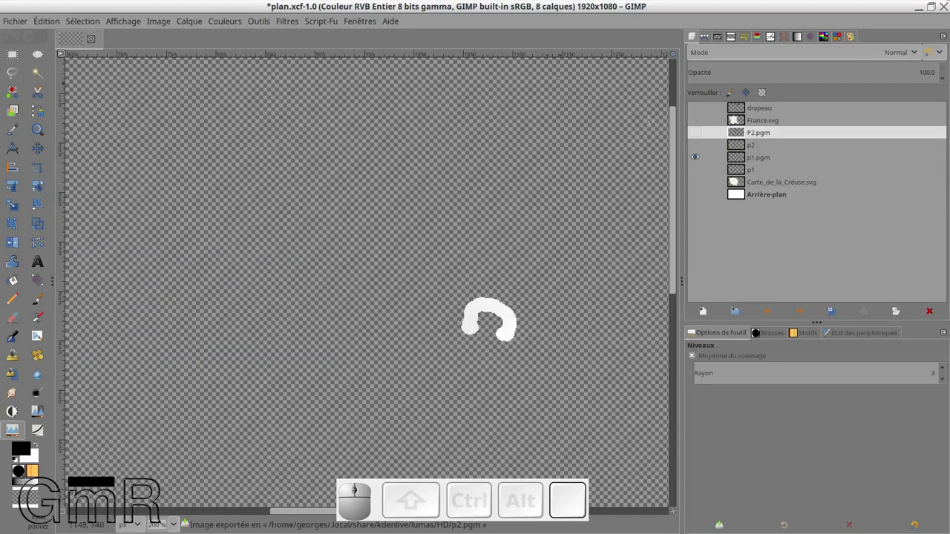
left_click(767, 158)
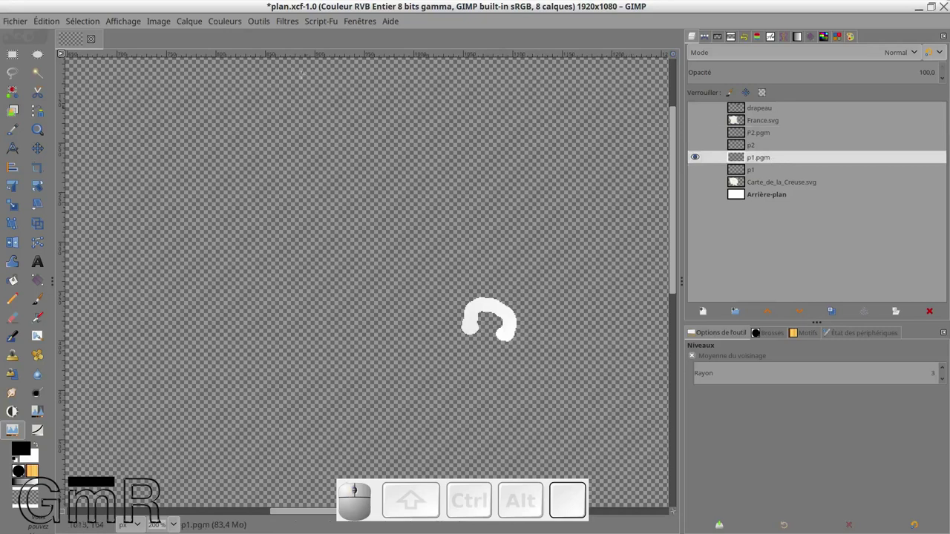
left_click(237, 24)
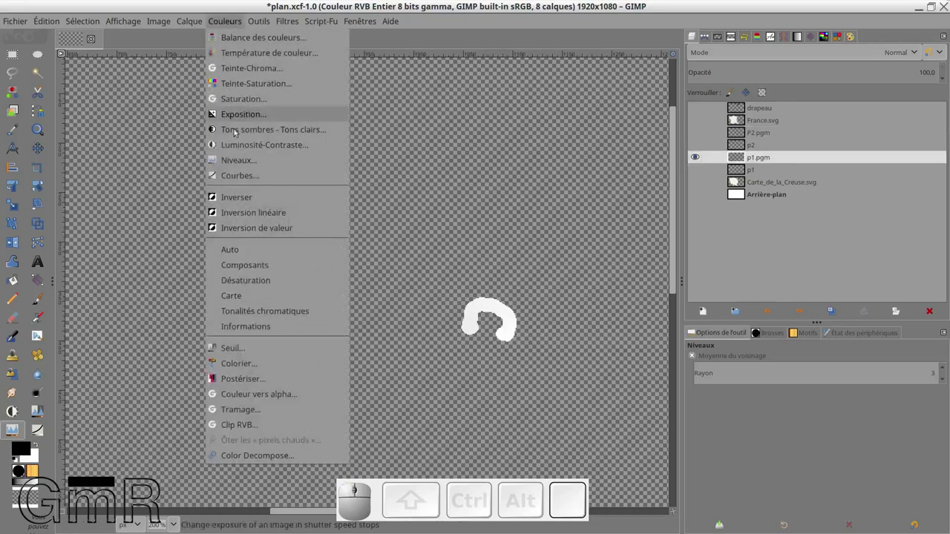
Step: Apply Niveaux to p1.pgm with midtones near 0.11 so its arc fades black to white
left_click(235, 159)
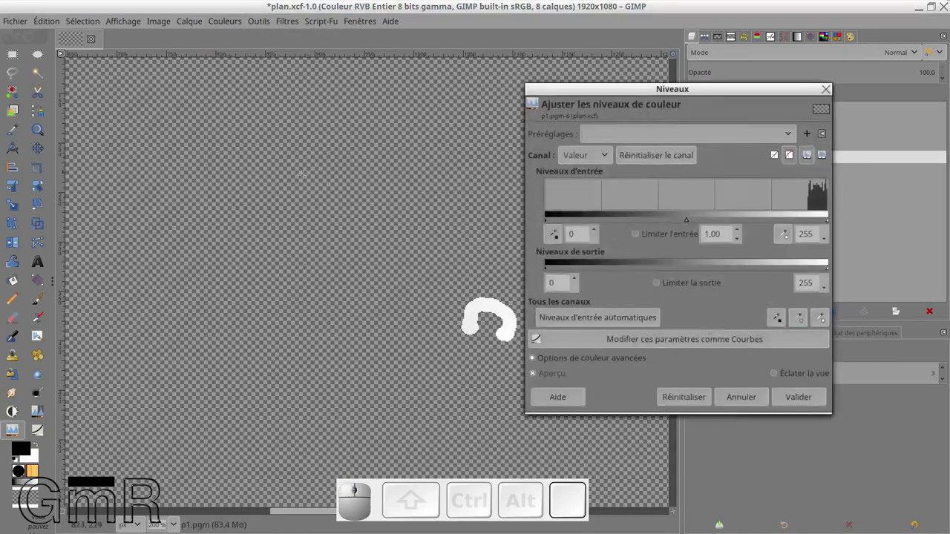
left_click_drag(692, 224, 753, 277)
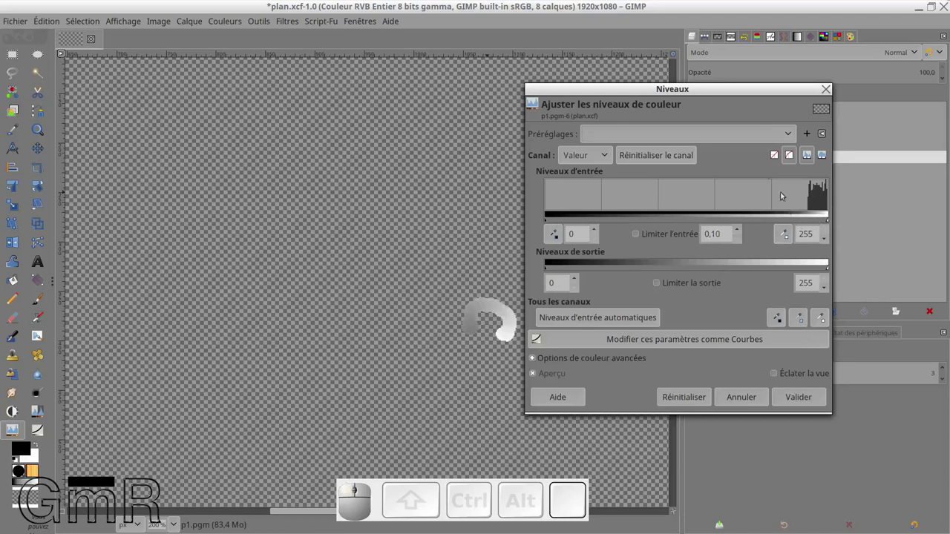
left_click(691, 93)
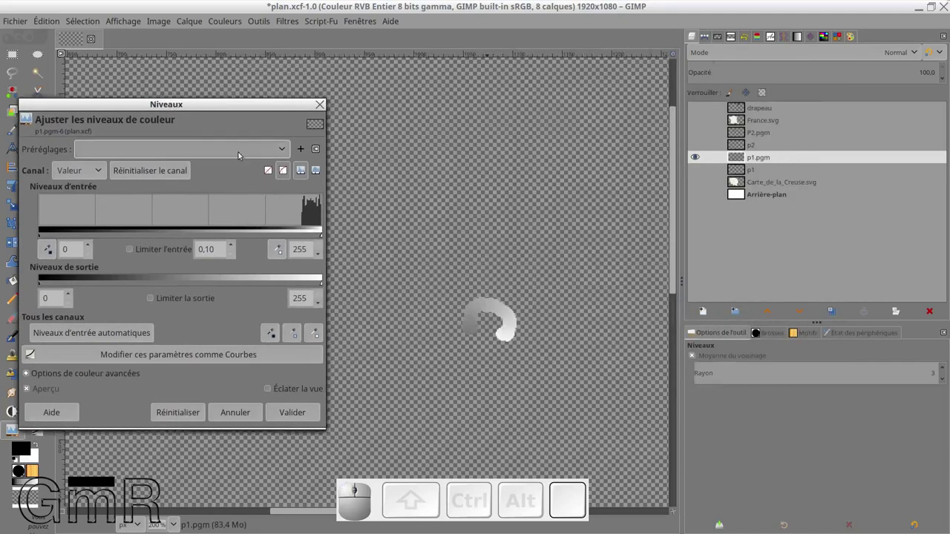
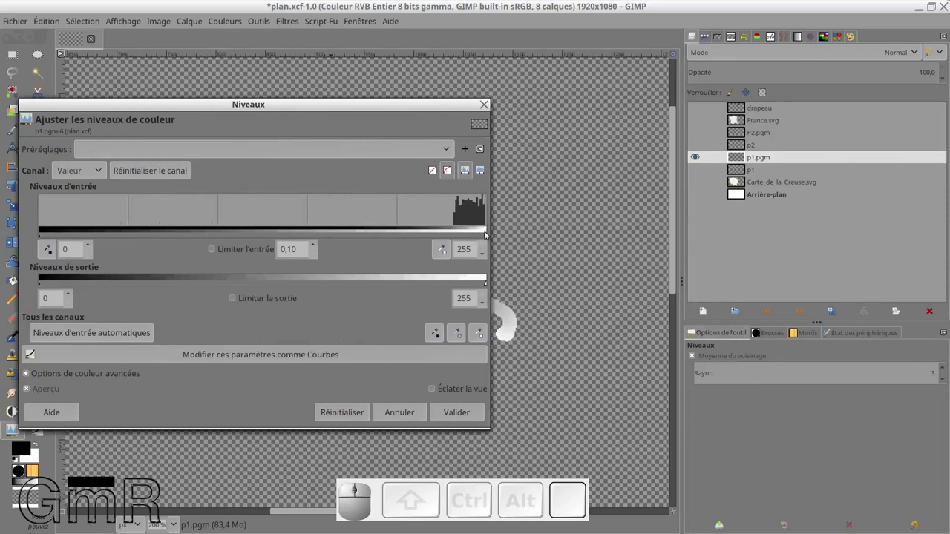
left_click_drag(491, 236, 453, 377)
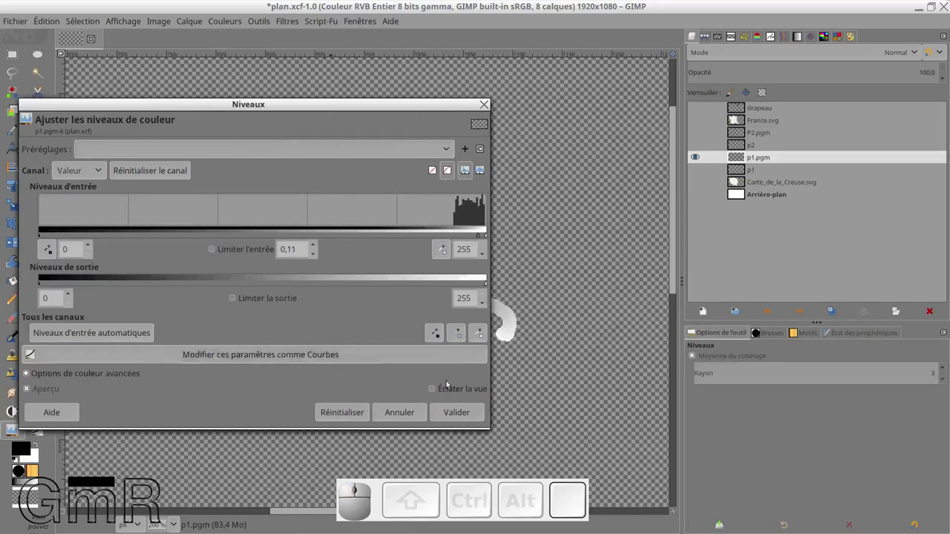
left_click(464, 422)
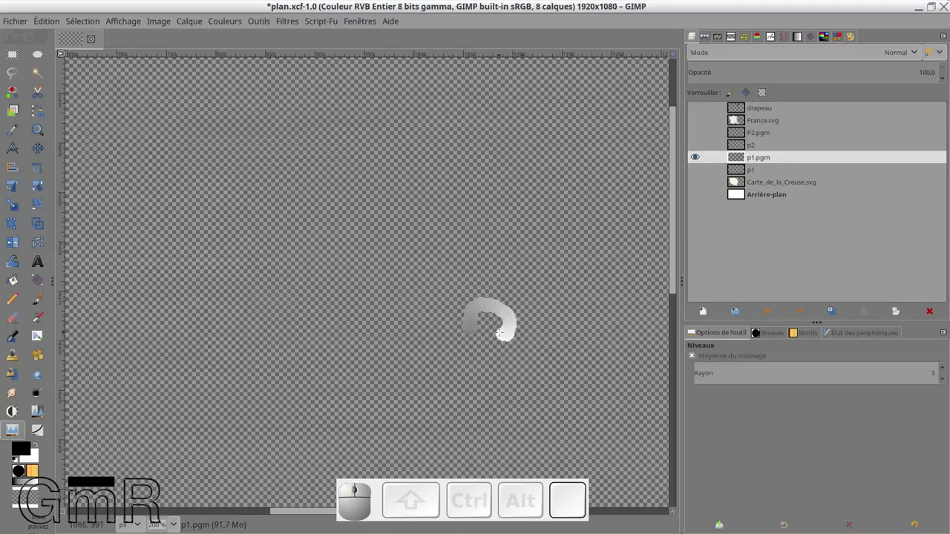
left_click(219, 22)
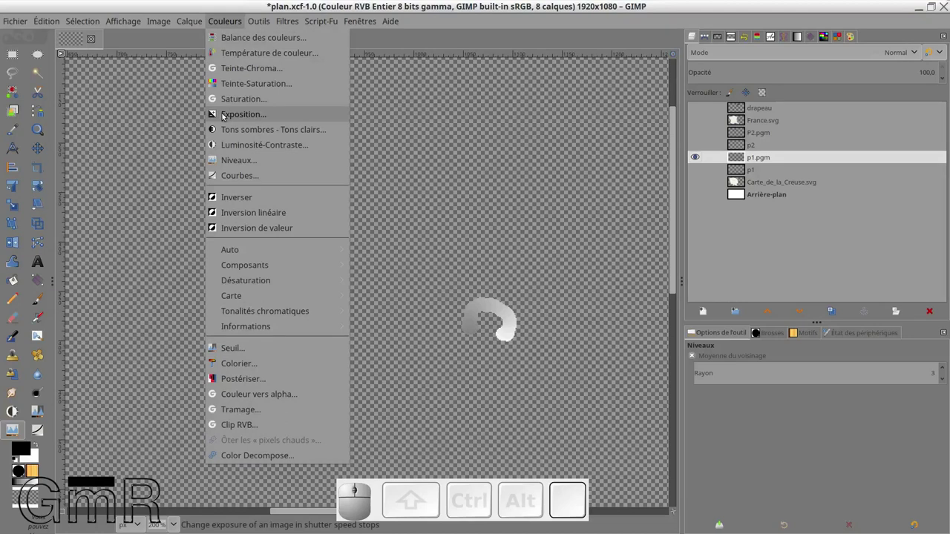
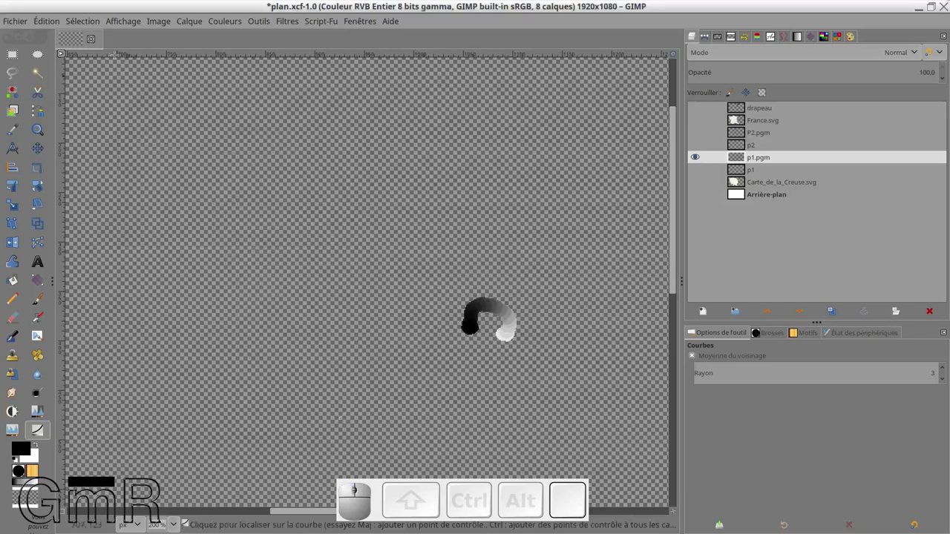
Step: Start an image export and rename the file from p2 to p1.pgm in the lumas folder
left_click(25, 24)
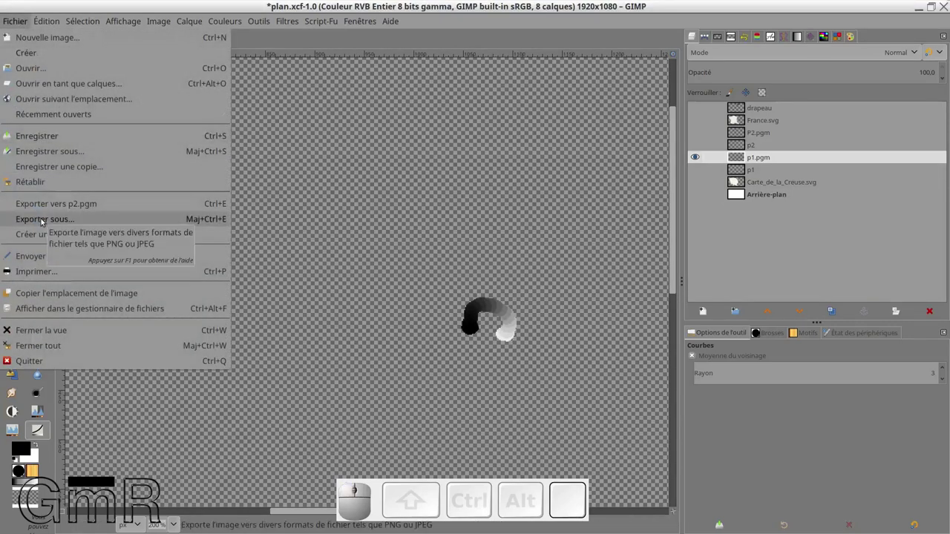
left_click(43, 222)
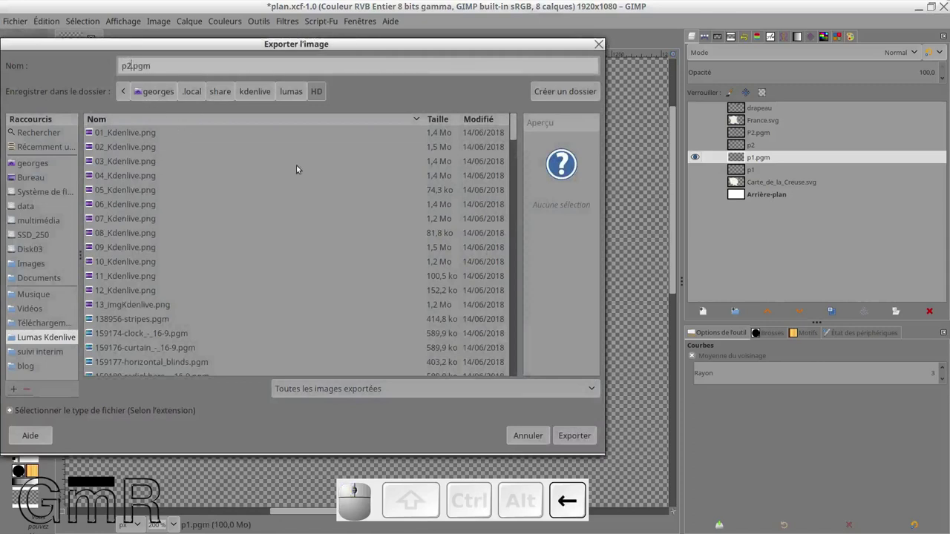
key("BackSpace")
key("1")
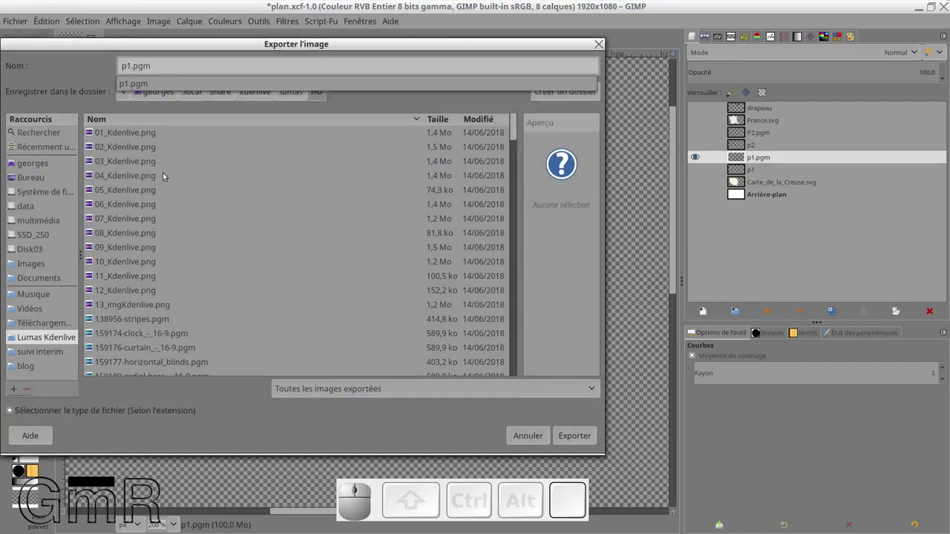
left_click(151, 87)
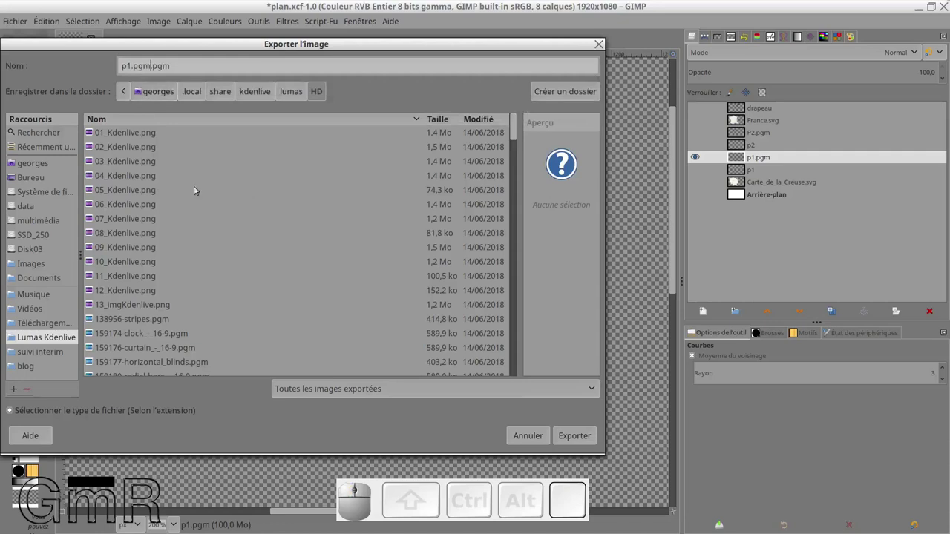
Step: Export p1.pgm and confirm the default PGM export options
left_click(589, 441)
left_click(366, 233)
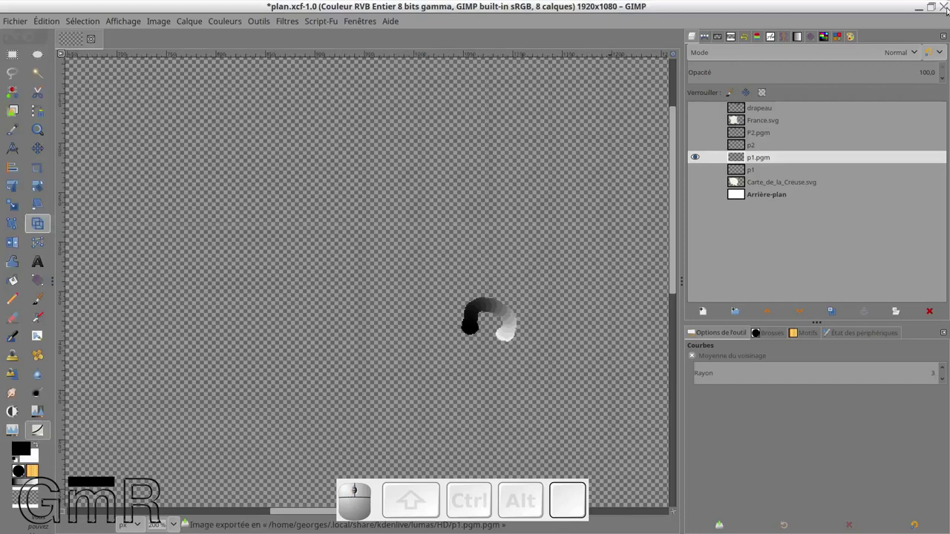
left_click(11, 20)
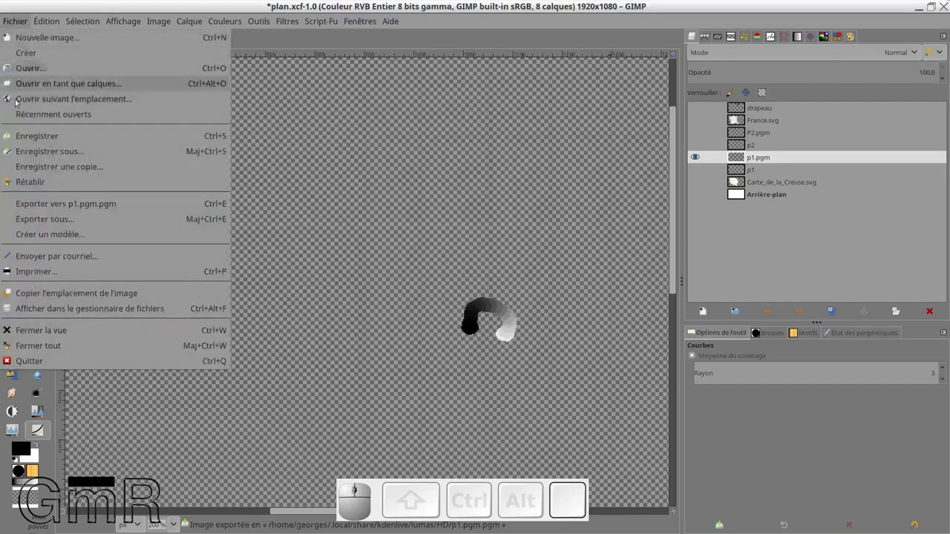
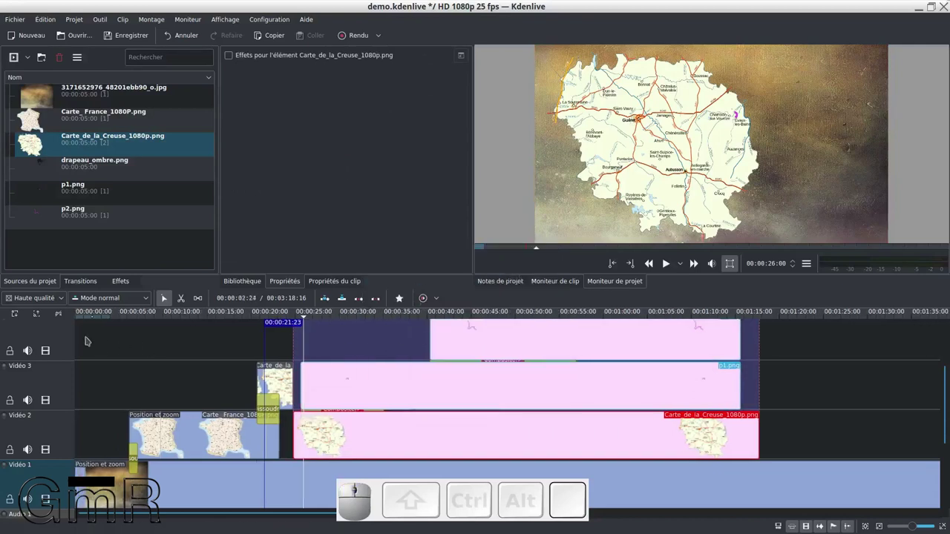
Step: Scroll the timeline up and play the preview of the arc wipe near Évaux-les-Bains
scroll("up", 3)
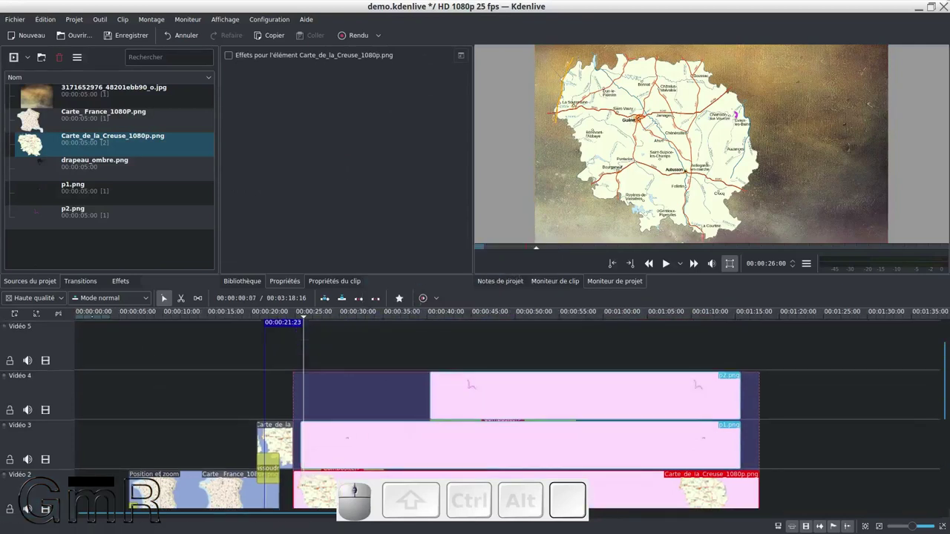
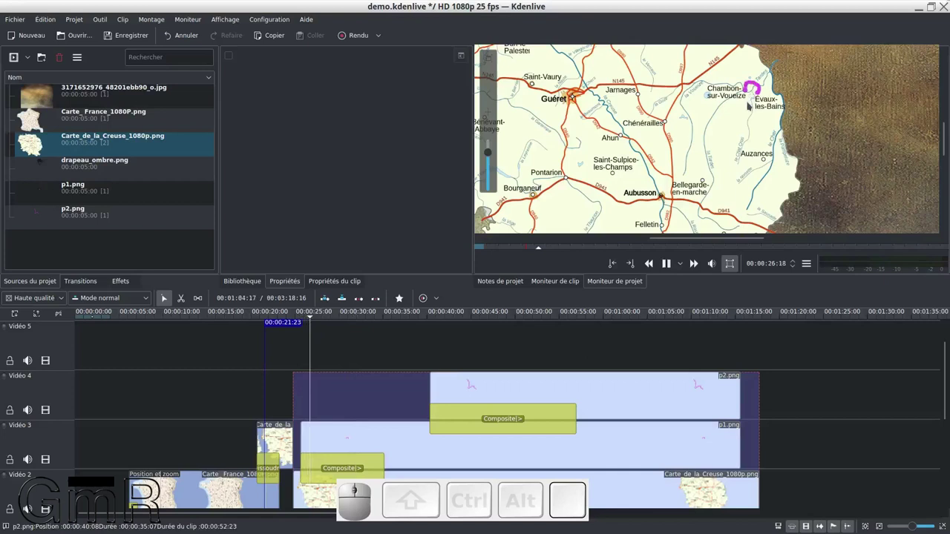
key("space")
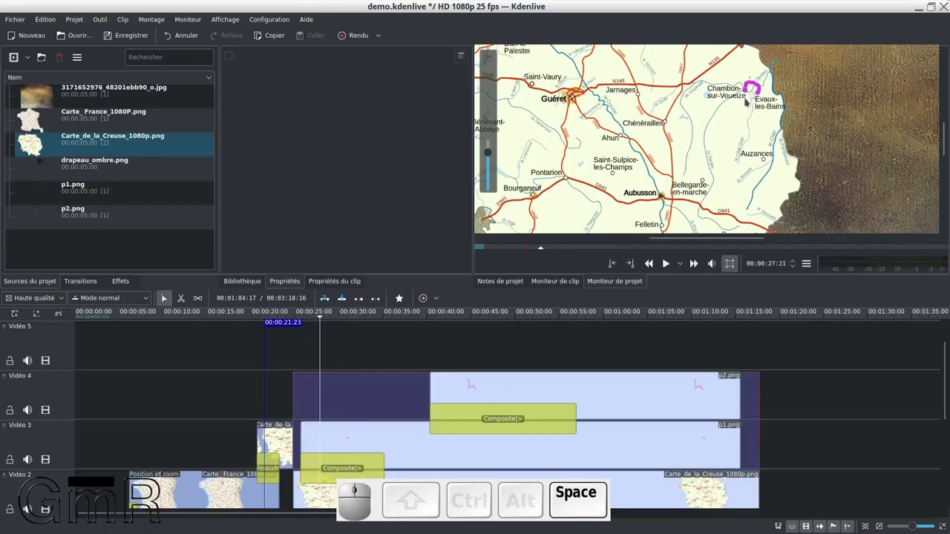
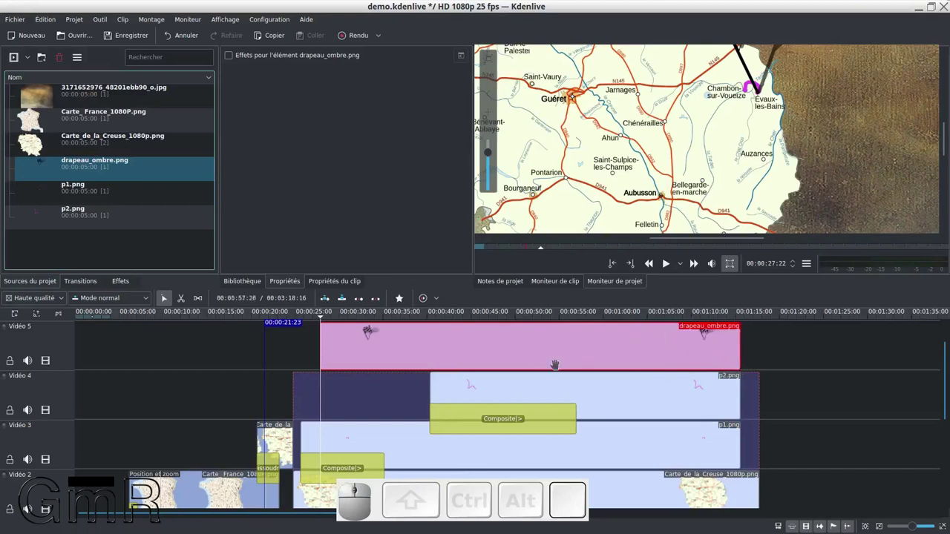
scroll("up", 3)
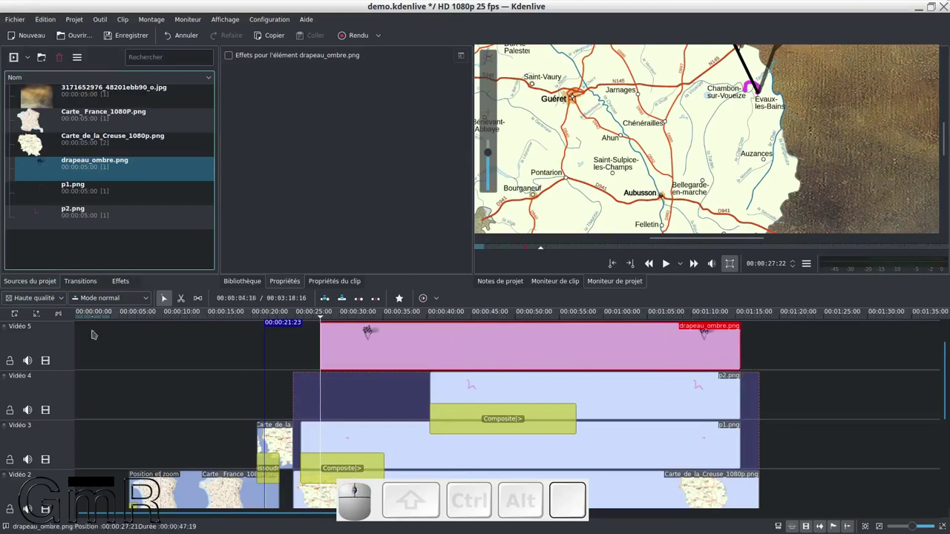
scroll("up", 3)
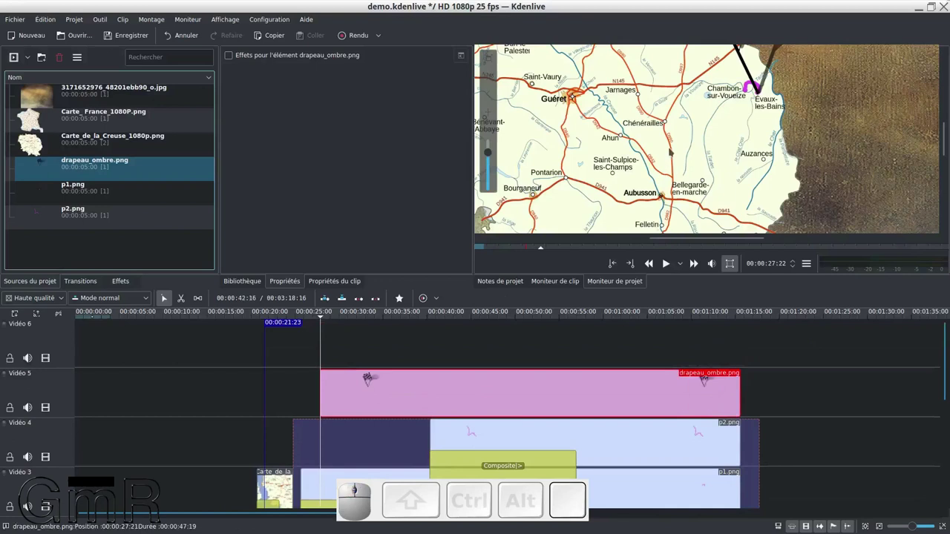
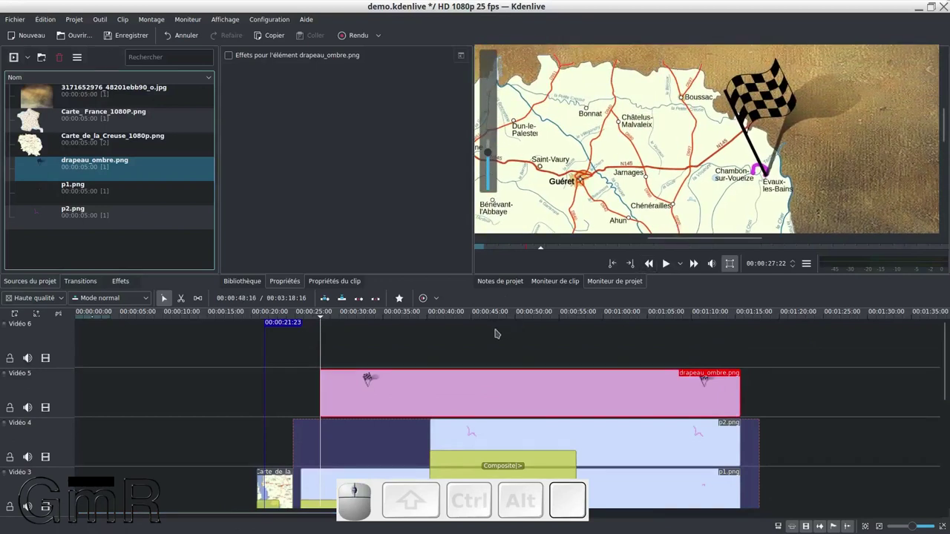
key("space")
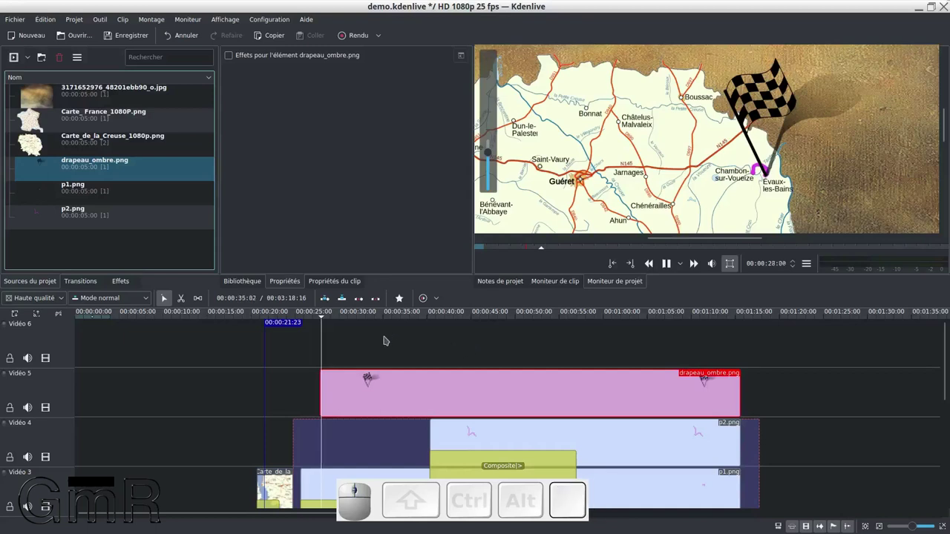
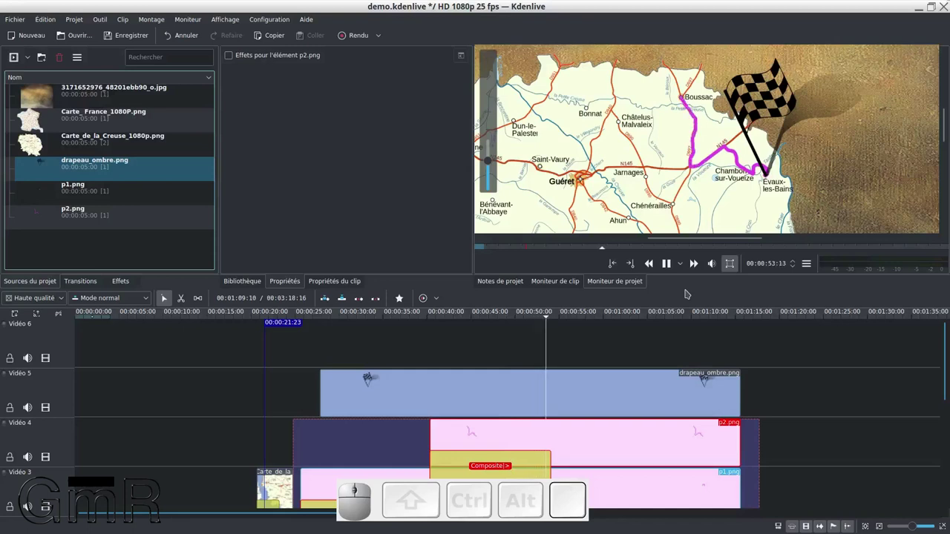
Step: Stop playback at the route's end, then preview the section with the new Vidéo 6 flag clip
key("space")
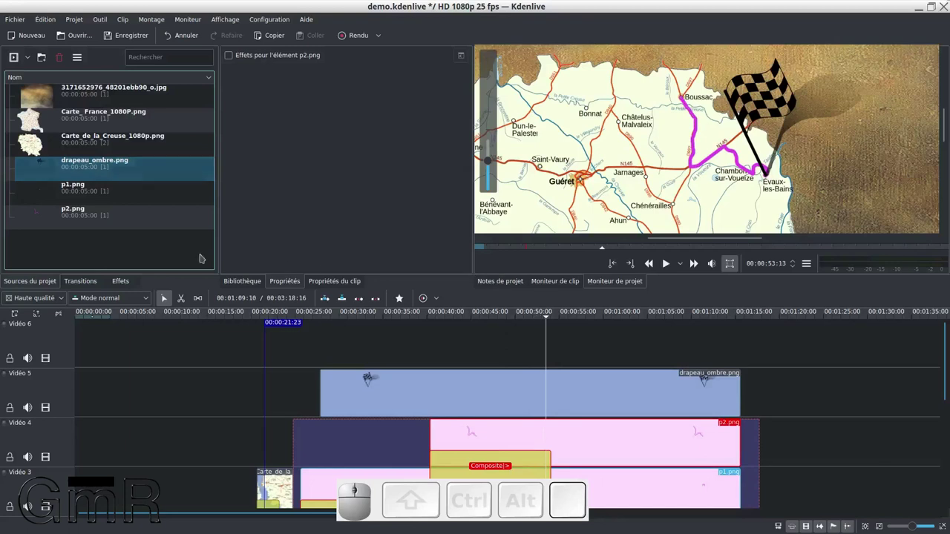
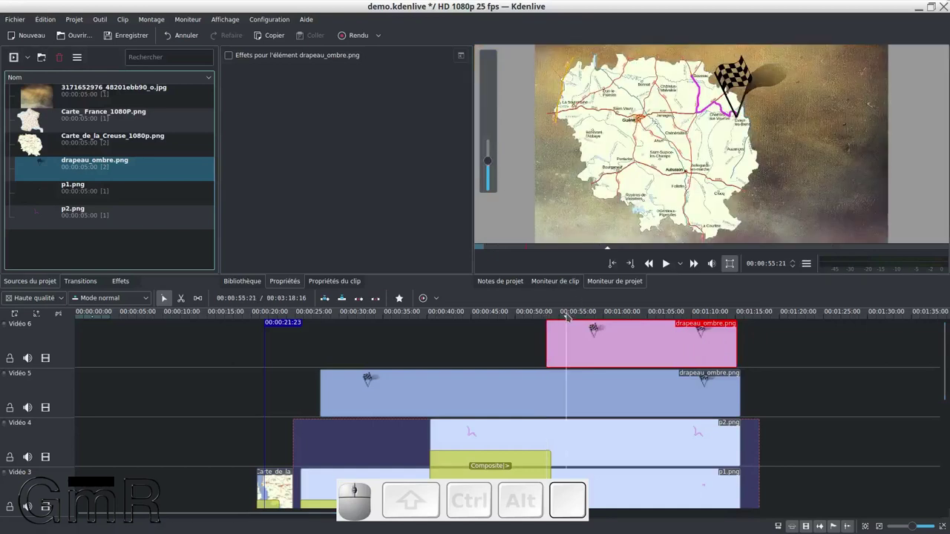
key("space")
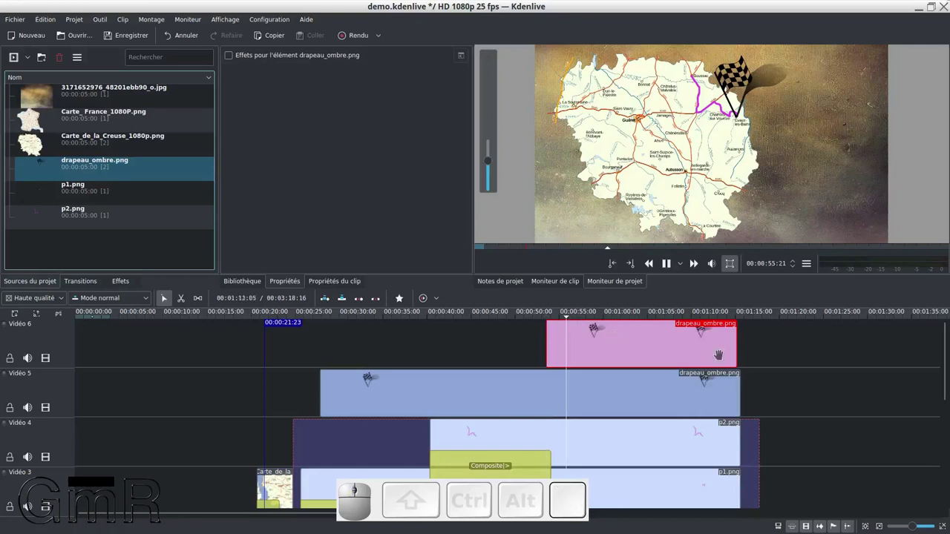
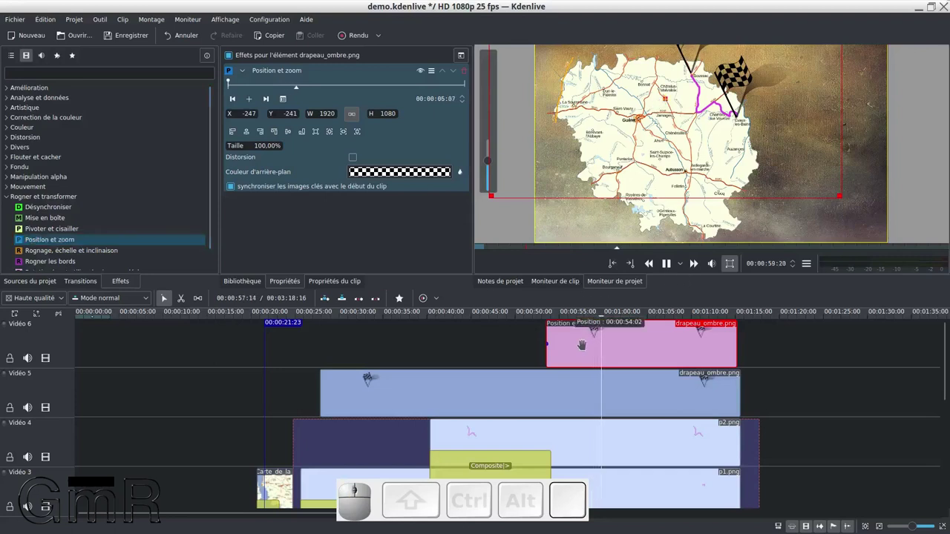
Step: Scroll to the flag clips and preview the second flag offset at X -247, Y -241
scroll("up", 3)
key("space")
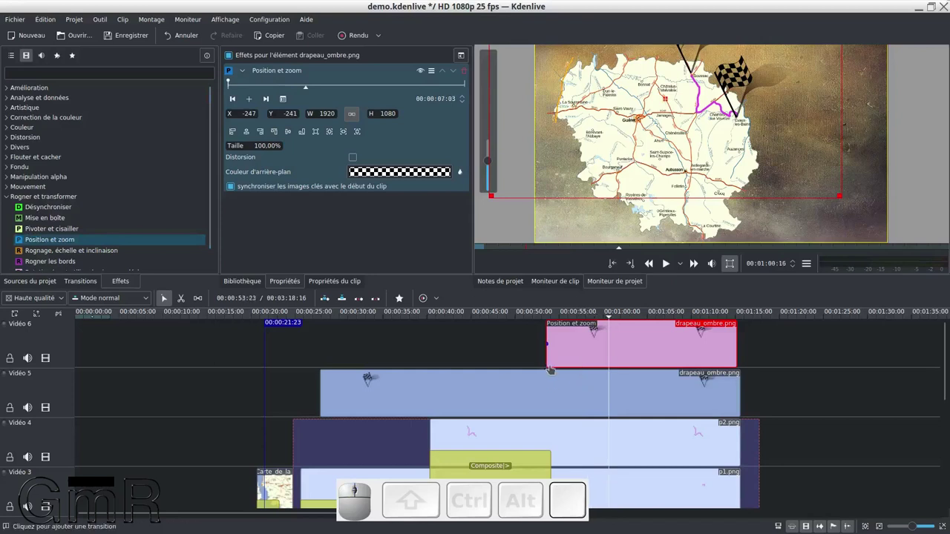
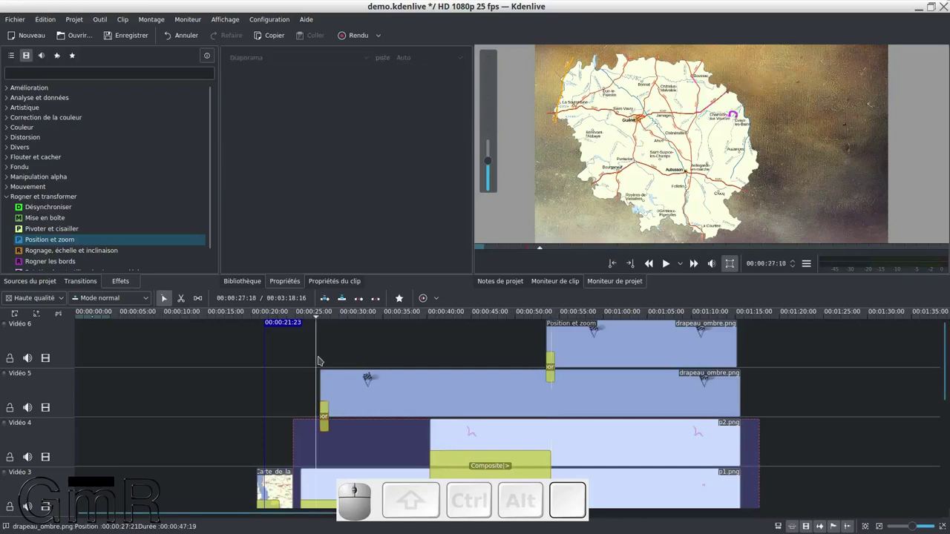
Step: Preview the flag clips sliding in with the lengthened Diaporama transitions
key("space")
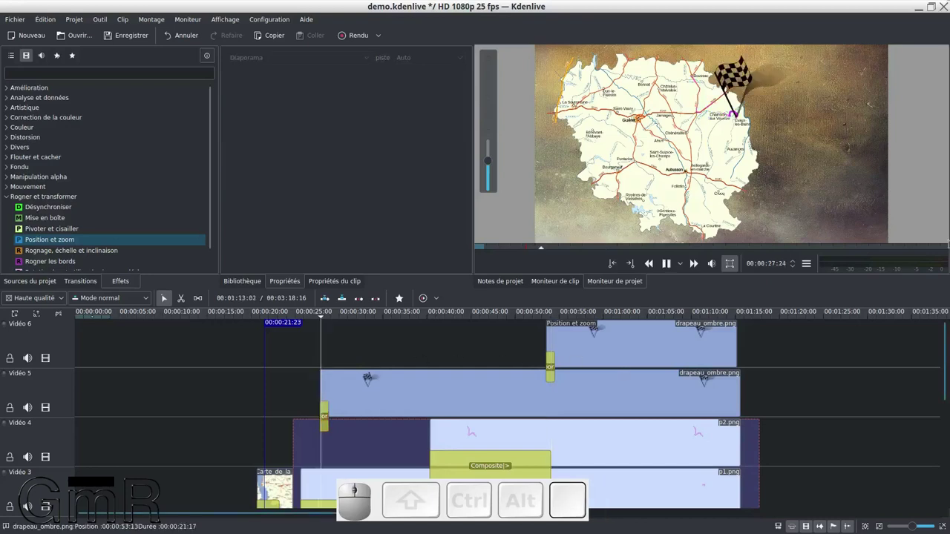
key("space")
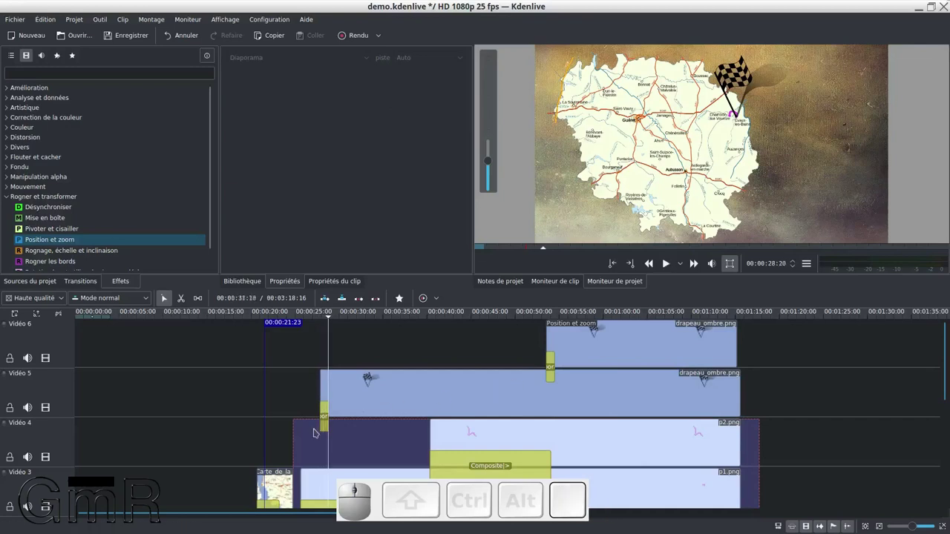
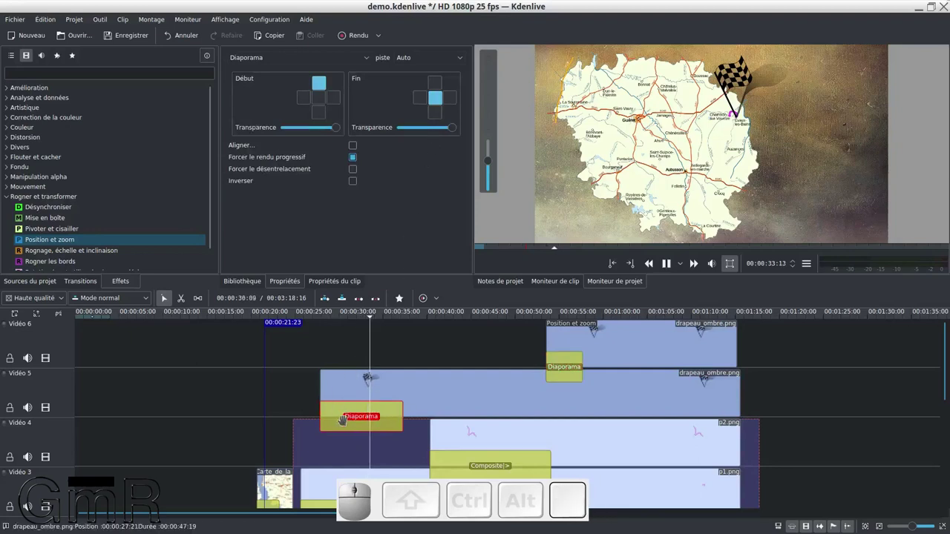
key("space")
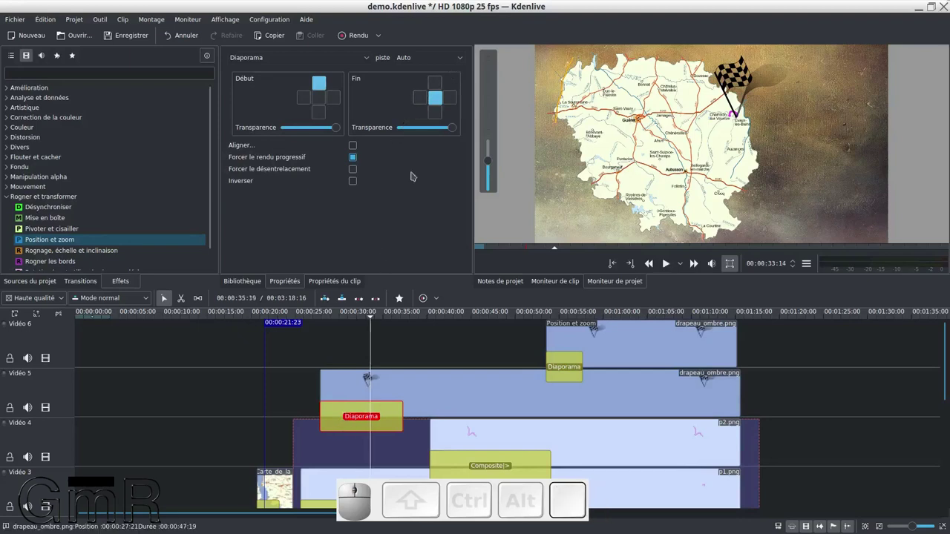
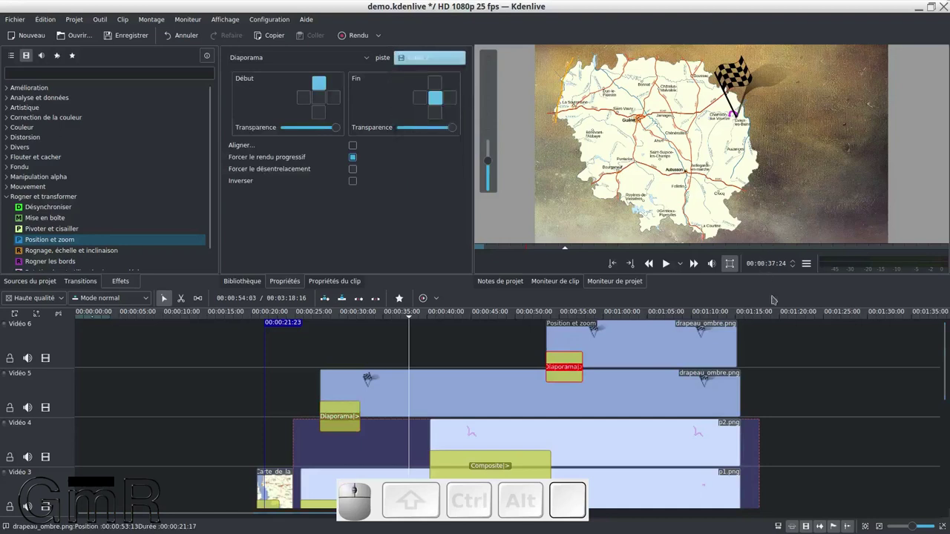
Step: Confirm Vidéo 2 as the second Diaporama transition's target track
key("space")
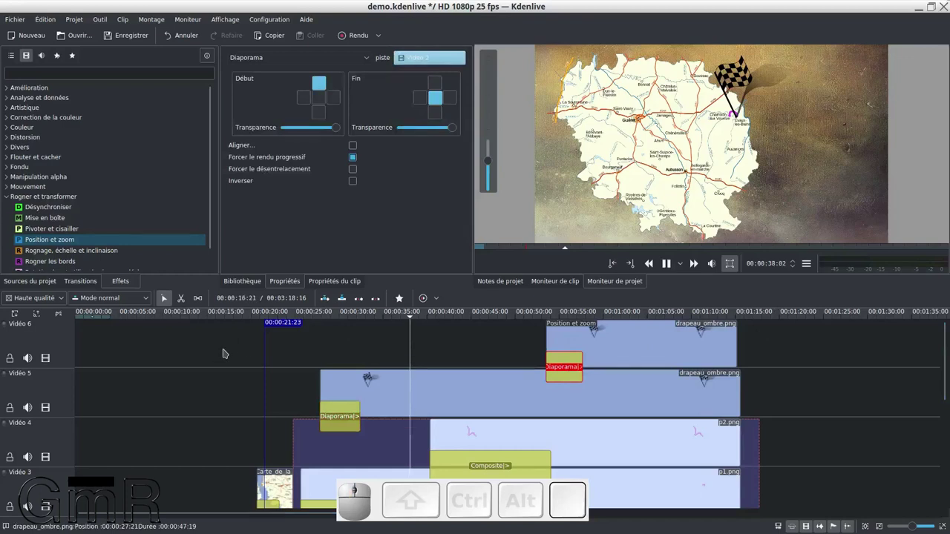
scroll("down", 3)
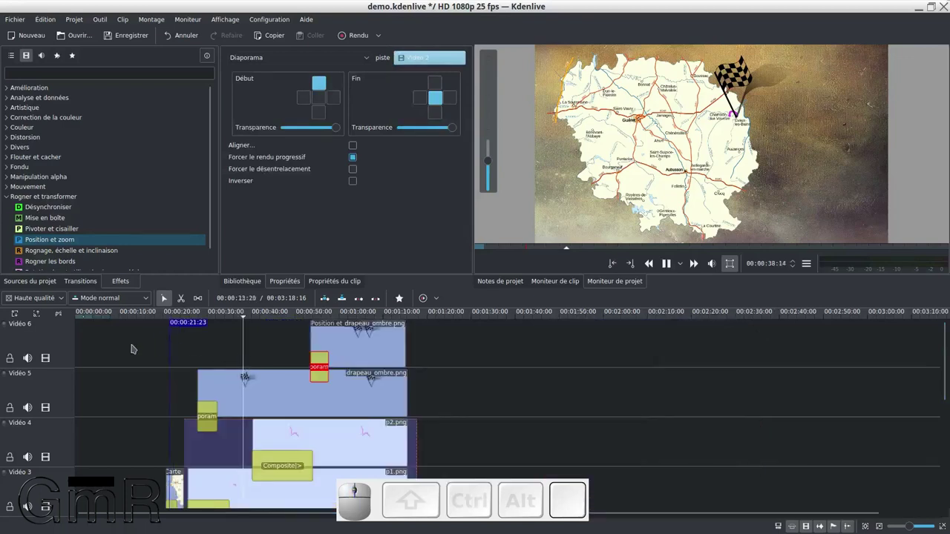